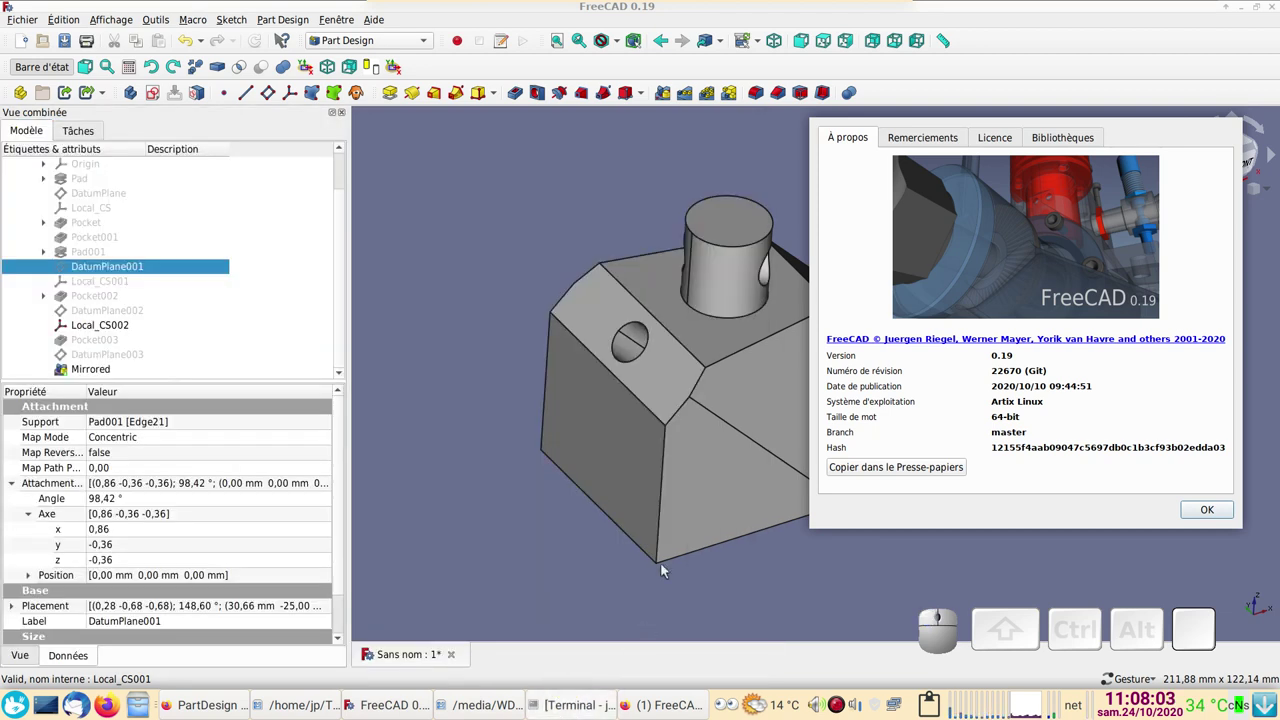
- Dismiss the About dialog and orbit the finished wedge model to inspect it
{"action": "left_click", "coordinate": [1197, 508]}
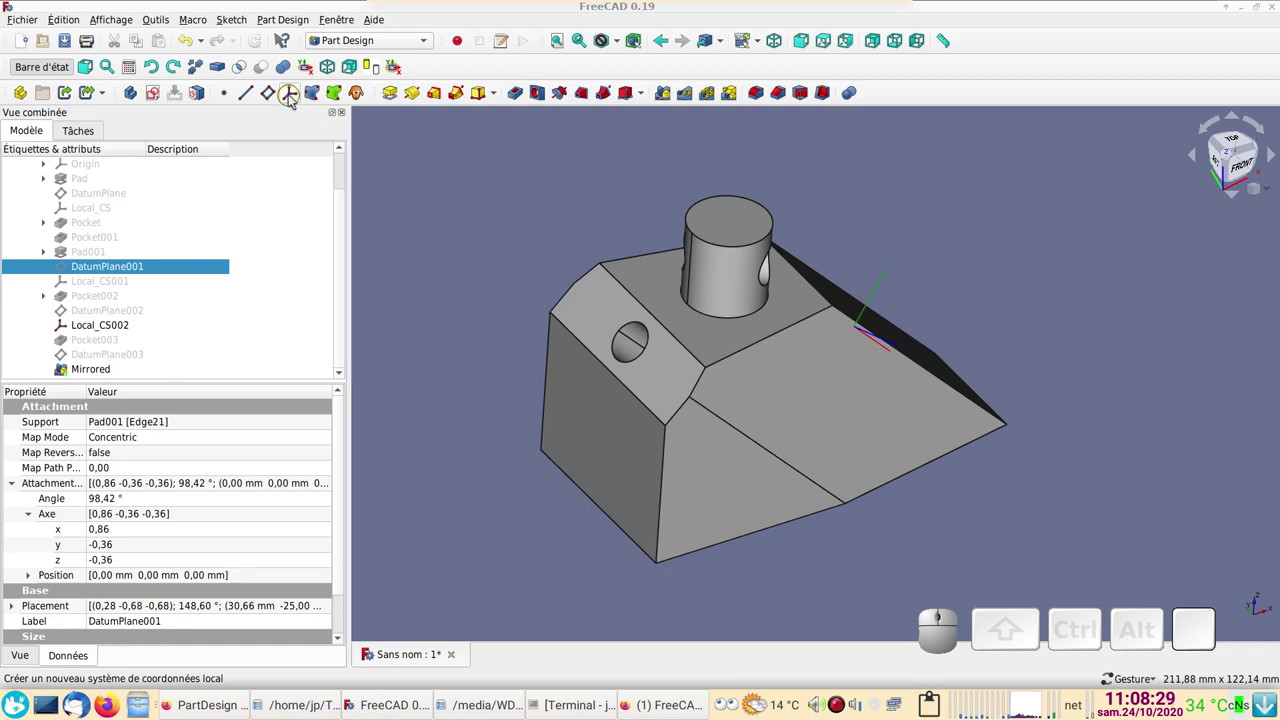
{"action": "left_click", "coordinate": [356, 9]}
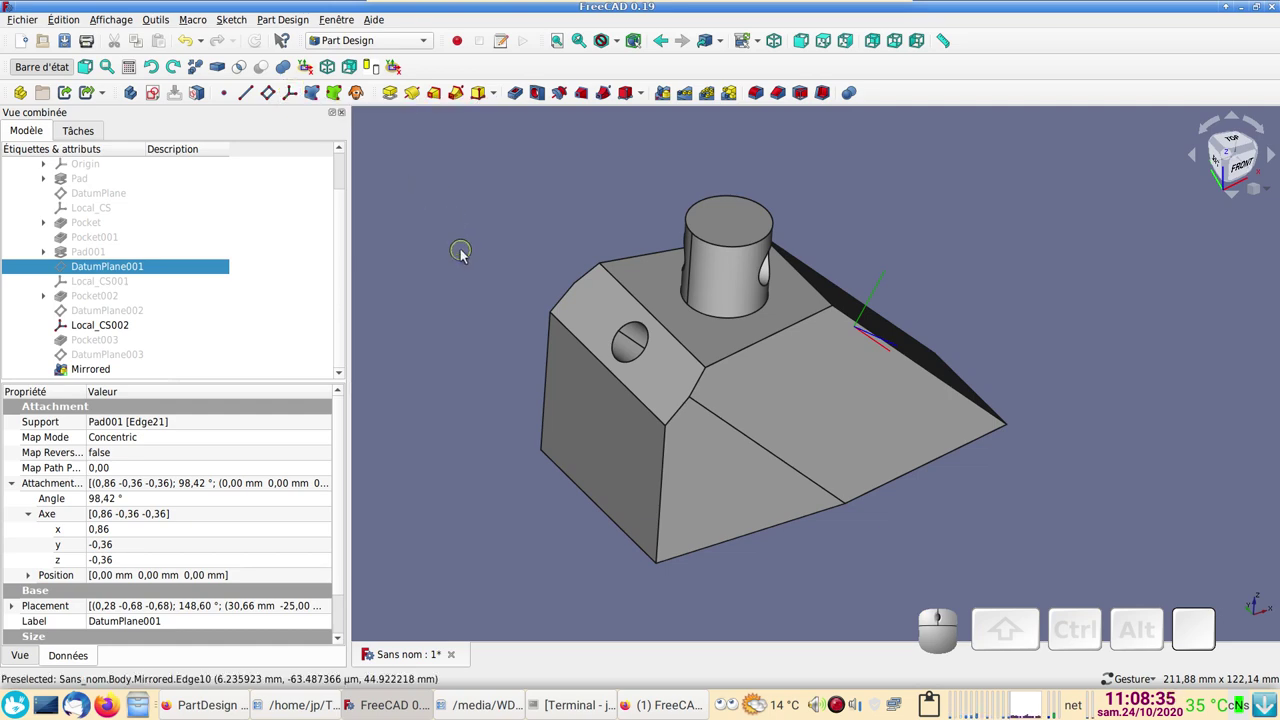
{"action": "left_click_drag", "start_coordinate": [1048, 243], "coordinate": [1027, 310]}
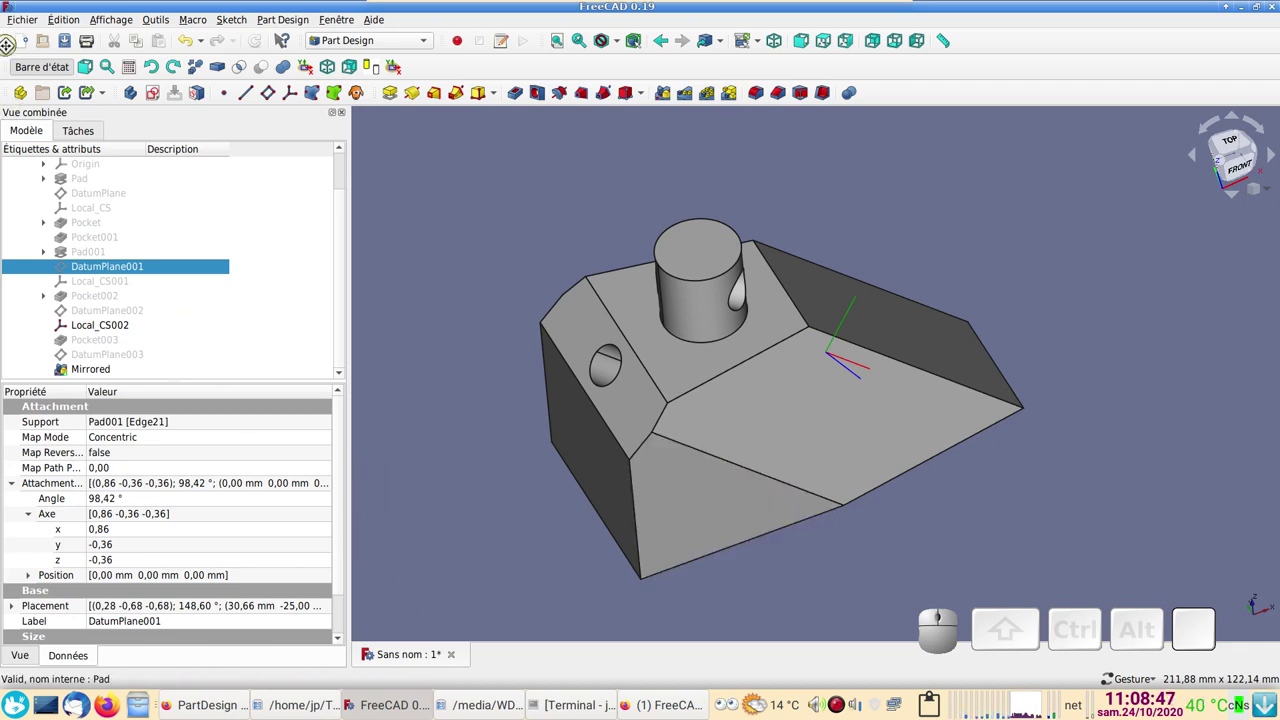
- Close the wedge document without saving and create a new empty document
{"action": "left_click", "coordinate": [458, 652]}
{"action": "left_click", "coordinate": [606, 355]}
{"action": "left_click", "coordinate": [31, 50]}
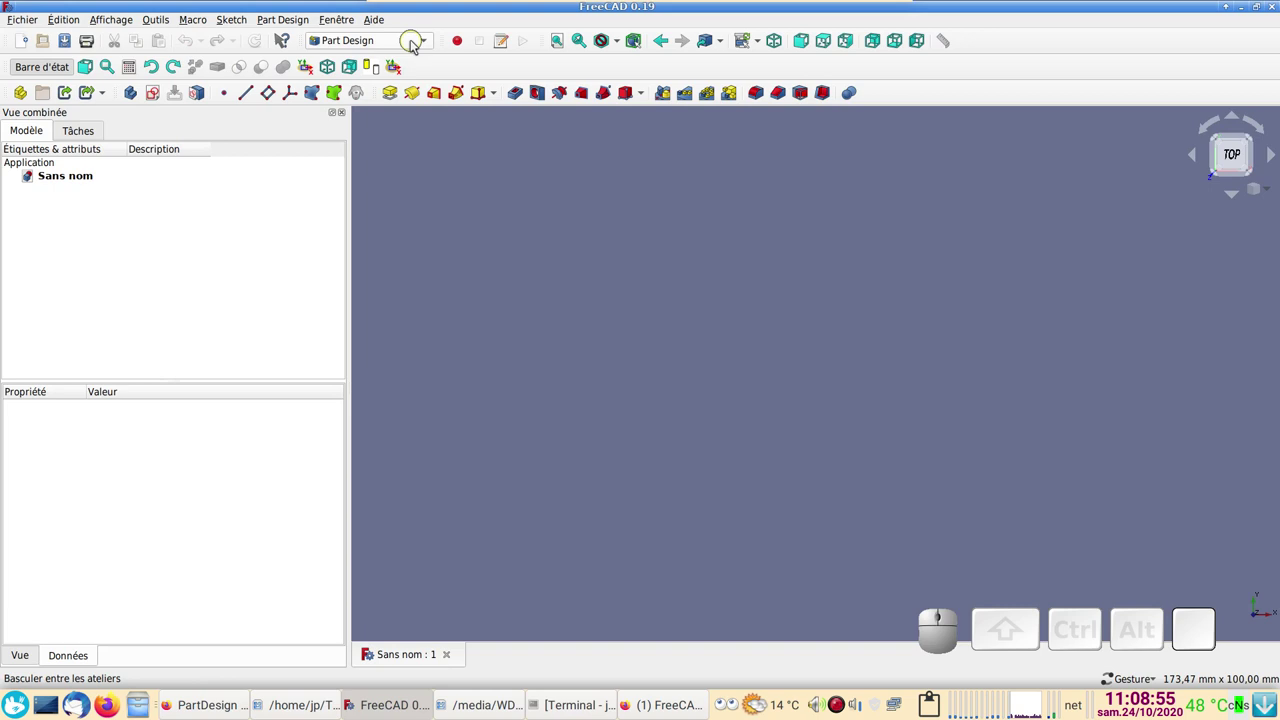
- Create a new Body and start an empty sketch on its XZ_Plane
{"action": "left_click", "coordinate": [142, 95]}
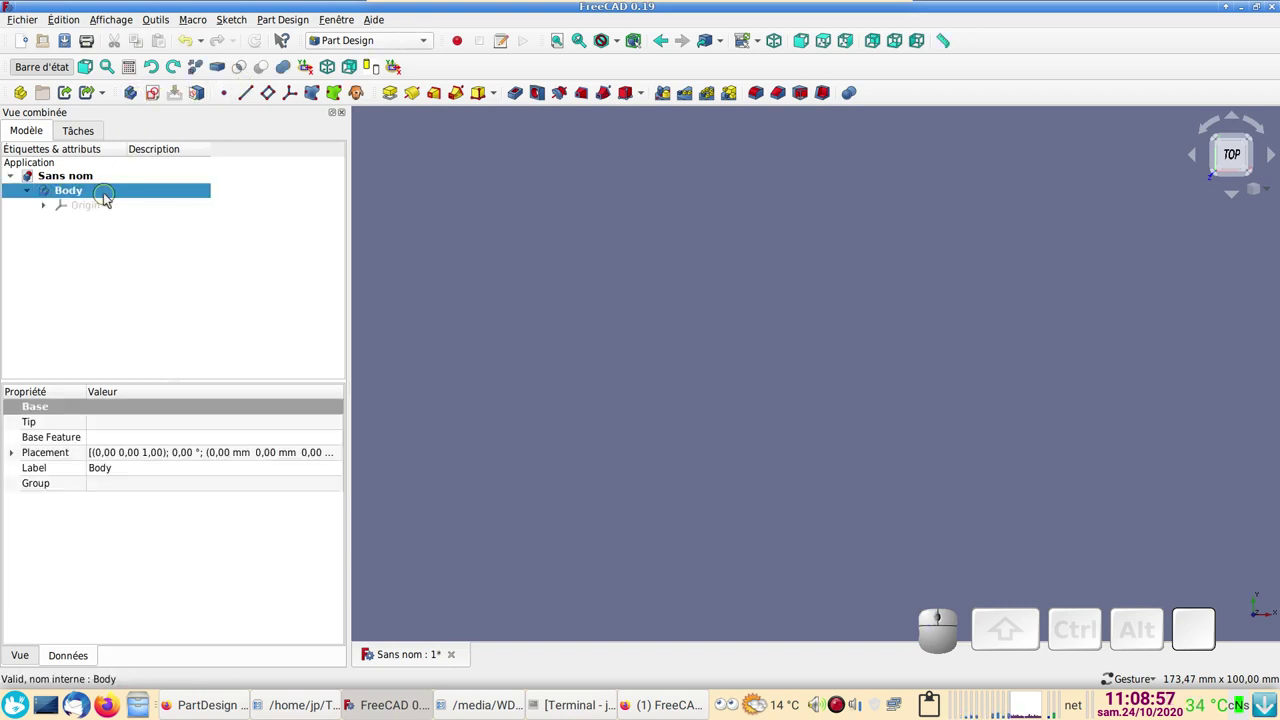
{"action": "left_click", "coordinate": [160, 98]}
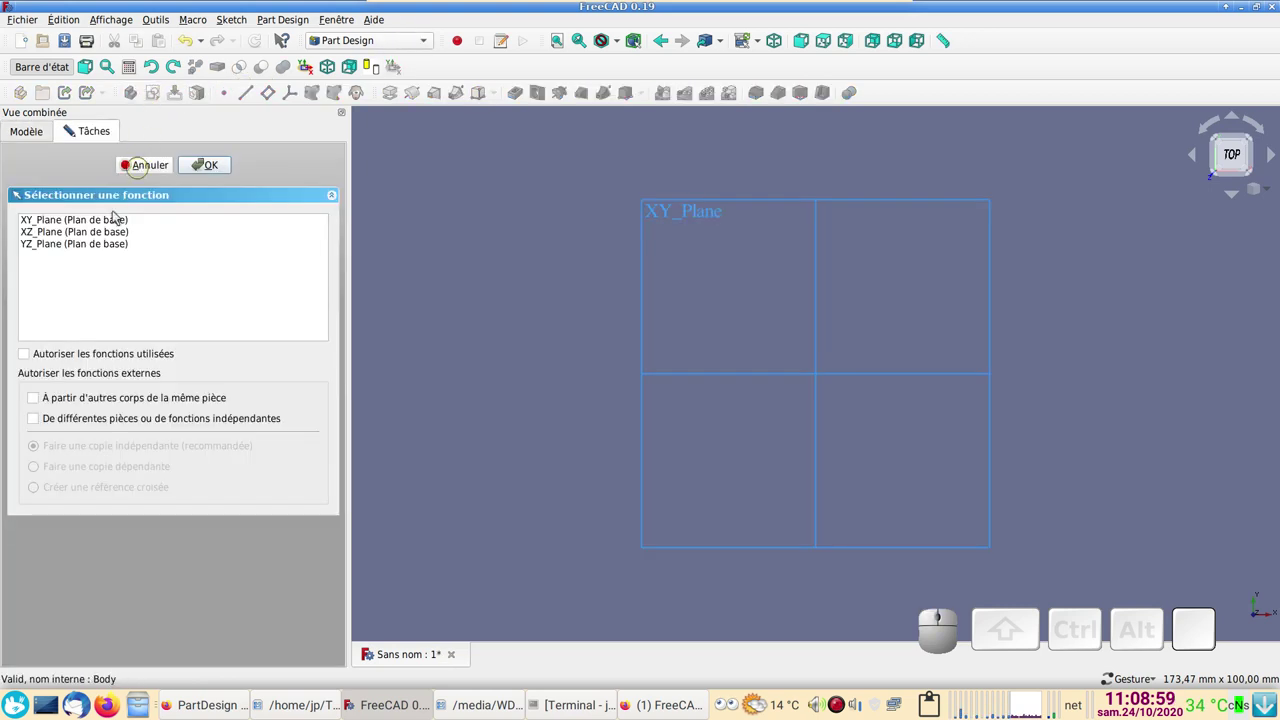
{"action": "left_click", "coordinate": [98, 238]}
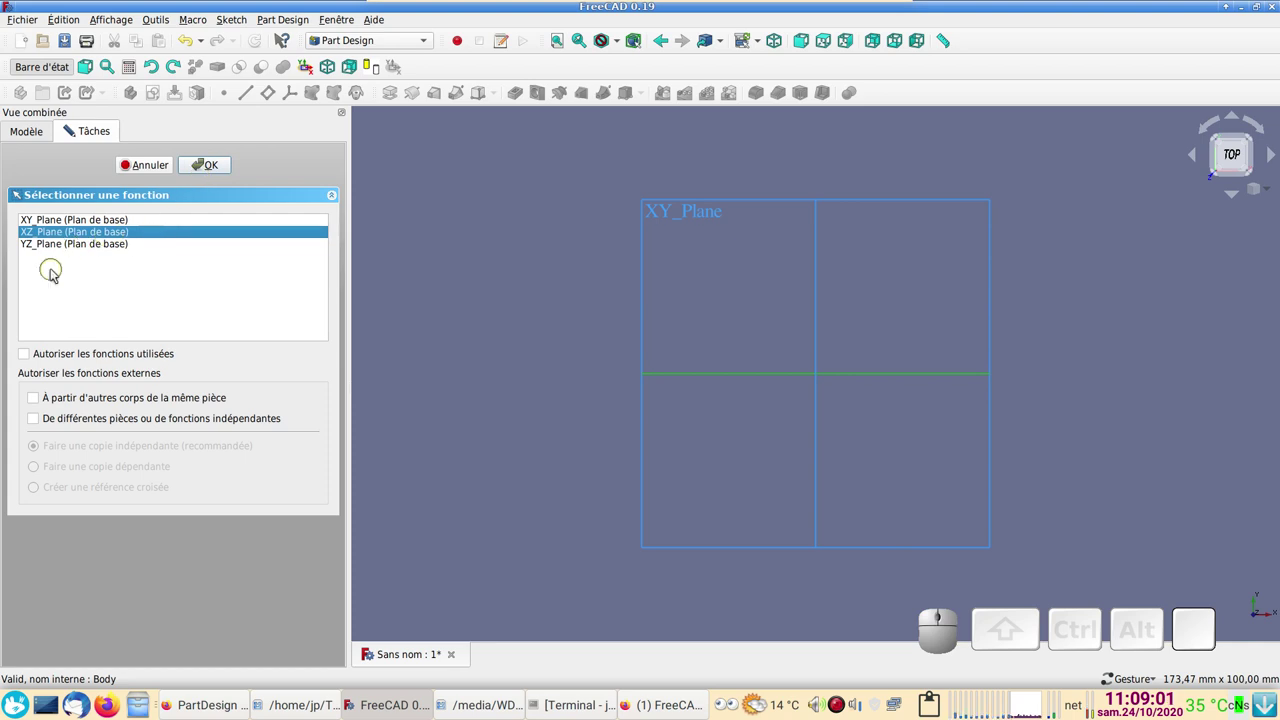
{"action": "left_click", "coordinate": [210, 171]}
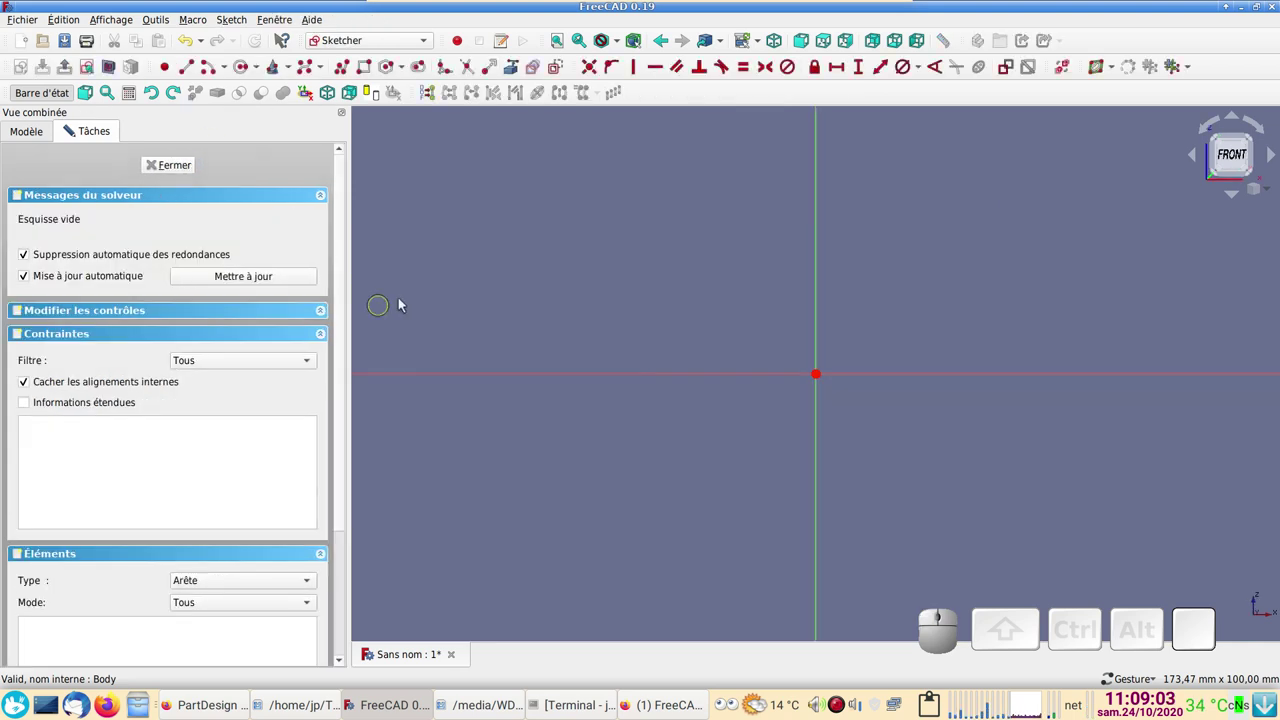
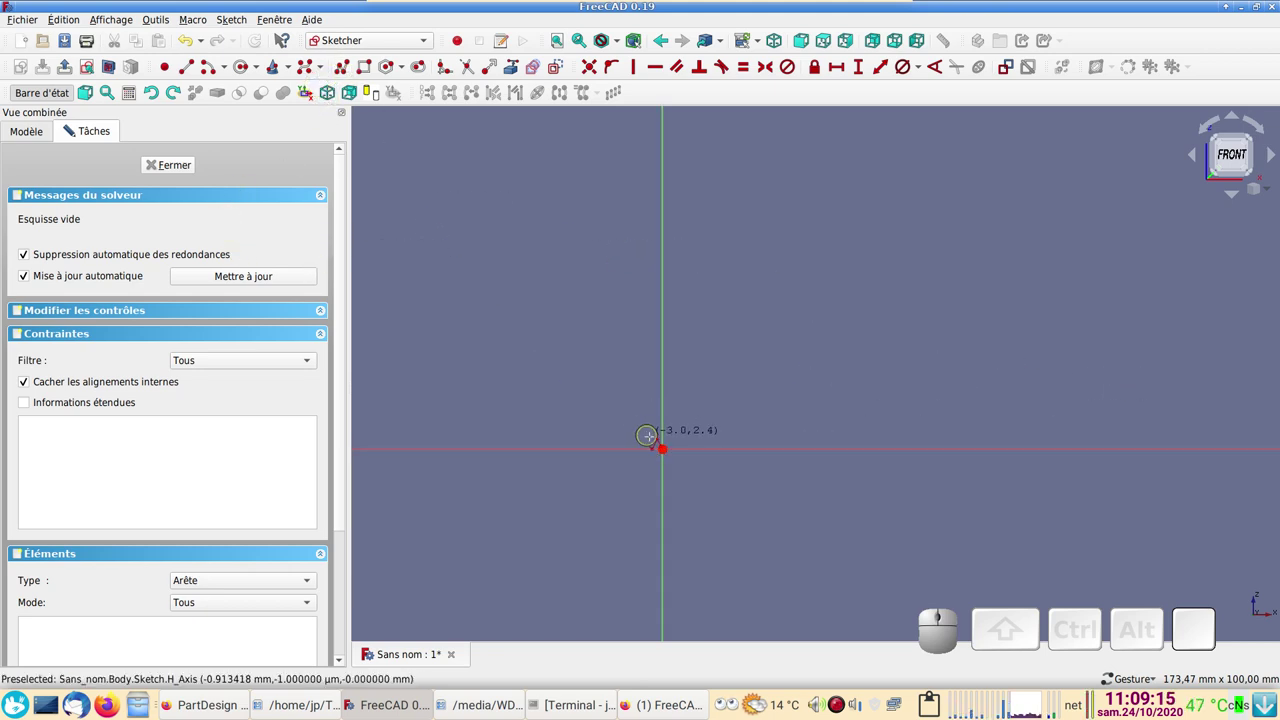
- Draw the closed trapezoid from the origin, make top and left edges equal and set the top edge to 50 mm
{"action": "left_click", "coordinate": [72, 121]}
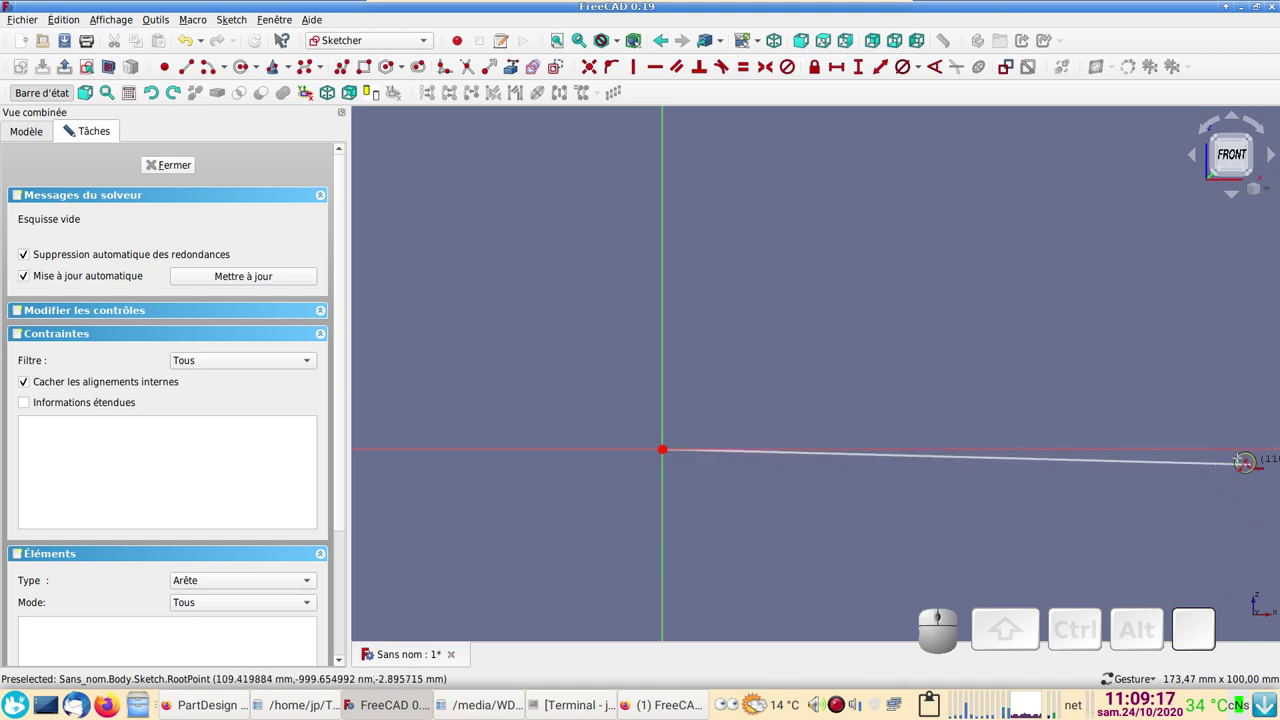
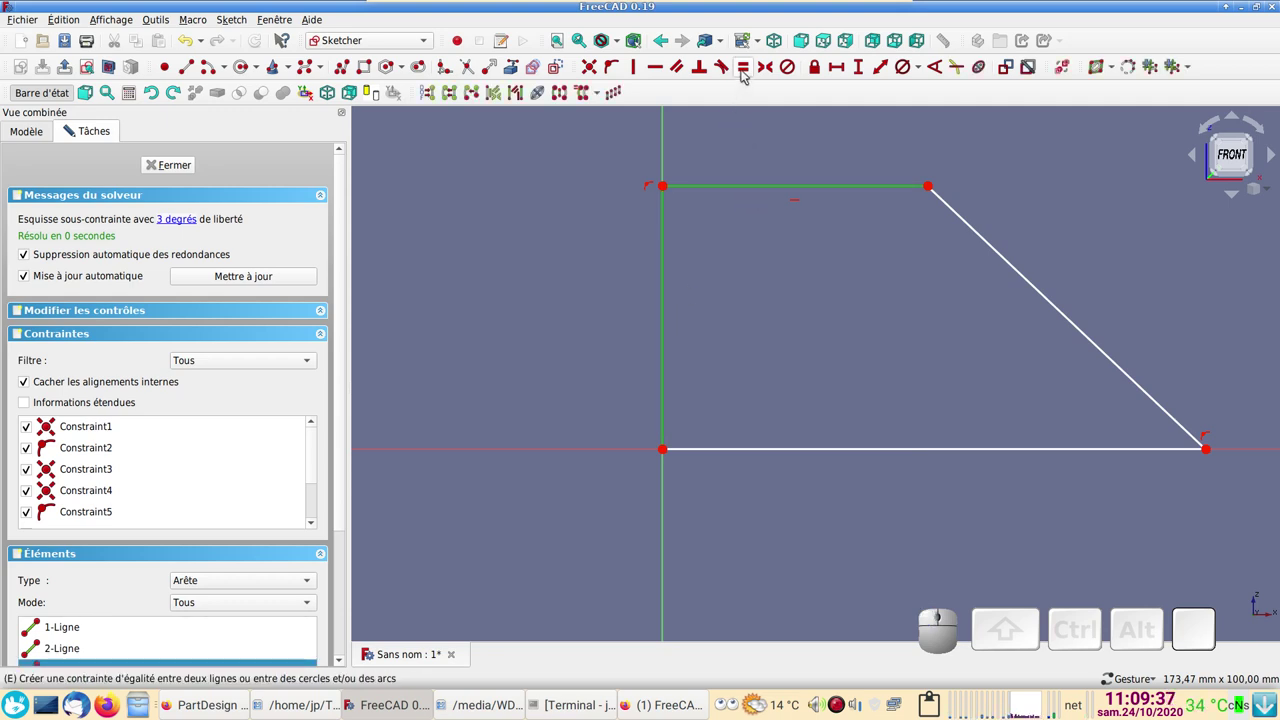
{"action": "left_click", "coordinate": [747, 73]}
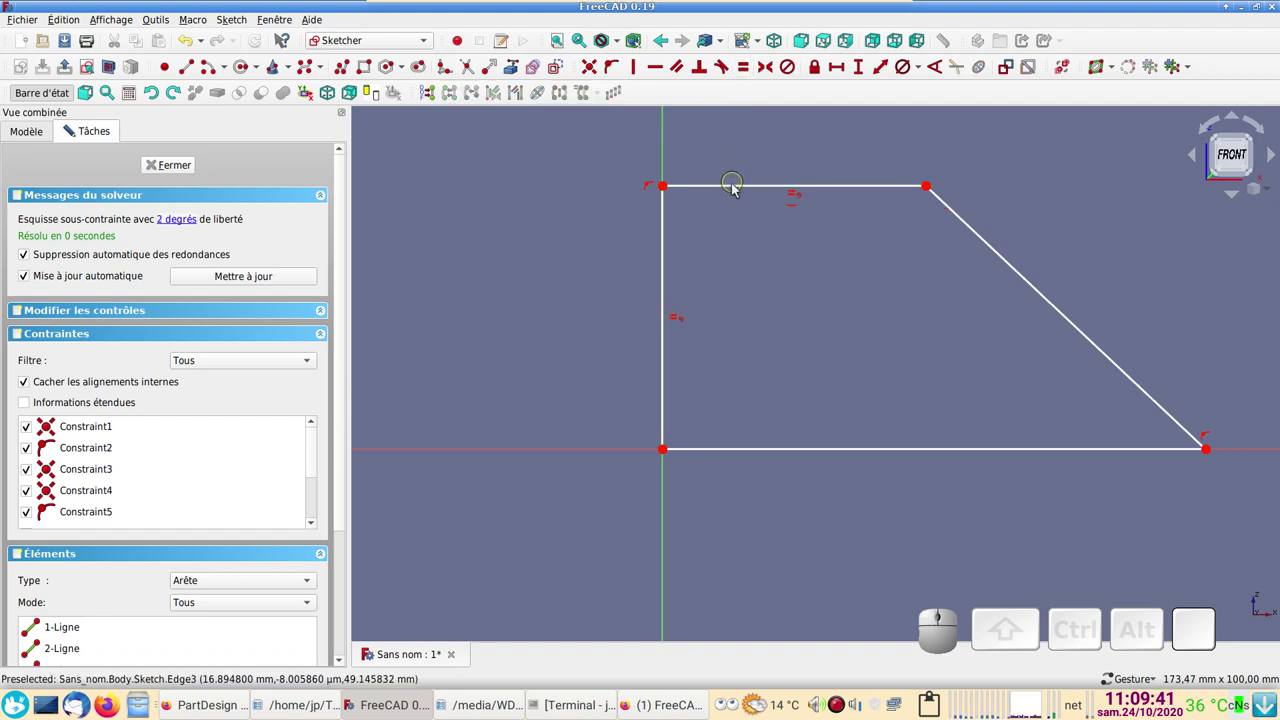
{"action": "left_click", "coordinate": [737, 191]}
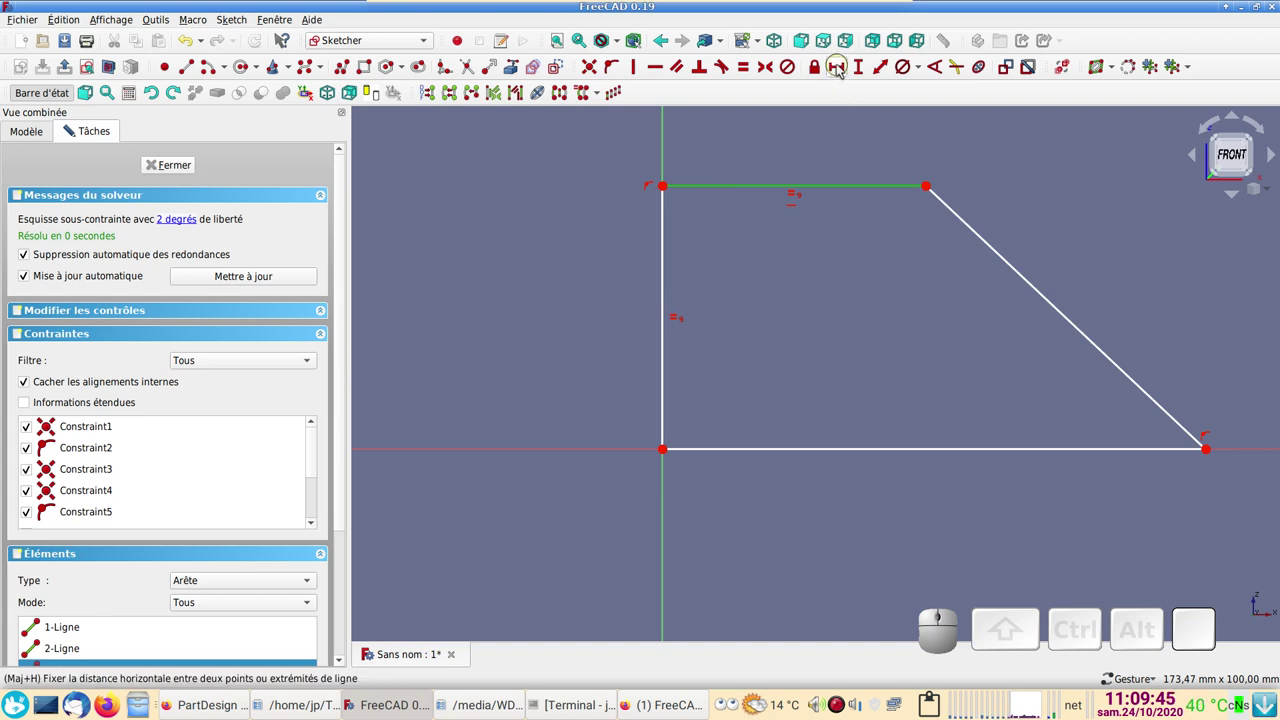
{"action": "left_click", "coordinate": [842, 70]}
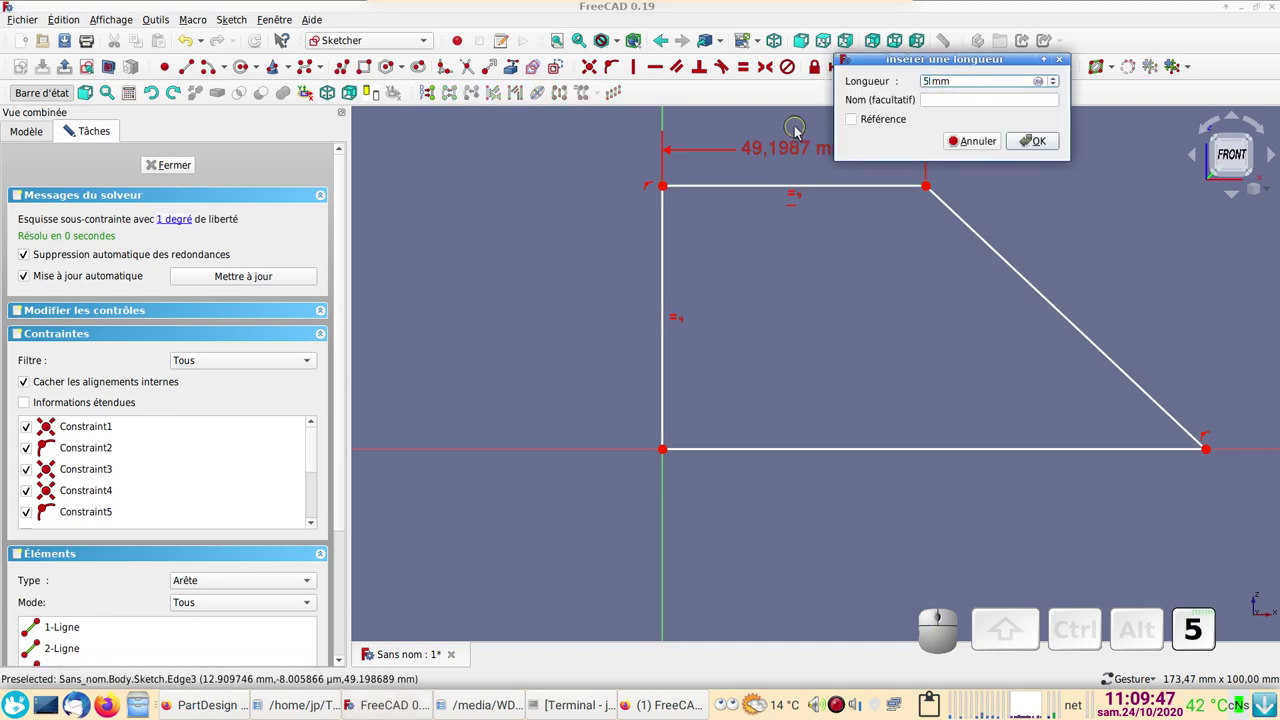
{"action": "key", "text": "Return"}
- Constrain the angle between the bottom and sloped edges to 45°
{"action": "left_click", "coordinate": [1014, 266]}
{"action": "left_click", "coordinate": [980, 455]}
{"action": "left_click", "coordinate": [939, 72]}
{"action": "key", "text": "KP_4"}
{"action": "key", "text": "KP_5"}
{"action": "key", "text": "KP_Enter"}
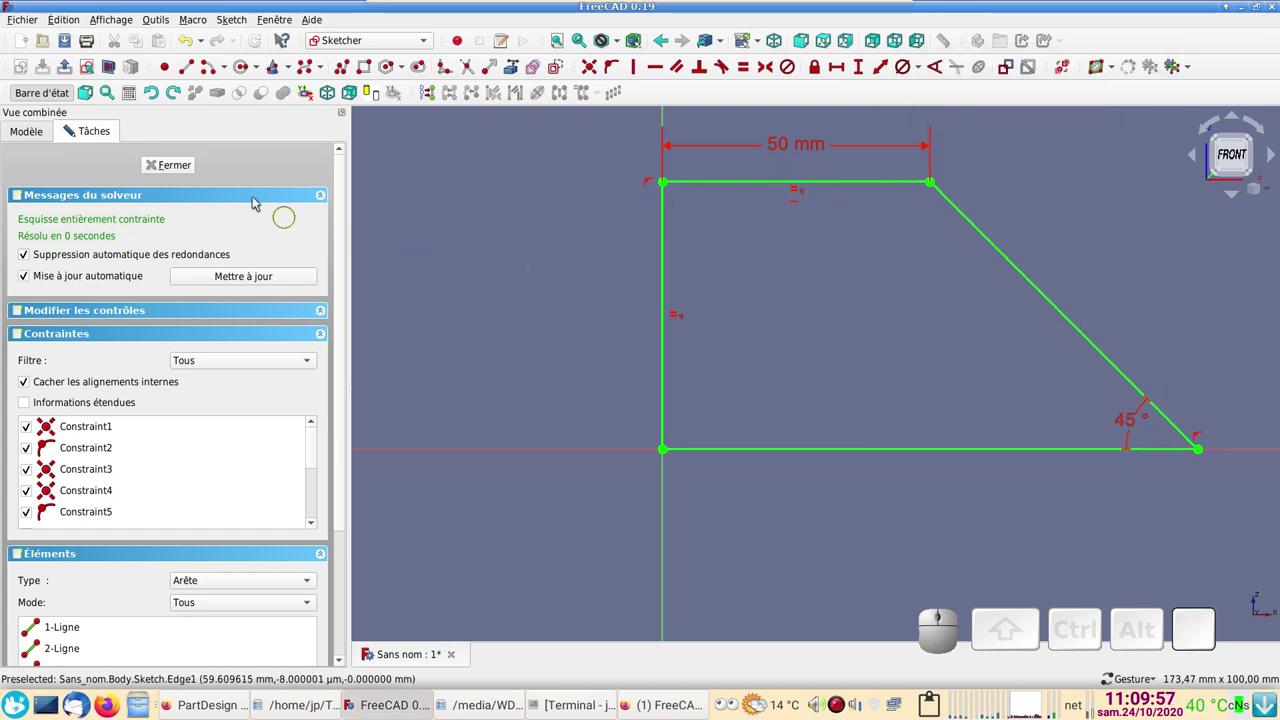
- Close the sketch and pad the trapezoid 50 mm into a solid wedge
{"action": "left_click", "coordinate": [179, 171]}
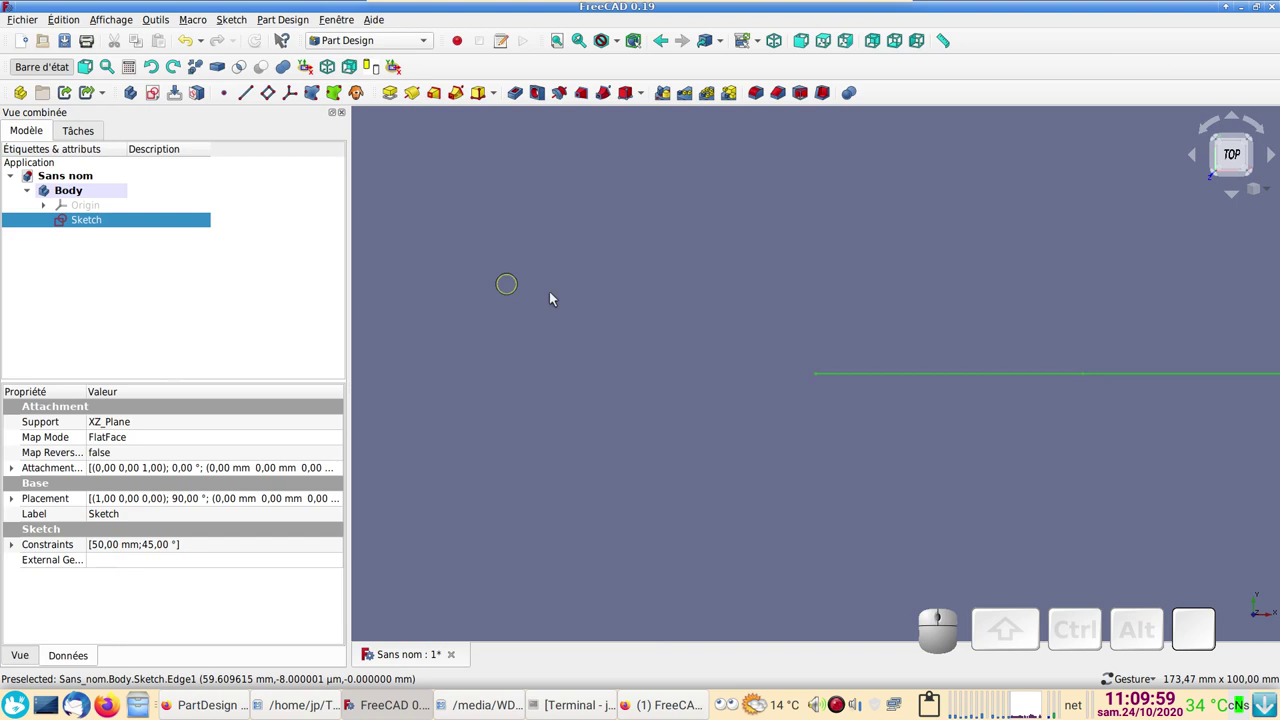
{"action": "middle_click", "coordinate": [884, 273]}
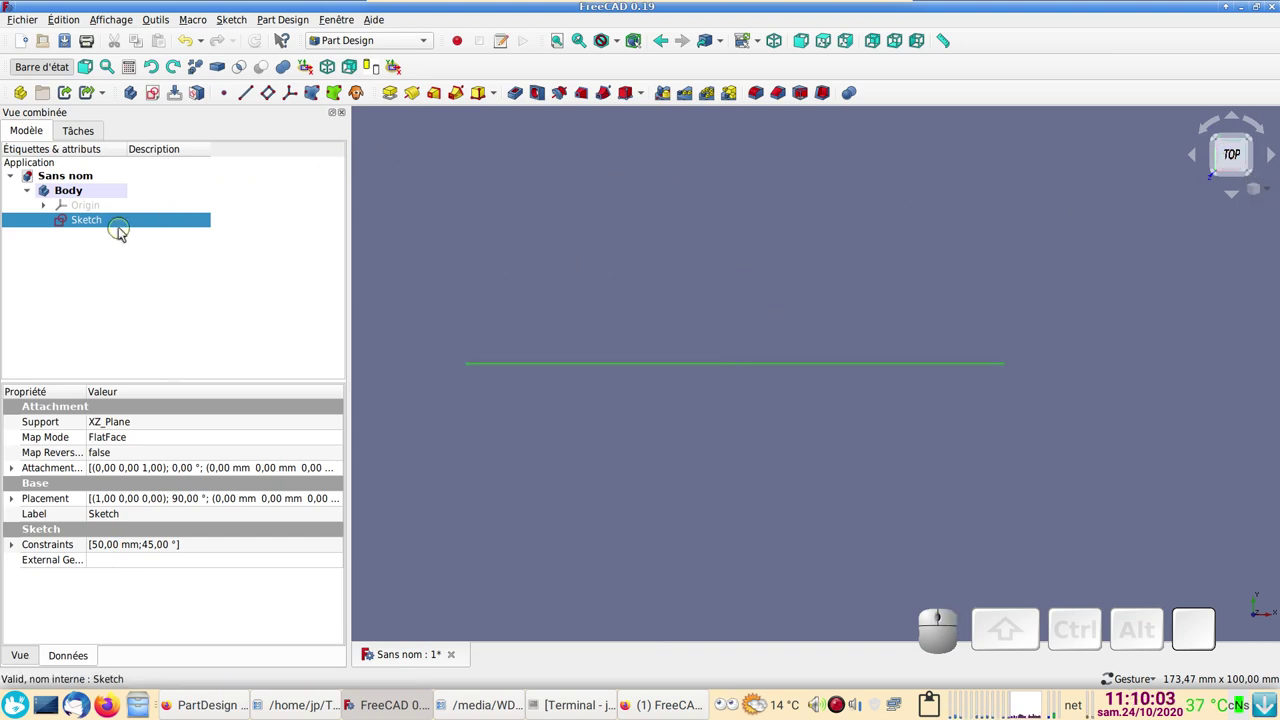
{"action": "left_click", "coordinate": [396, 100]}
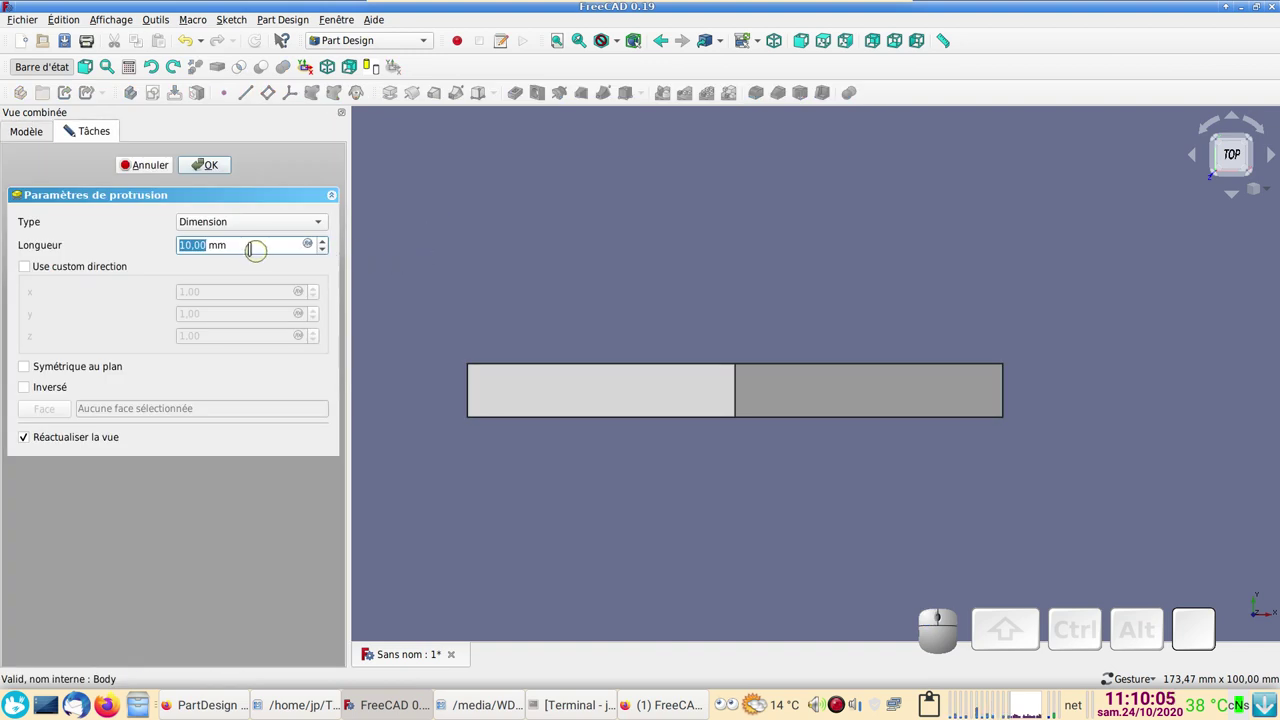
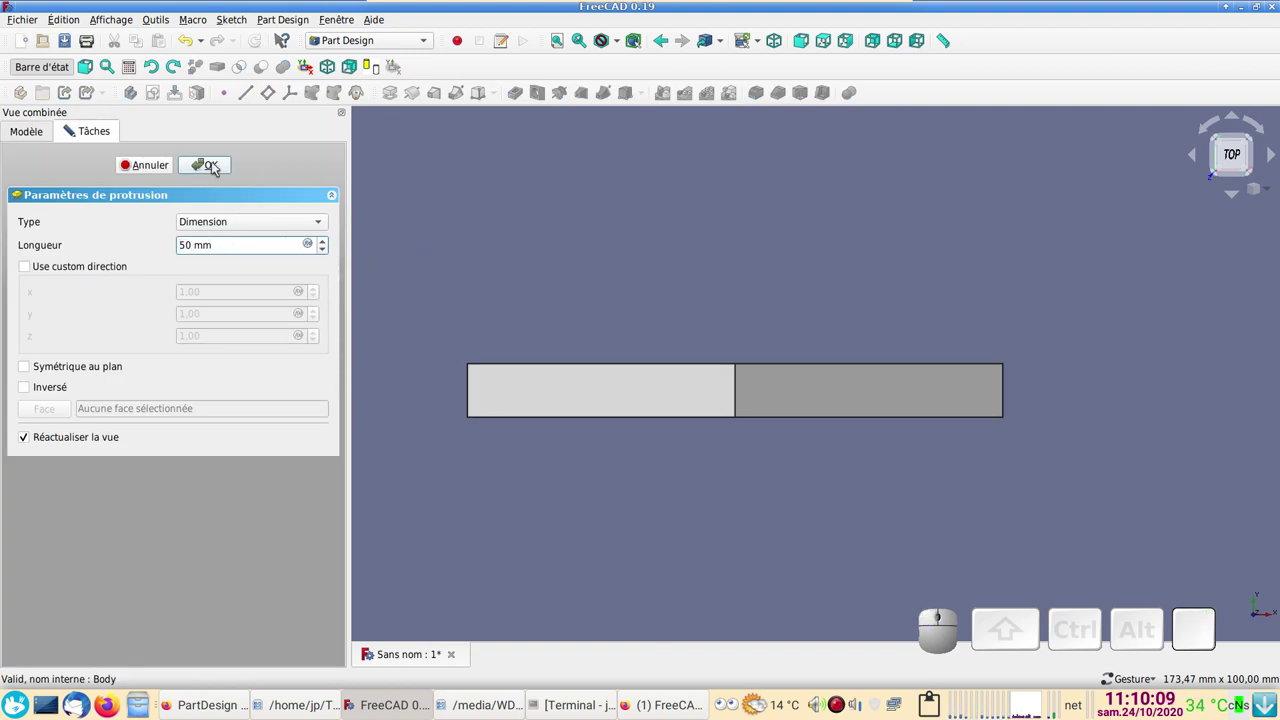
{"action": "left_click", "coordinate": [216, 159]}
{"action": "scroll", "scroll_direction": "down", "scroll_amount": 3}
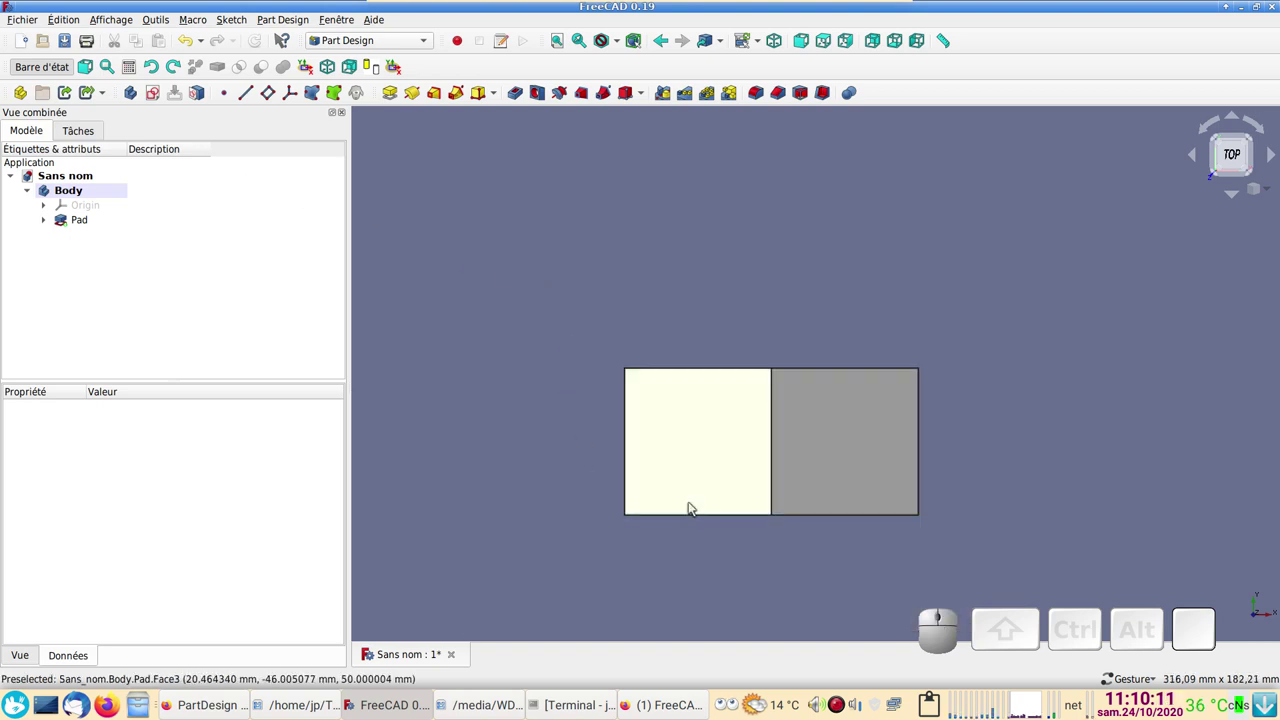
{"action": "left_click", "coordinate": [749, 534]}
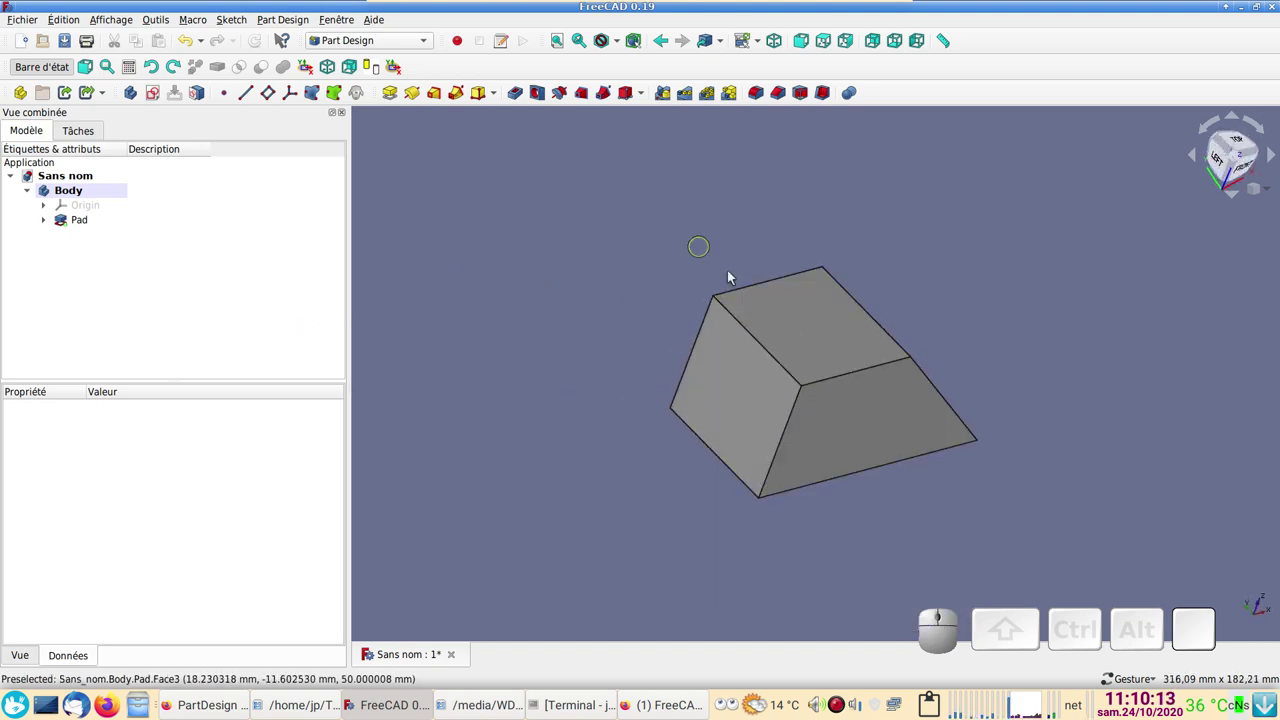
{"action": "left_click", "coordinate": [889, 516]}
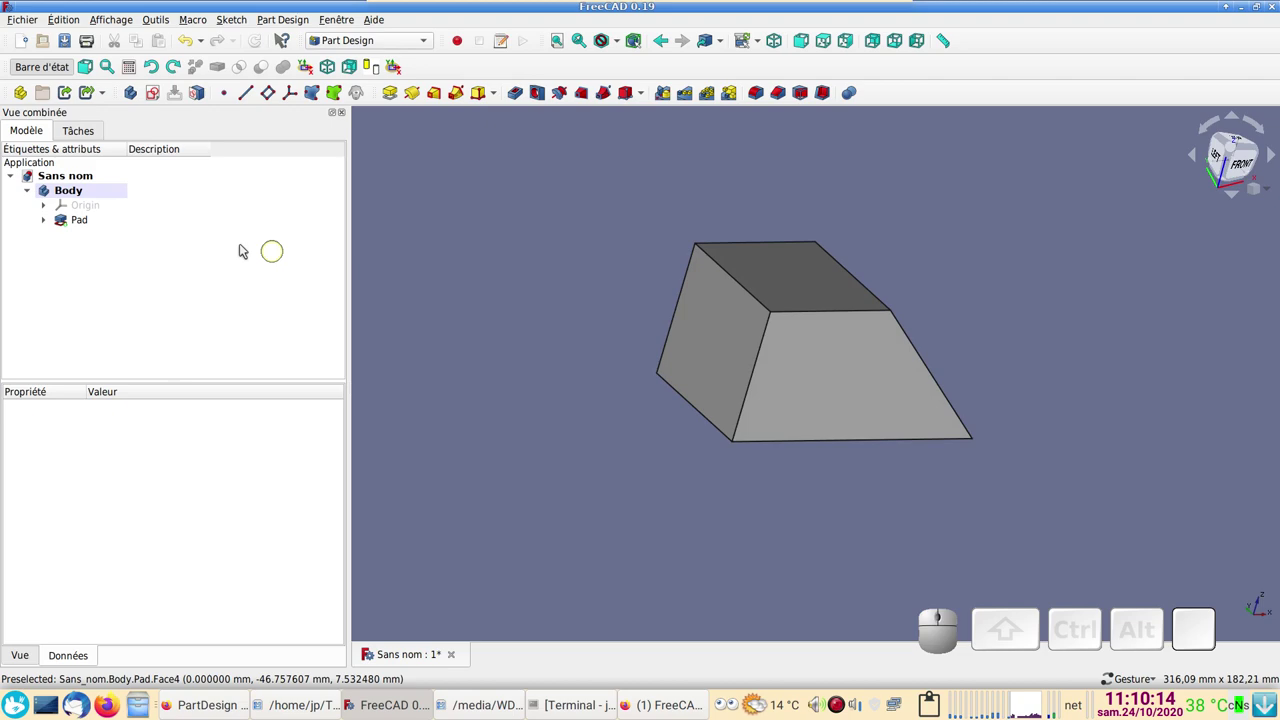
{"action": "left_click", "coordinate": [114, 205]}
{"action": "key", "text": "space"}
{"action": "left_click_drag", "start_coordinate": [703, 252], "coordinate": [1026, 203]}
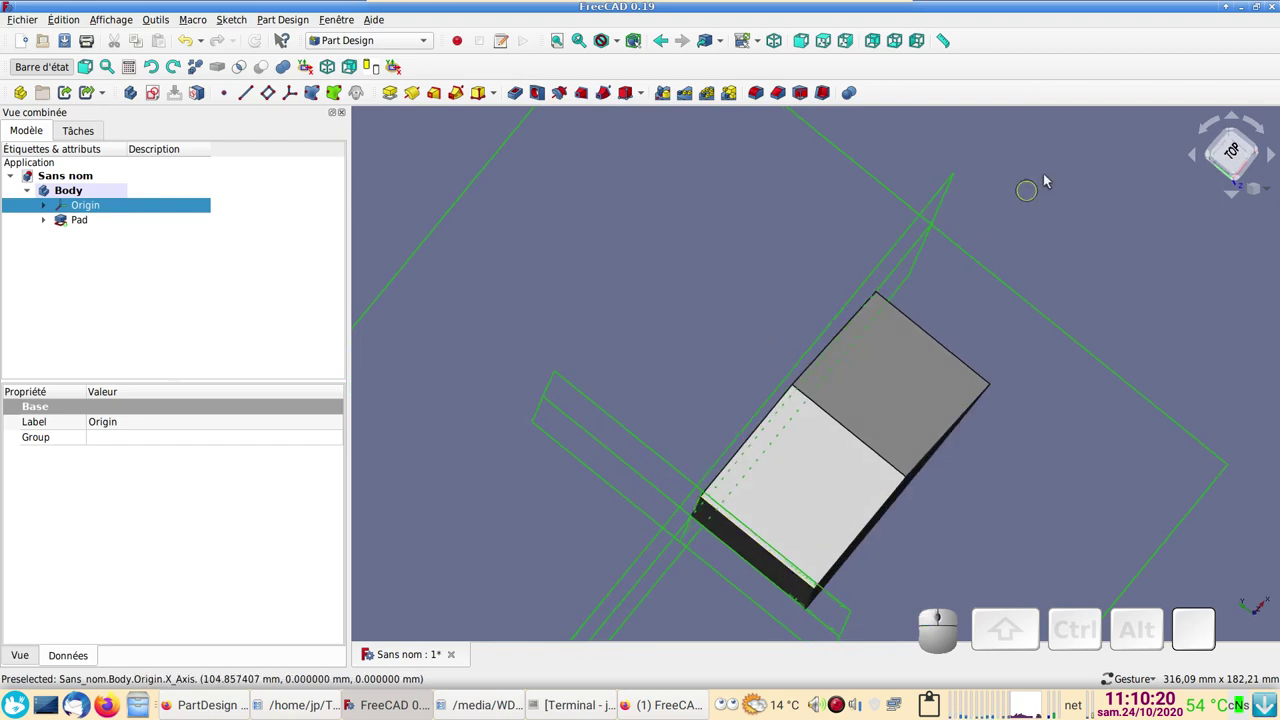
{"action": "left_click_drag", "start_coordinate": [1222, 318], "coordinate": [919, 427]}
{"action": "left_click_drag", "start_coordinate": [510, 373], "coordinate": [543, 217]}
{"action": "left_click", "coordinate": [867, 257]}
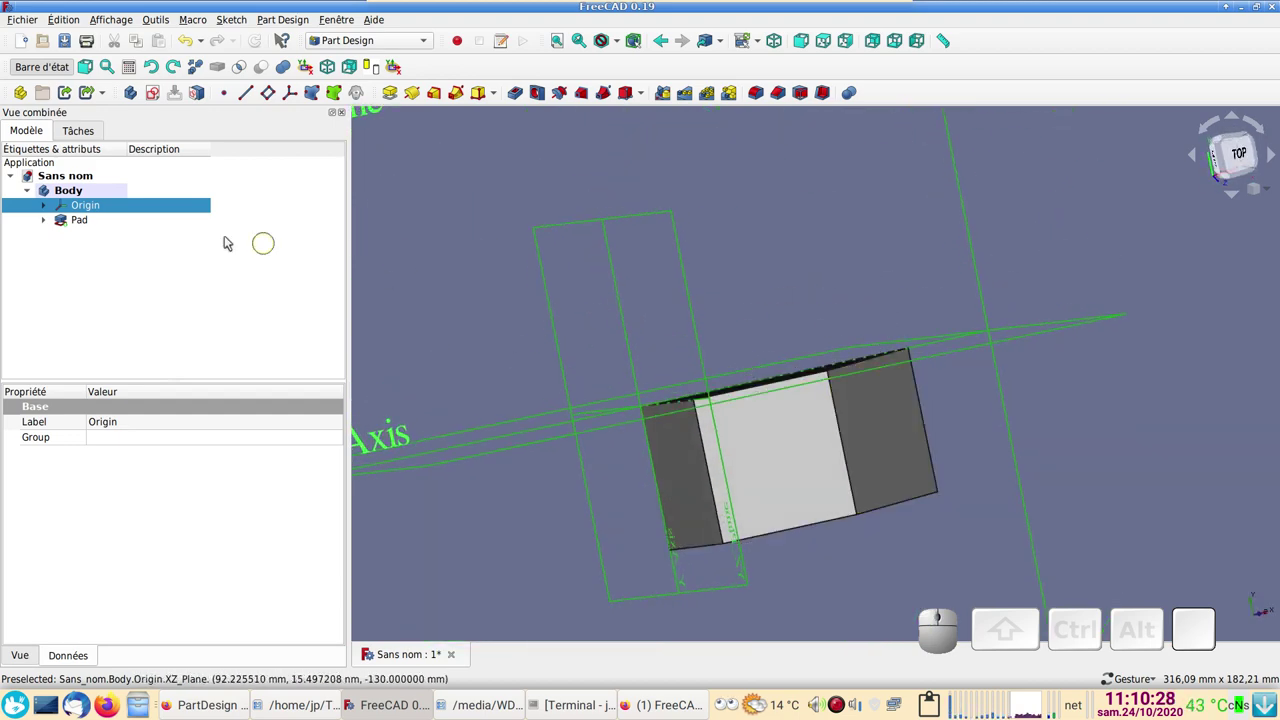
{"action": "key", "text": "space"}
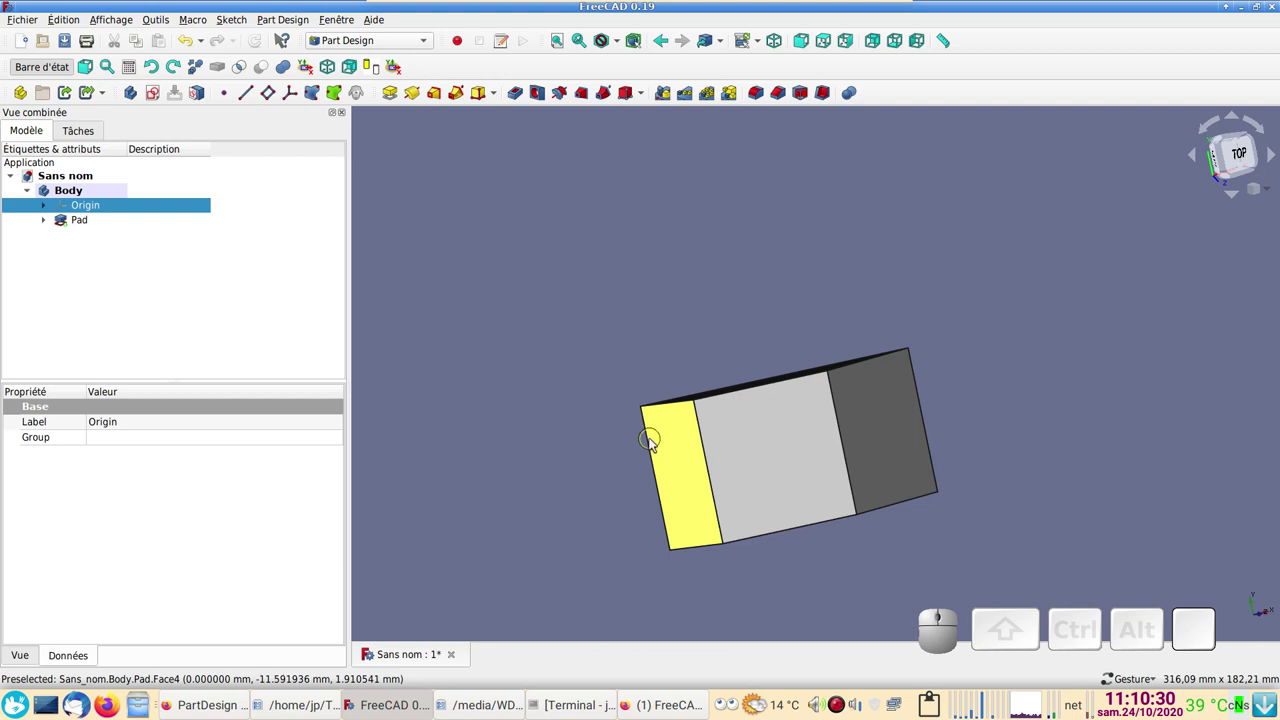
{"action": "left_click_drag", "start_coordinate": [850, 576], "coordinate": [542, 464]}
{"action": "scroll", "scroll_direction": "up", "scroll_amount": 3}
{"action": "left_click", "coordinate": [540, 463]}
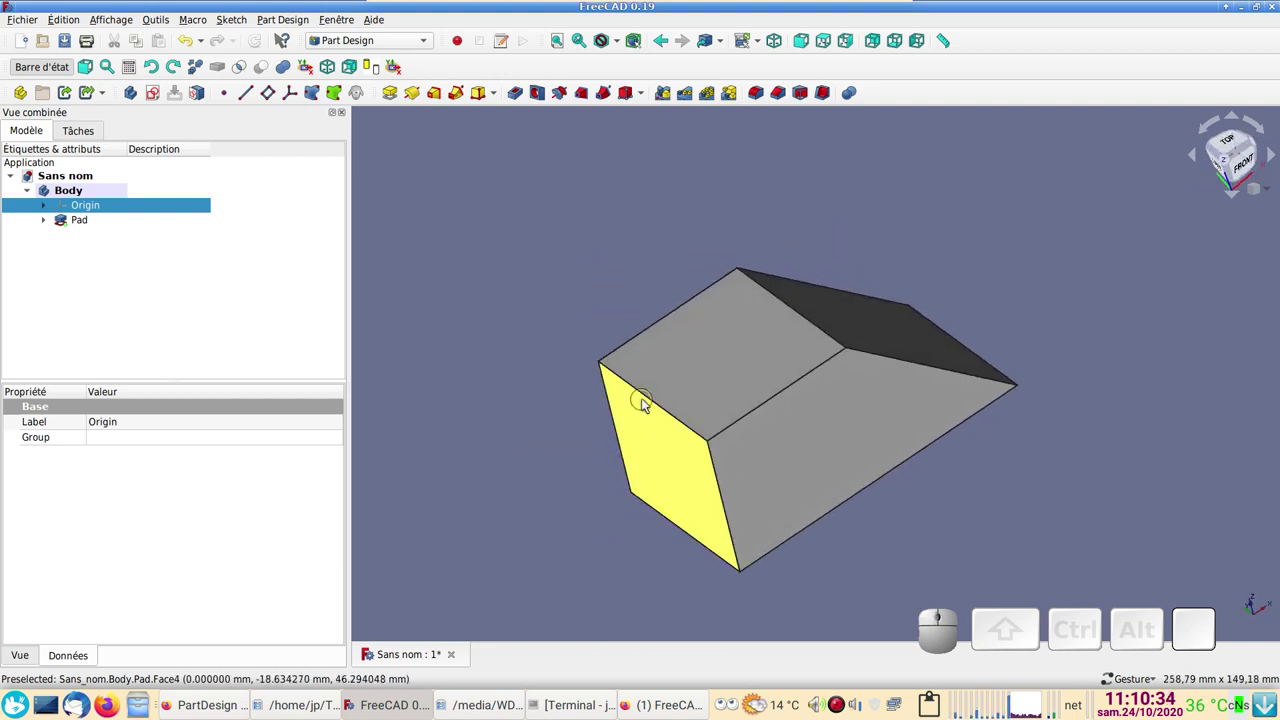
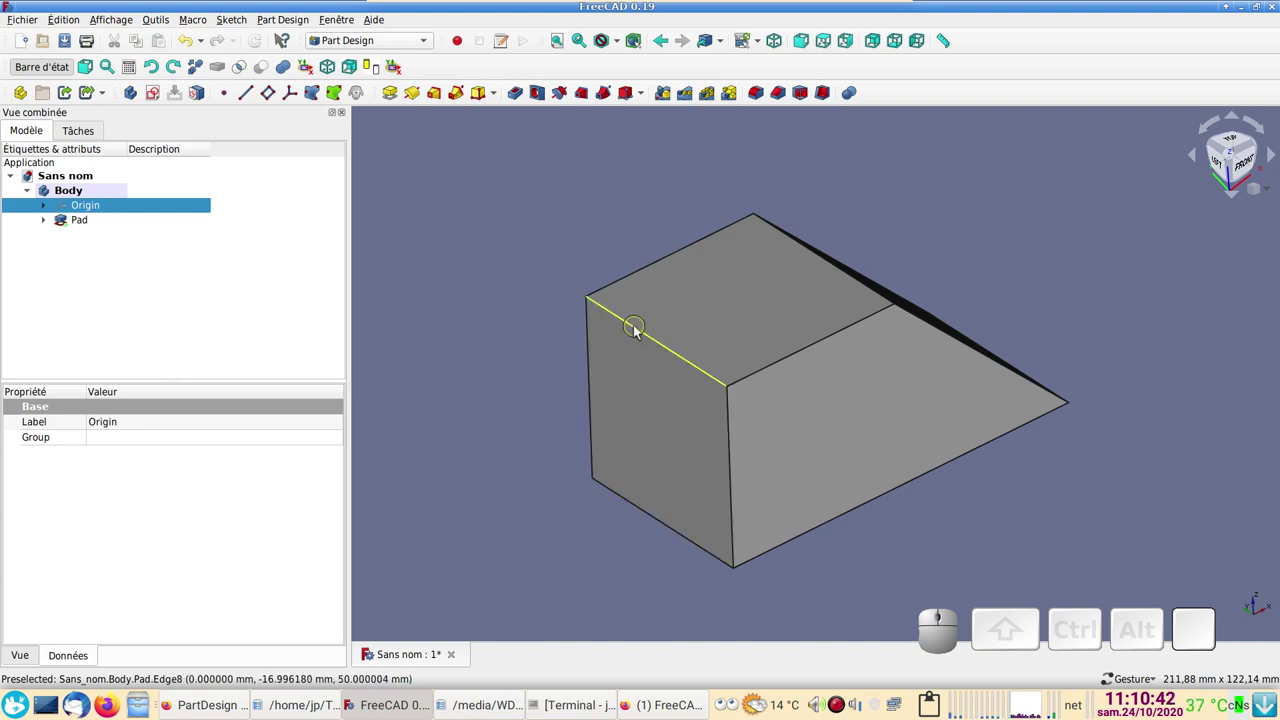
{"action": "left_click", "coordinate": [639, 332]}
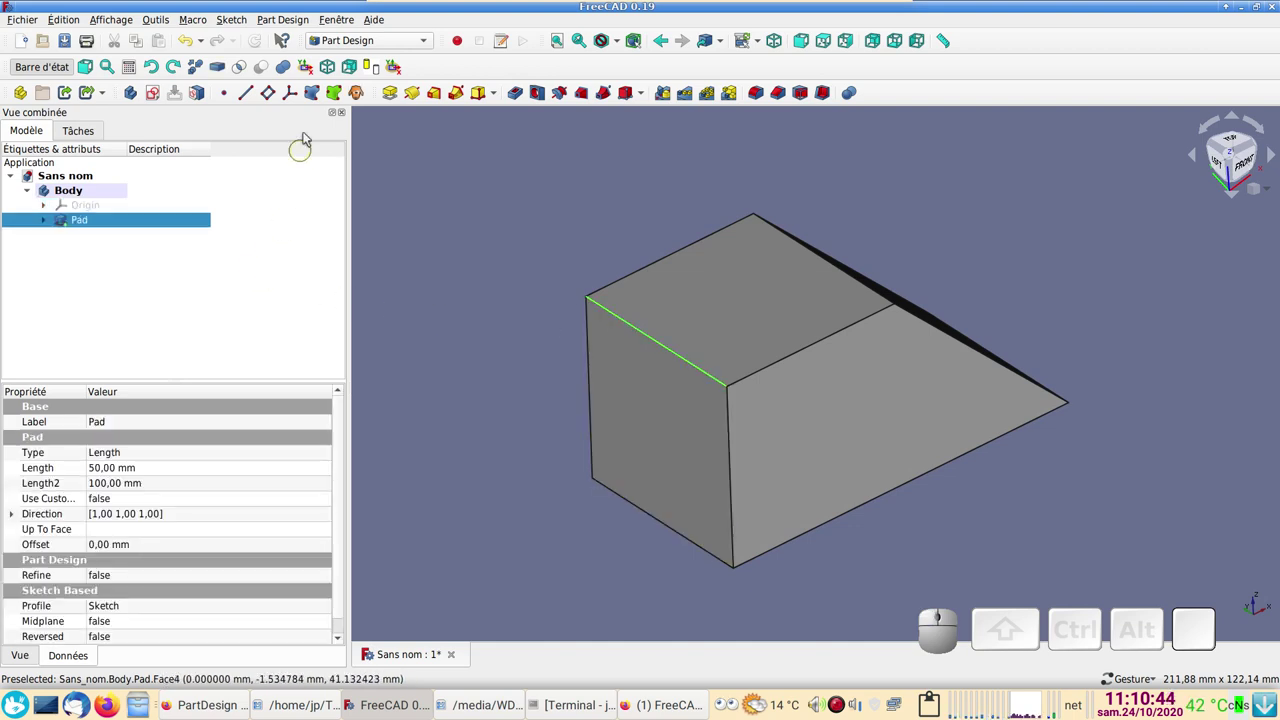
{"action": "left_click", "coordinate": [273, 93]}
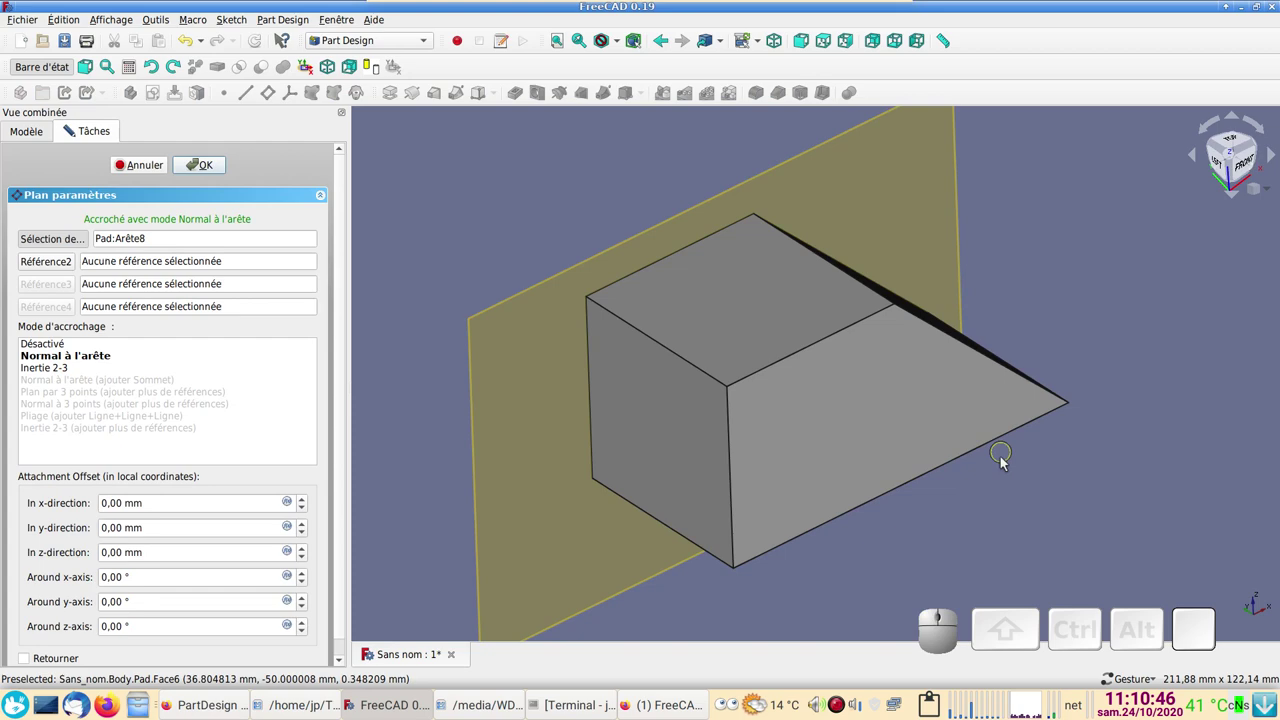
{"action": "left_click_drag", "start_coordinate": [972, 318], "coordinate": [936, 391]}
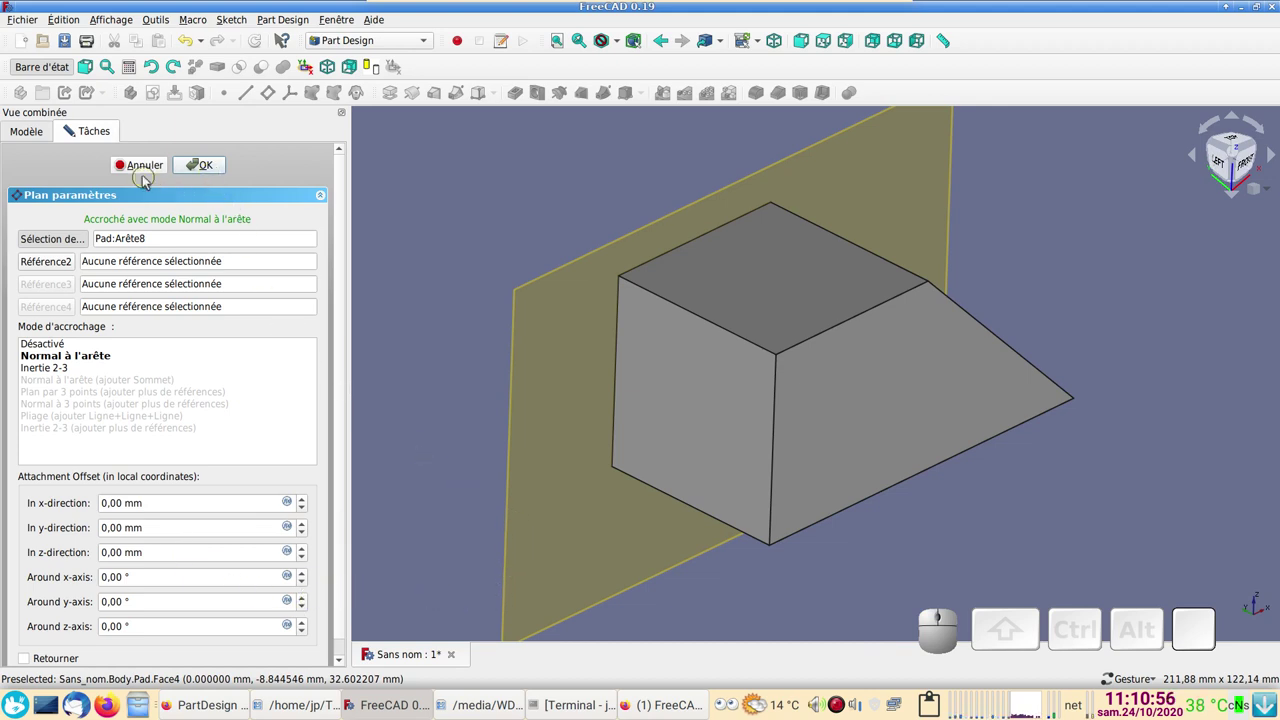
{"action": "left_click", "coordinate": [135, 170]}
{"action": "left_click", "coordinate": [132, 240]}
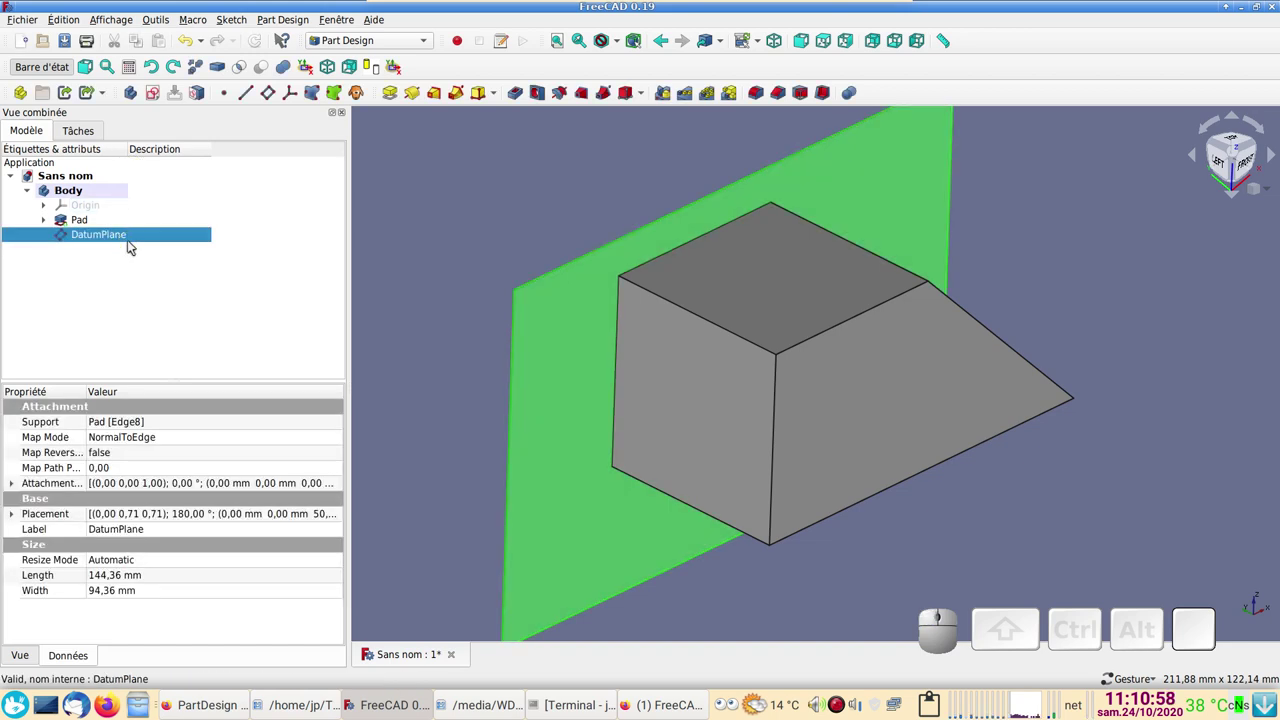
{"action": "key", "text": "Delete"}
{"action": "scroll", "scroll_direction": "up", "scroll_amount": 3}
{"action": "left_click_drag", "start_coordinate": [383, 329], "coordinate": [412, 415]}
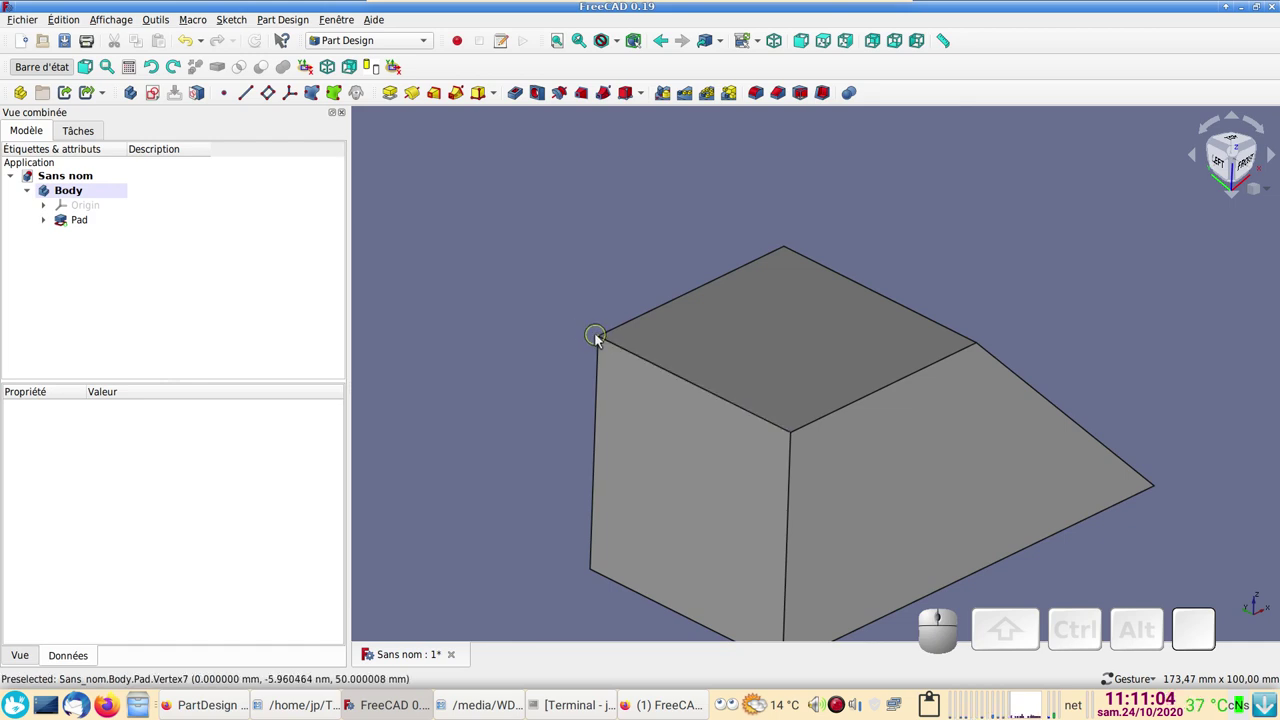
- Pick a top corner vertex of the wedge as a datum plane reference
{"action": "left_click", "coordinate": [600, 338]}
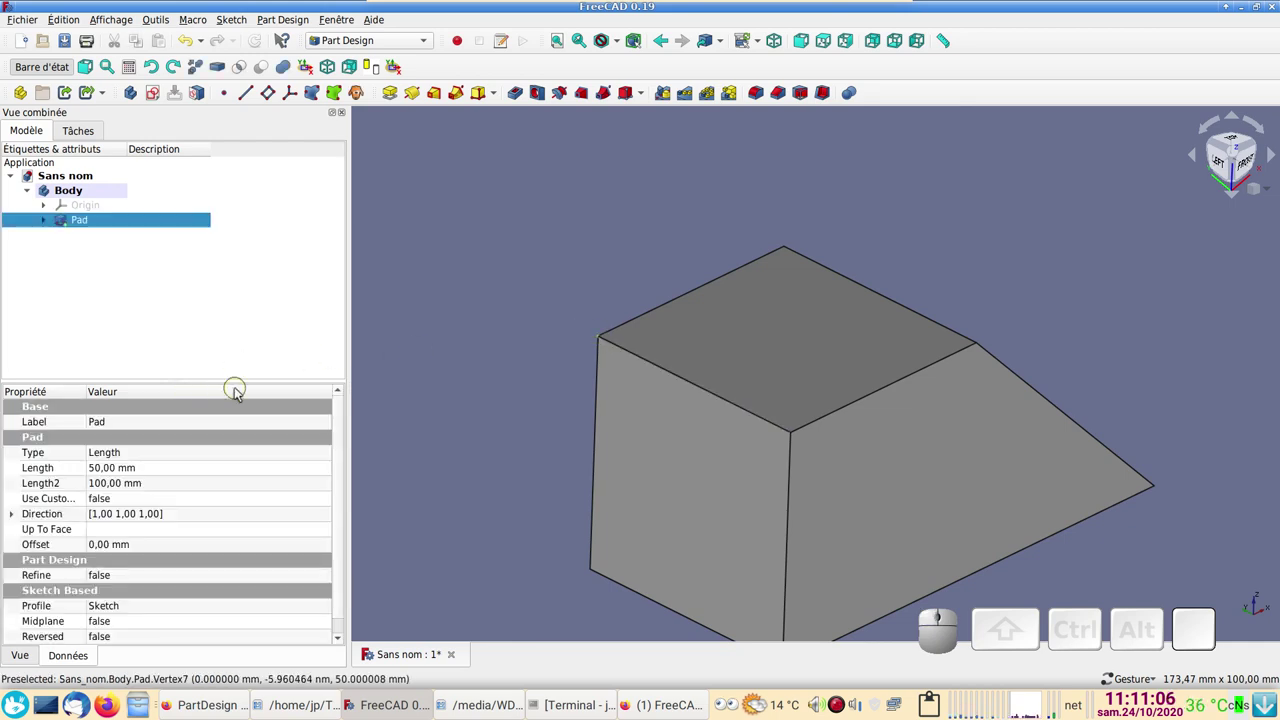
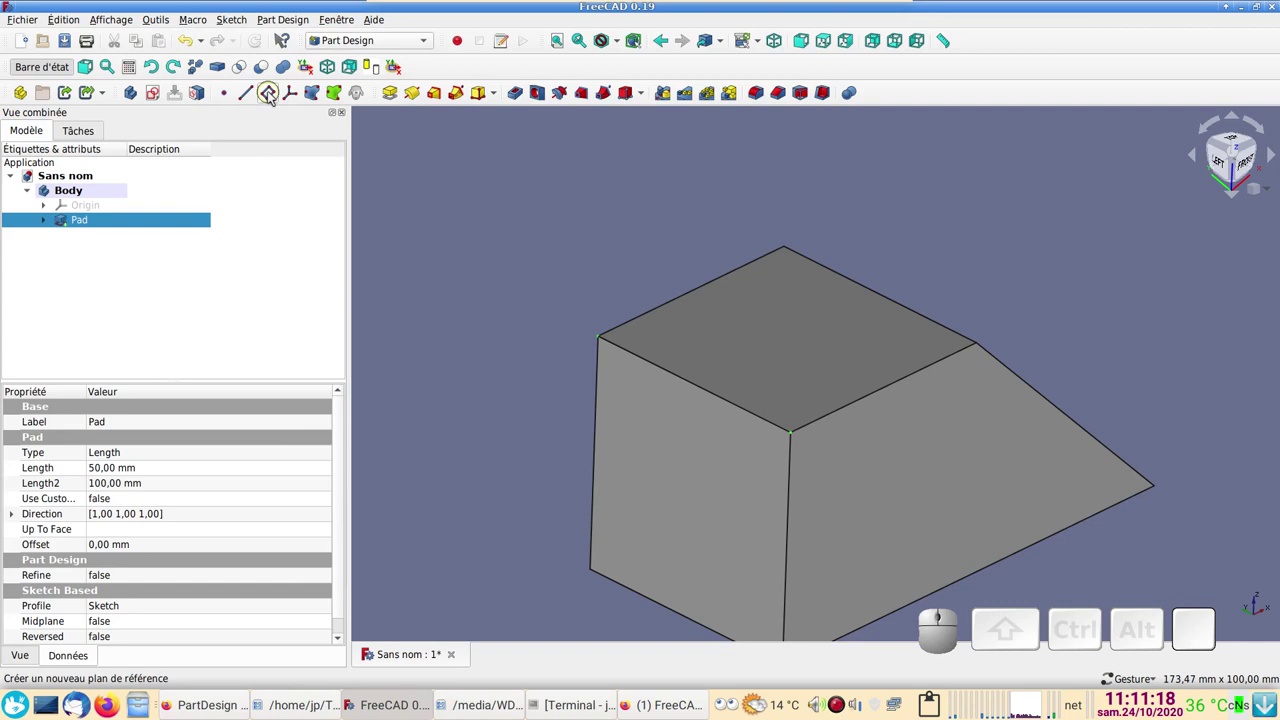
- Create the datum plane with Aligner O-X-Y mode so it lies flat on the wedge's top face
{"action": "left_click", "coordinate": [273, 97]}
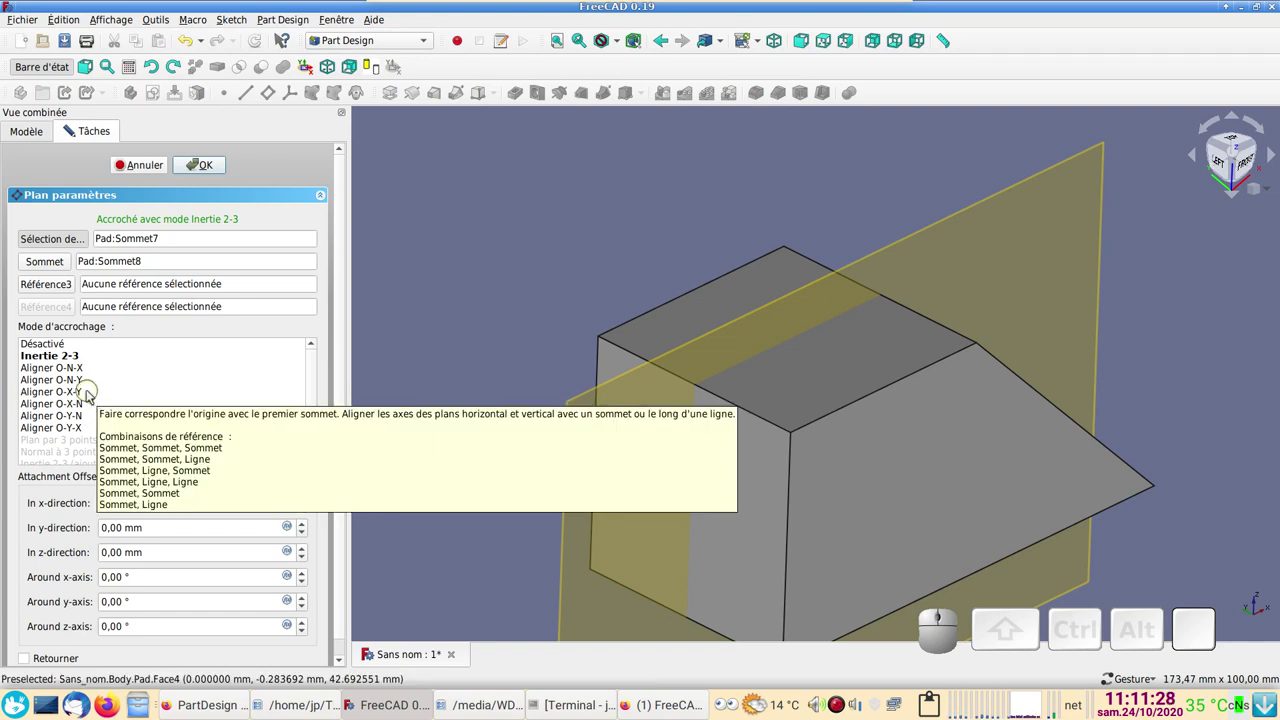
{"action": "left_click", "coordinate": [92, 396]}
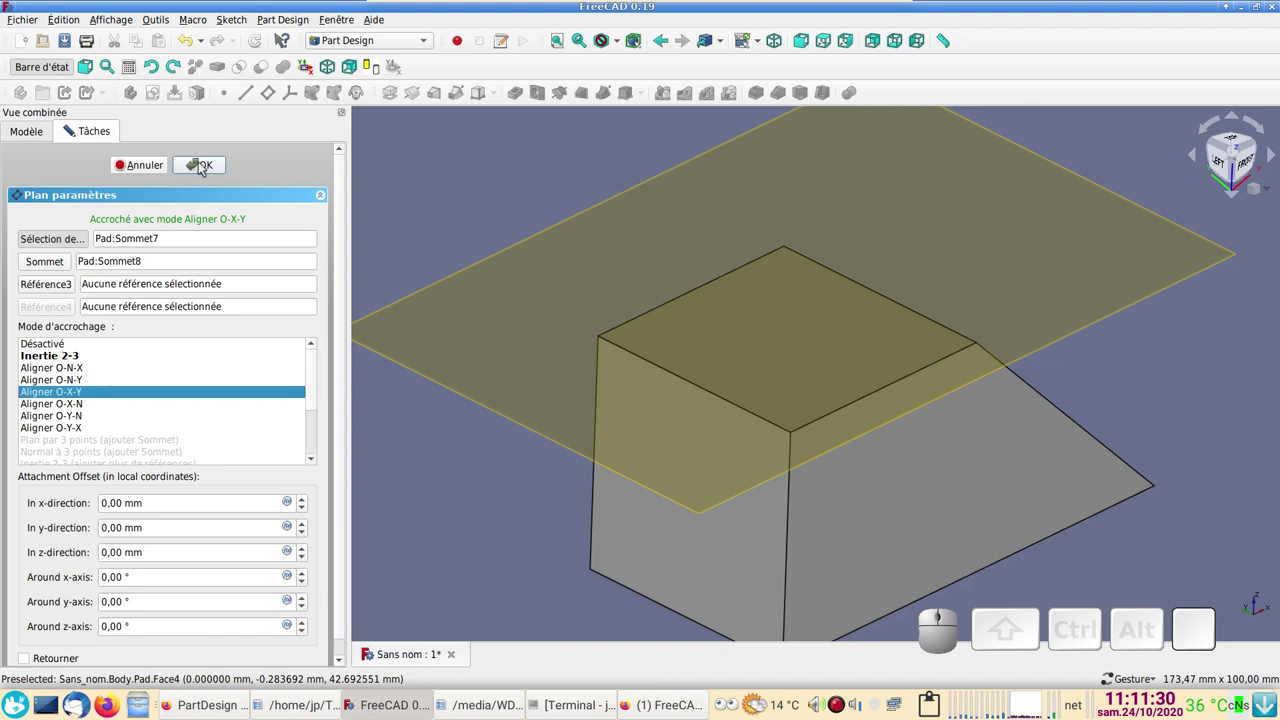
{"action": "left_click", "coordinate": [204, 168]}
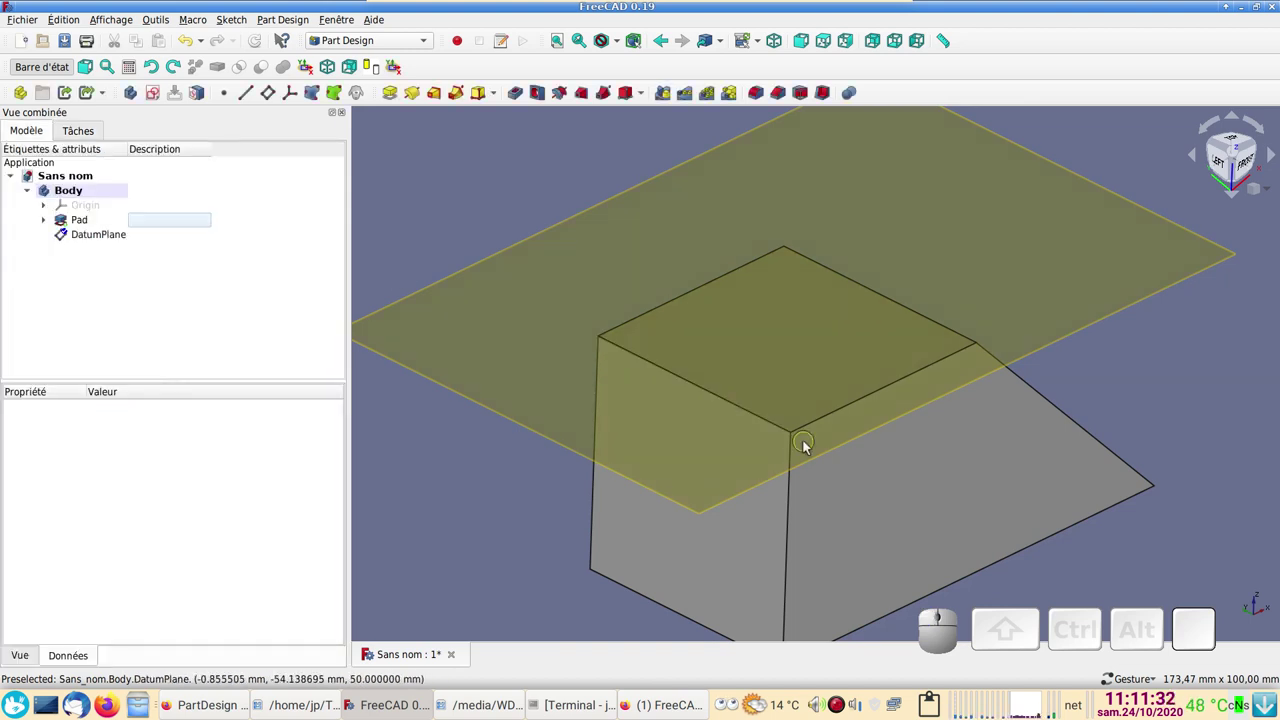
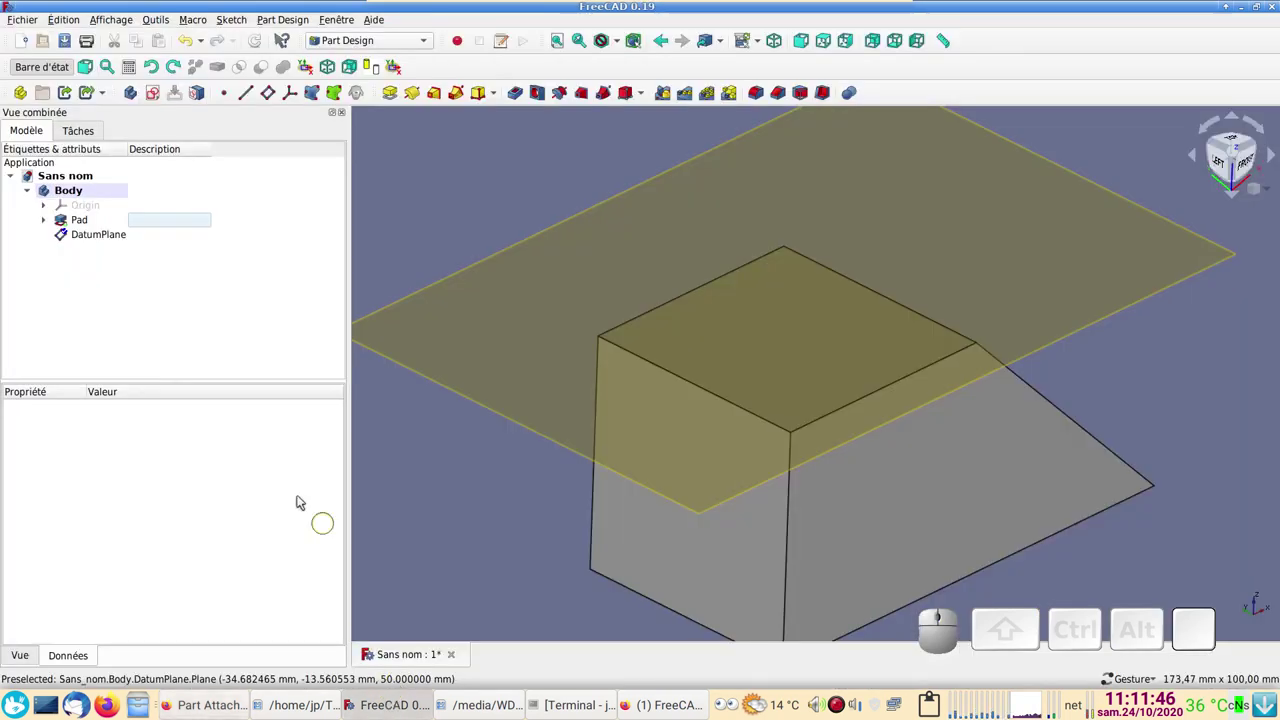
- Select DatumPlane and expand its Attachment Offset axis (0,0,1) and zero position components
{"action": "left_click", "coordinate": [75, 238]}
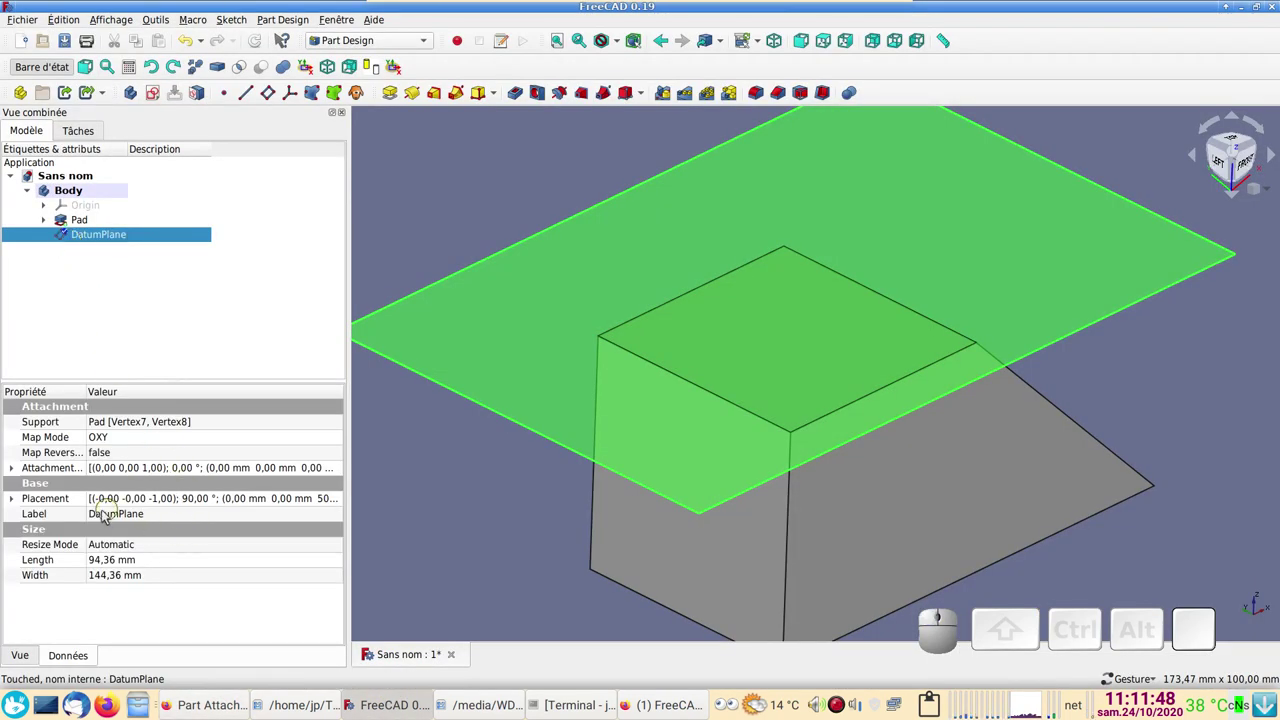
{"action": "left_click", "coordinate": [15, 473]}
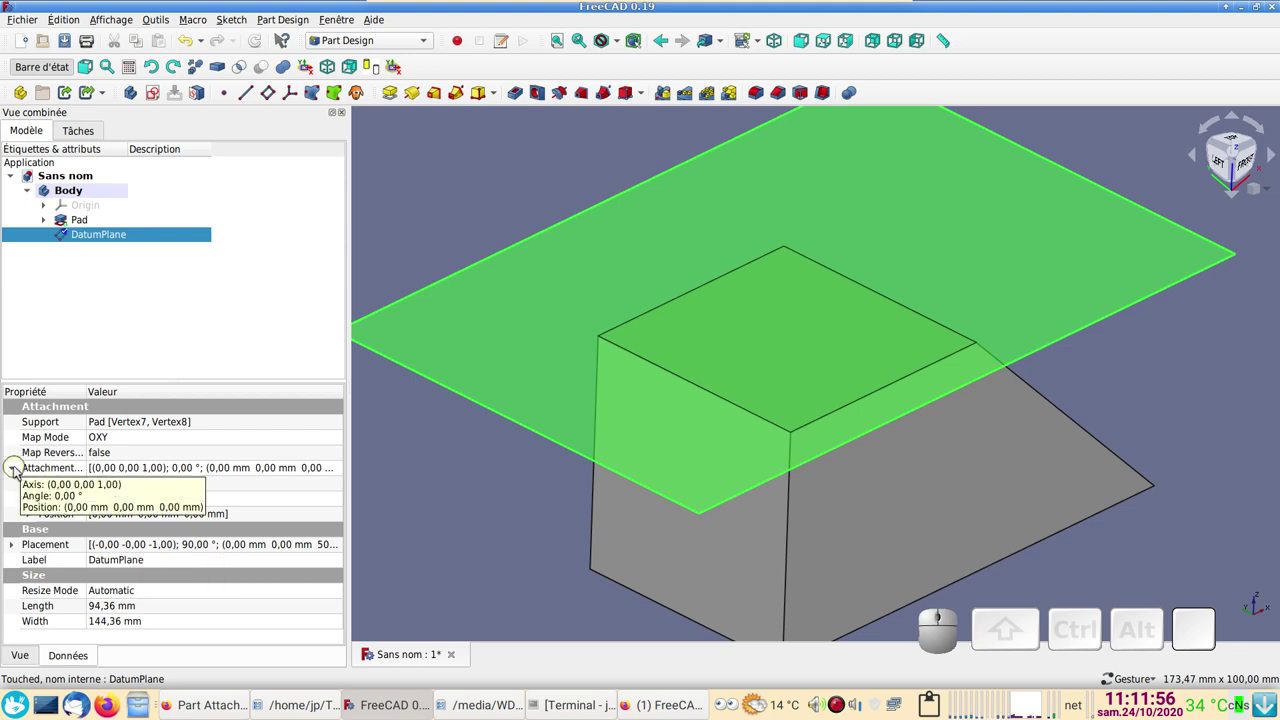
{"action": "left_click", "coordinate": [36, 500]}
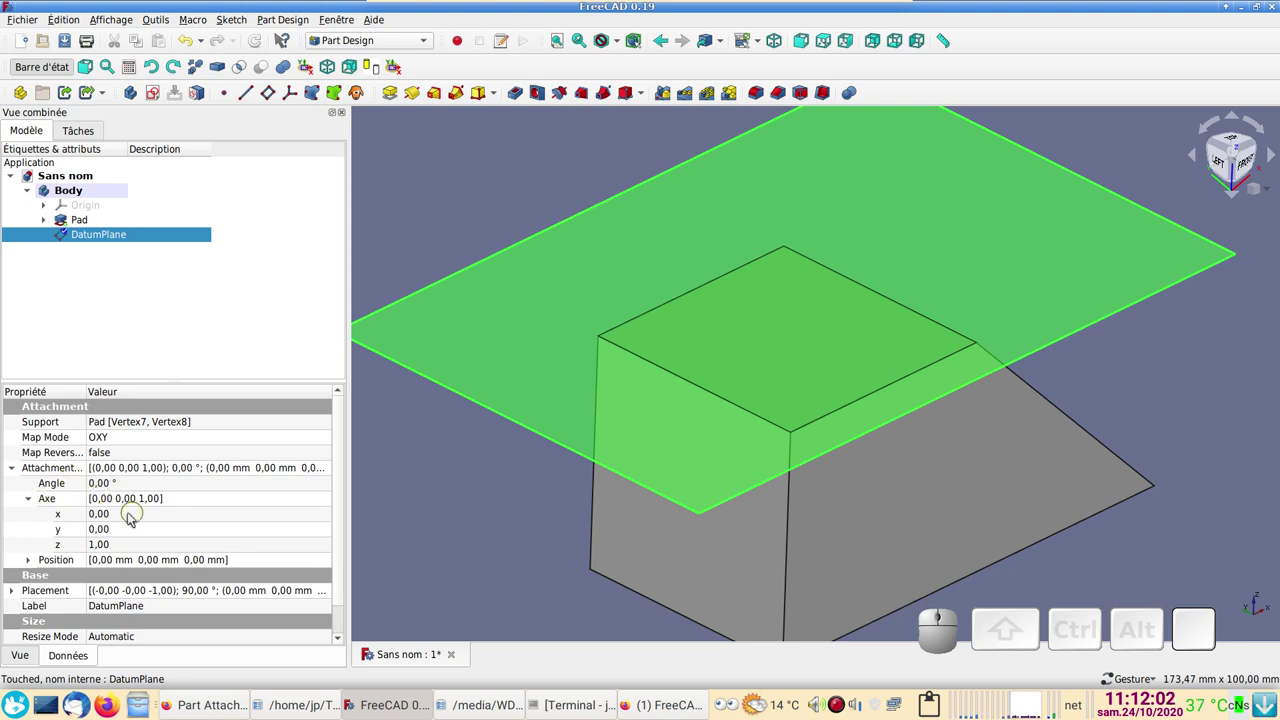
{"action": "scroll", "scroll_direction": "down", "scroll_amount": 3}
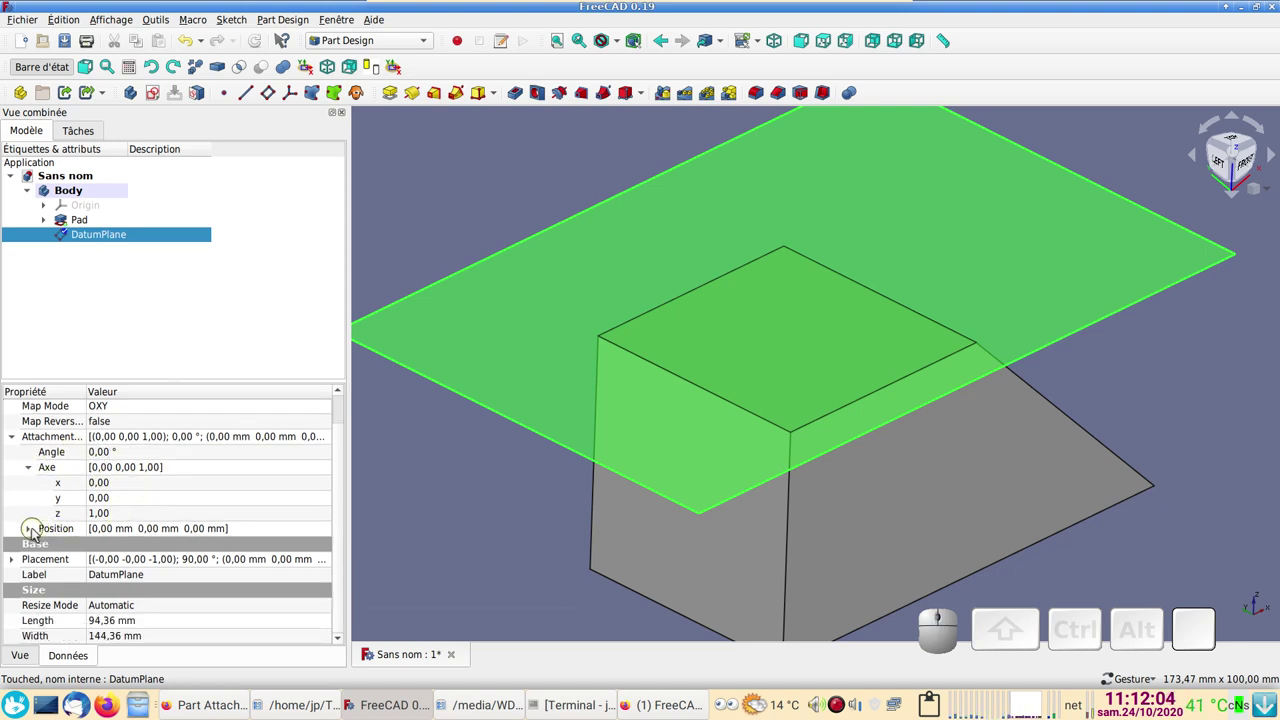
{"action": "left_click", "coordinate": [33, 535]}
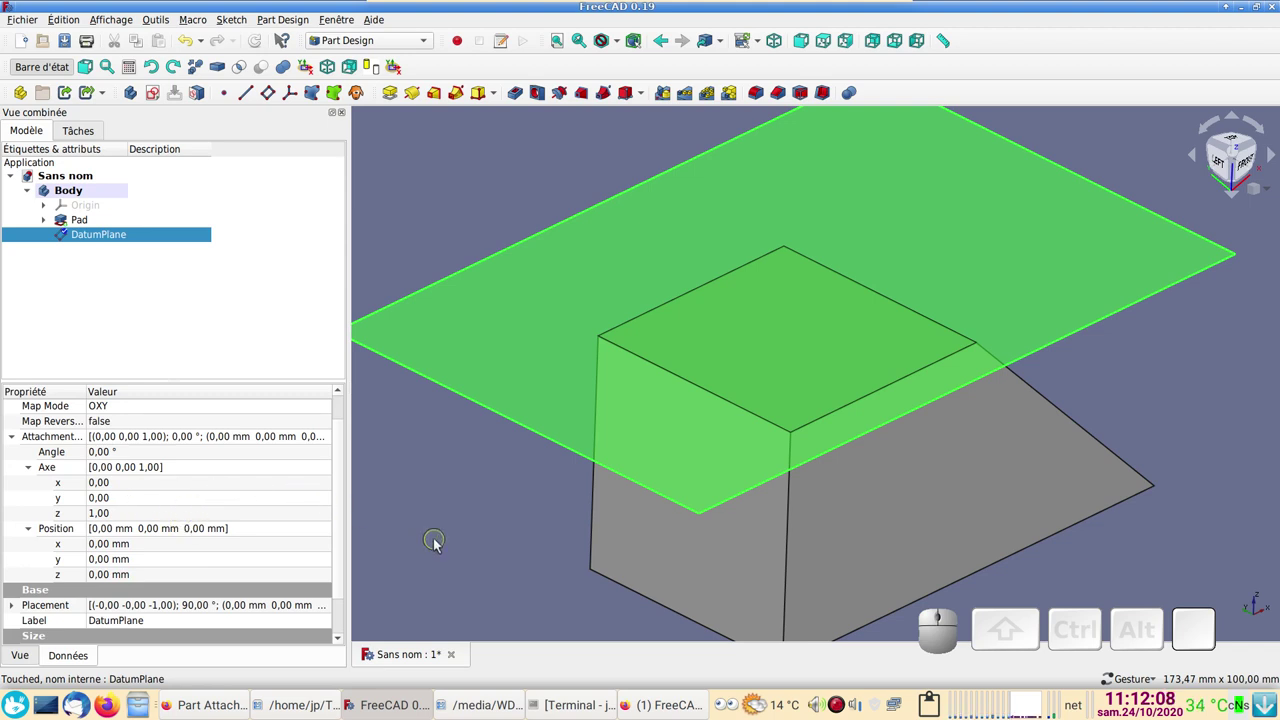
{"action": "scroll", "scroll_direction": "down", "scroll_amount": 3}
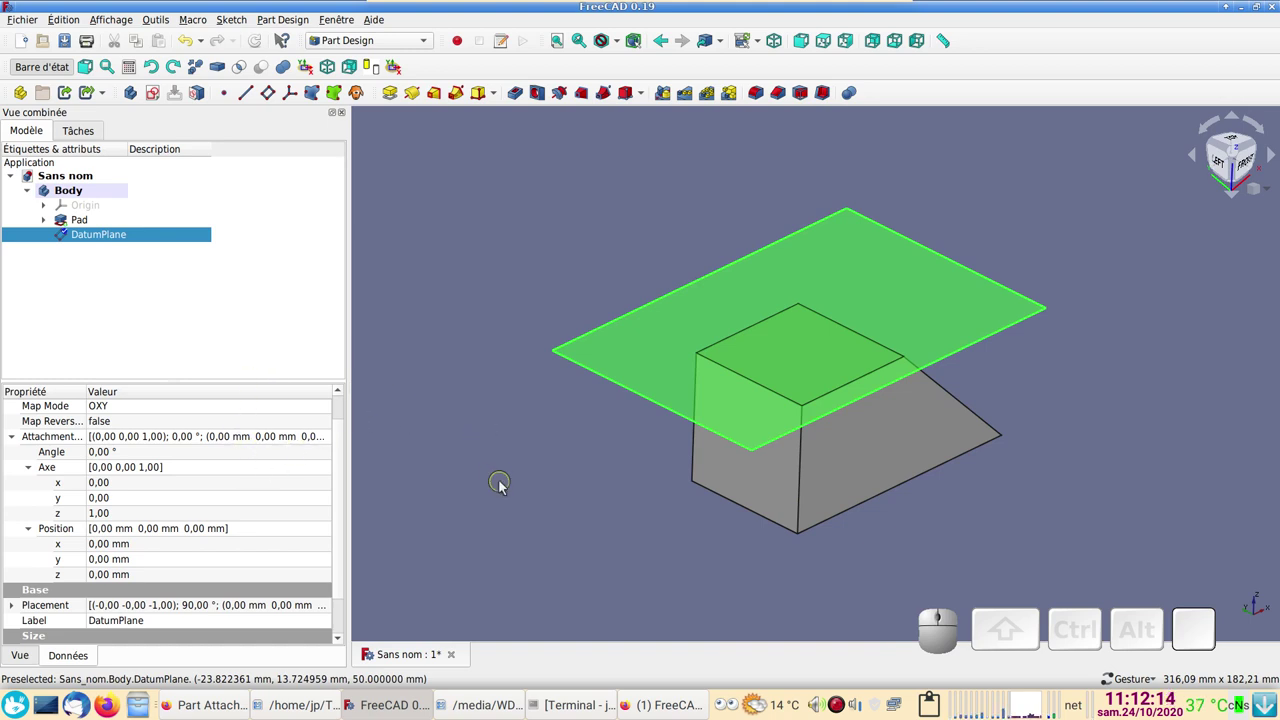
- Confirm a Local_CS coordinate system sitting on the horizontal datum plane
{"action": "left_click", "coordinate": [154, 239]}
{"action": "left_click", "coordinate": [295, 90]}
{"action": "left_click", "coordinate": [207, 174]}
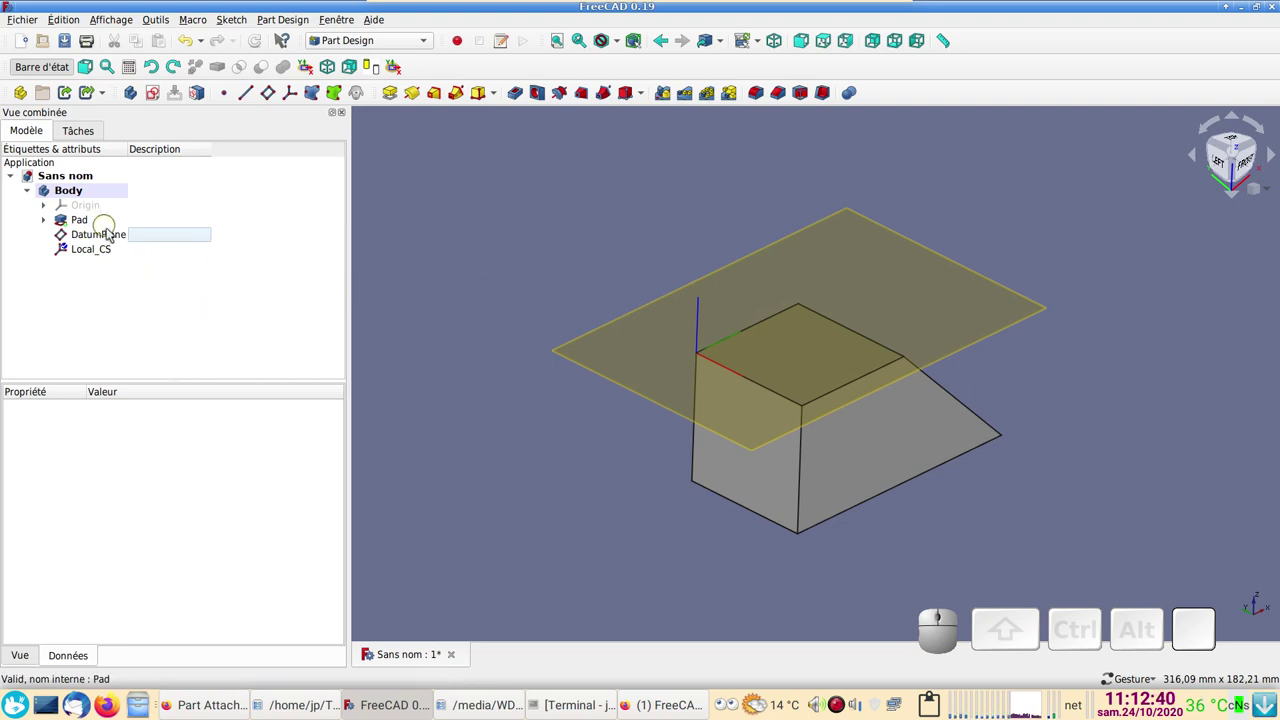
- Reopen DatumPlane's attachment and enter 45° as its rotation around the x-axis
{"action": "left_click", "coordinate": [113, 237]}
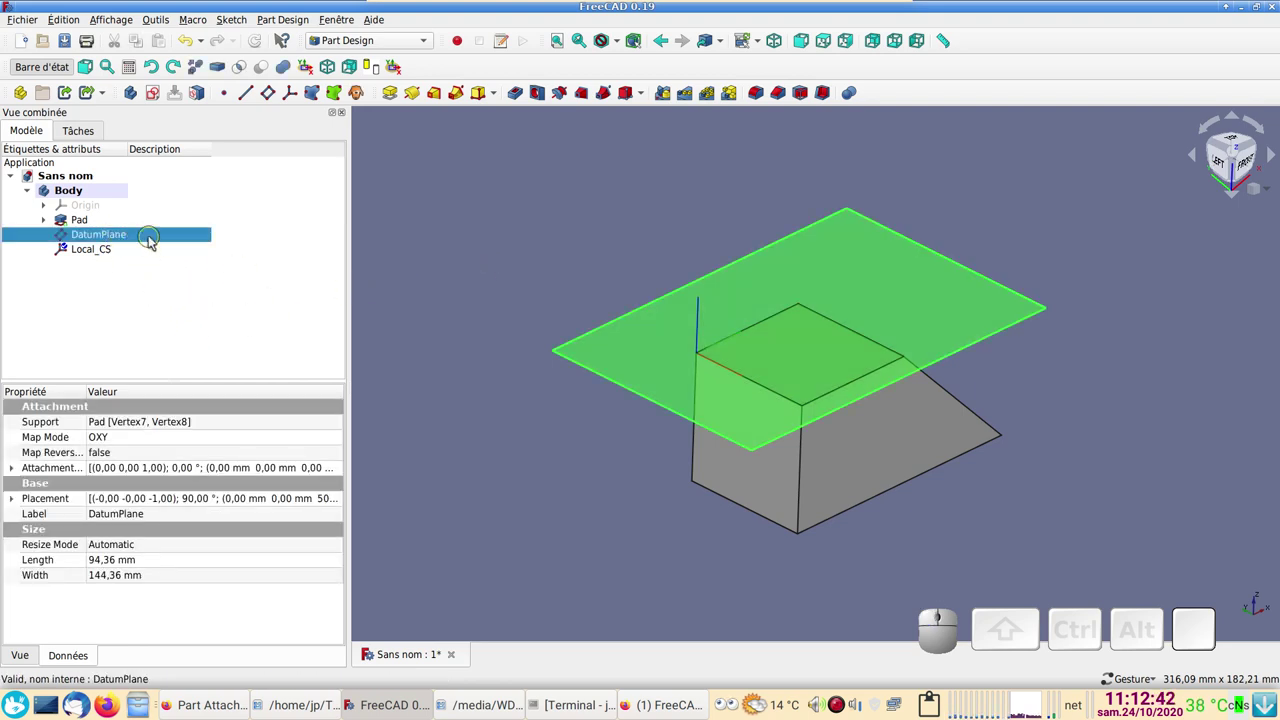
{"action": "left_click", "coordinate": [153, 235]}
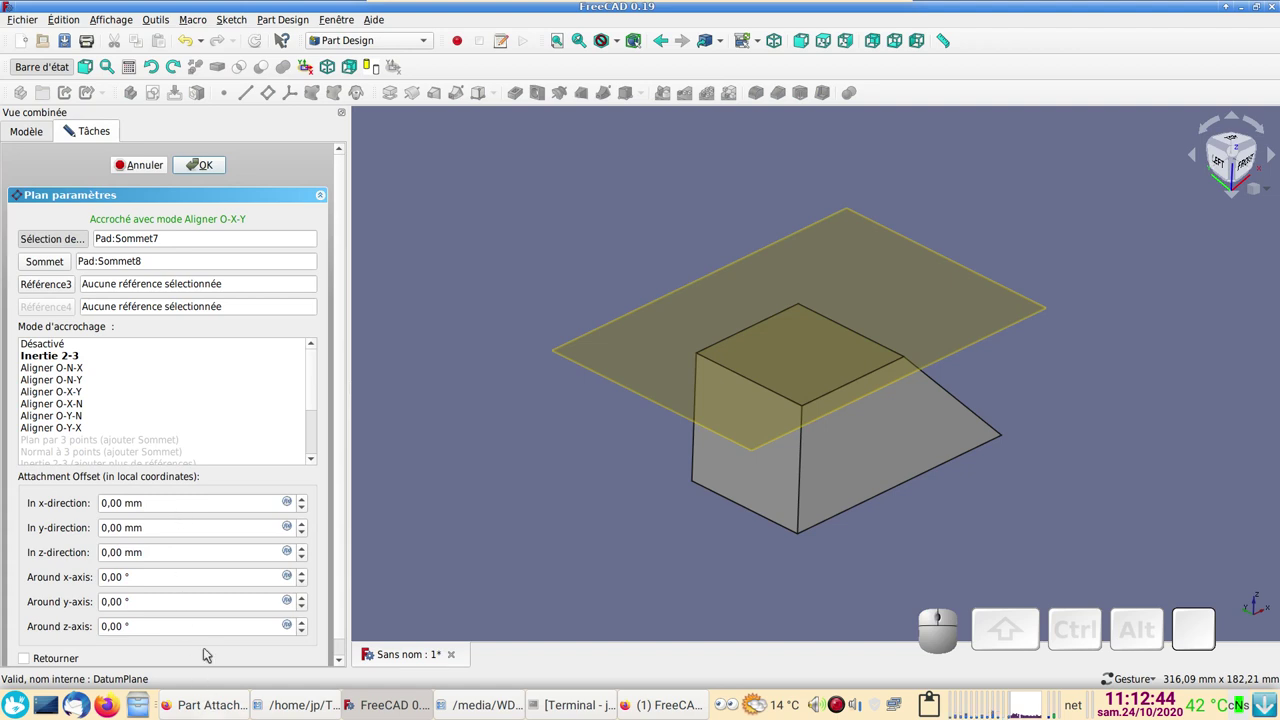
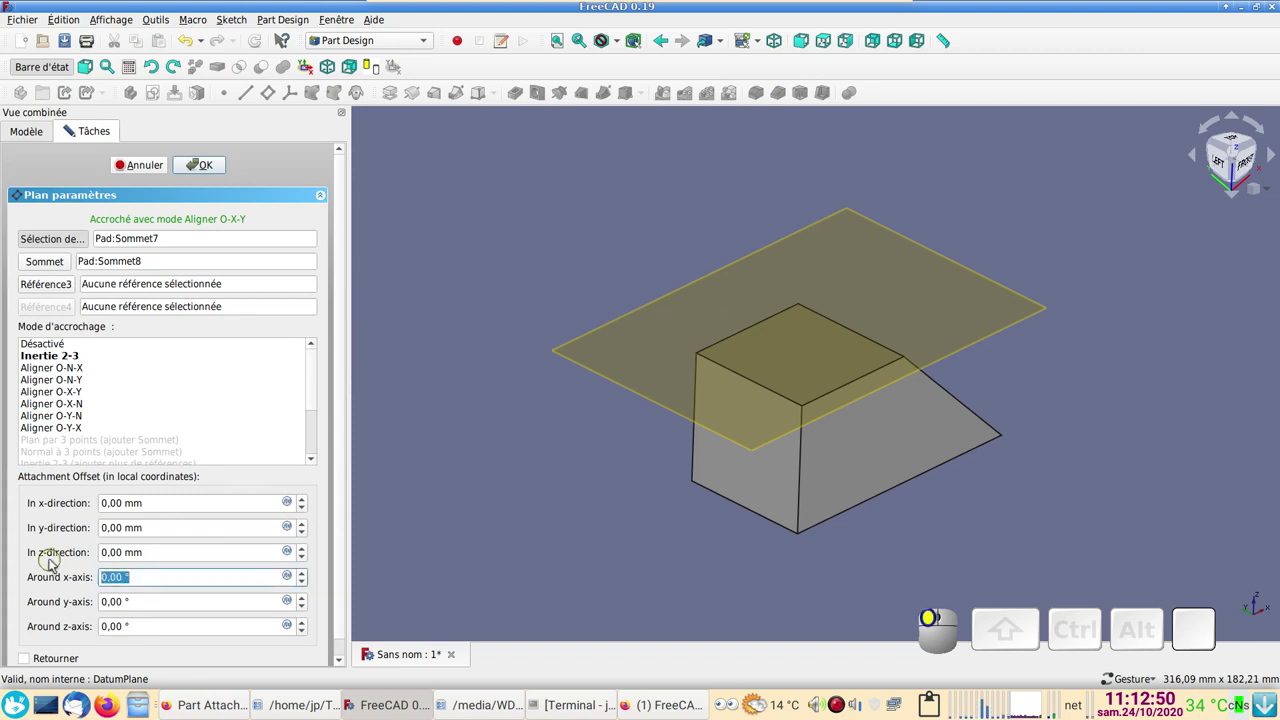
{"action": "key", "text": "4"}
{"action": "key", "text": "5"}
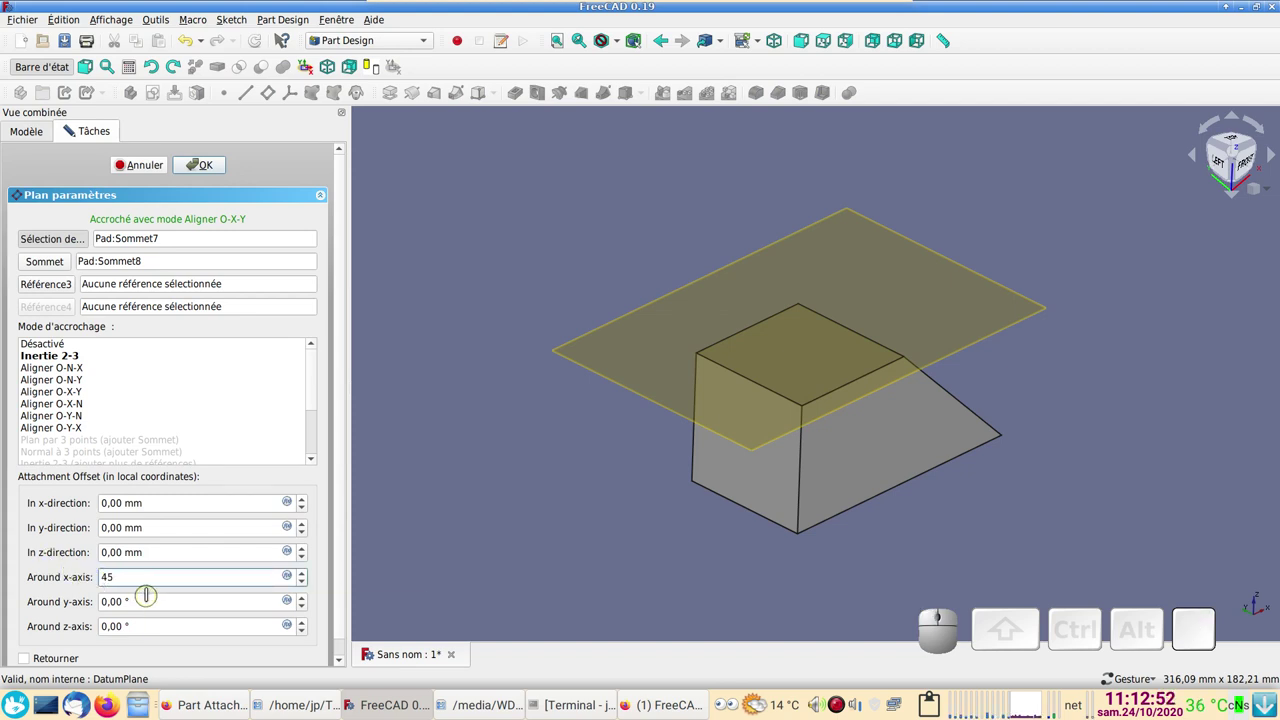
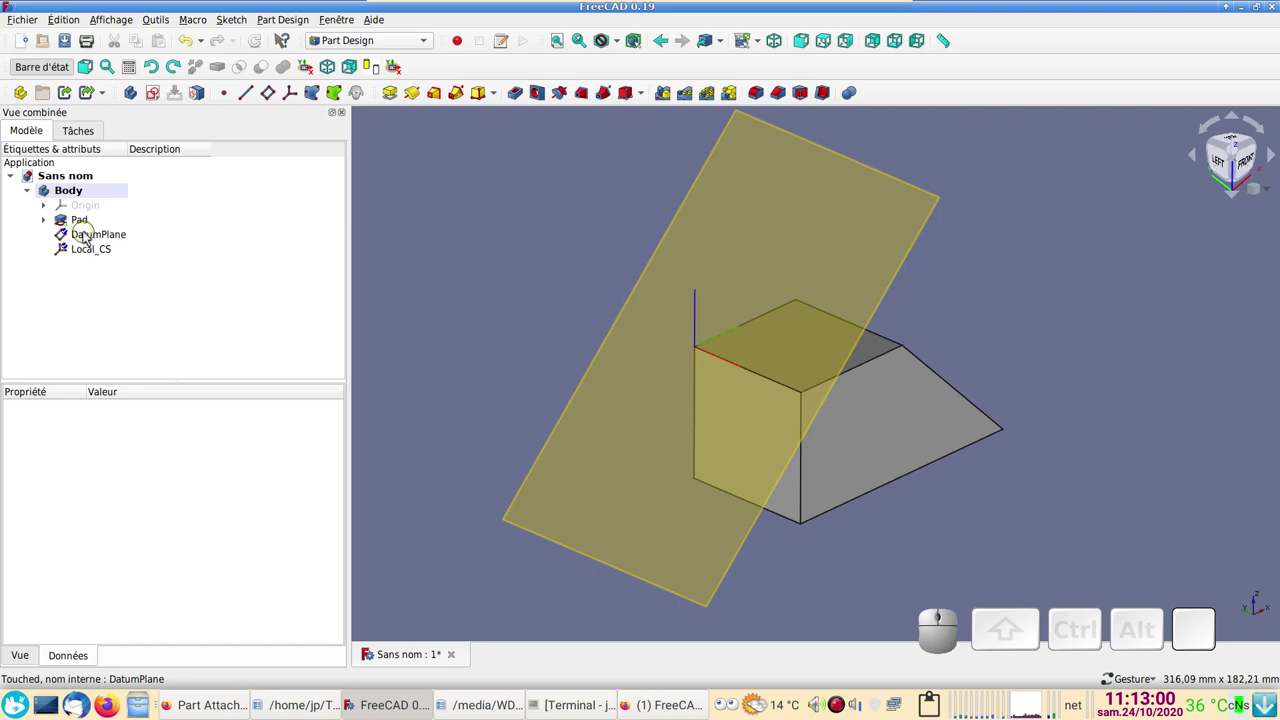
- Start Sketch001 on the tilted datum plane, project a wedge edge into it and draw a circle
{"action": "left_click", "coordinate": [88, 237]}
{"action": "left_click", "coordinate": [157, 94]}
{"action": "scroll", "scroll_direction": "up", "scroll_amount": 3}
{"action": "scroll", "scroll_direction": "down", "scroll_amount": 3}
{"action": "left_click_drag", "start_coordinate": [524, 421], "coordinate": [396, 314]}
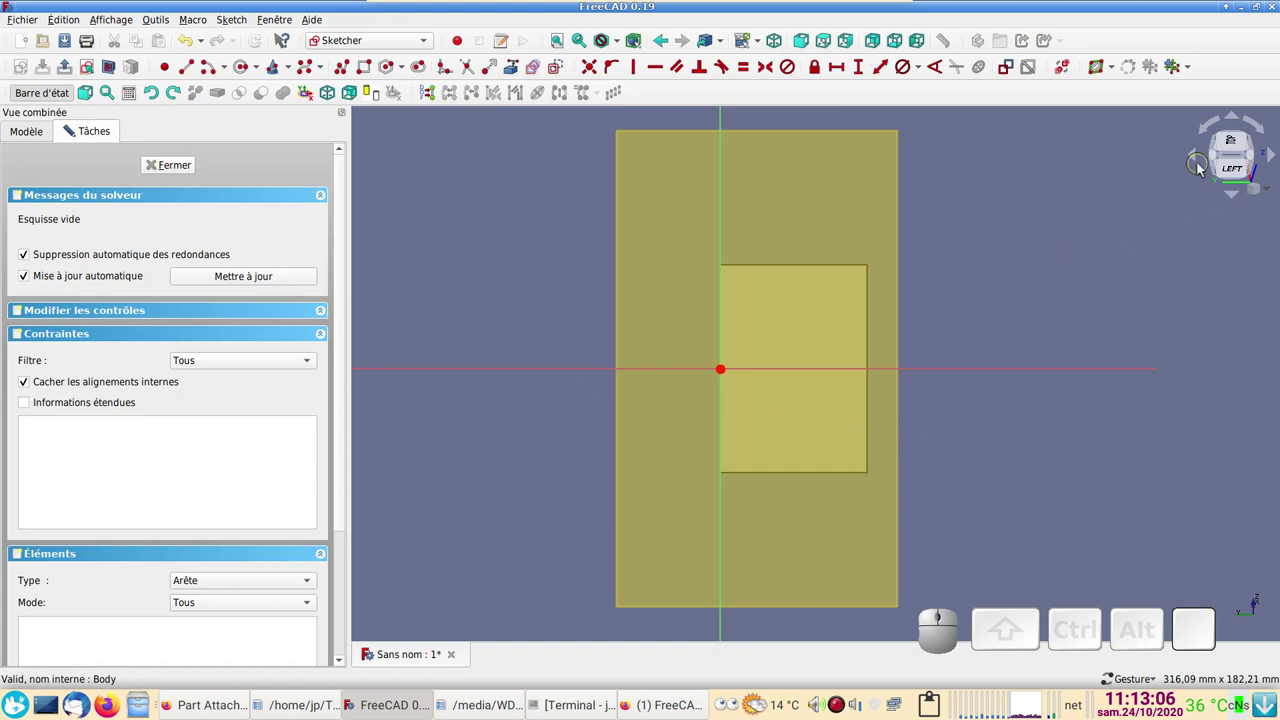
{"action": "left_click", "coordinate": [1198, 161]}
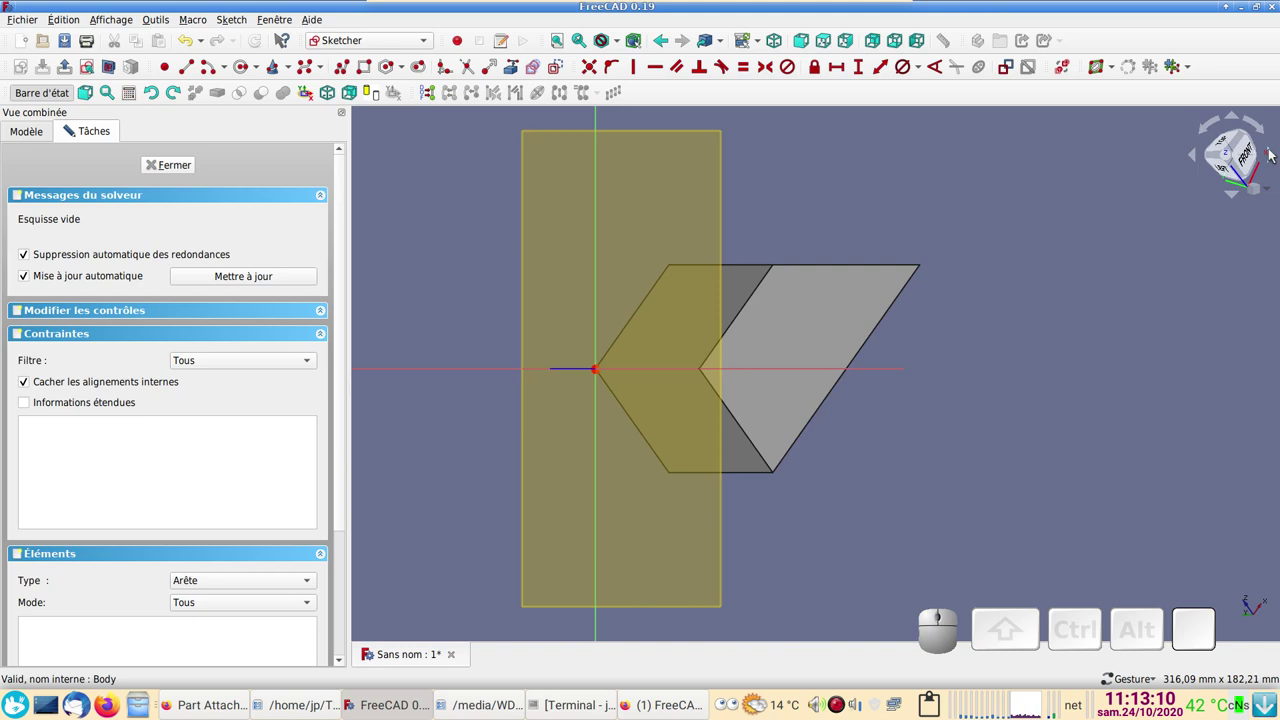
{"action": "left_click", "coordinate": [1275, 154]}
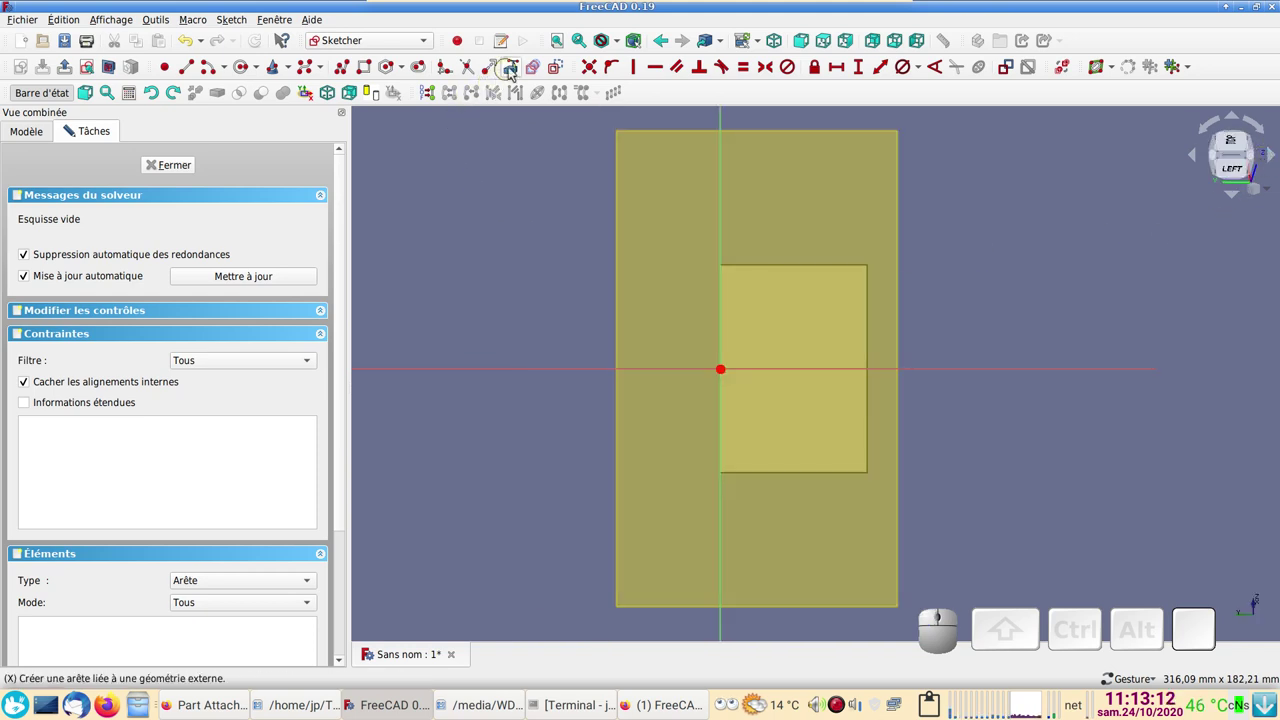
{"action": "left_click", "coordinate": [517, 69]}
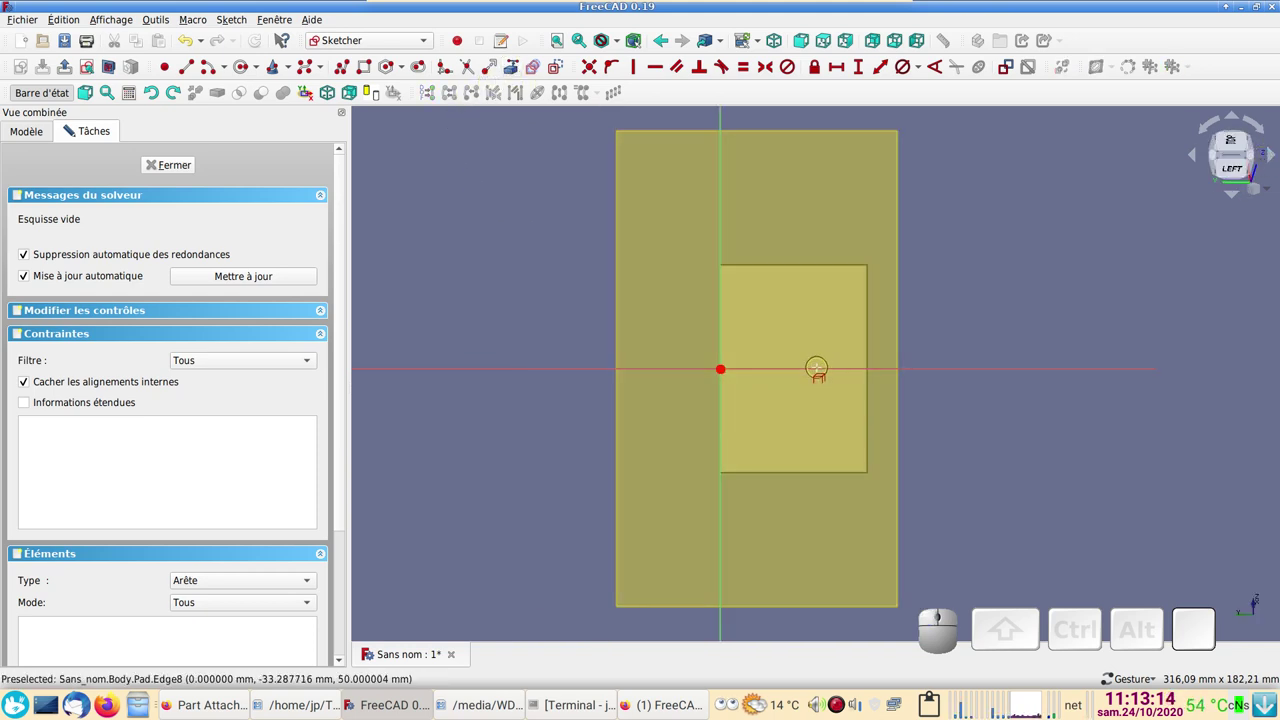
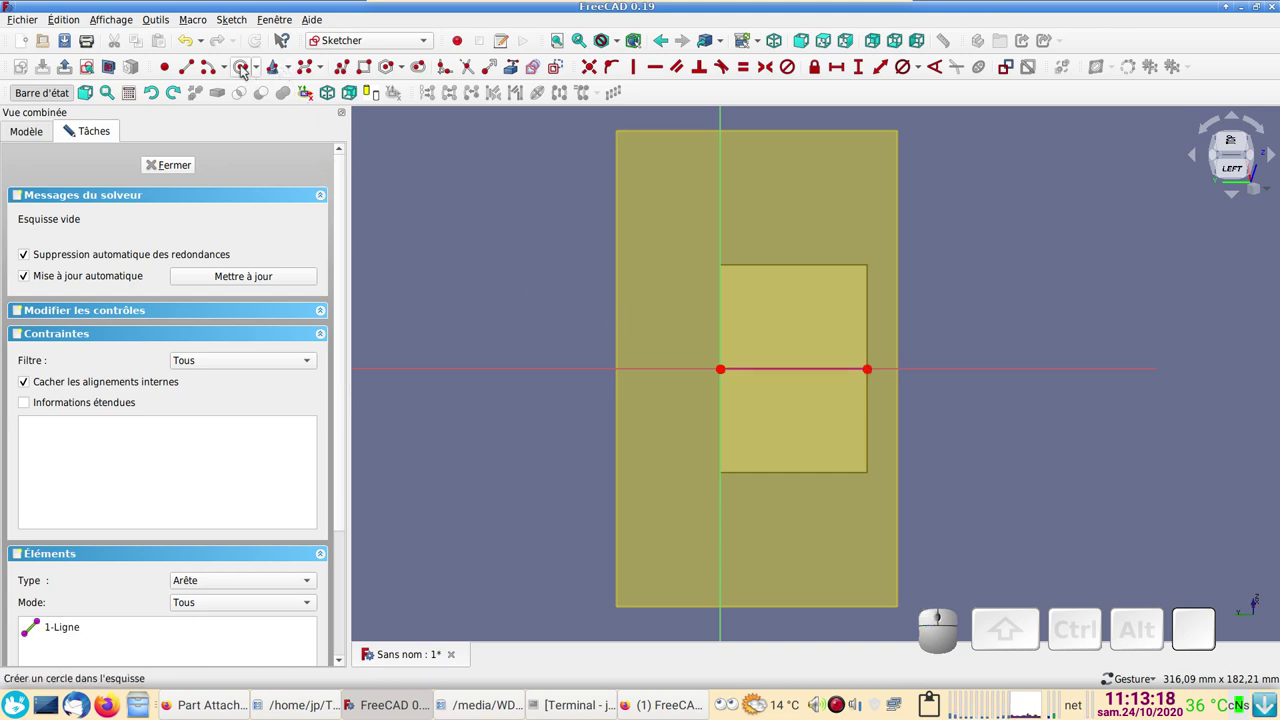
{"action": "left_click", "coordinate": [246, 72]}
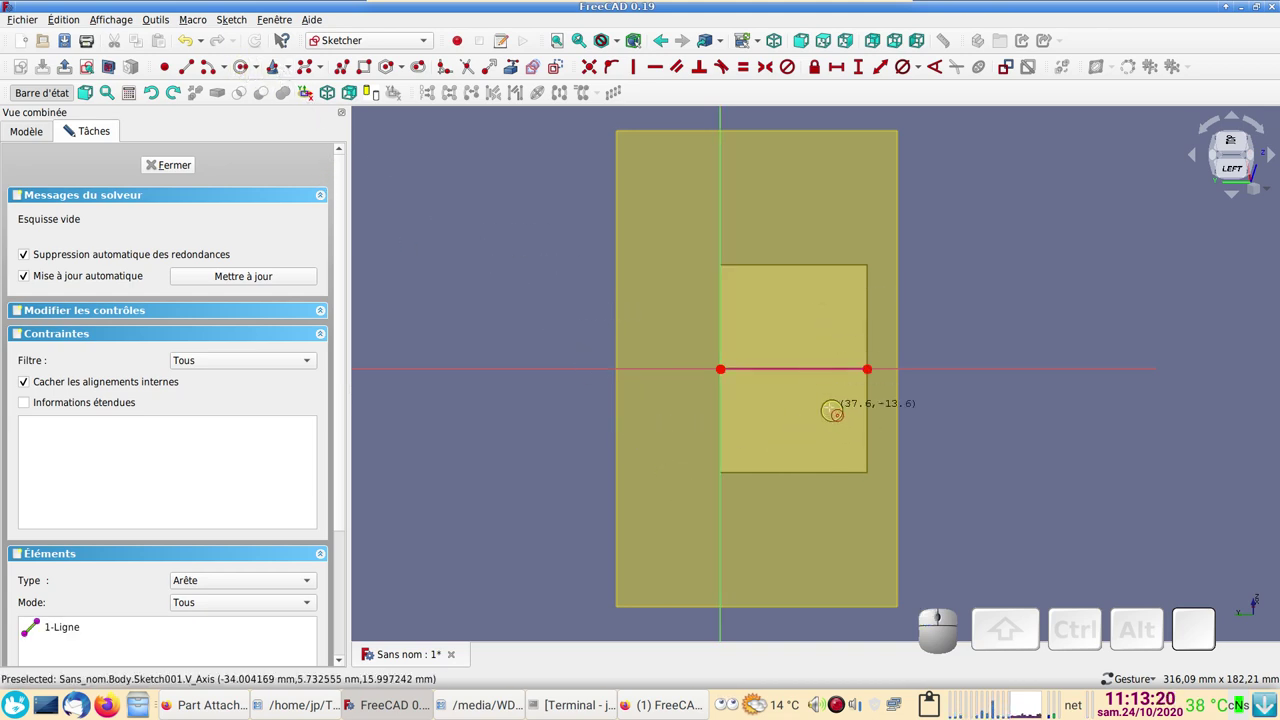
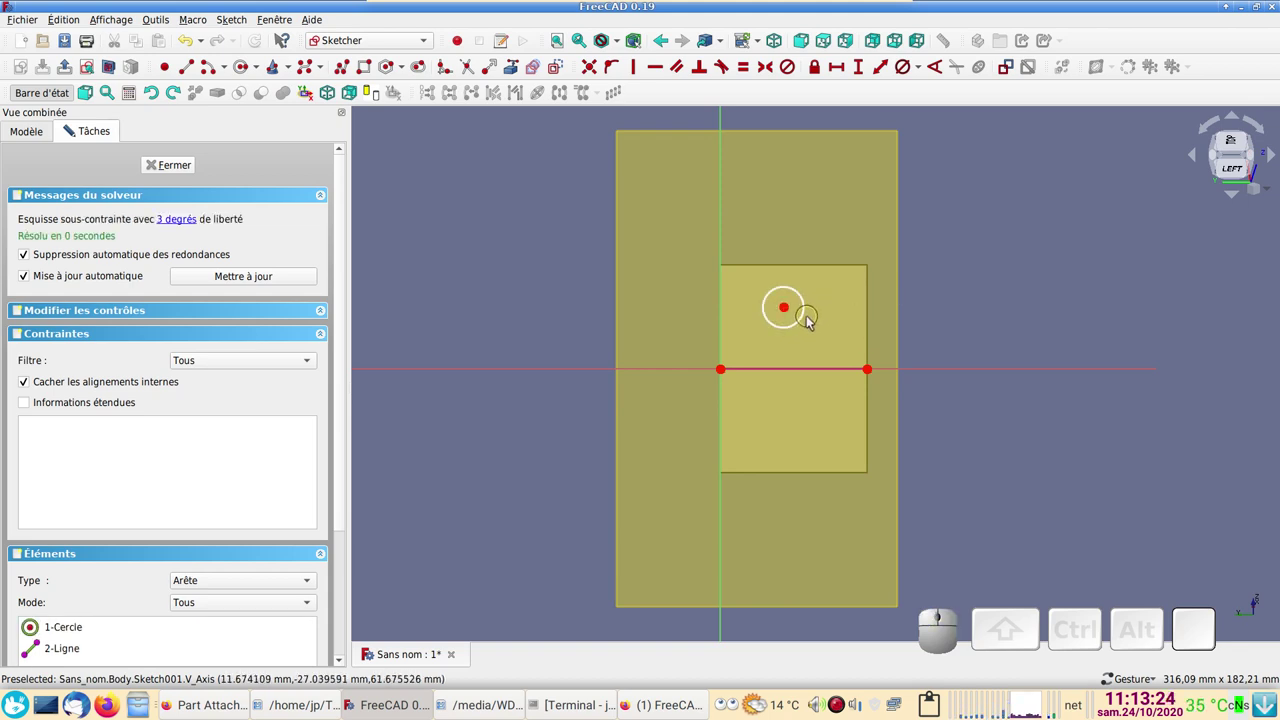
- Constrain the circle to 10 mm diameter, centre it symmetrically between the edge endpoints, and close the sketch
{"action": "left_click", "coordinate": [808, 324]}
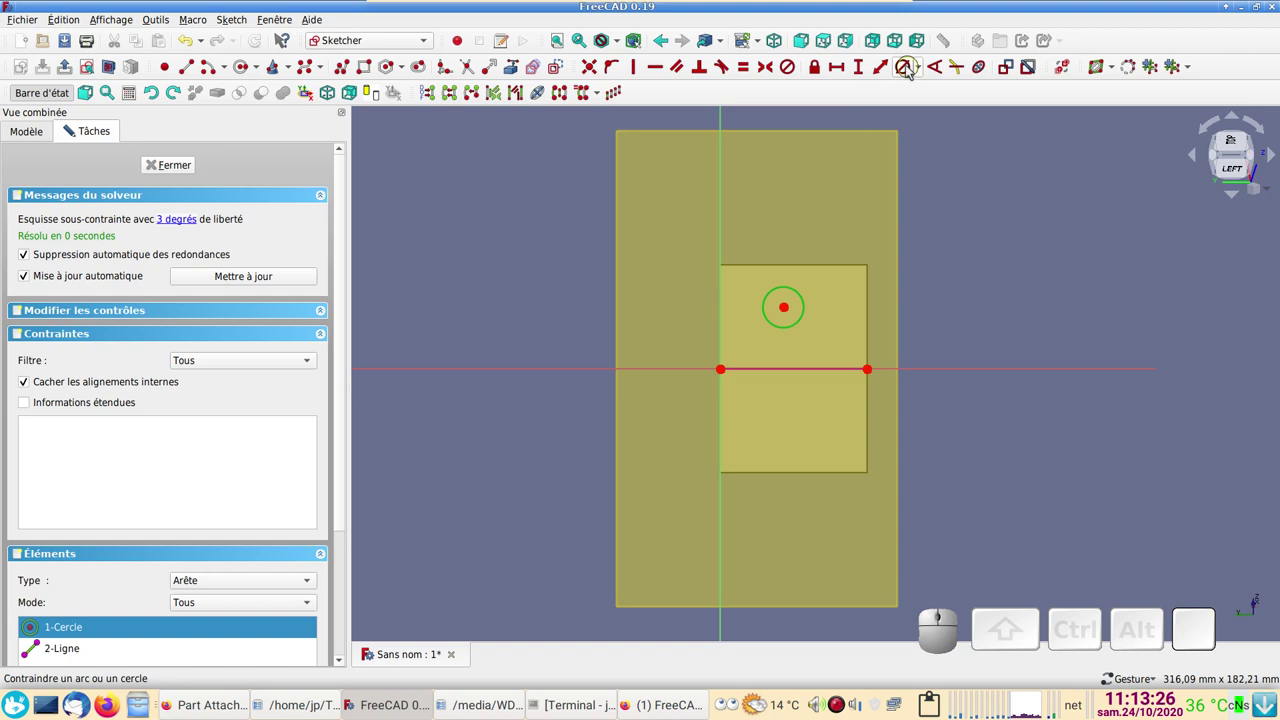
{"action": "left_click", "coordinate": [907, 64]}
{"action": "key", "text": "Return"}
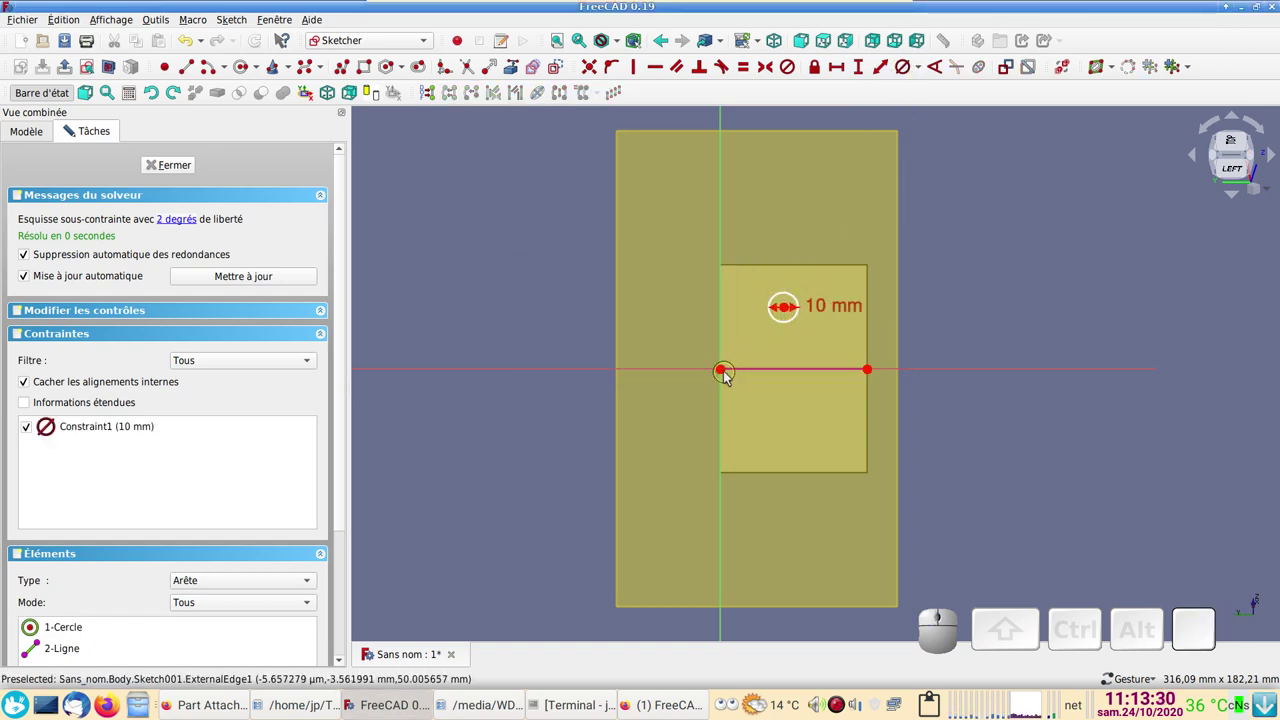
{"action": "left_click", "coordinate": [723, 376]}
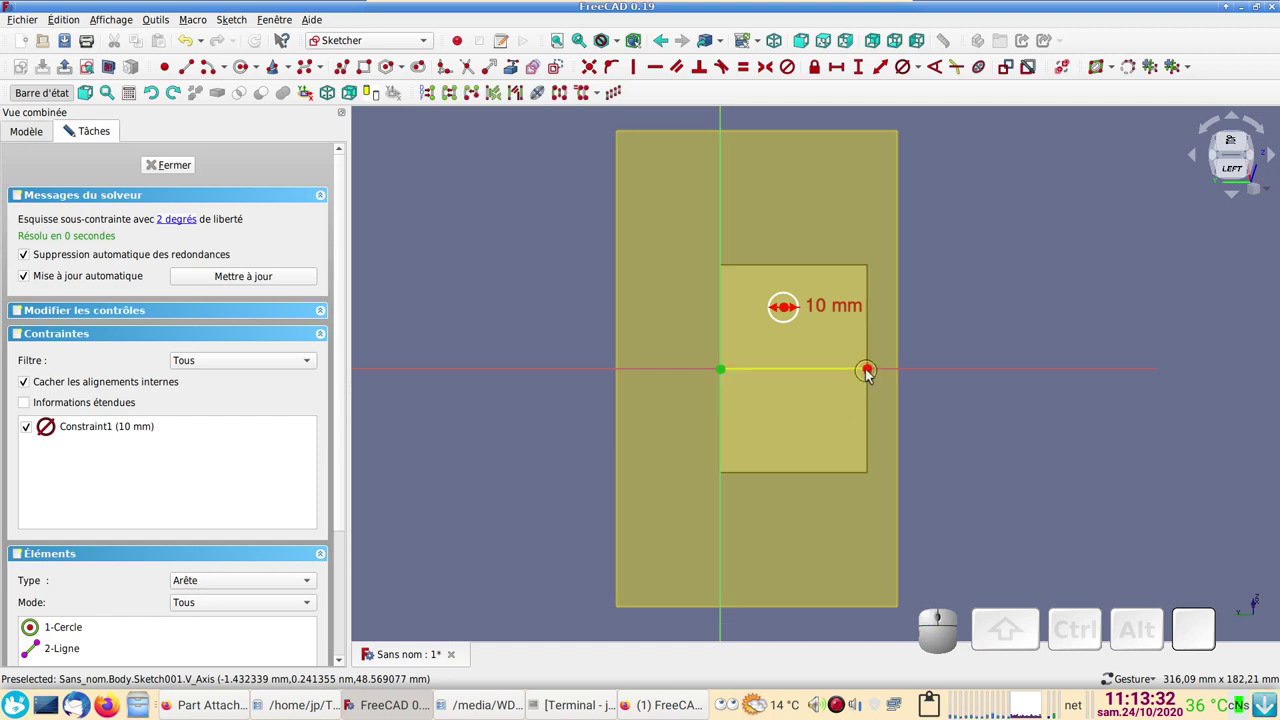
{"action": "left_click", "coordinate": [872, 374]}
{"action": "left_click", "coordinate": [787, 313]}
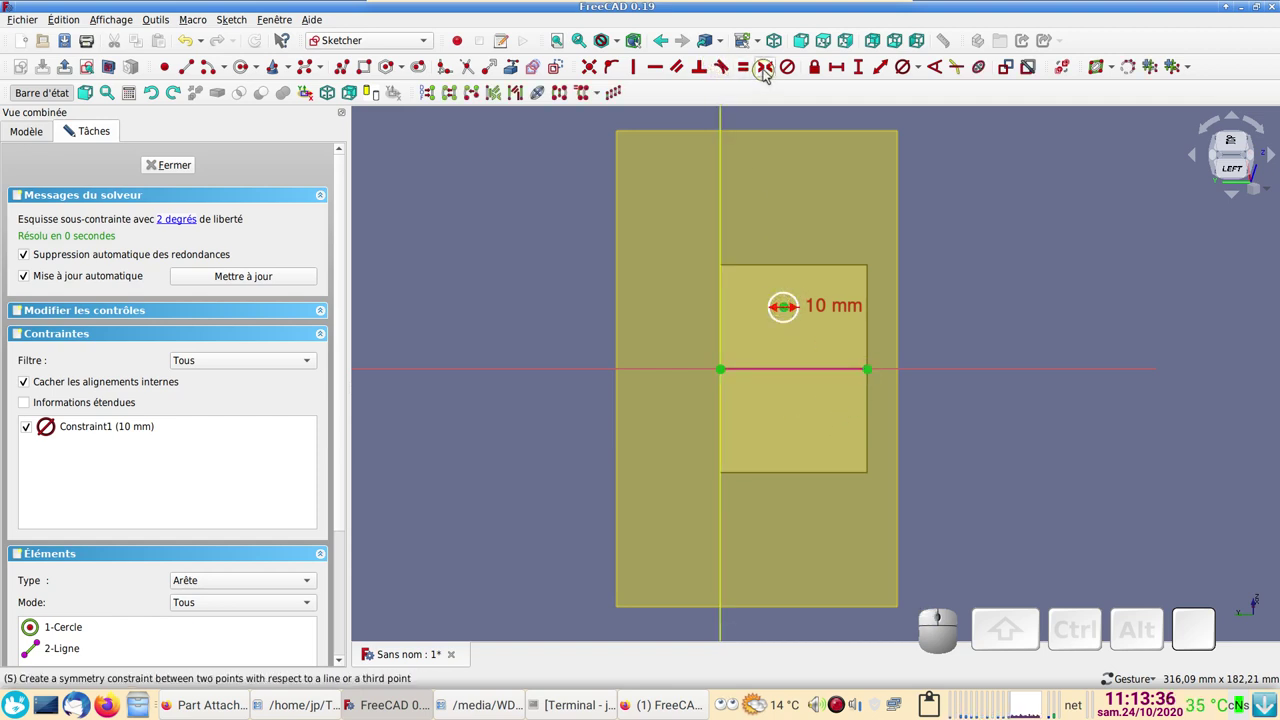
{"action": "left_click", "coordinate": [768, 69]}
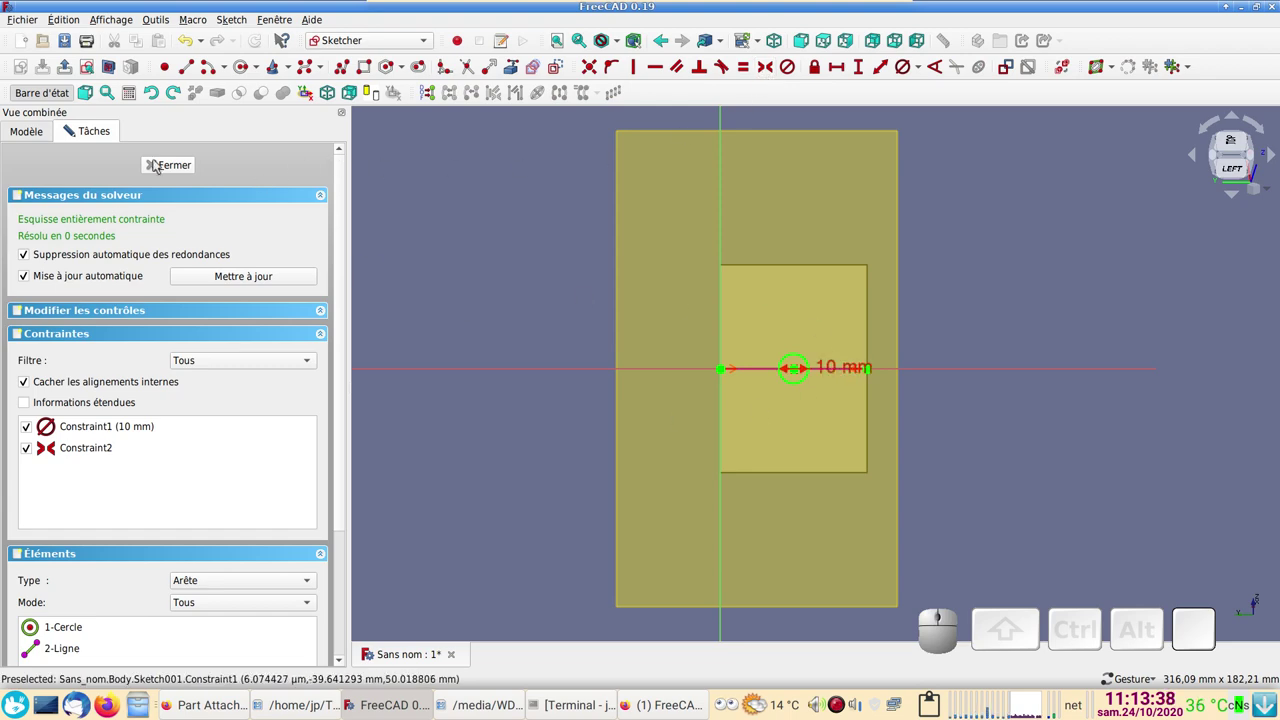
{"action": "left_click", "coordinate": [166, 162]}
- Pocket the 10 mm circle sketch 50 mm deep into the block, making the first hole
{"action": "left_click_drag", "start_coordinate": [1047, 549], "coordinate": [657, 397]}
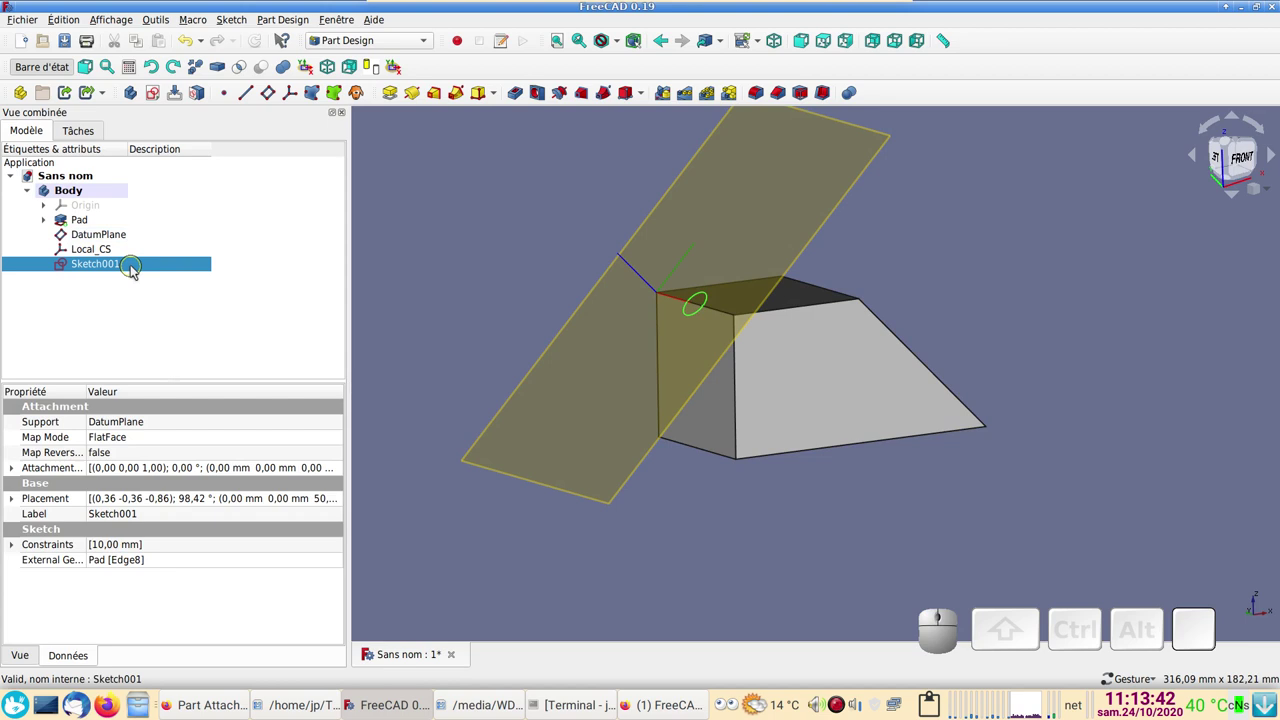
{"action": "left_click", "coordinate": [521, 96]}
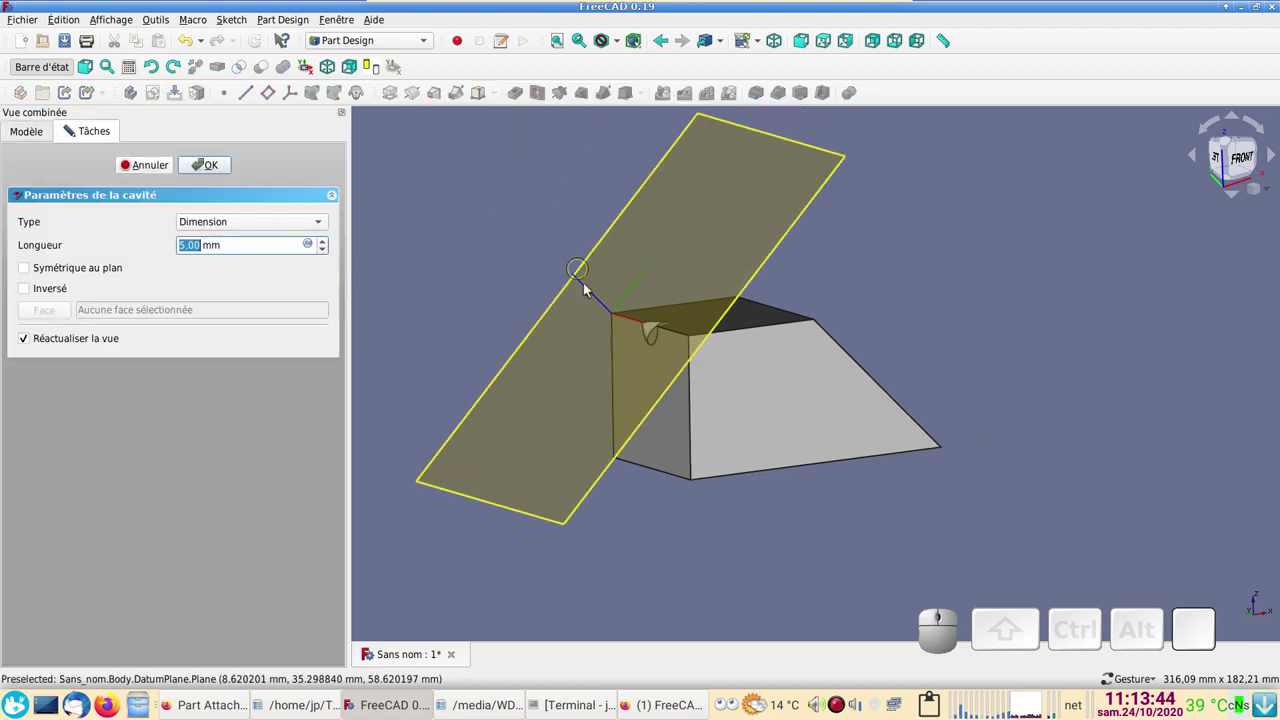
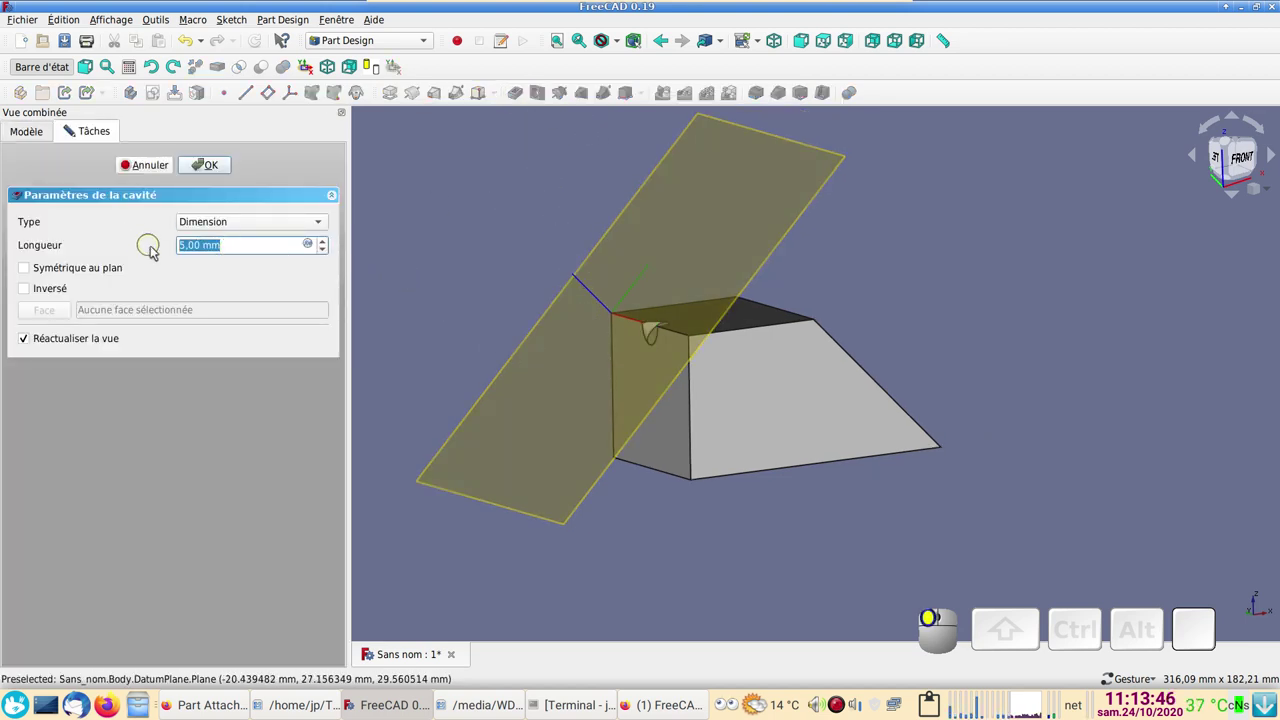
{"action": "key", "text": "KP_5"}
{"action": "key", "text": "KP_0"}
{"action": "key", "text": "KP_Enter"}
- Orbit the model to inspect the new hole, then return to a front view
{"action": "left_click_drag", "start_coordinate": [489, 237], "coordinate": [501, 268]}
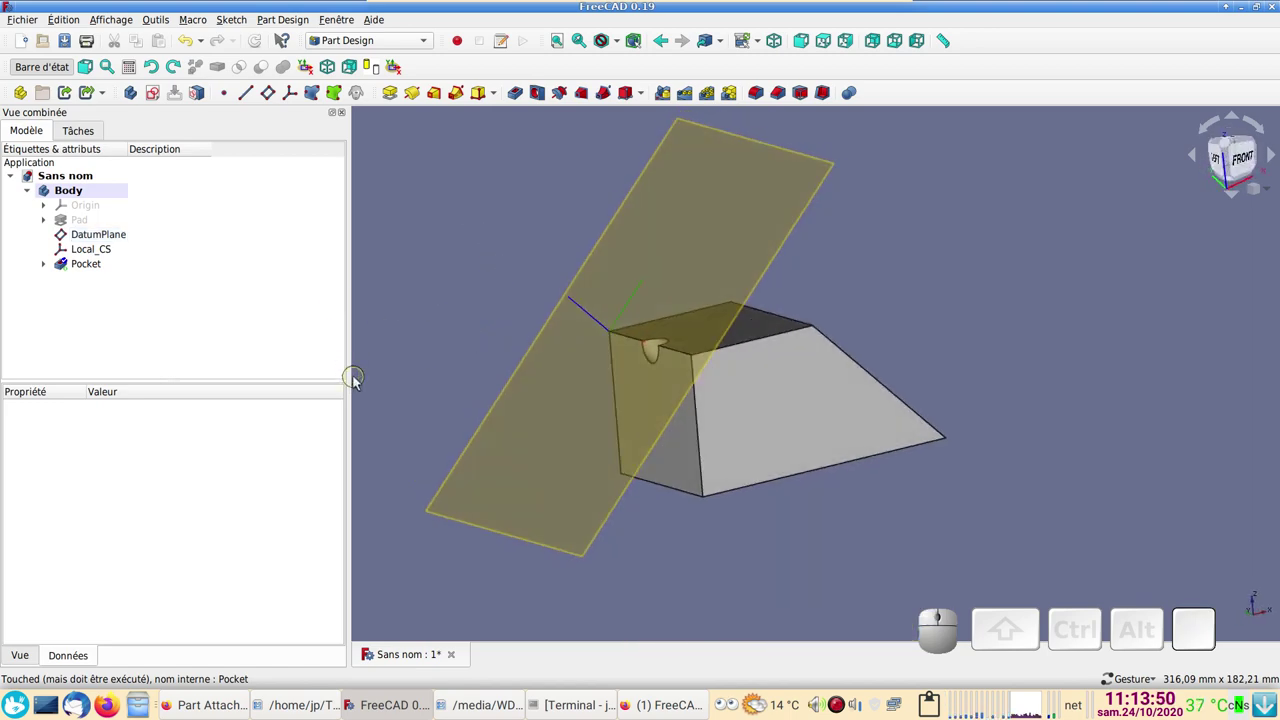
{"action": "left_click_drag", "start_coordinate": [942, 552], "coordinate": [758, 332]}
{"action": "left_click_drag", "start_coordinate": [942, 208], "coordinate": [684, 317]}
{"action": "left_click_drag", "start_coordinate": [469, 329], "coordinate": [558, 310]}
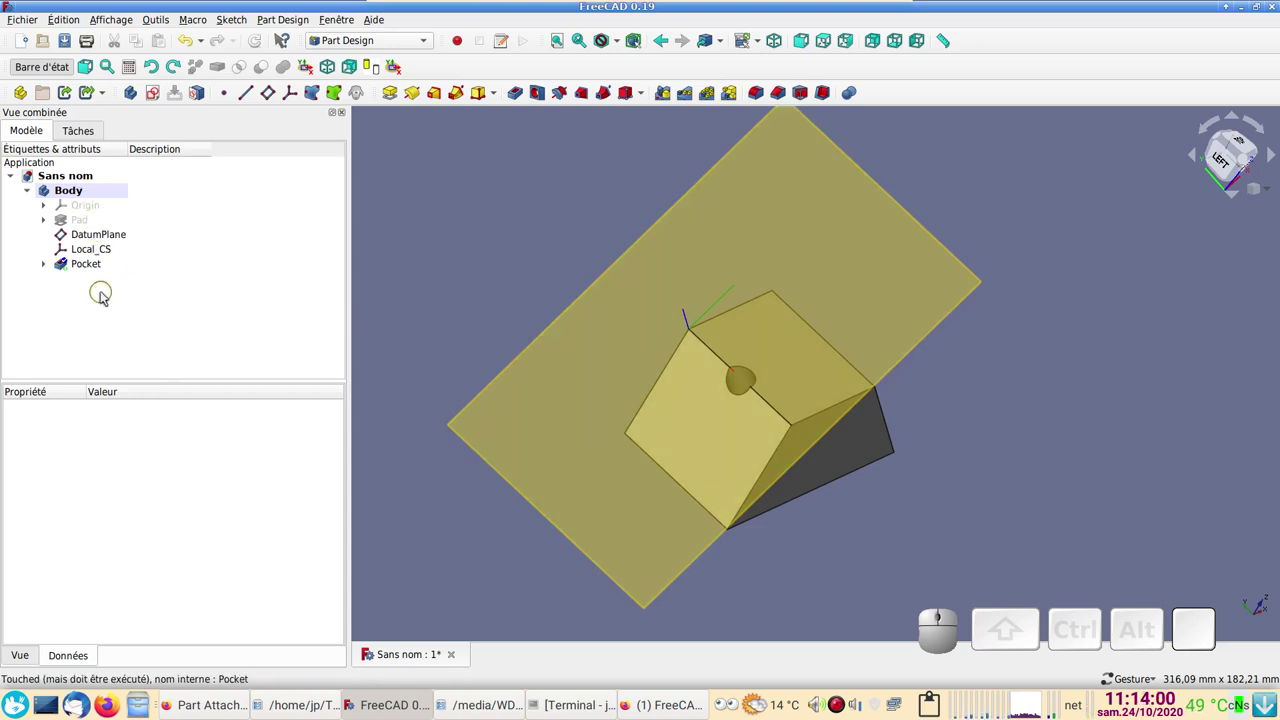
{"action": "left_click_drag", "start_coordinate": [1007, 481], "coordinate": [976, 444]}
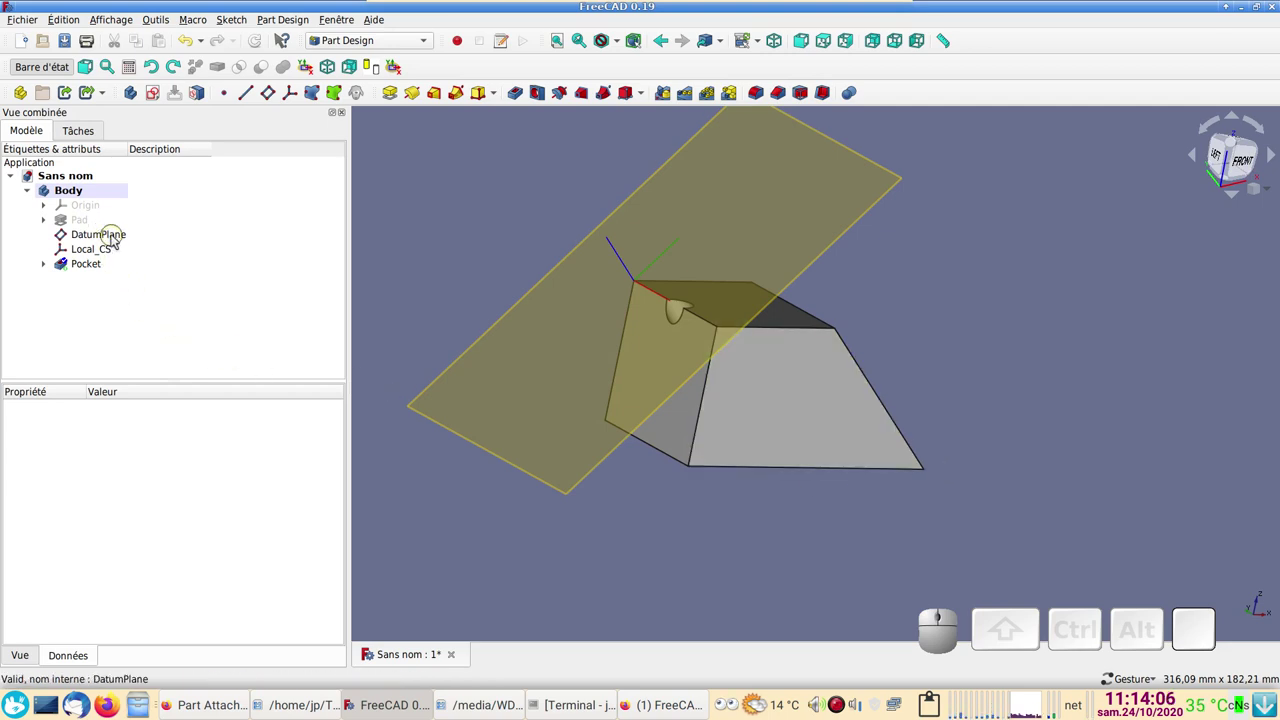
- Create Pocket001 from the DatumPlane profile with its length raised to 8 mm
{"action": "left_click", "coordinate": [116, 234]}
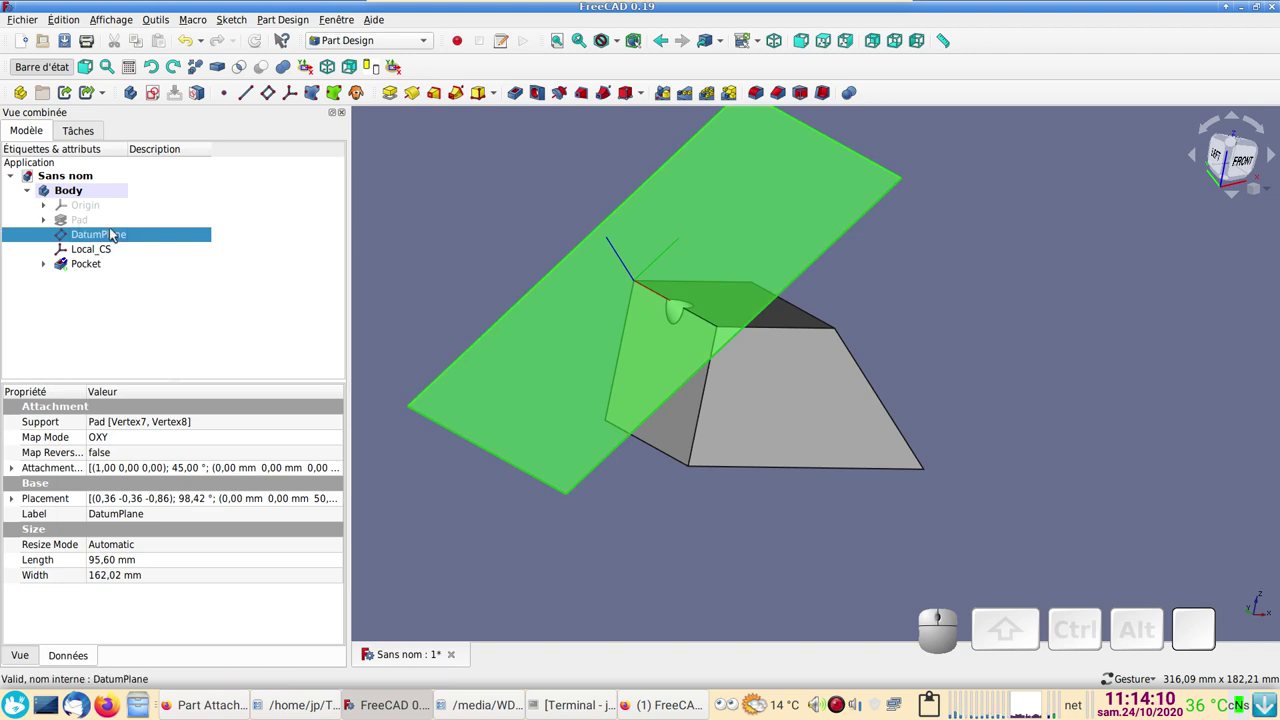
{"action": "left_click", "coordinate": [516, 98]}
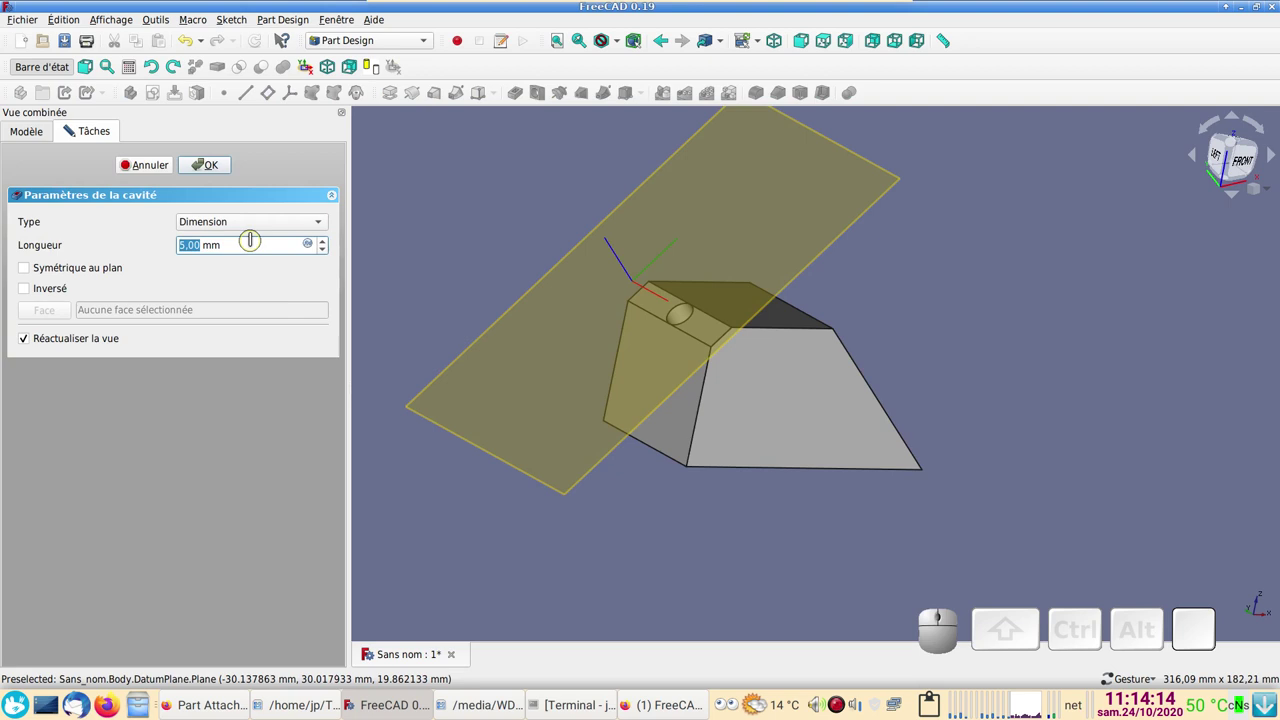
{"action": "scroll", "scroll_direction": "up", "scroll_amount": 3}
{"action": "scroll", "scroll_direction": "up", "scroll_amount": 3}
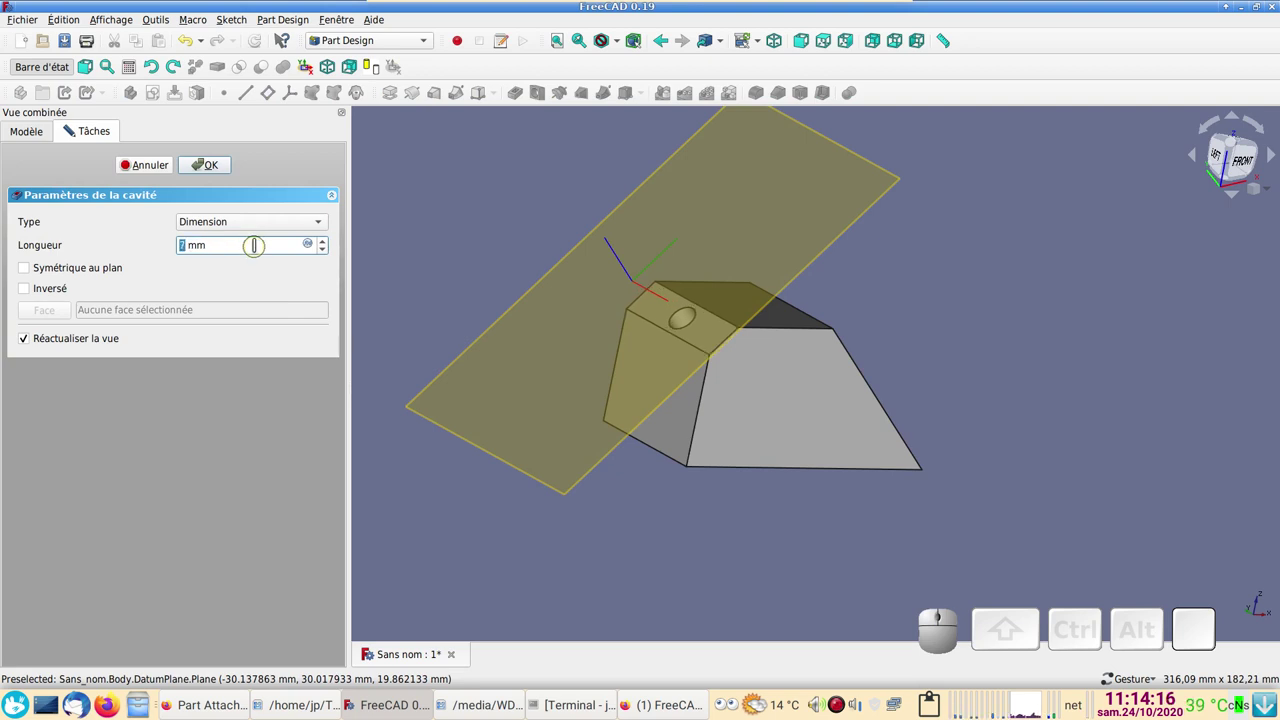
{"action": "scroll", "scroll_direction": "up", "scroll_amount": 3}
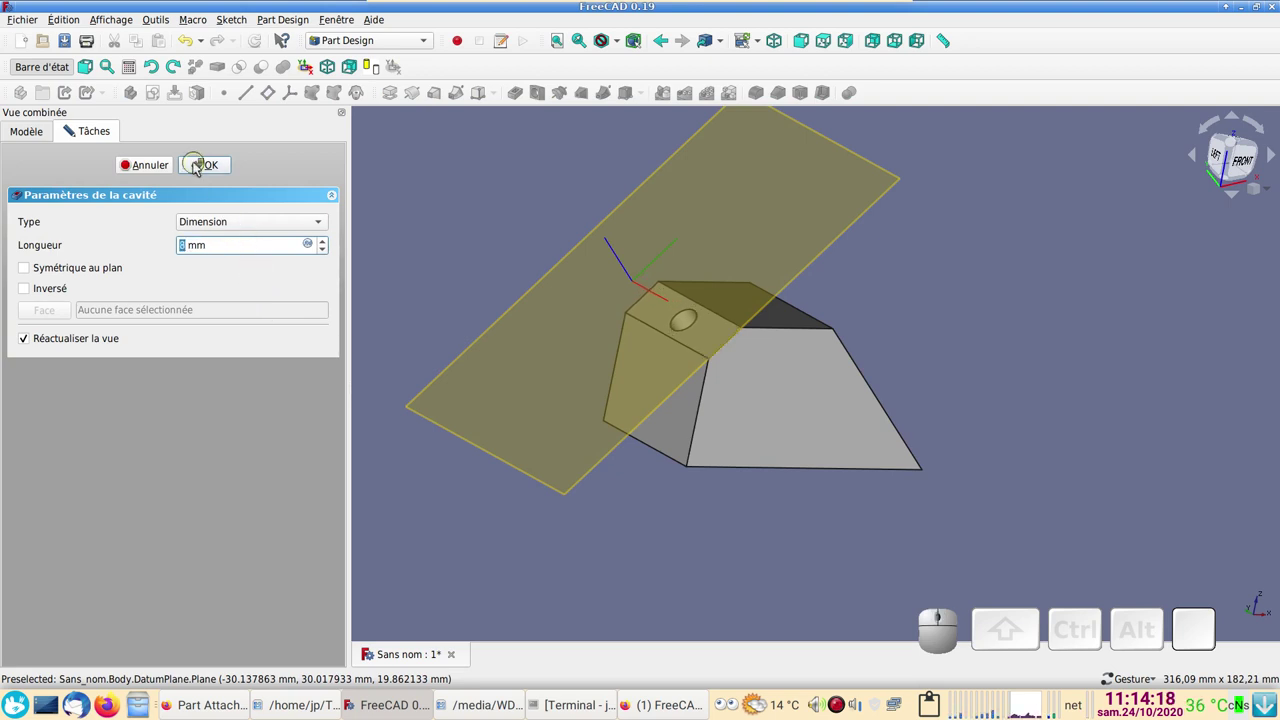
{"action": "left_click", "coordinate": [198, 168]}
- Orbit and zoom the model to view the shallow recess in the end face
{"action": "left_click_drag", "start_coordinate": [1013, 283], "coordinate": [553, 343]}
{"action": "left_click_drag", "start_coordinate": [529, 322], "coordinate": [555, 361]}
{"action": "scroll", "scroll_direction": "up", "scroll_amount": 3}
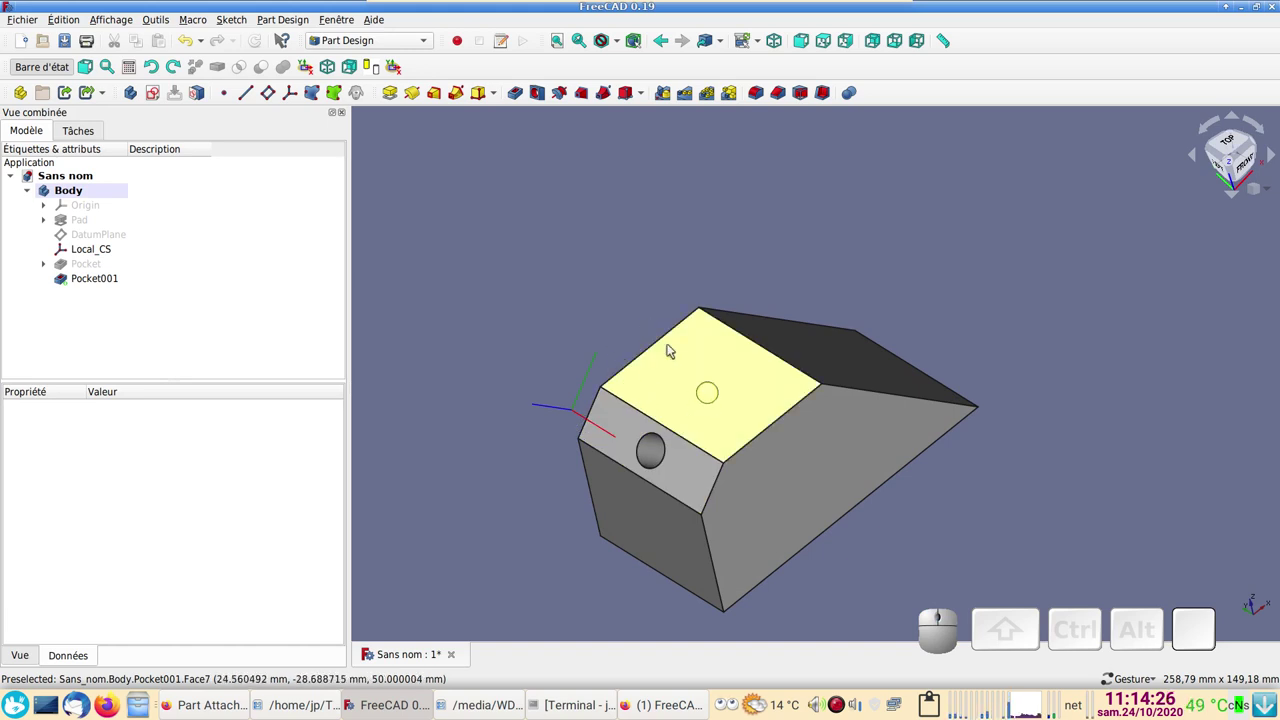
{"action": "scroll", "scroll_direction": "down", "scroll_amount": 3}
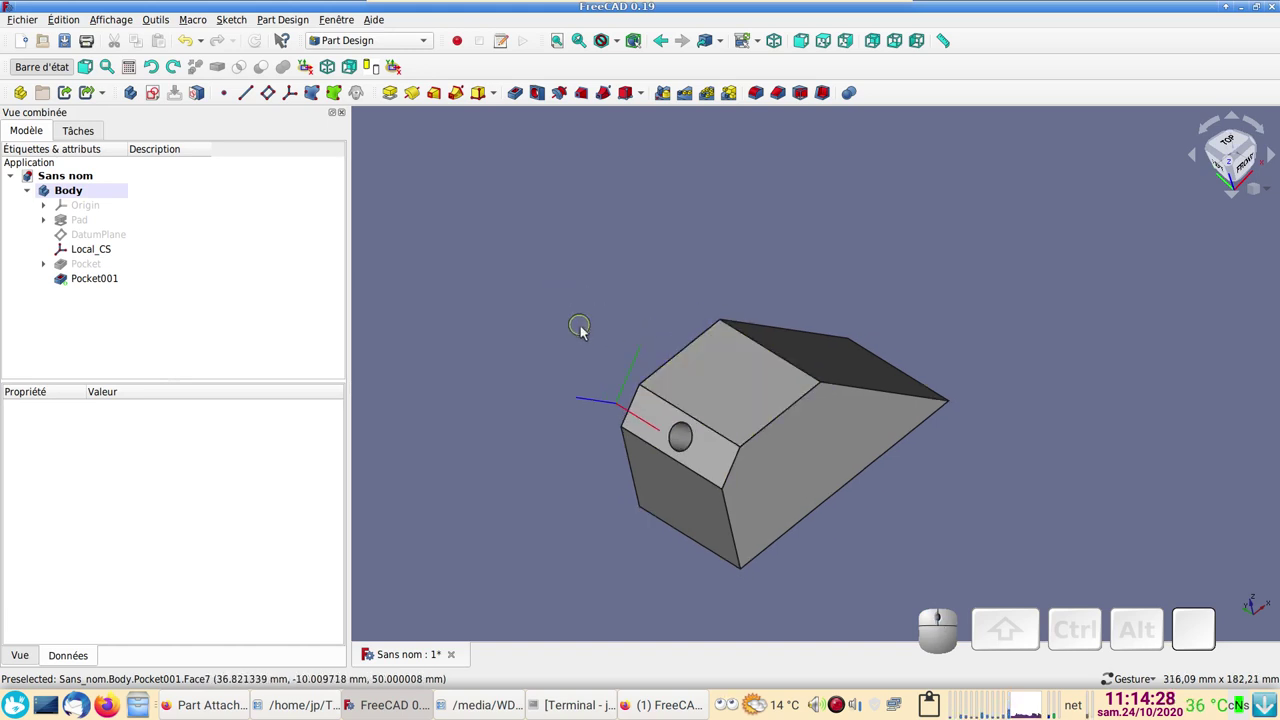
- Start Sketch002 on the block's top face and draw a circle constrained to 20 mm diameter
{"action": "left_click", "coordinate": [752, 379]}
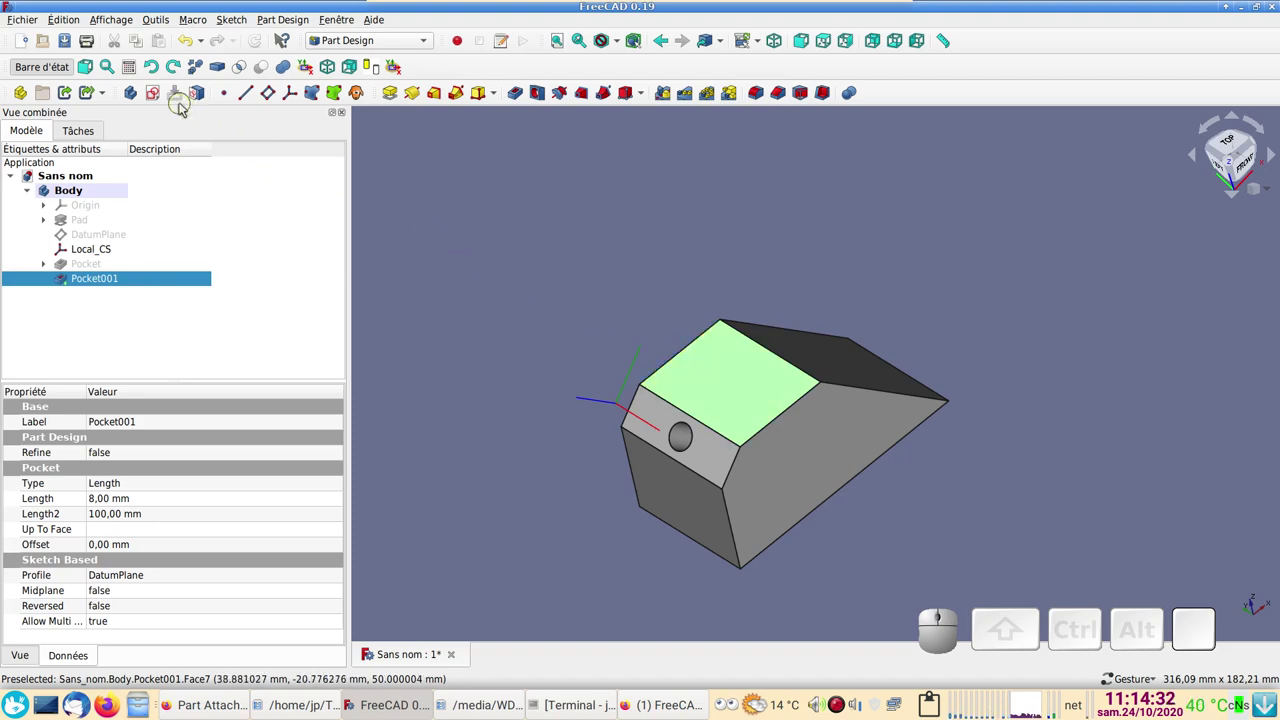
{"action": "left_click", "coordinate": [154, 96]}
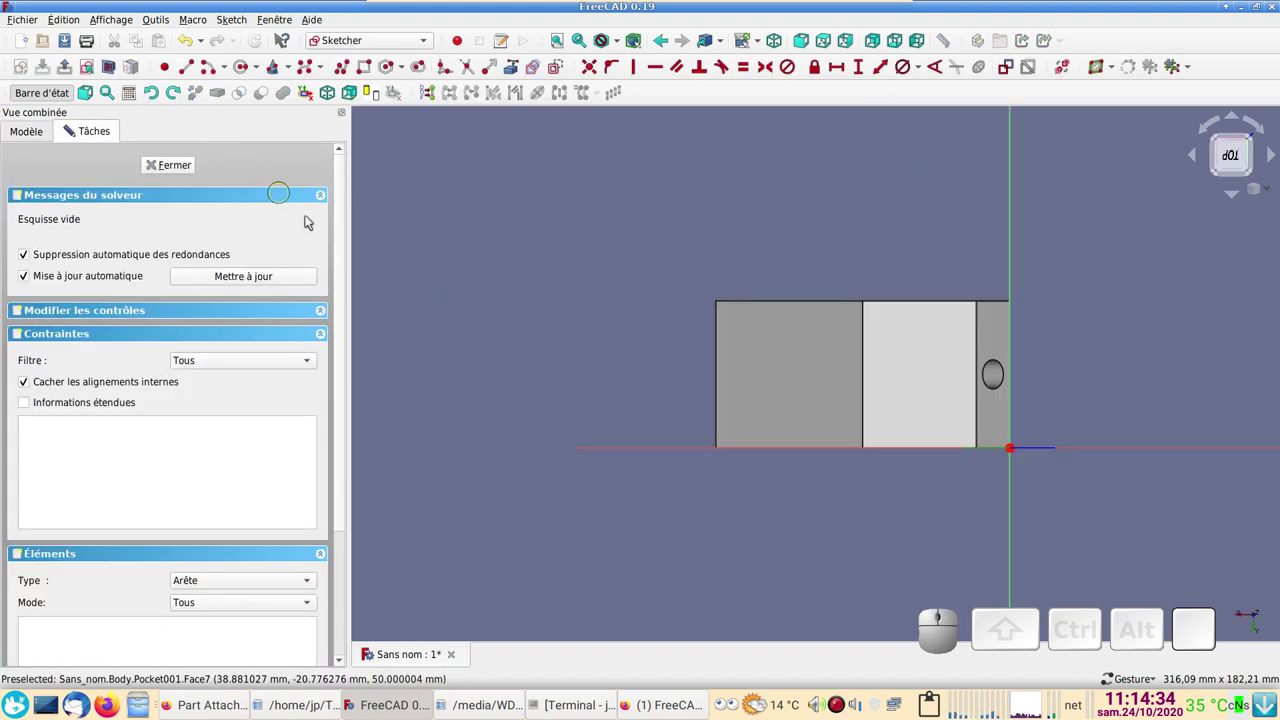
{"action": "scroll", "scroll_direction": "up", "scroll_amount": 3}
{"action": "right_click", "coordinate": [482, 300]}
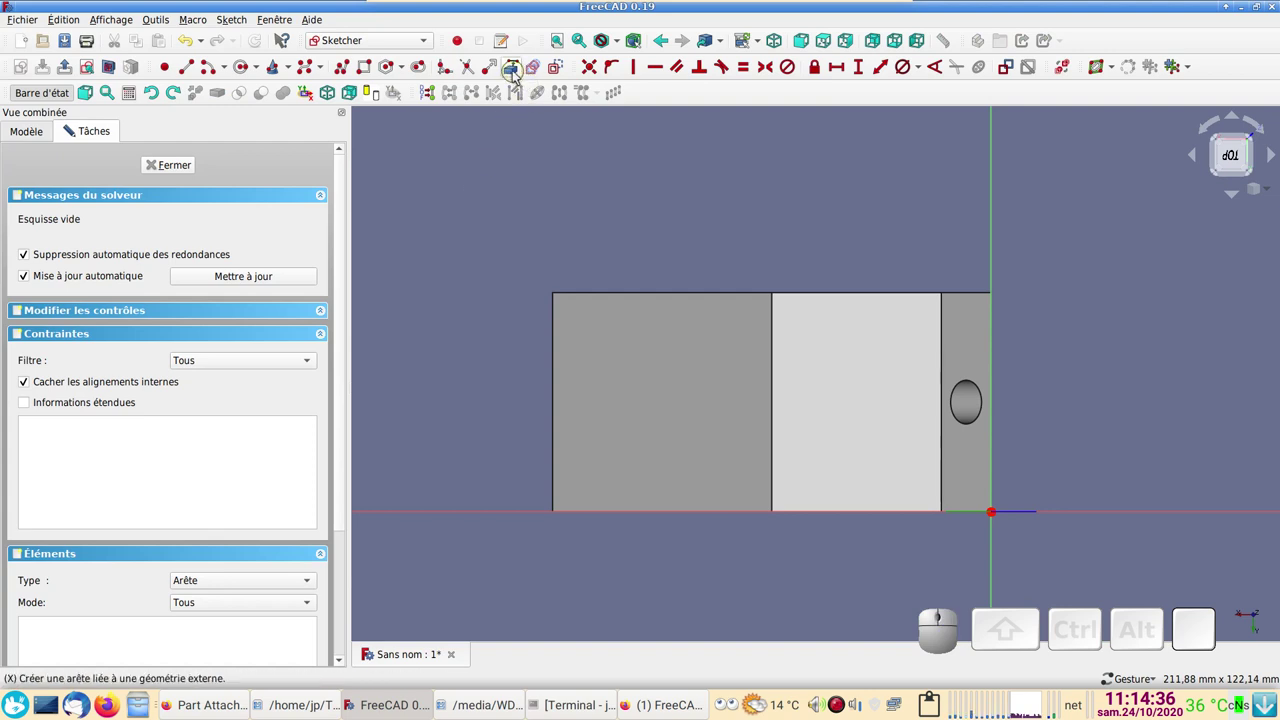
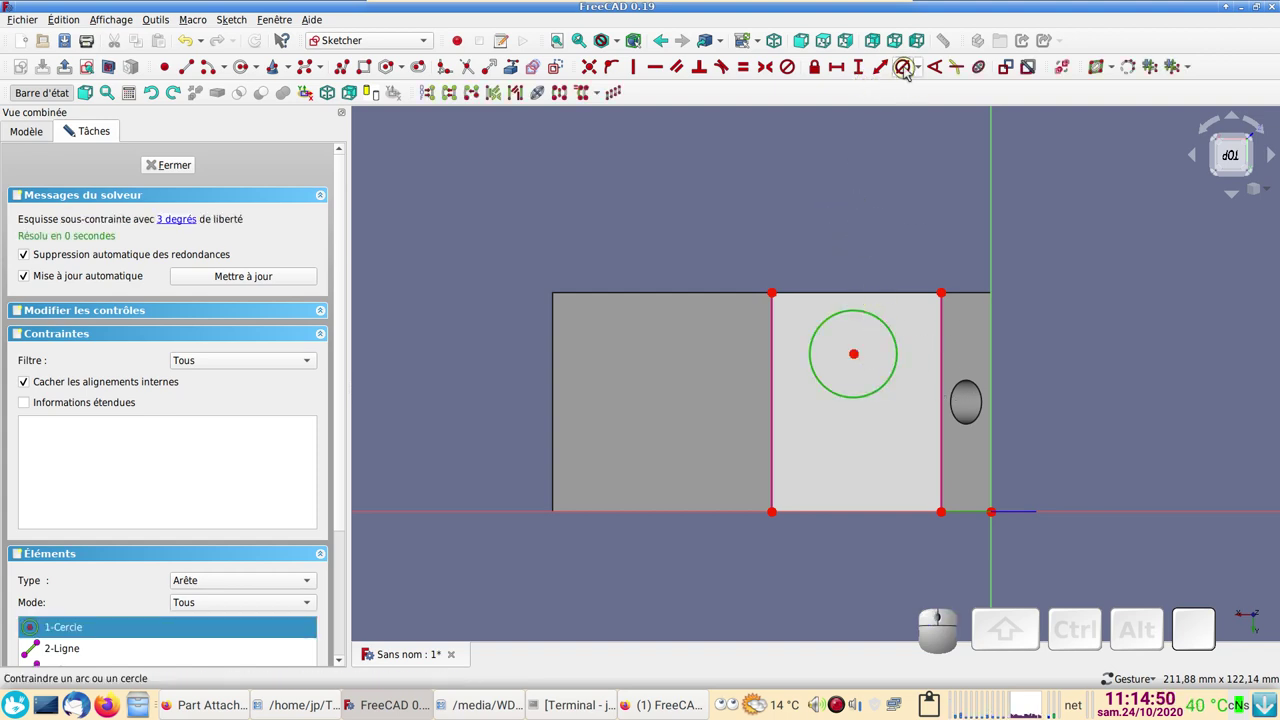
{"action": "left_click", "coordinate": [908, 72]}
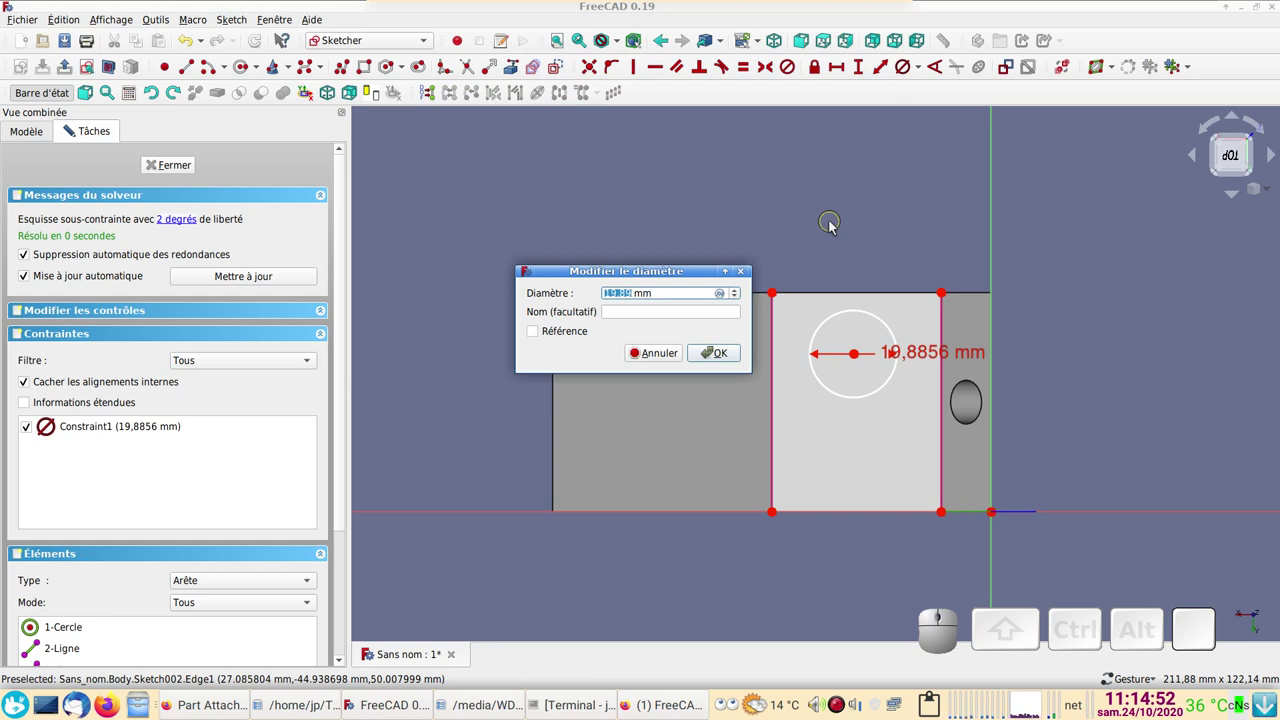
{"action": "key", "text": "Return"}
- Centre the circle symmetrically between two opposite corners of the projected face edges
{"action": "left_click", "coordinate": [776, 295]}
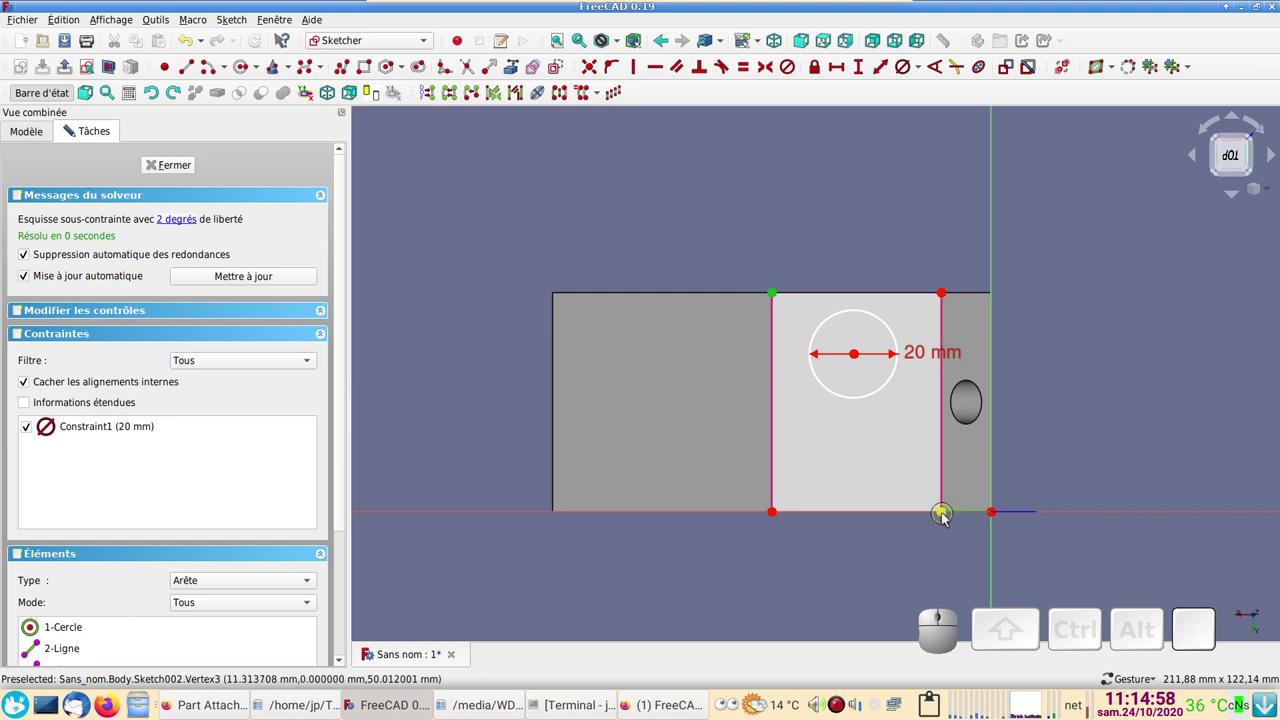
{"action": "left_click", "coordinate": [947, 519]}
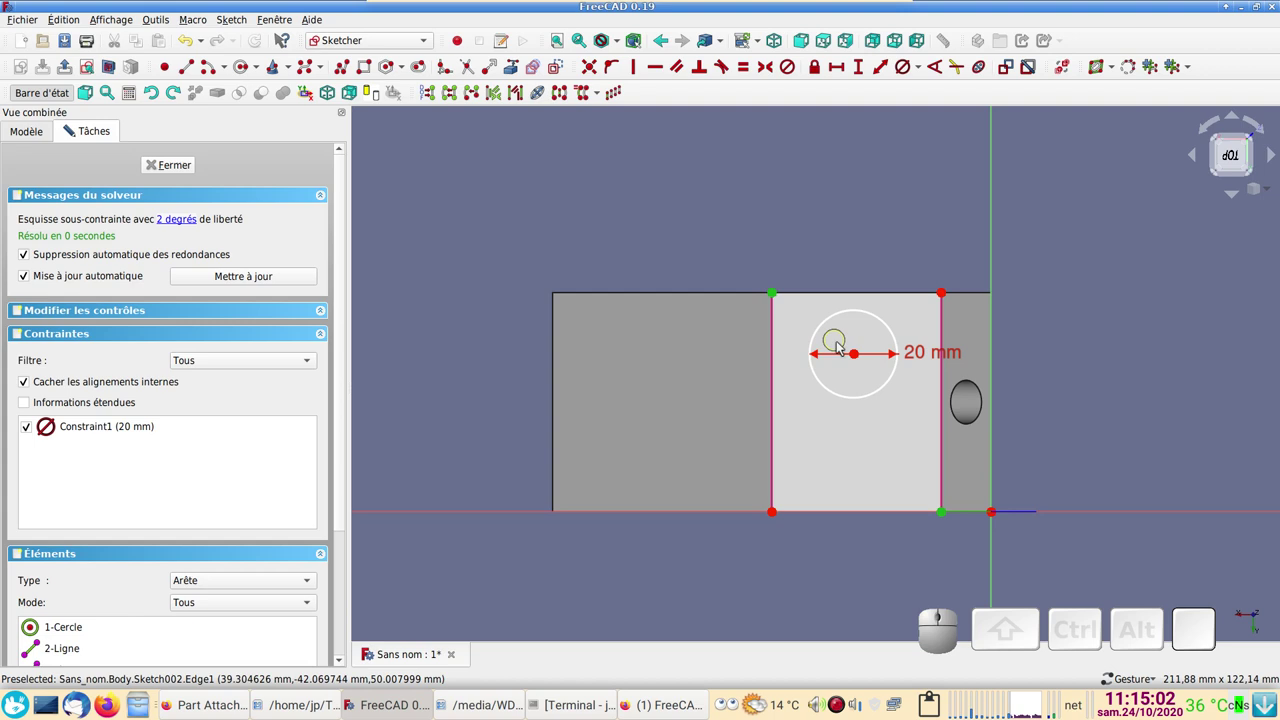
{"action": "left_click", "coordinate": [858, 360]}
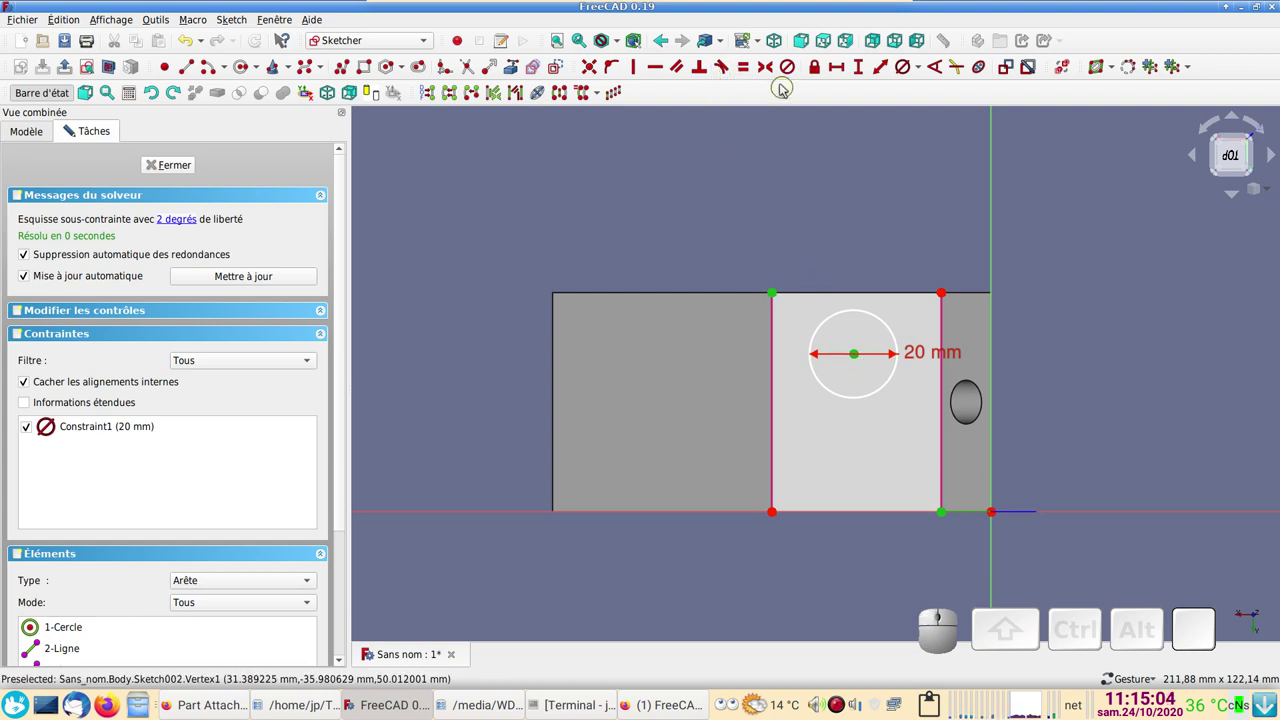
{"action": "left_click", "coordinate": [770, 71]}
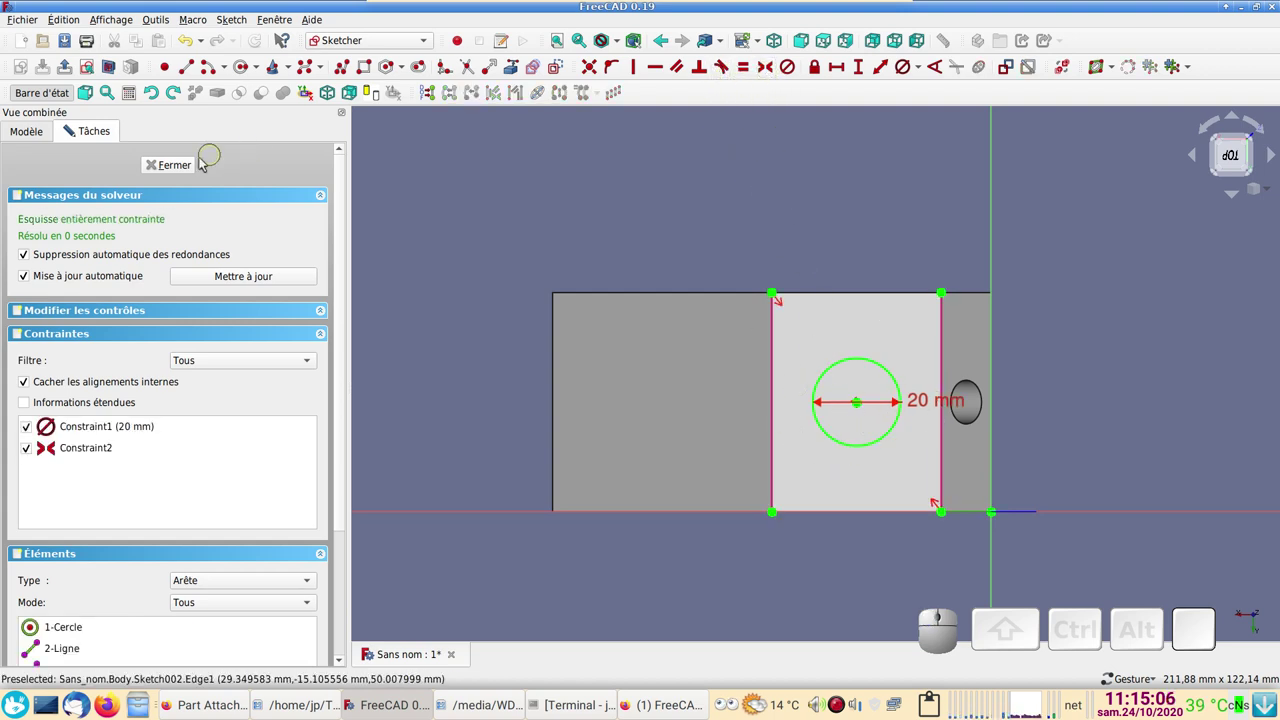
- Pad Sketch002 into a 20 mm tall cylindrical boss, Pad001, on the block
{"action": "left_click", "coordinate": [185, 165]}
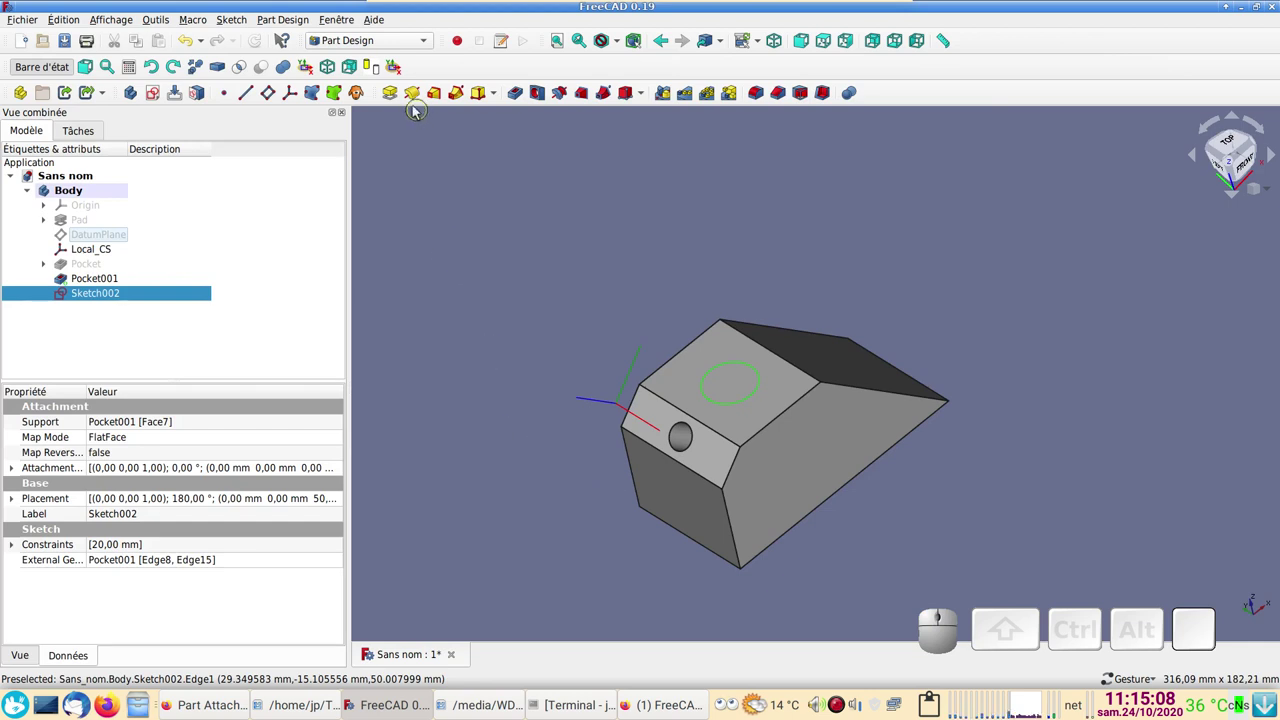
{"action": "left_click", "coordinate": [397, 98]}
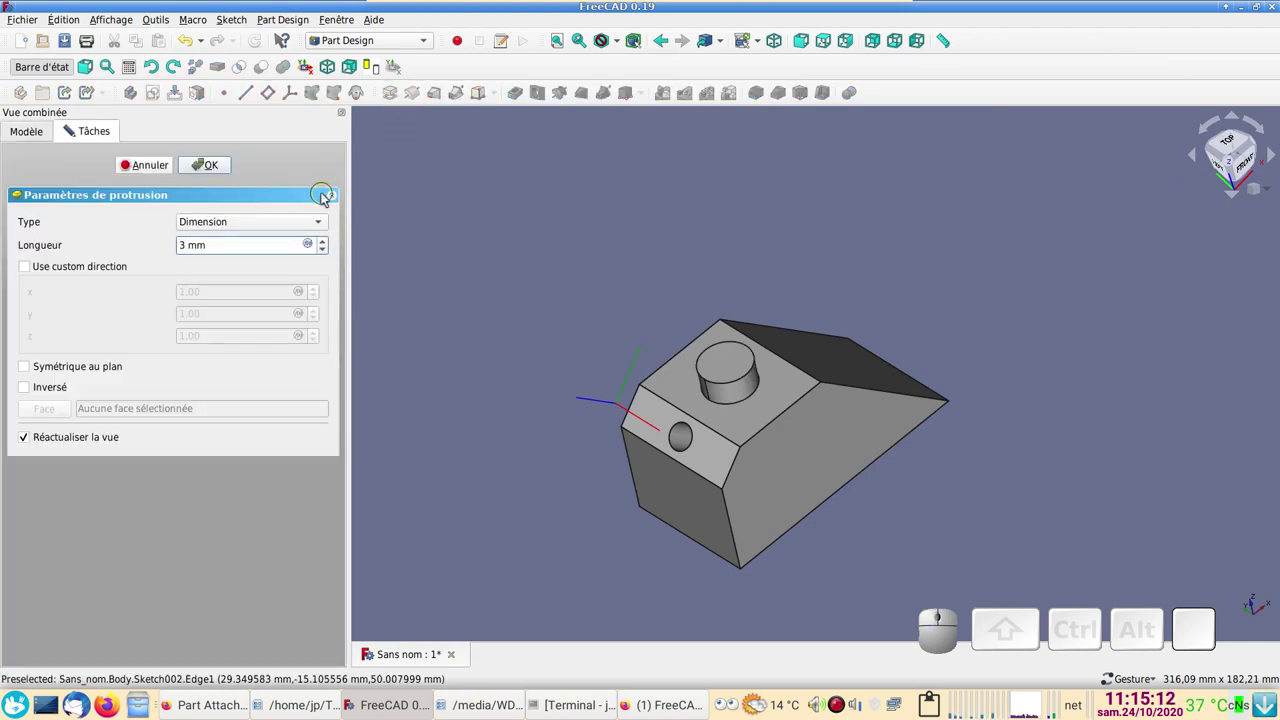
{"action": "key", "text": "BackSpace"}
{"action": "key", "text": "KP_2"}
{"action": "key", "text": "KP_0"}
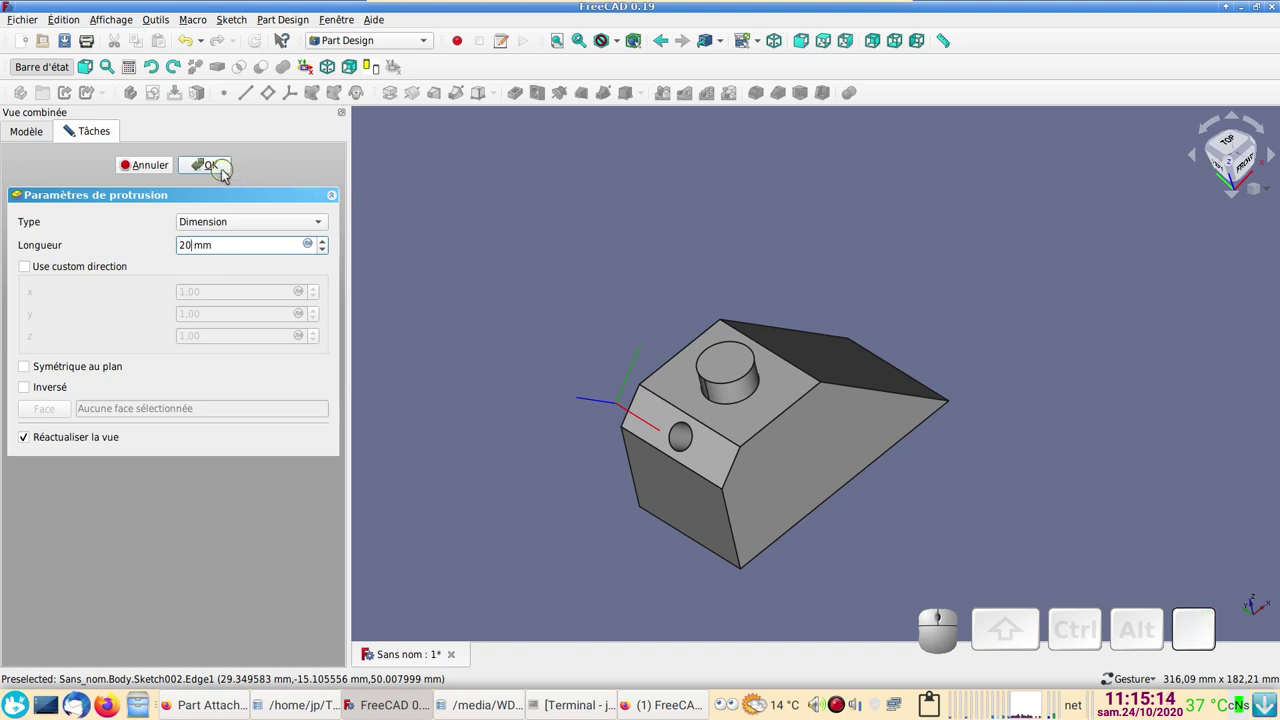
{"action": "left_click", "coordinate": [222, 174]}
{"action": "left_click_drag", "start_coordinate": [912, 474], "coordinate": [985, 445]}
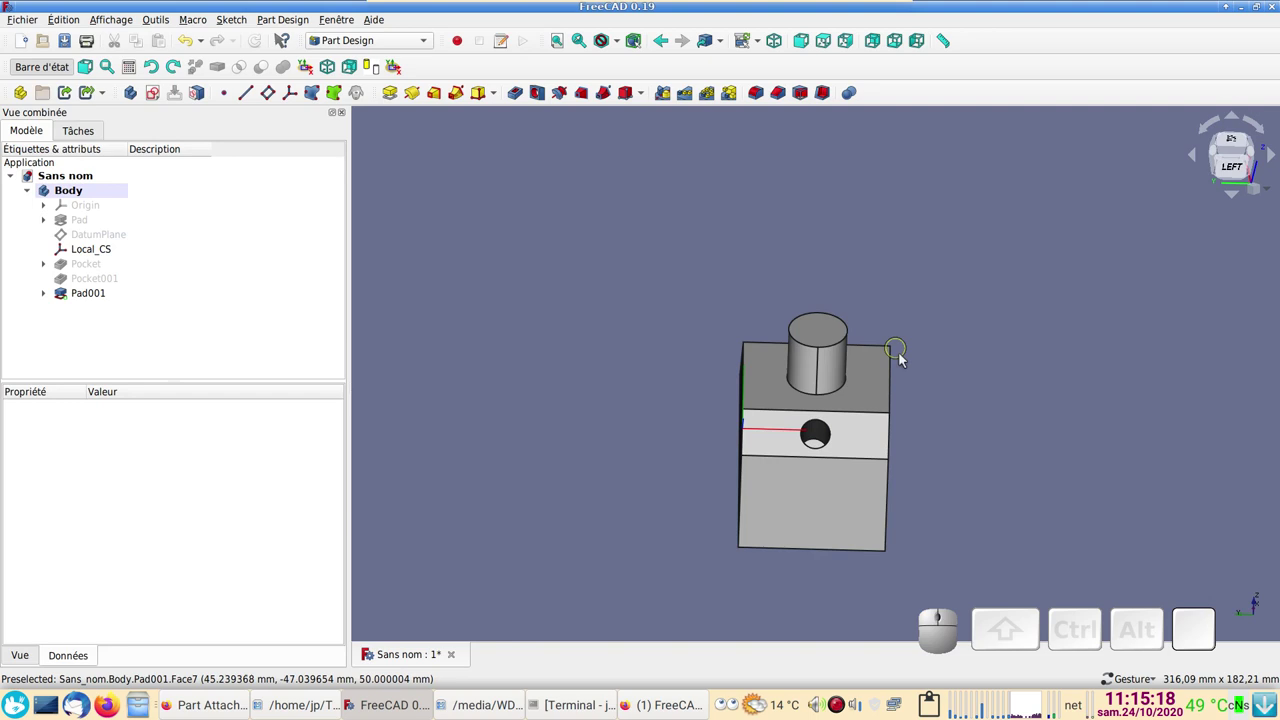
{"action": "left_click_drag", "start_coordinate": [1000, 481], "coordinate": [1008, 448]}
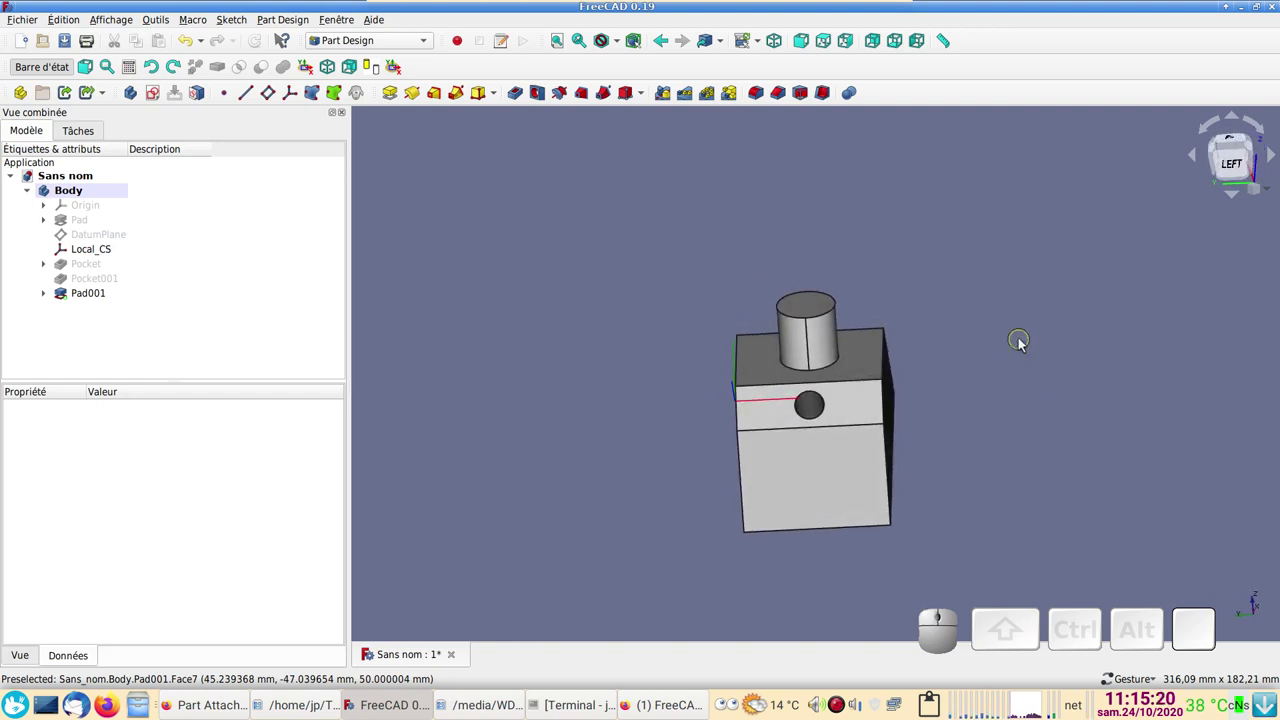
{"action": "left_click_drag", "start_coordinate": [946, 260], "coordinate": [919, 339]}
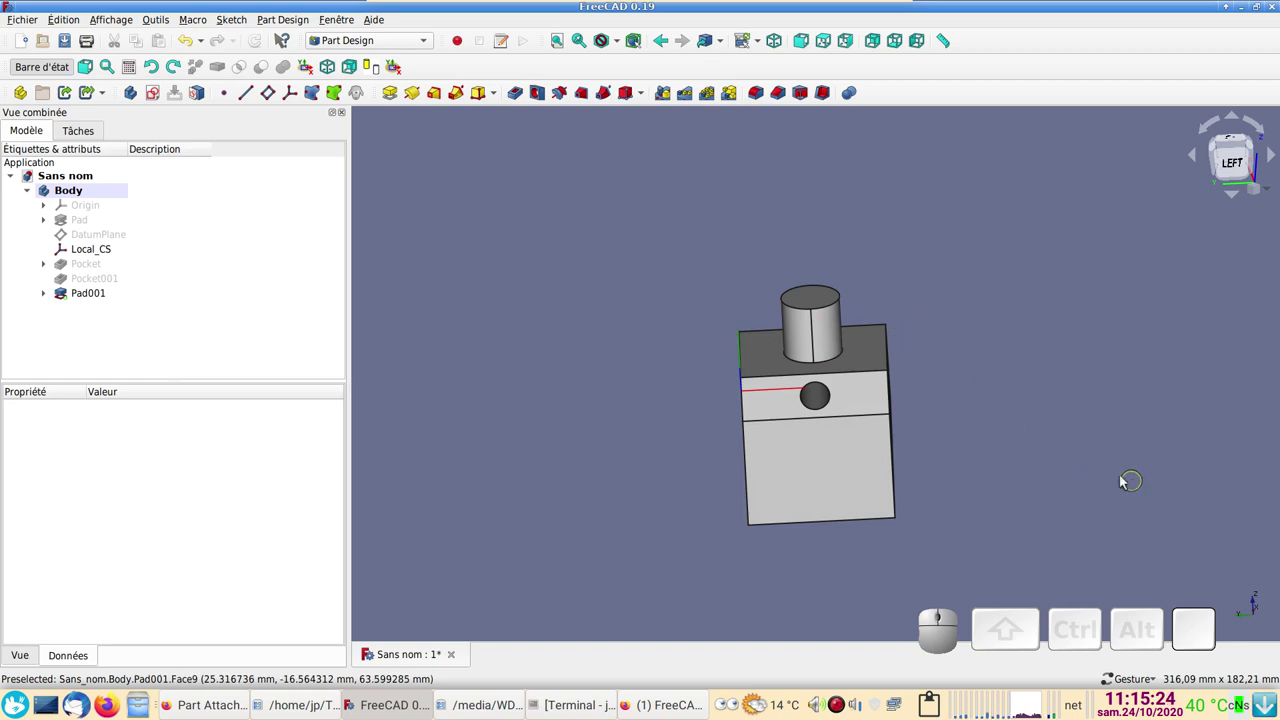
{"action": "scroll", "scroll_direction": "down", "scroll_amount": 3}
{"action": "right_click", "coordinate": [1047, 478]}
{"action": "right_click", "coordinate": [796, 402]}
{"action": "left_click_drag", "start_coordinate": [1057, 501], "coordinate": [974, 528]}
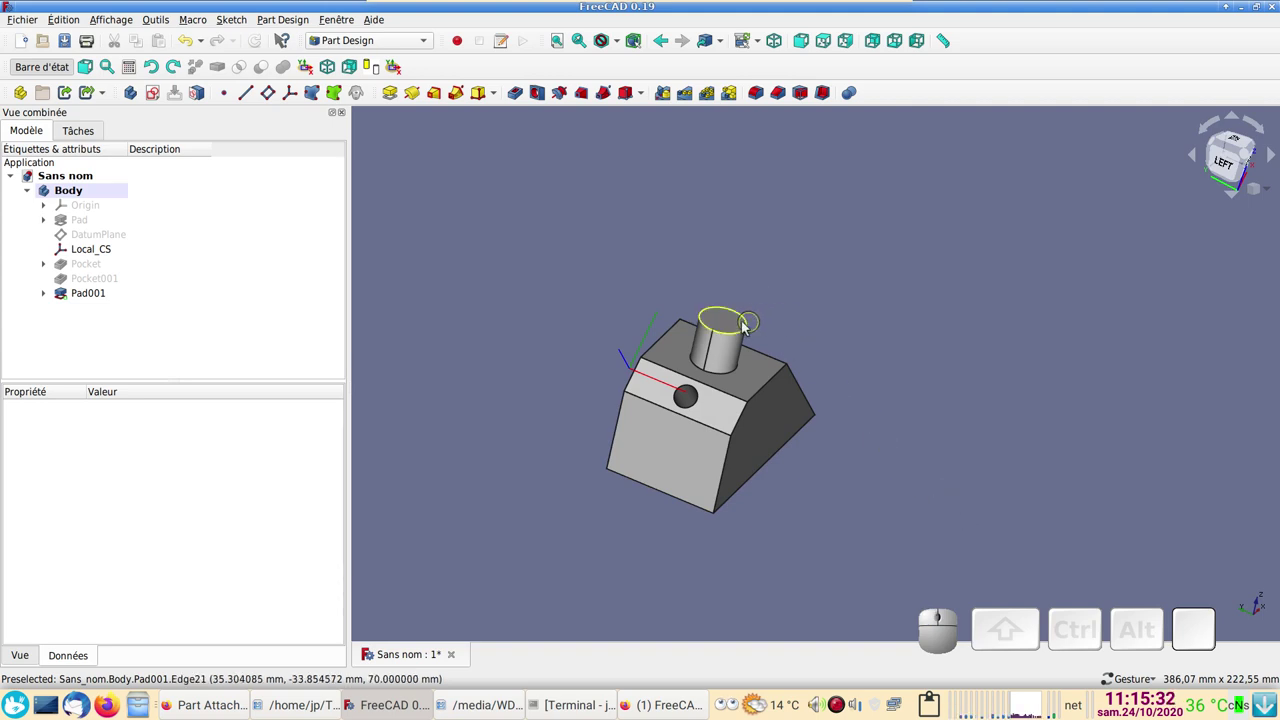
{"action": "left_click", "coordinate": [739, 332]}
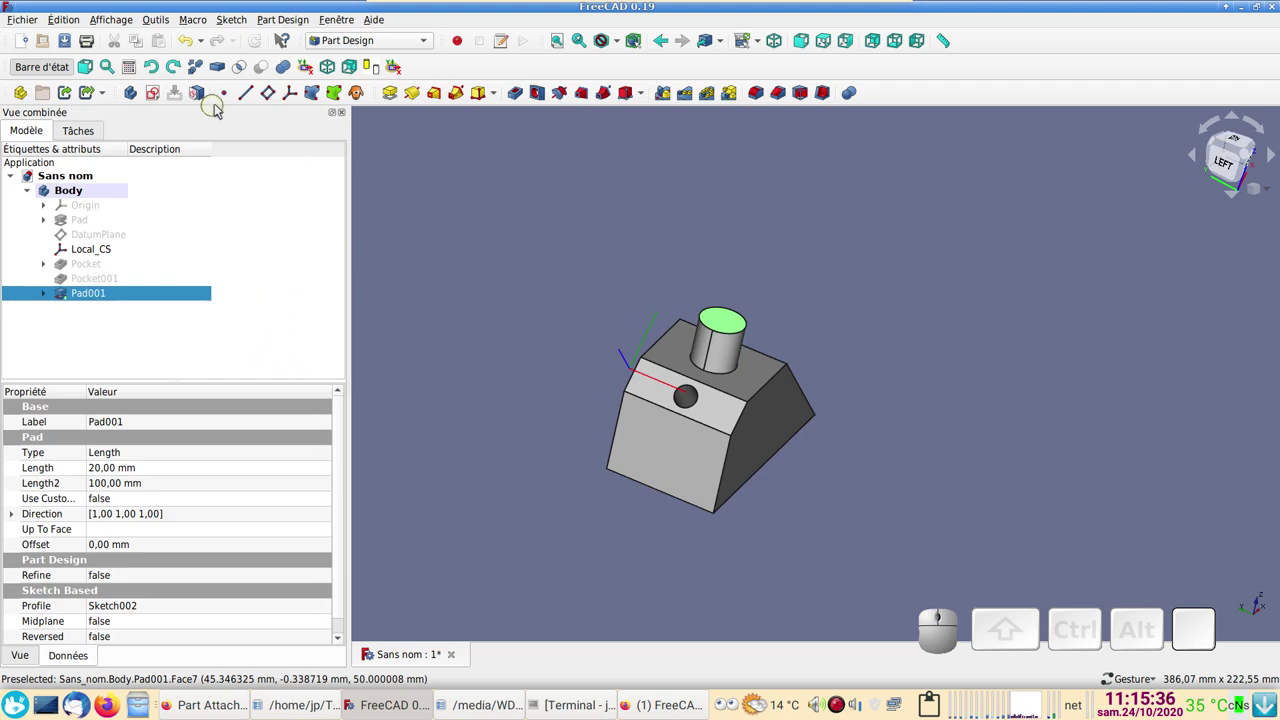
- Create DatumPlane001 on the cylinder's top face and select it
{"action": "left_click", "coordinate": [274, 96]}
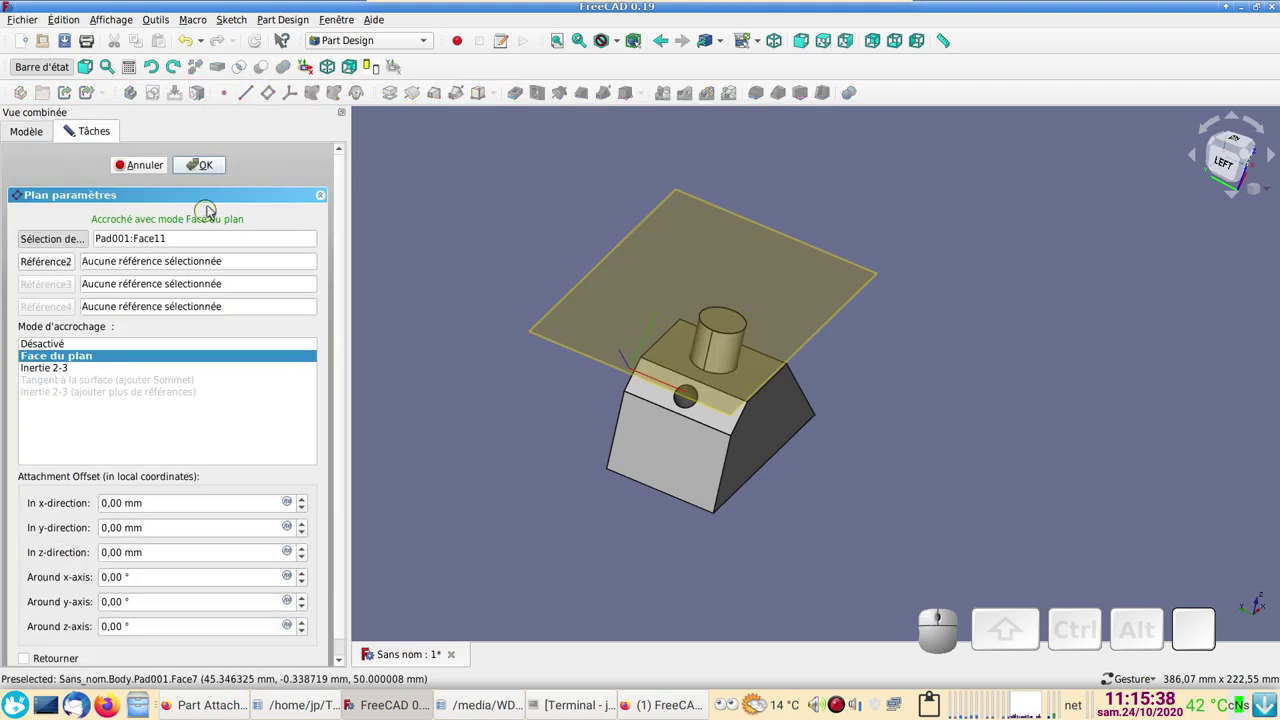
{"action": "left_click", "coordinate": [212, 165]}
{"action": "left_click", "coordinate": [414, 222]}
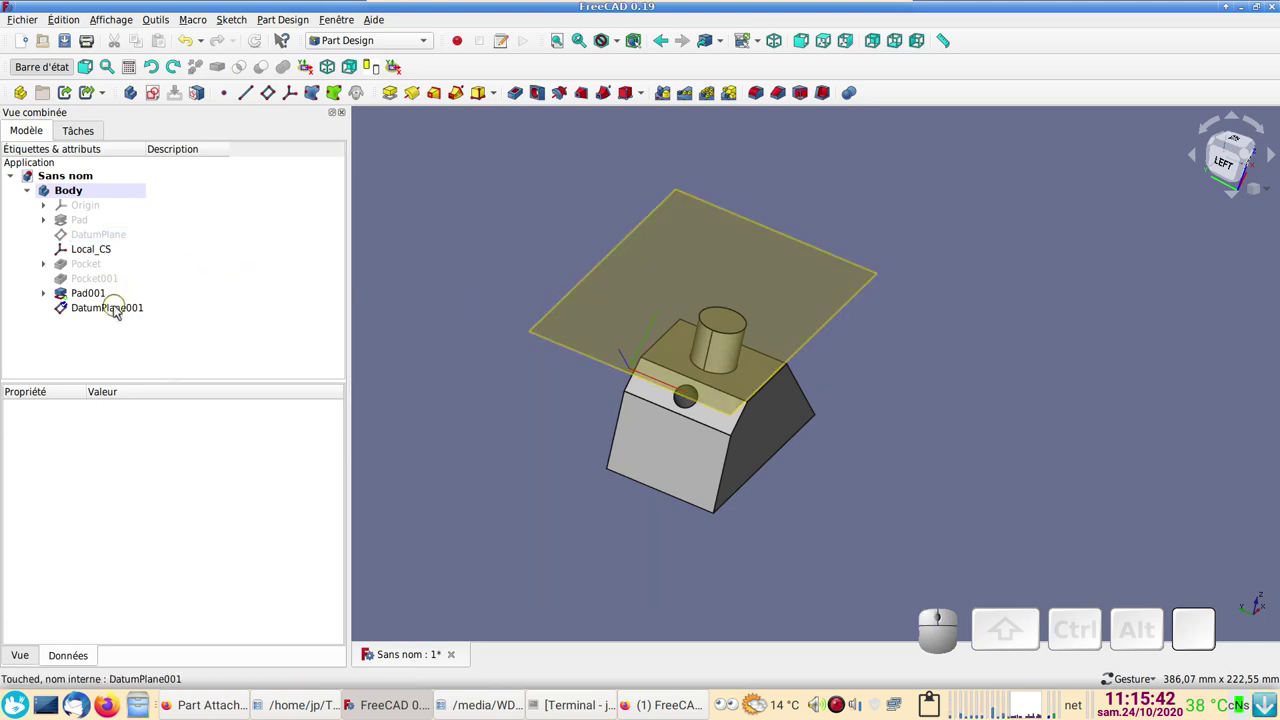
{"action": "left_click", "coordinate": [119, 305]}
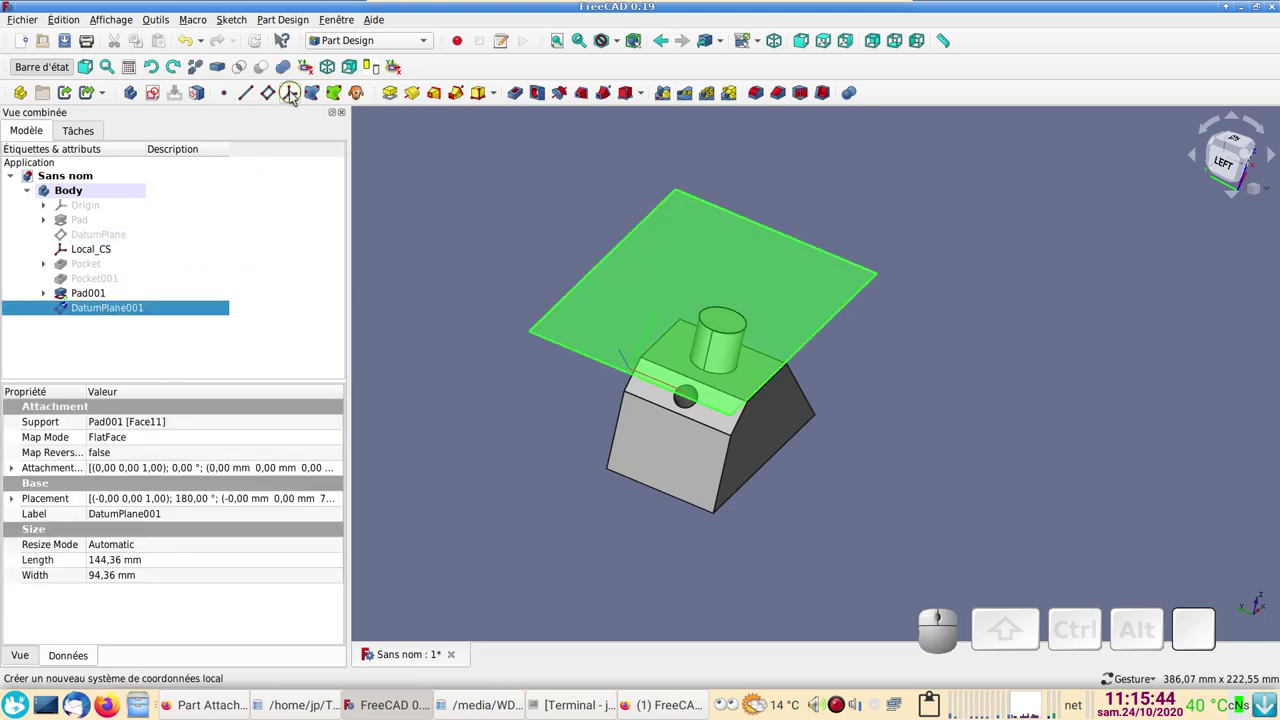
- Add a local coordinate system attached concentrically to the cylinder's top edge
{"action": "left_click", "coordinate": [295, 97]}
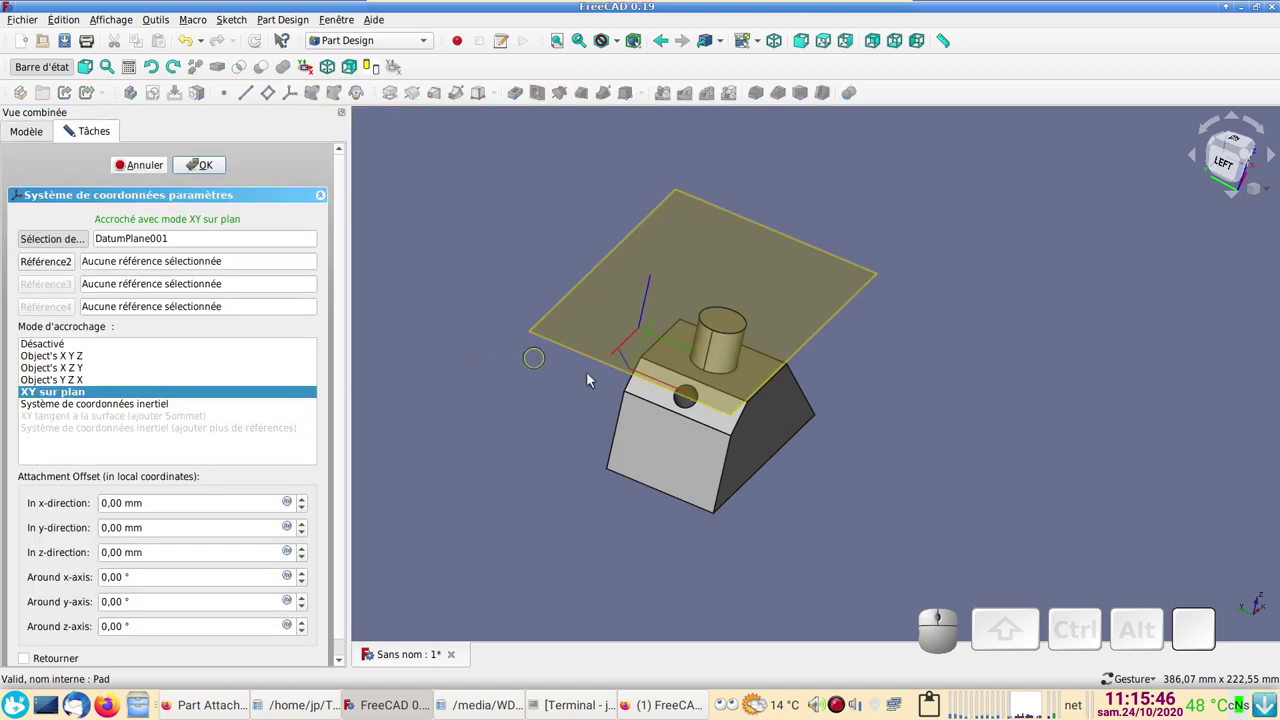
{"action": "left_click_drag", "start_coordinate": [966, 411], "coordinate": [915, 433]}
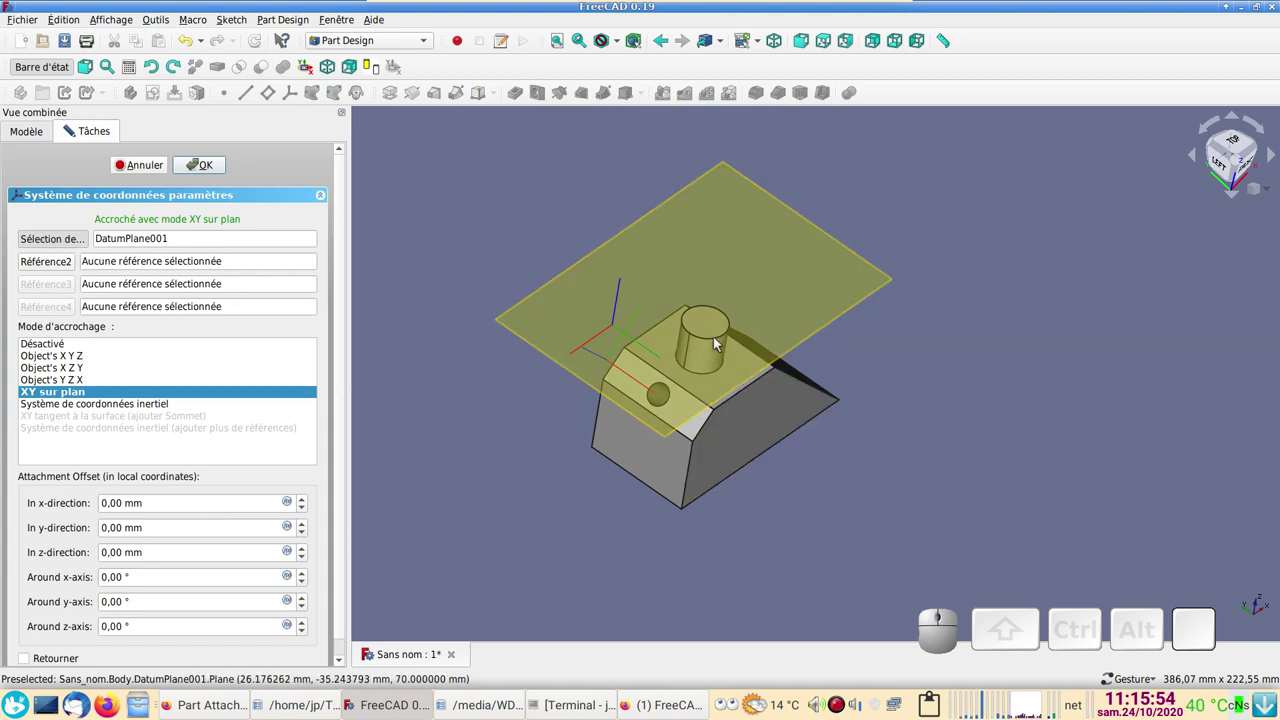
{"action": "left_click", "coordinate": [718, 343]}
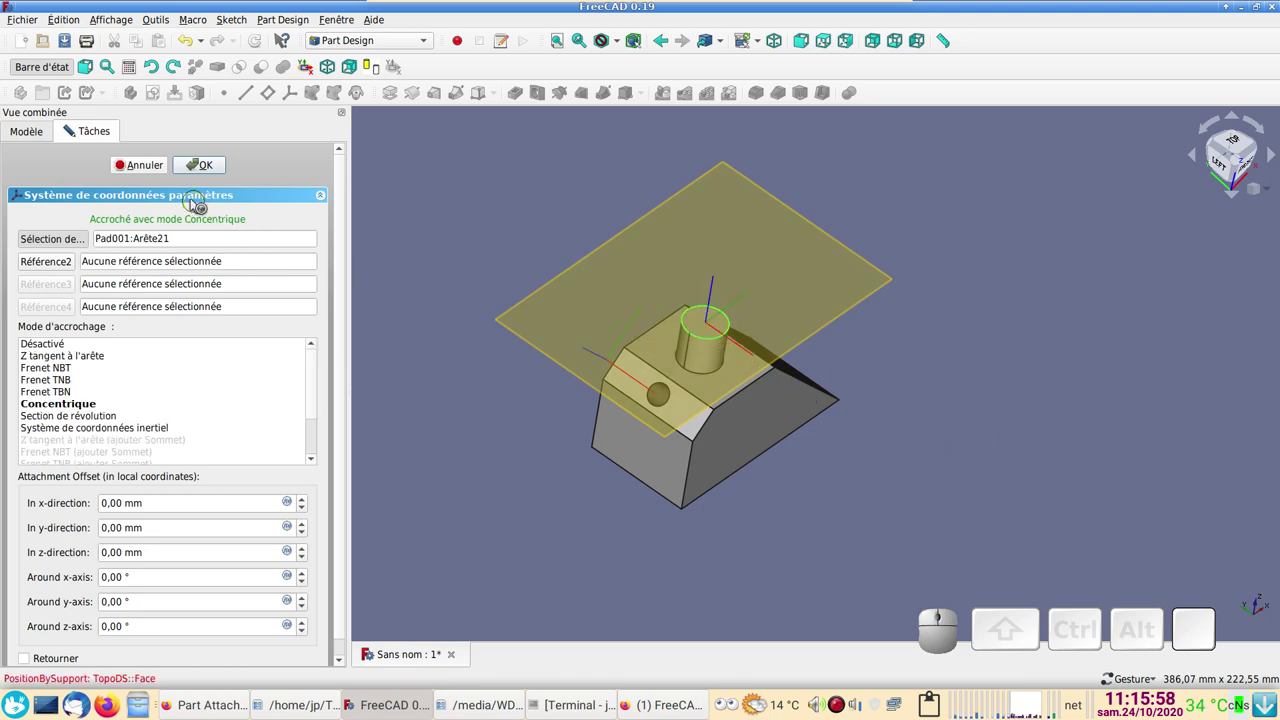
{"action": "left_click", "coordinate": [203, 168]}
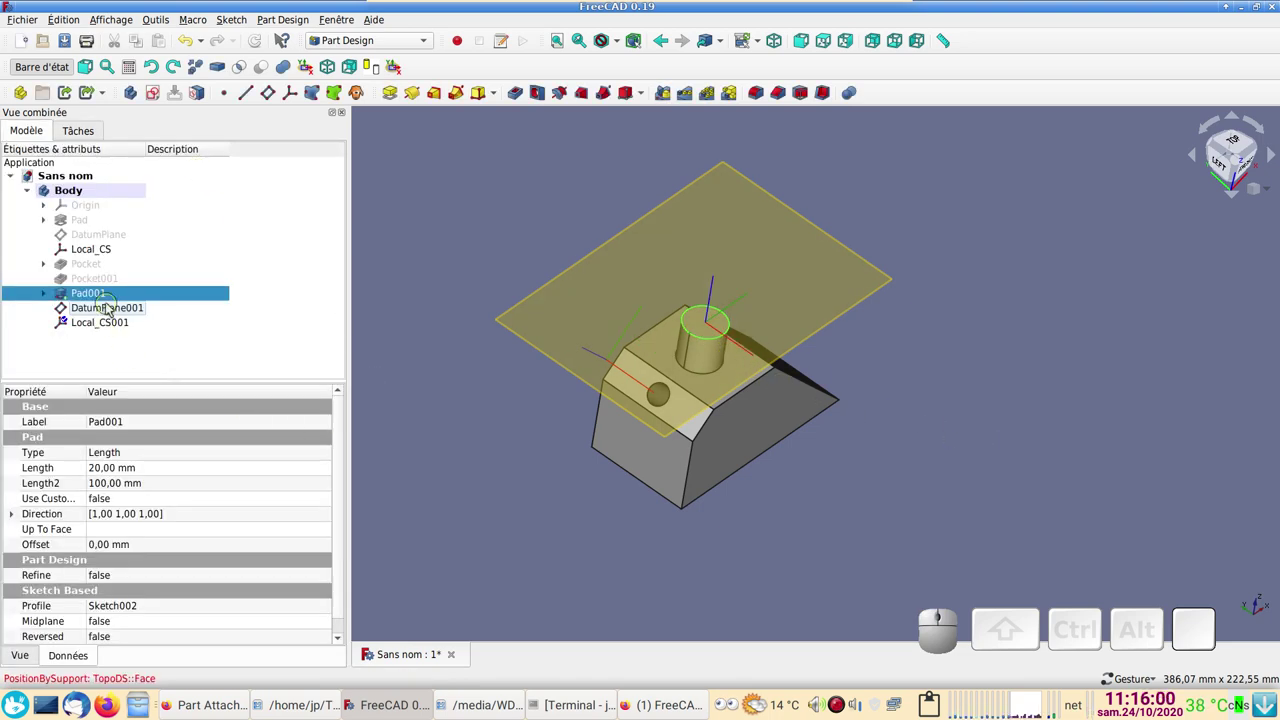
{"action": "left_click", "coordinate": [111, 308]}
- Delete the top datum items and recreate Local_CS001 concentric with the cylinder's top edge
{"action": "left_click", "coordinate": [118, 316]}
{"action": "key", "text": "Delete"}
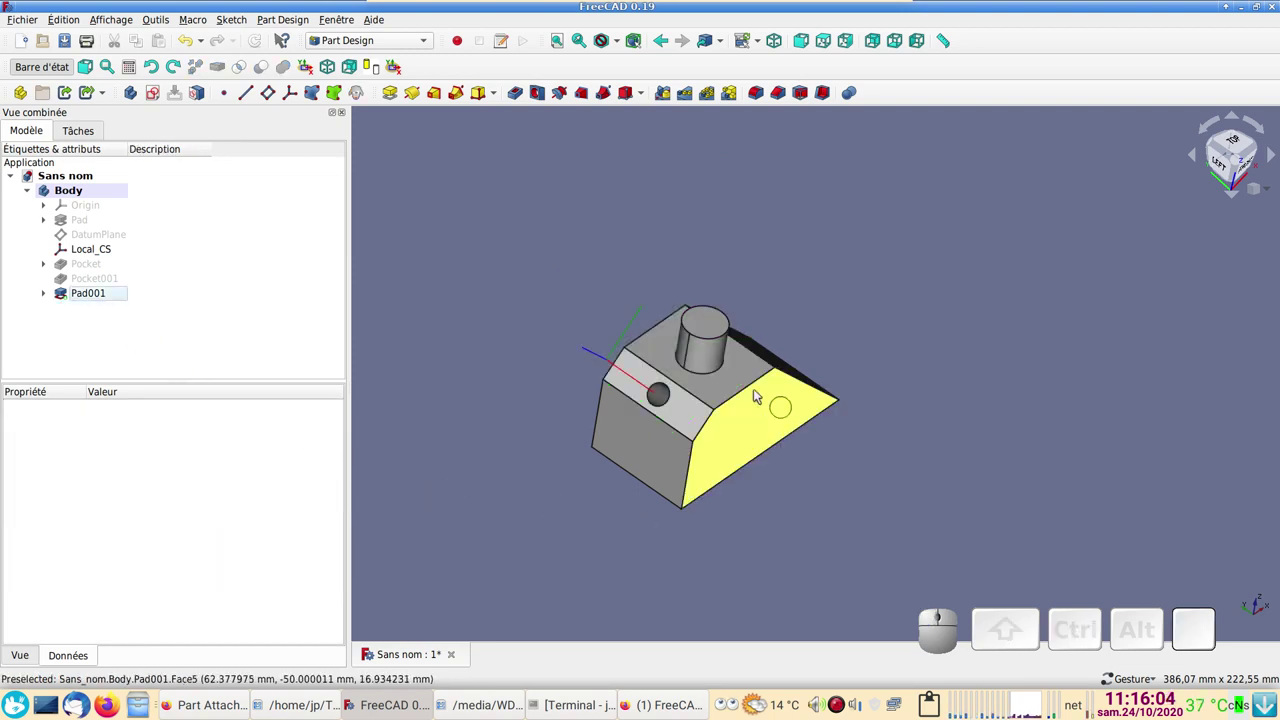
{"action": "left_click", "coordinate": [716, 345]}
{"action": "left_click", "coordinate": [296, 101]}
{"action": "left_click", "coordinate": [197, 168]}
{"action": "left_click", "coordinate": [715, 346]}
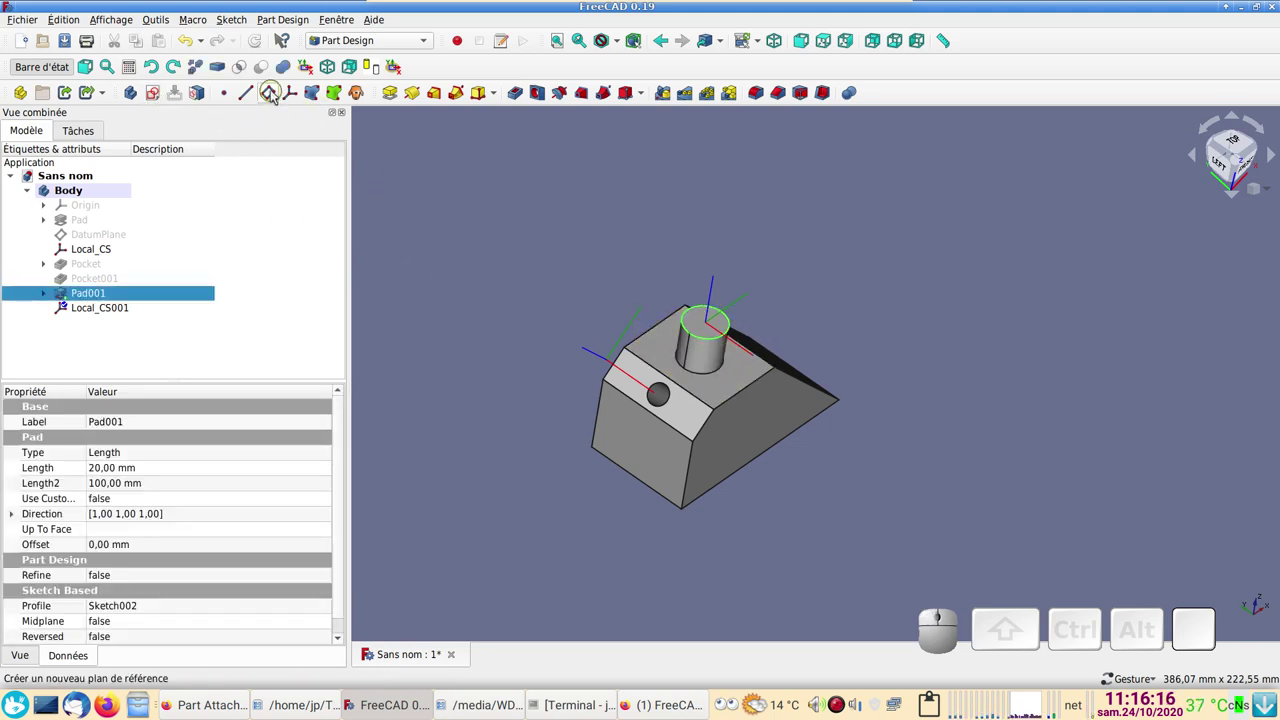
- Create a datum plane attached to the cylinder's top edge and orbit to inspect it
{"action": "left_click", "coordinate": [275, 90]}
{"action": "left_click_drag", "start_coordinate": [1001, 429], "coordinate": [1004, 483]}
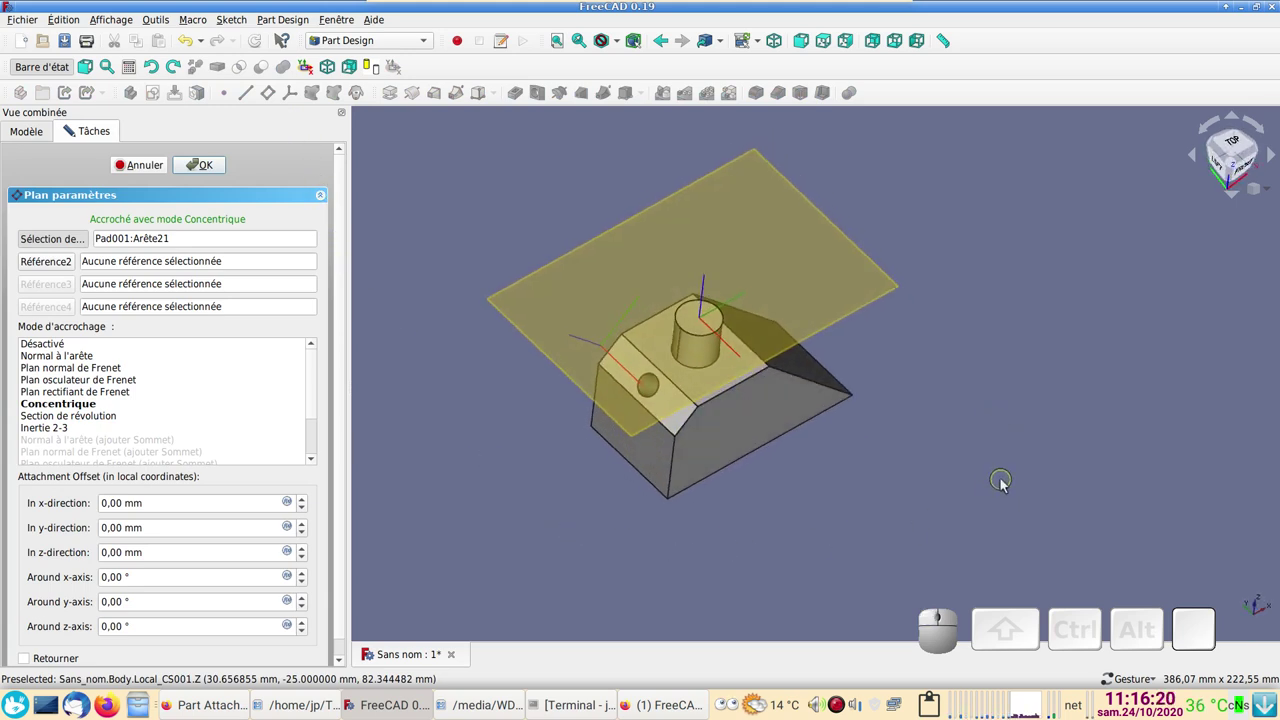
{"action": "left_click_drag", "start_coordinate": [509, 527], "coordinate": [779, 598]}
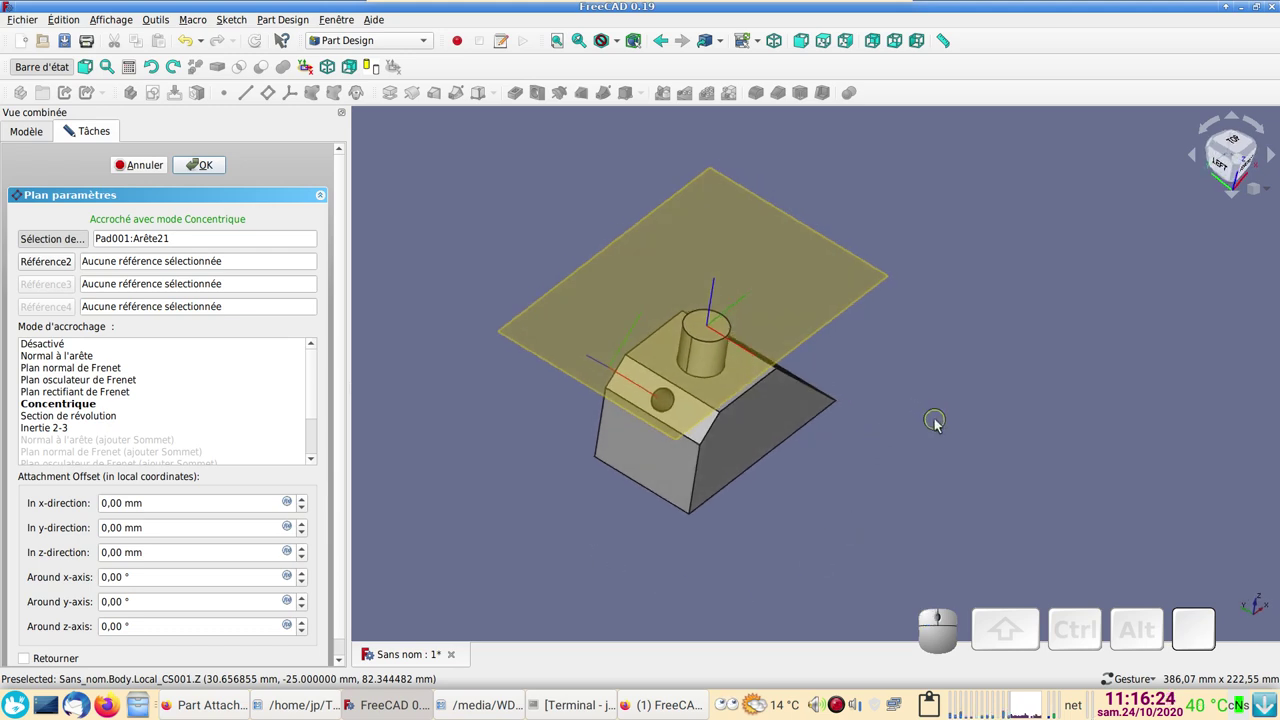
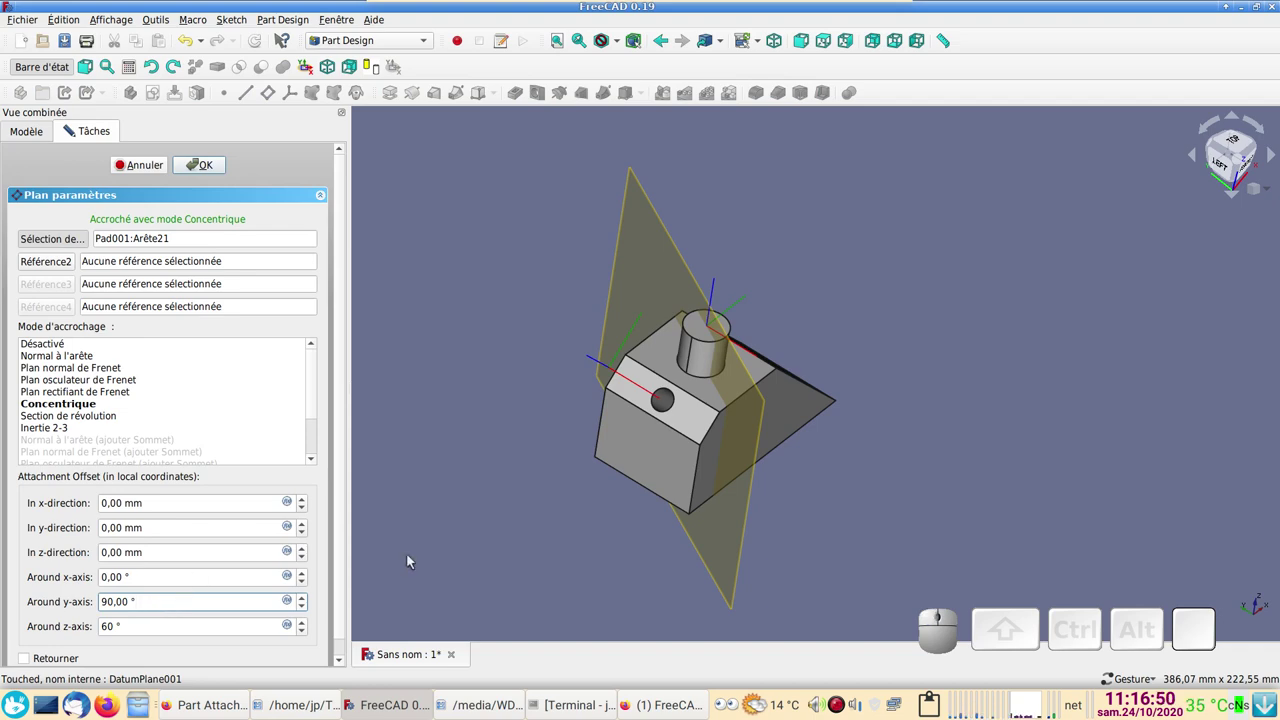
- Rotate the plane 90° about y and -56.31° about x so it stands vertical, and confirm
{"action": "left_click", "coordinate": [218, 171]}
{"action": "left_click", "coordinate": [87, 320]}
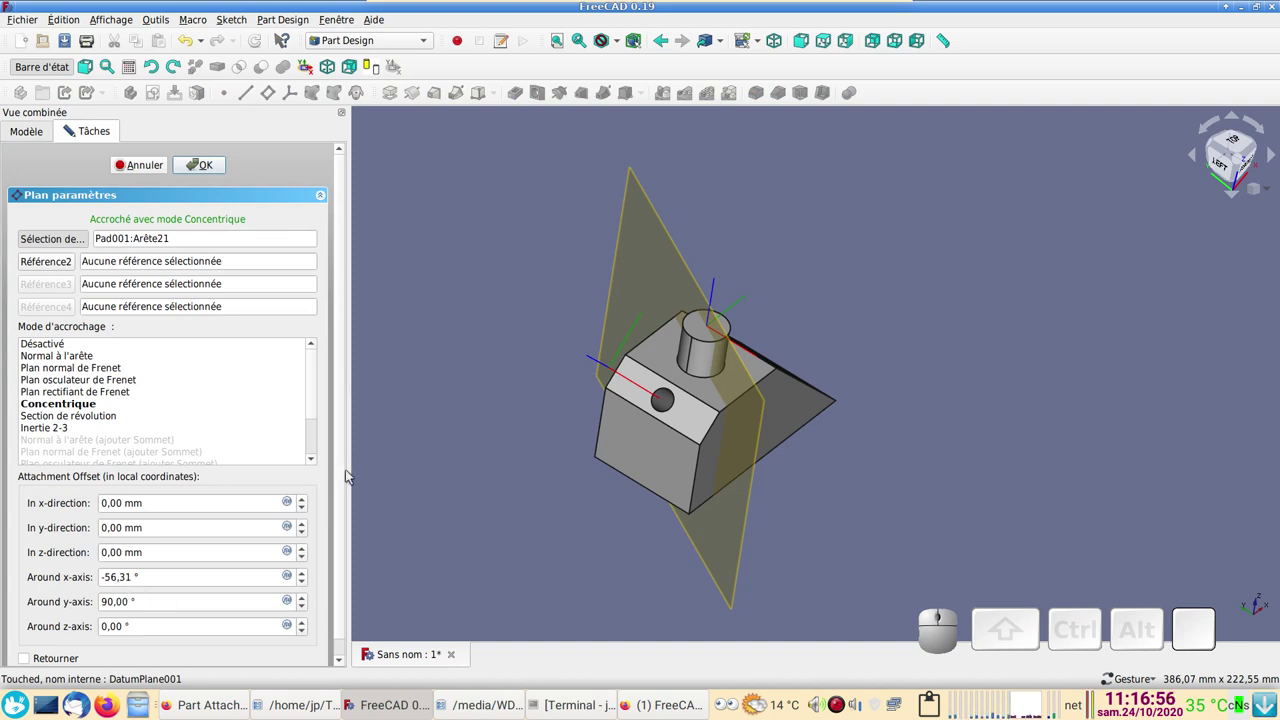
{"action": "left_click", "coordinate": [345, 461]}
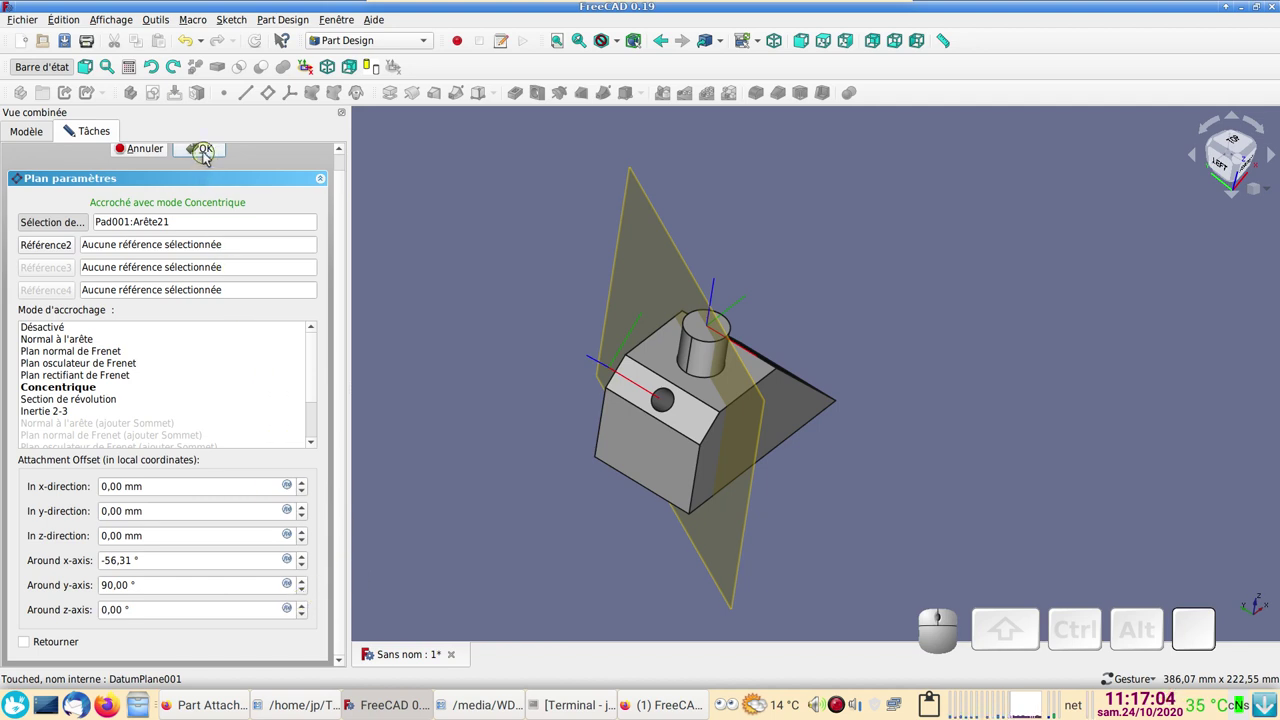
{"action": "left_click", "coordinate": [208, 156]}
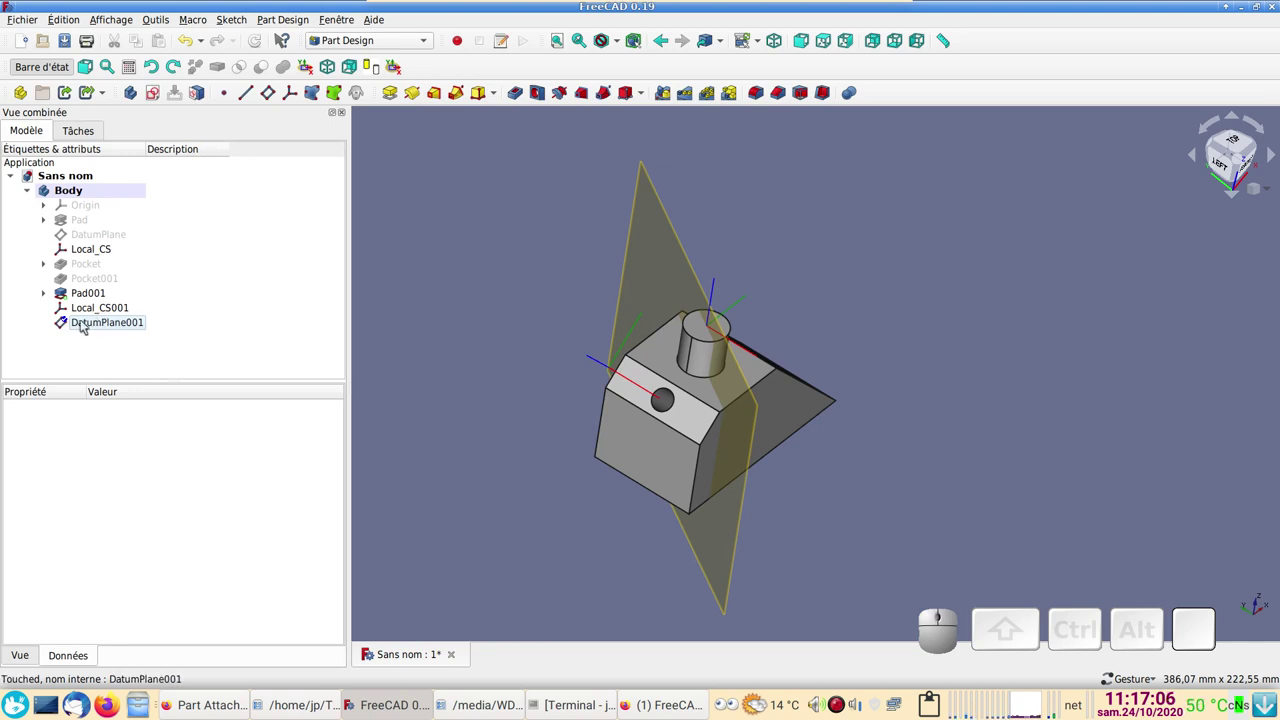
- Expand DatumPlane001's Attachment Offset to show its 102.86° angle and rotation axis
{"action": "left_click", "coordinate": [101, 325]}
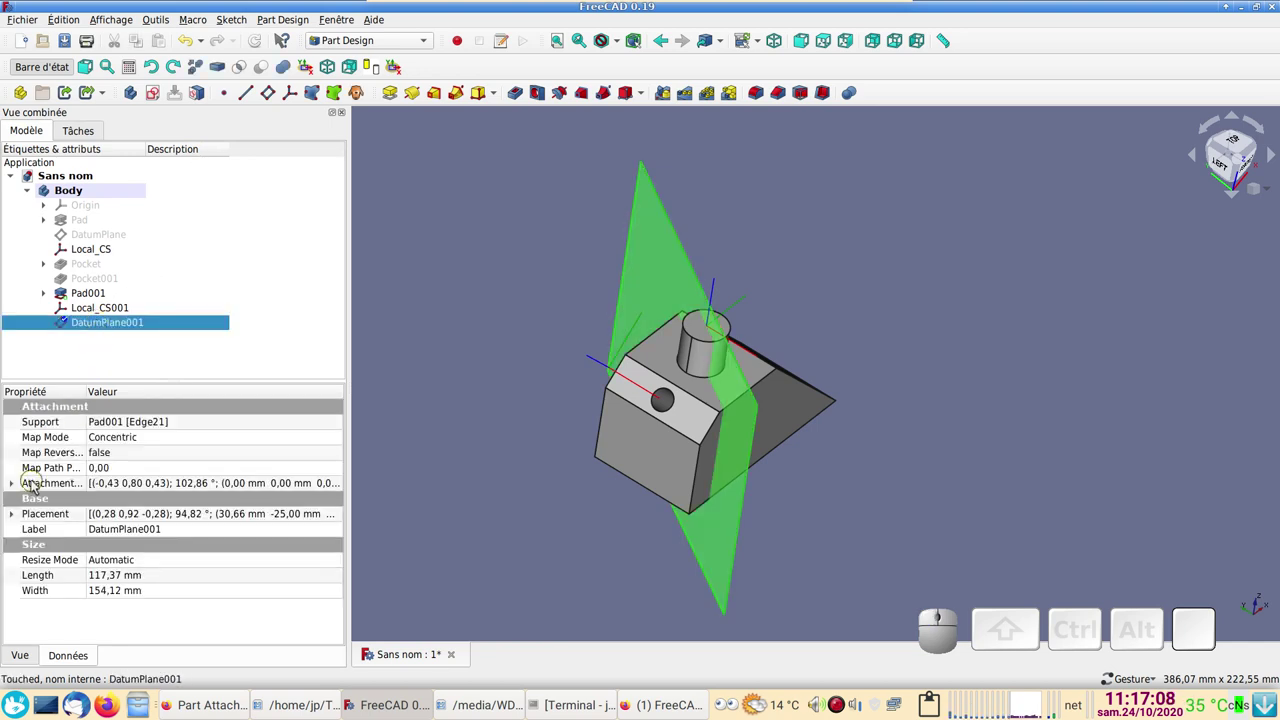
{"action": "left_click", "coordinate": [10, 484]}
{"action": "left_click", "coordinate": [32, 513]}
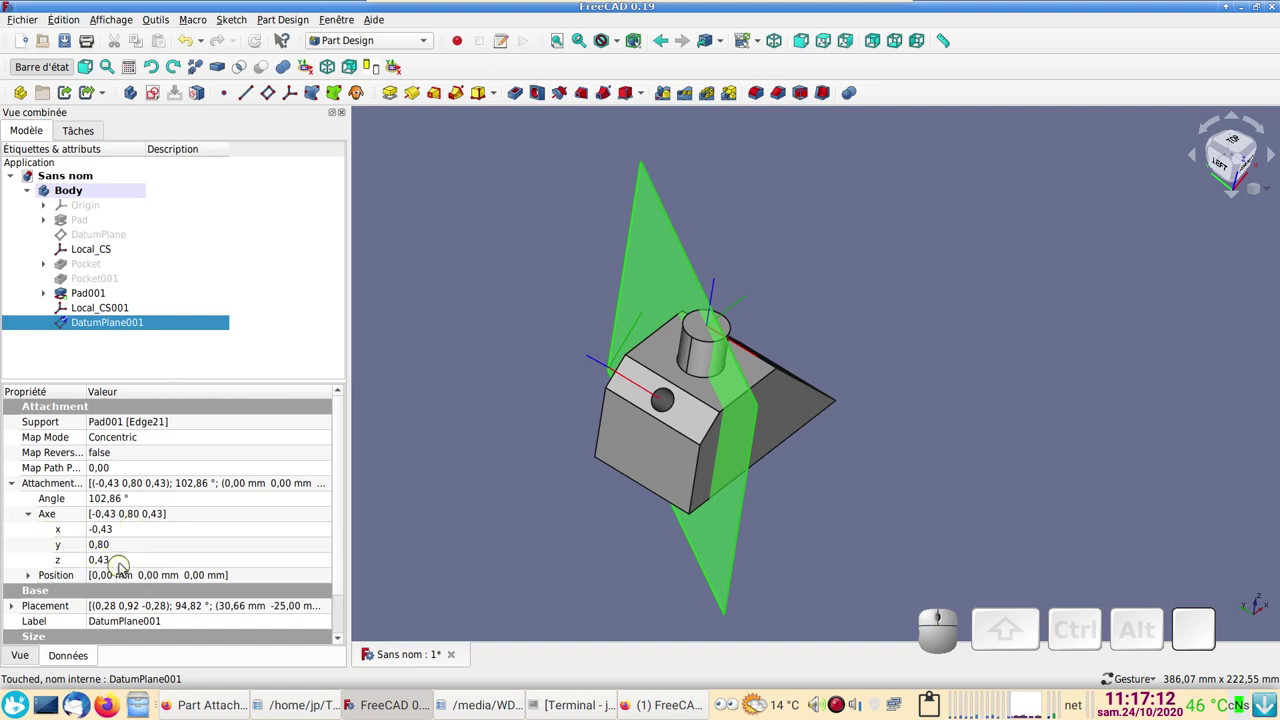
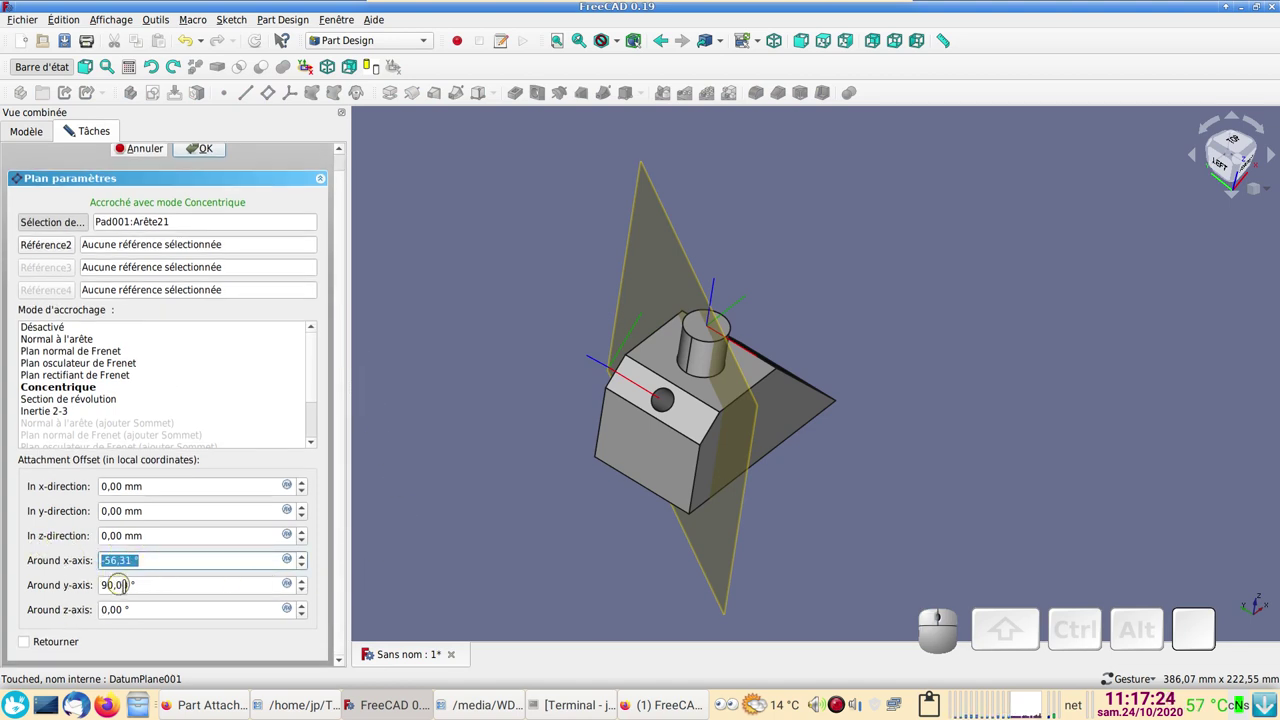
- Re-attach DatumPlane001 concentric to the cylinder edge with 90° x-rotation and -60° z-rotation
{"action": "key", "text": "0"}
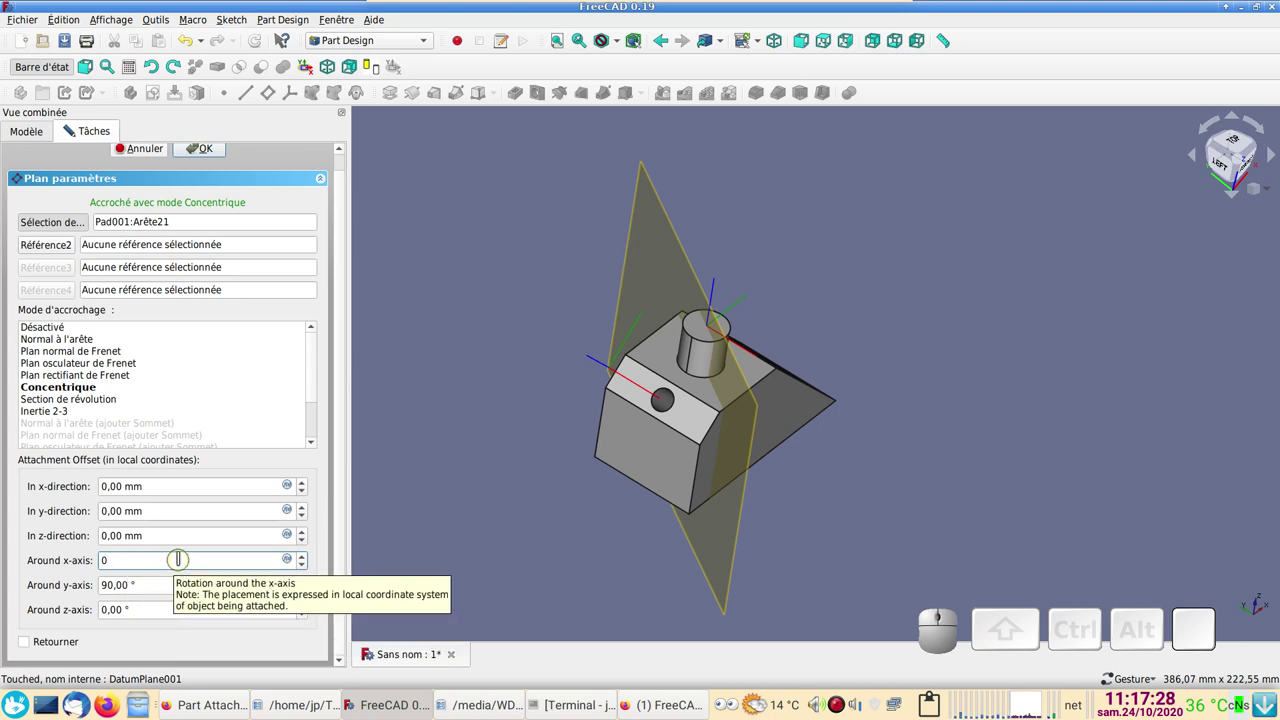
{"action": "scroll", "scroll_direction": "down", "scroll_amount": 3}
{"action": "scroll", "scroll_direction": "up", "scroll_amount": 3}
{"action": "key", "text": "KP_9"}
{"action": "key", "text": "KP_0"}
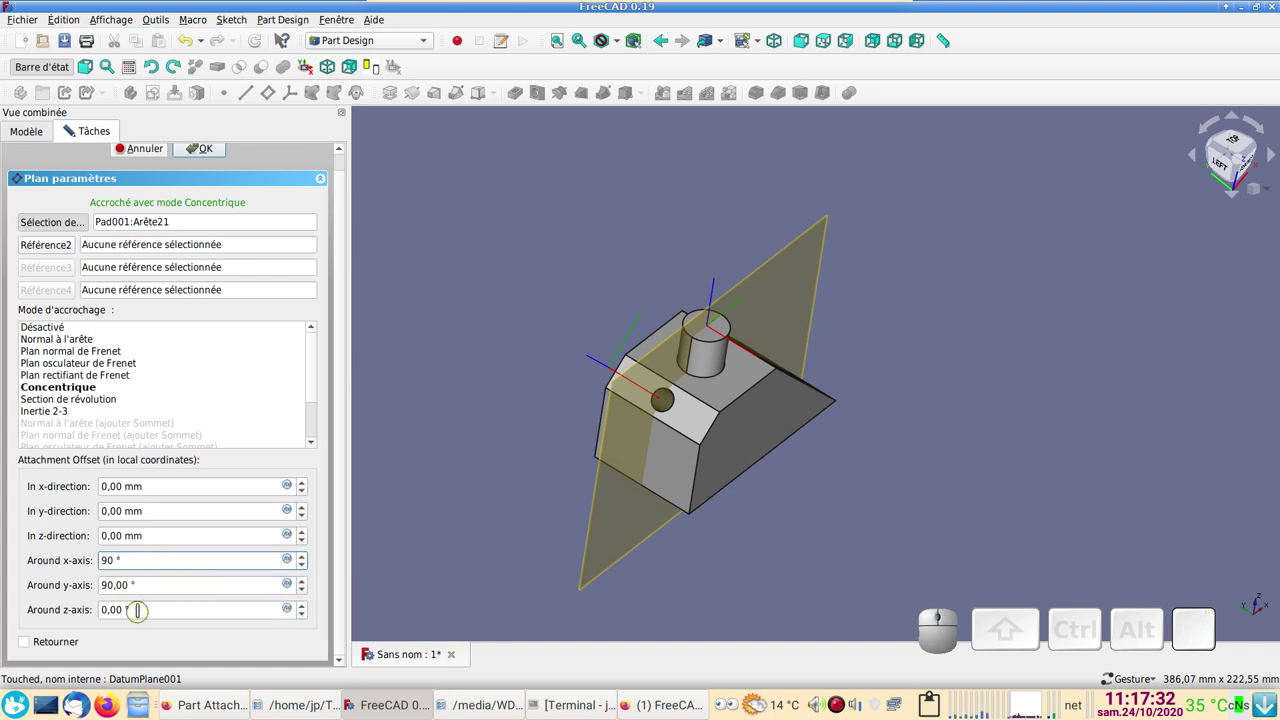
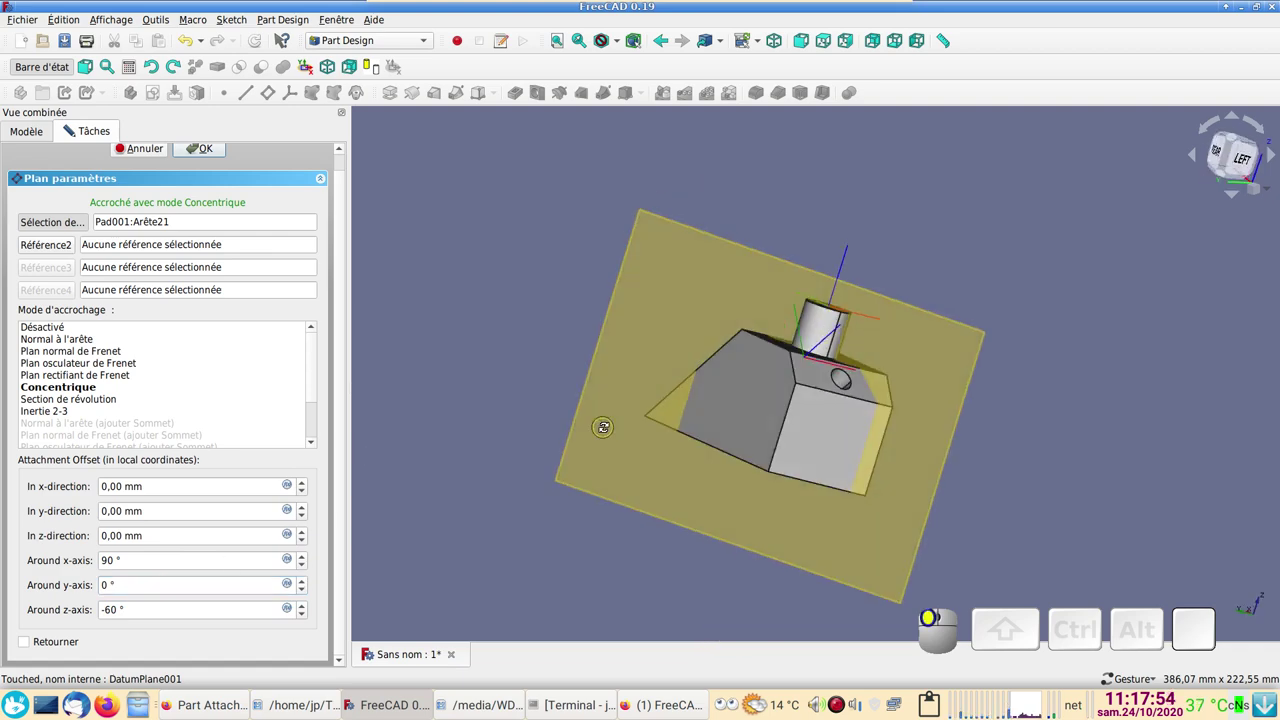
{"action": "left_click", "coordinate": [205, 151]}
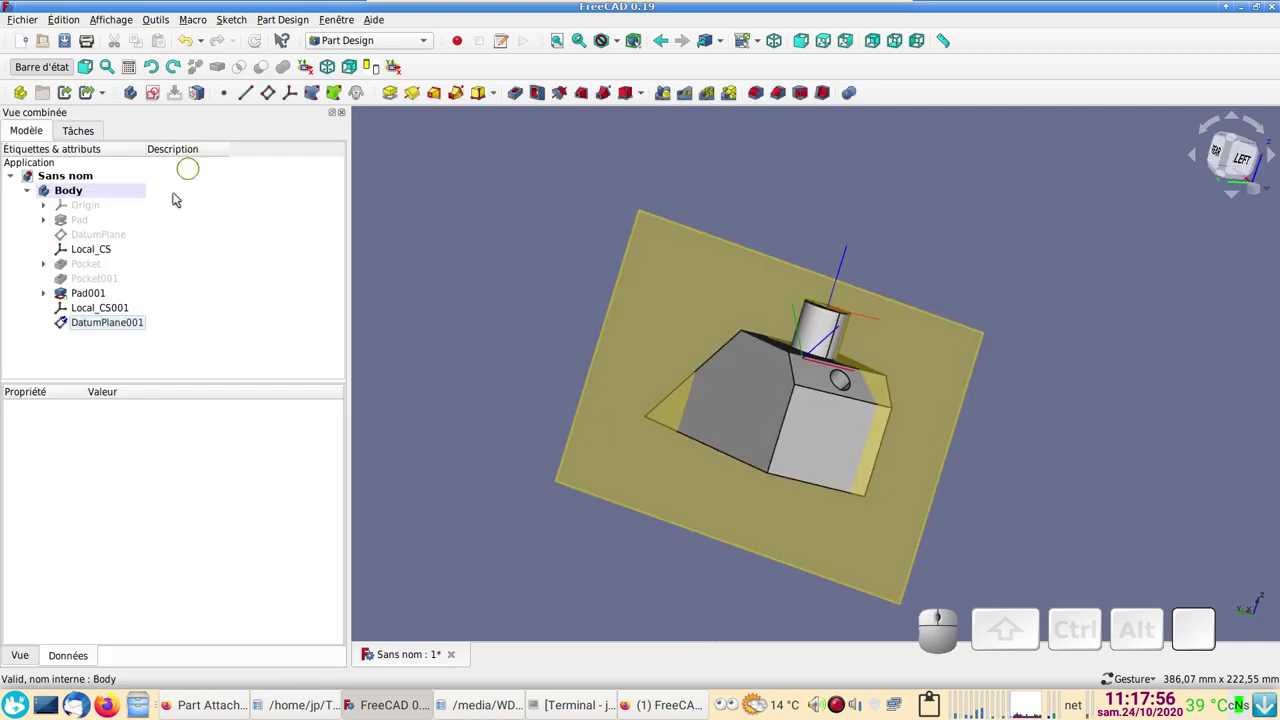
{"action": "left_click", "coordinate": [99, 329]}
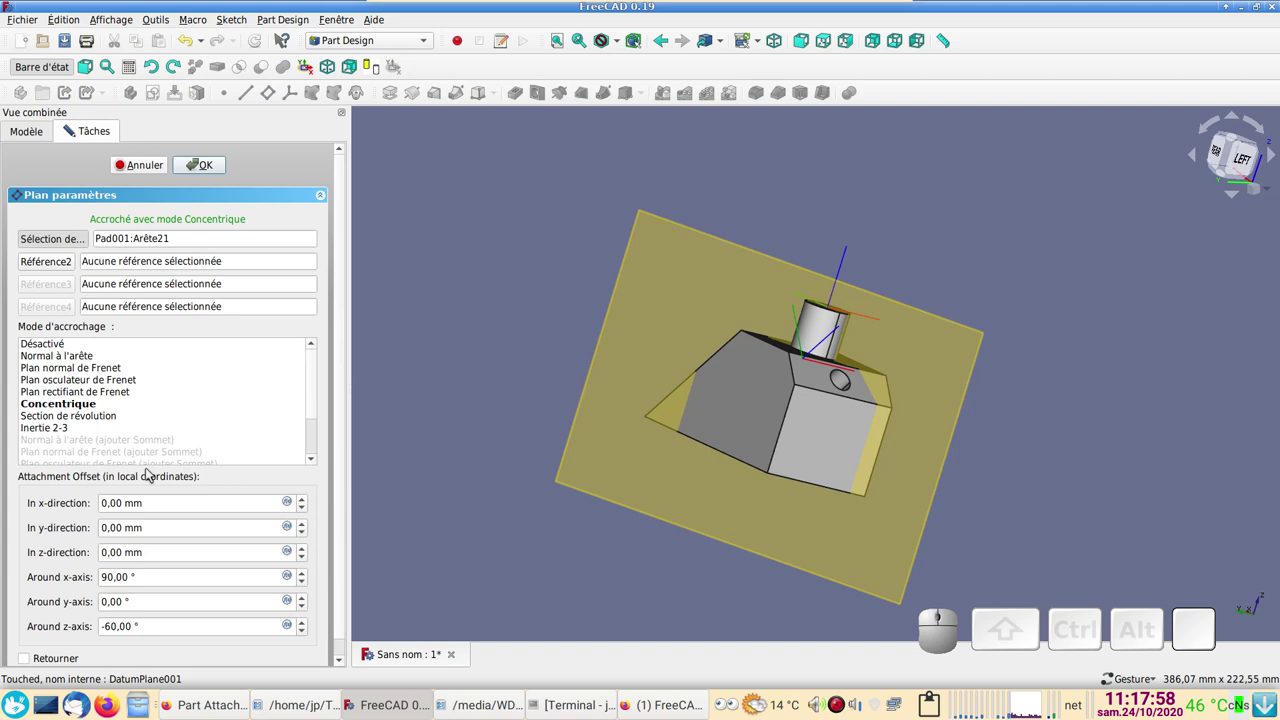
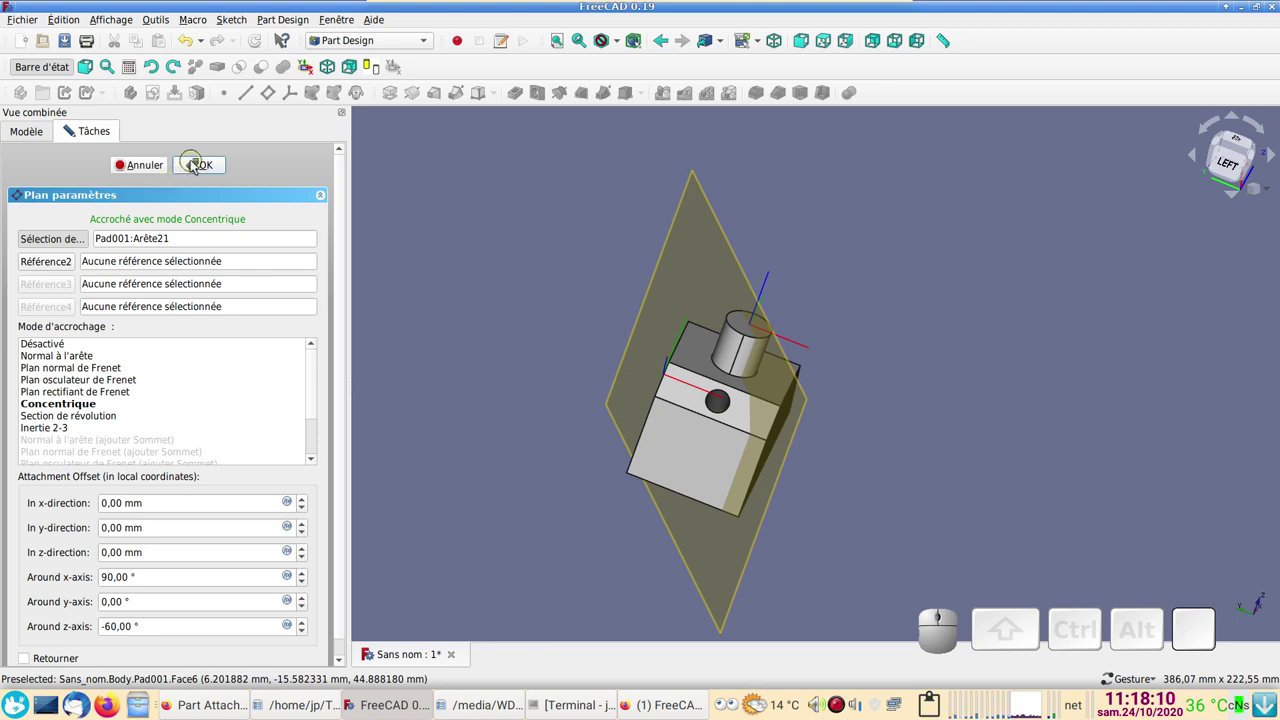
{"action": "left_click", "coordinate": [196, 166]}
- Start Sketch003 on DatumPlane001 and frame the view below the part
{"action": "left_click", "coordinate": [500, 248]}
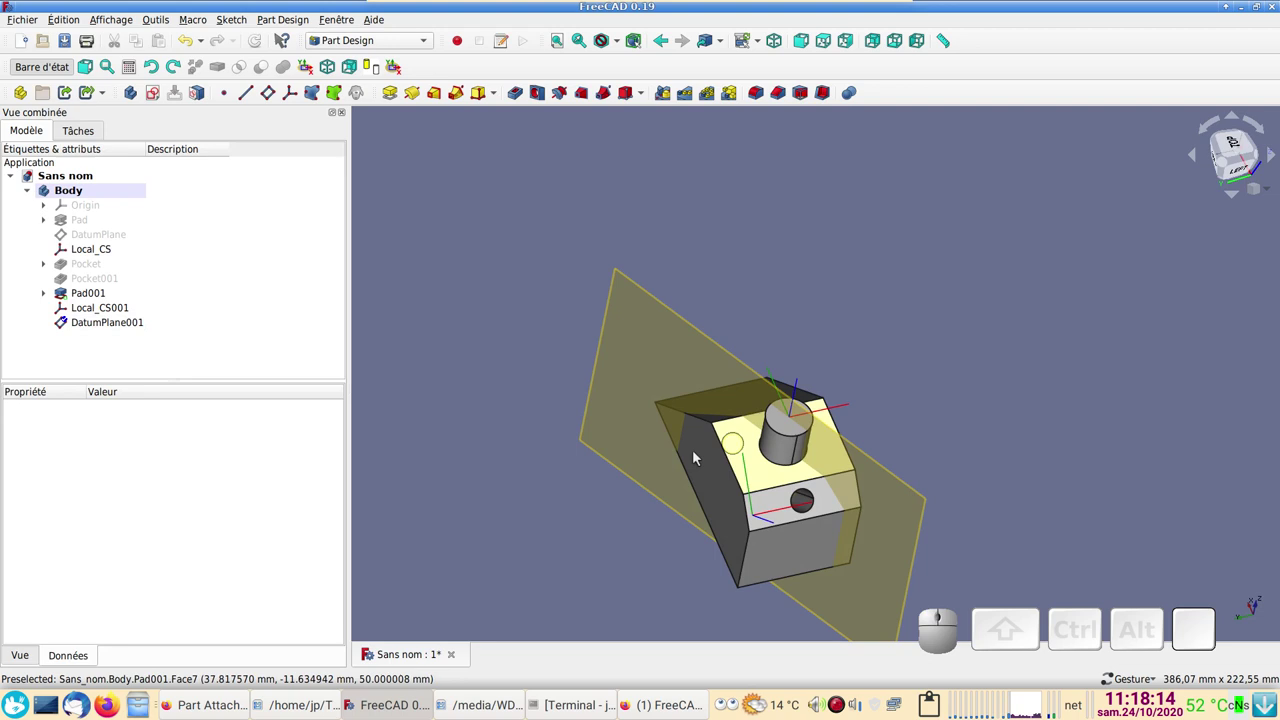
{"action": "left_click_drag", "start_coordinate": [583, 549], "coordinate": [516, 517]}
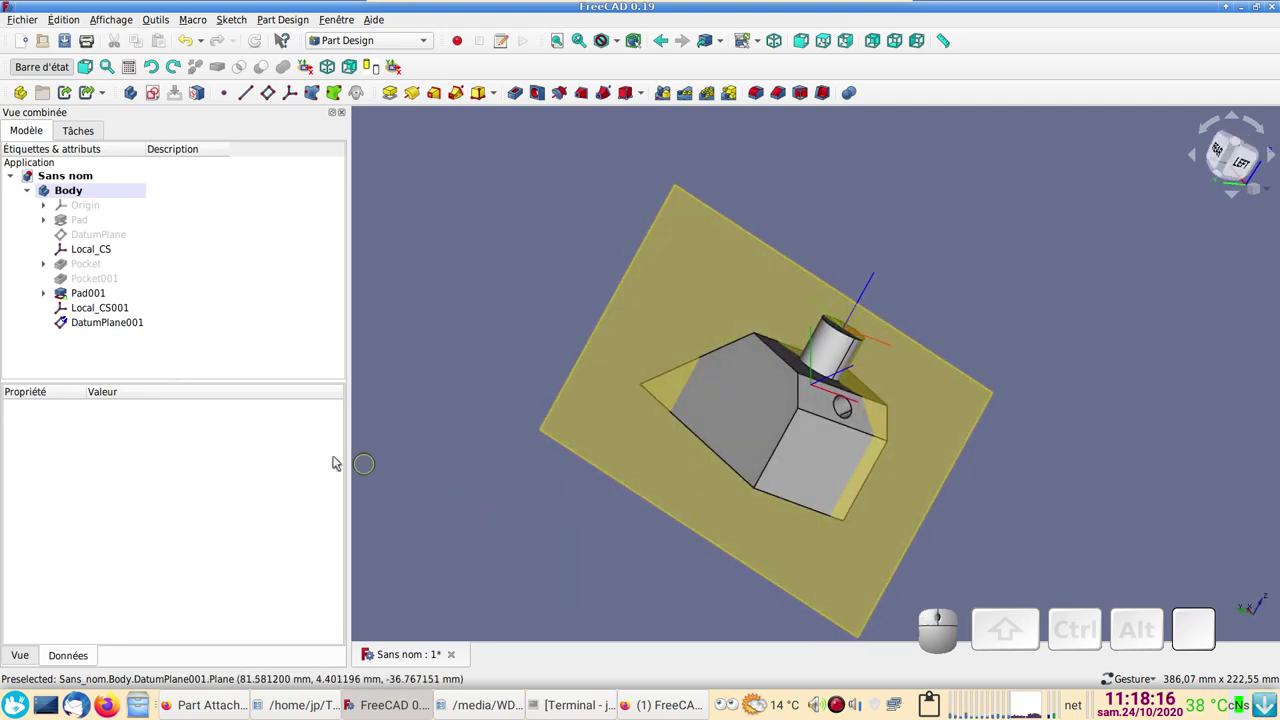
{"action": "left_click", "coordinate": [92, 322]}
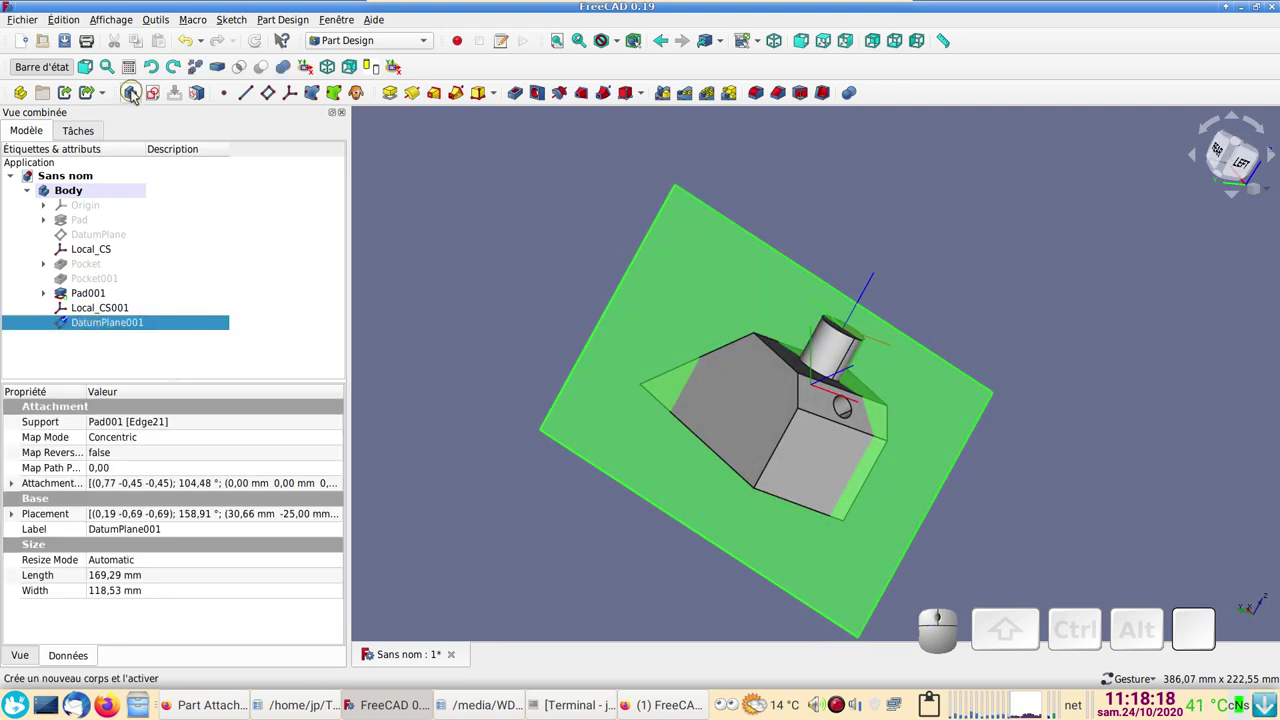
{"action": "left_click", "coordinate": [158, 95]}
{"action": "scroll", "scroll_direction": "up", "scroll_amount": 3}
{"action": "left_click_drag", "start_coordinate": [672, 181], "coordinate": [539, 325]}
{"action": "scroll", "scroll_direction": "down", "scroll_amount": 3}
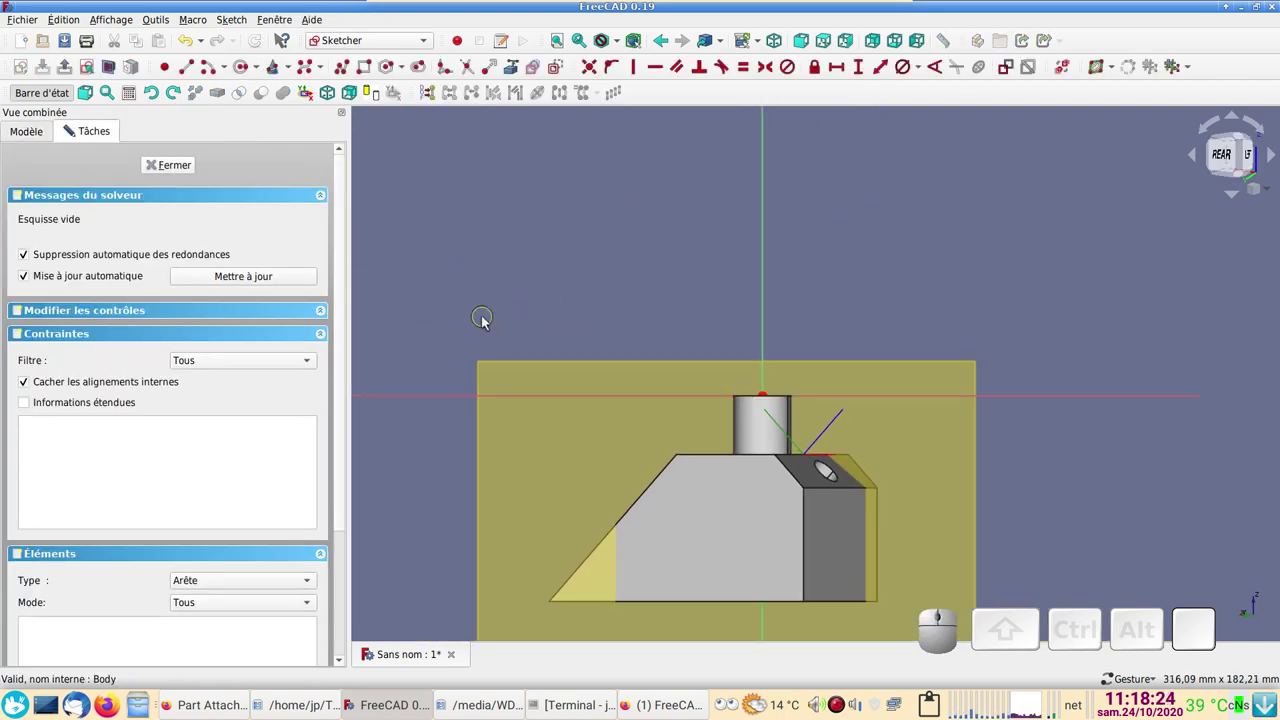
{"action": "right_click", "coordinate": [487, 320]}
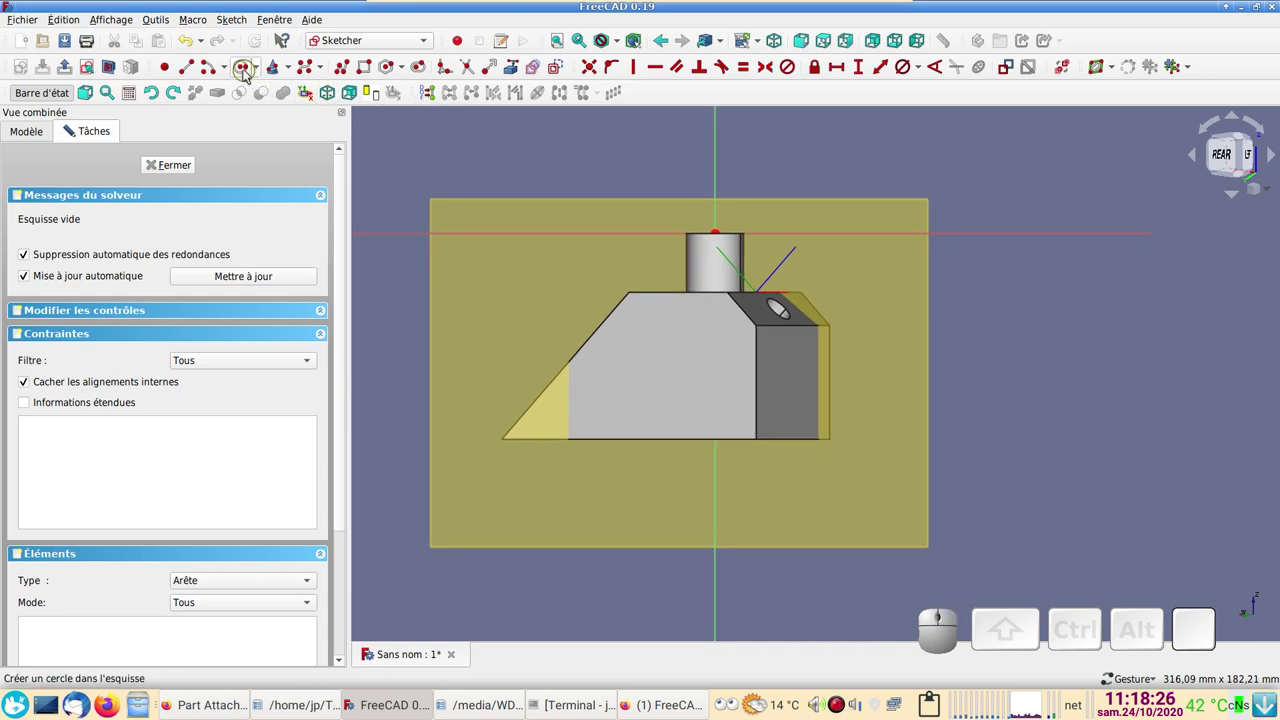
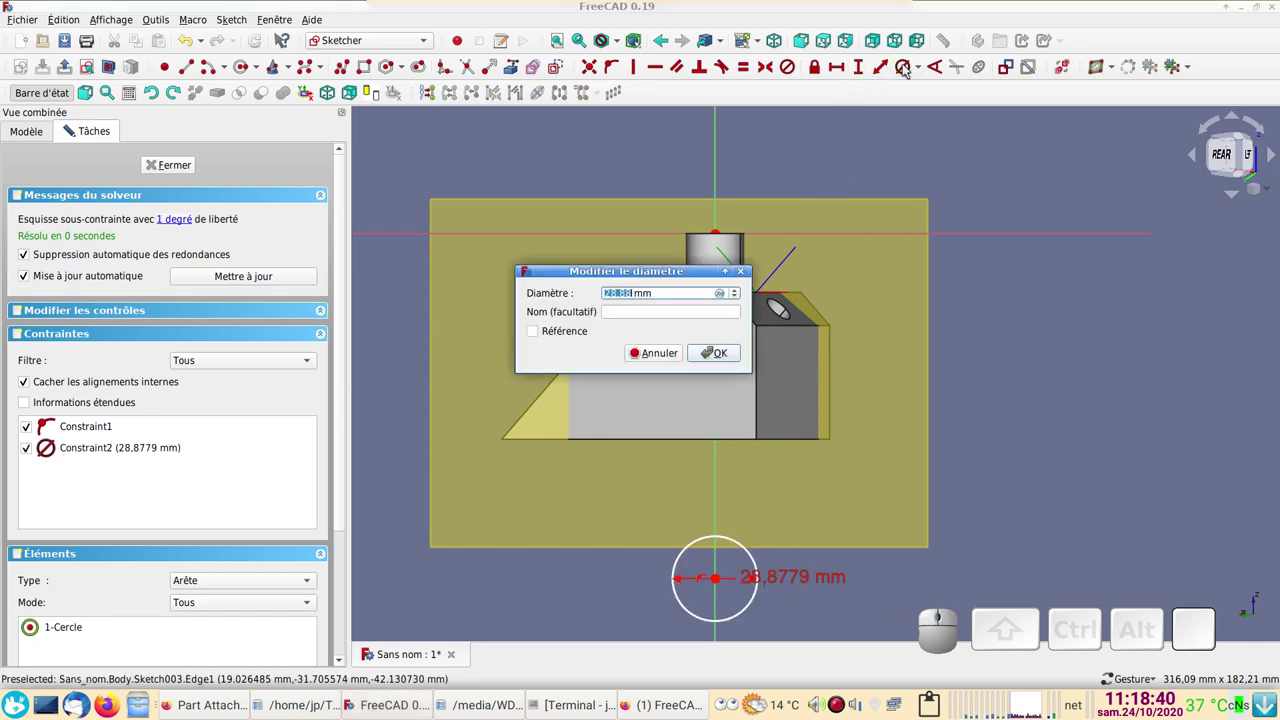
- Draw a 10 mm circle on the vertical axis, 10 mm from the origin, fully constrained
{"action": "key", "text": "KP_1"}
{"action": "key", "text": "KP_0"}
{"action": "key", "text": "Return"}
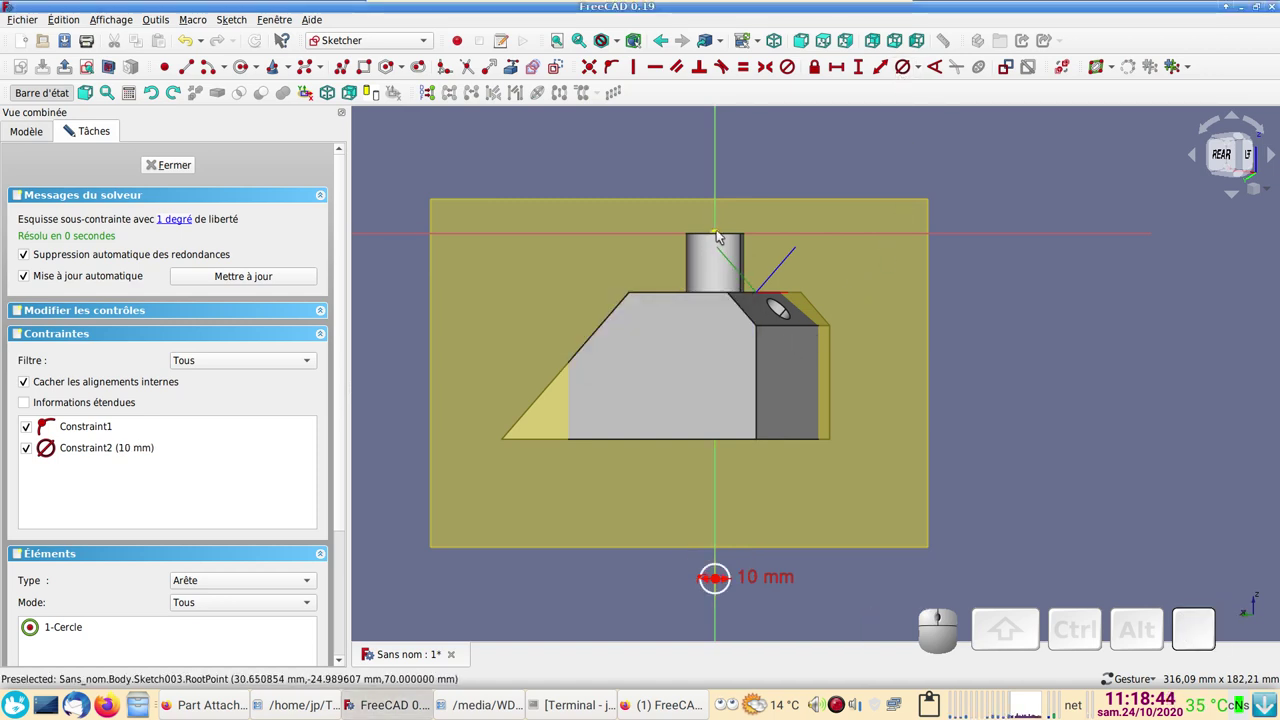
{"action": "left_click", "coordinate": [719, 234]}
{"action": "left_click", "coordinate": [781, 172]}
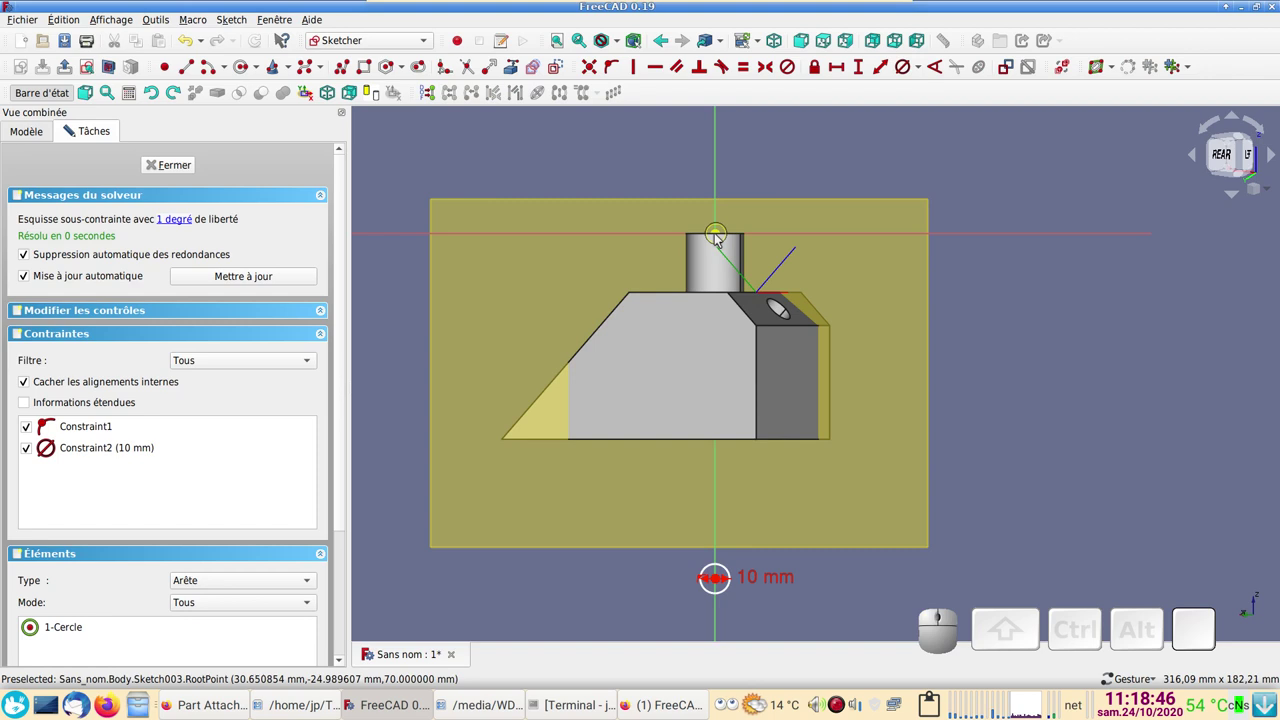
{"action": "left_click", "coordinate": [720, 240]}
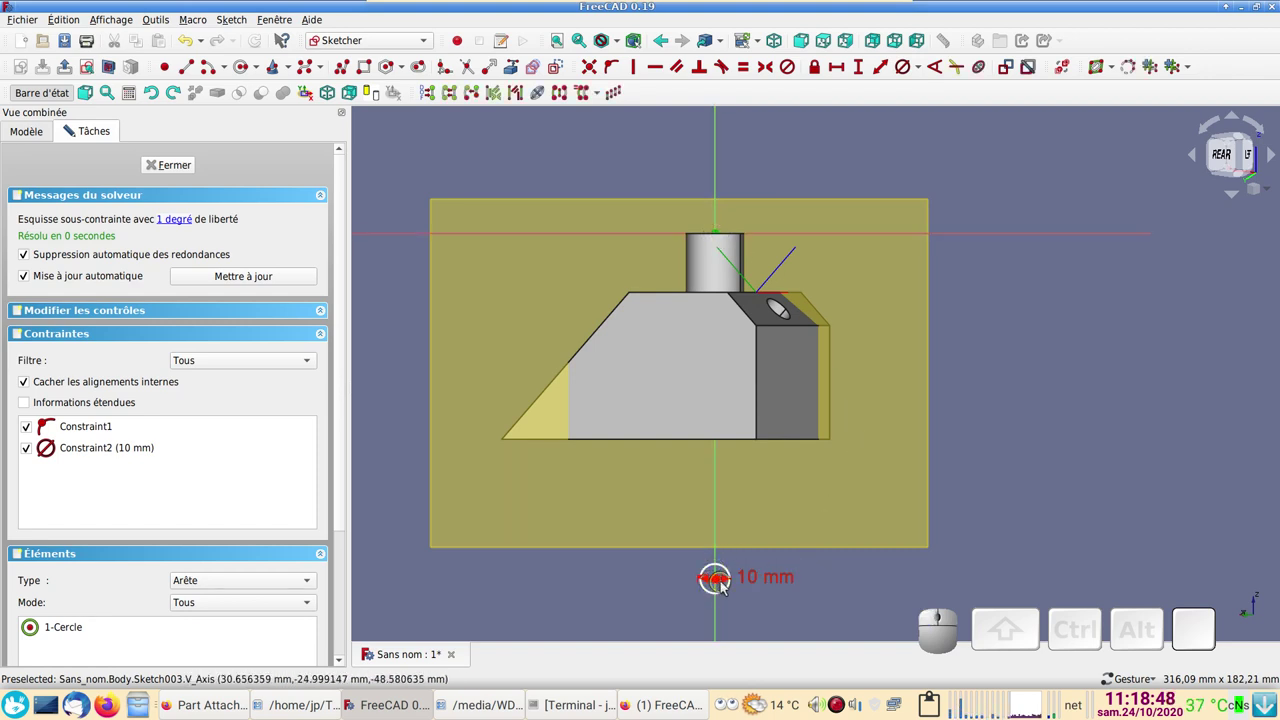
{"action": "left_click", "coordinate": [720, 584]}
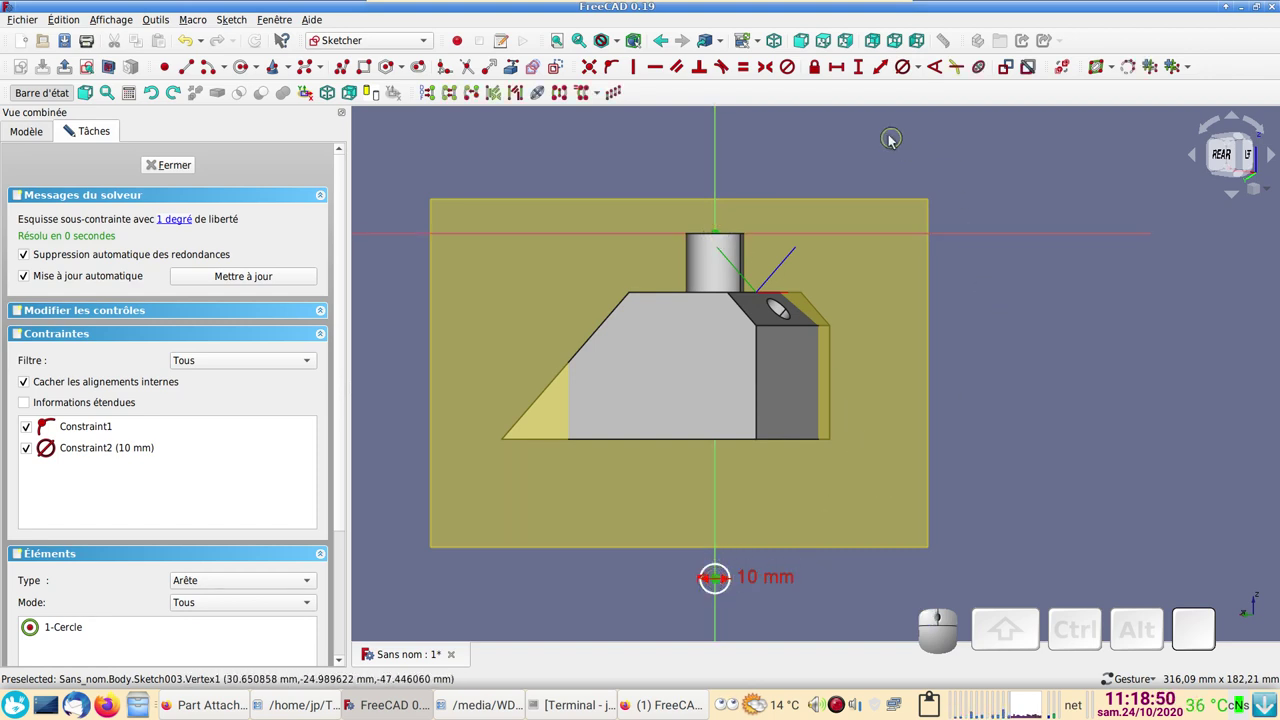
{"action": "left_click", "coordinate": [864, 71]}
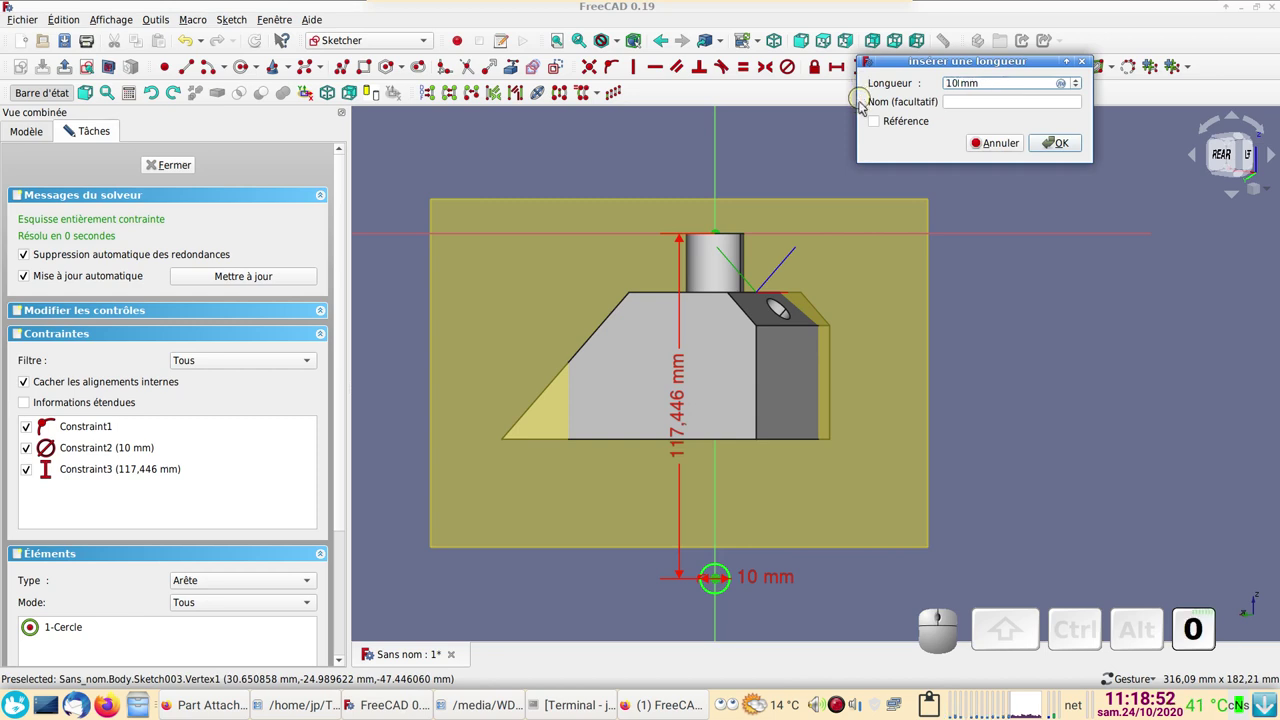
{"action": "left_click", "coordinate": [1056, 147]}
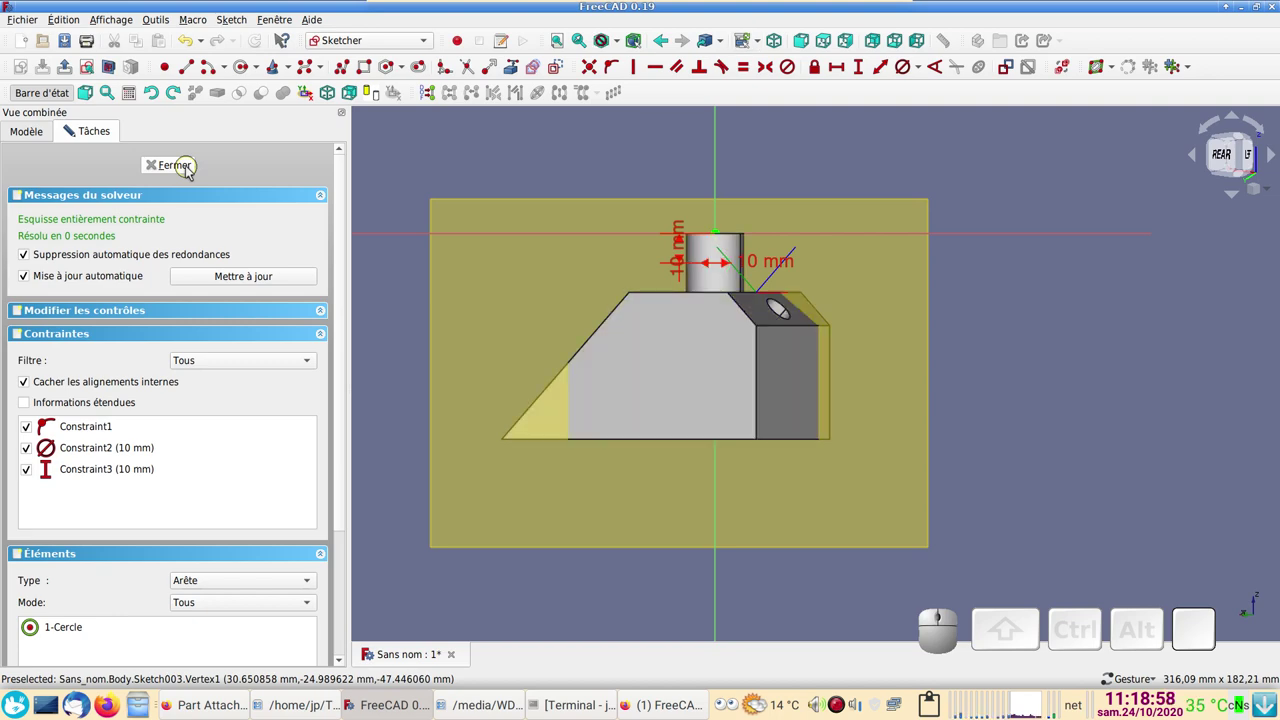
- Close the 10 mm circle sketch, switch the model to wireframe and select Sketch003 for a pocket
{"action": "left_click", "coordinate": [191, 172]}
{"action": "left_click_drag", "start_coordinate": [815, 227], "coordinate": [427, 283]}
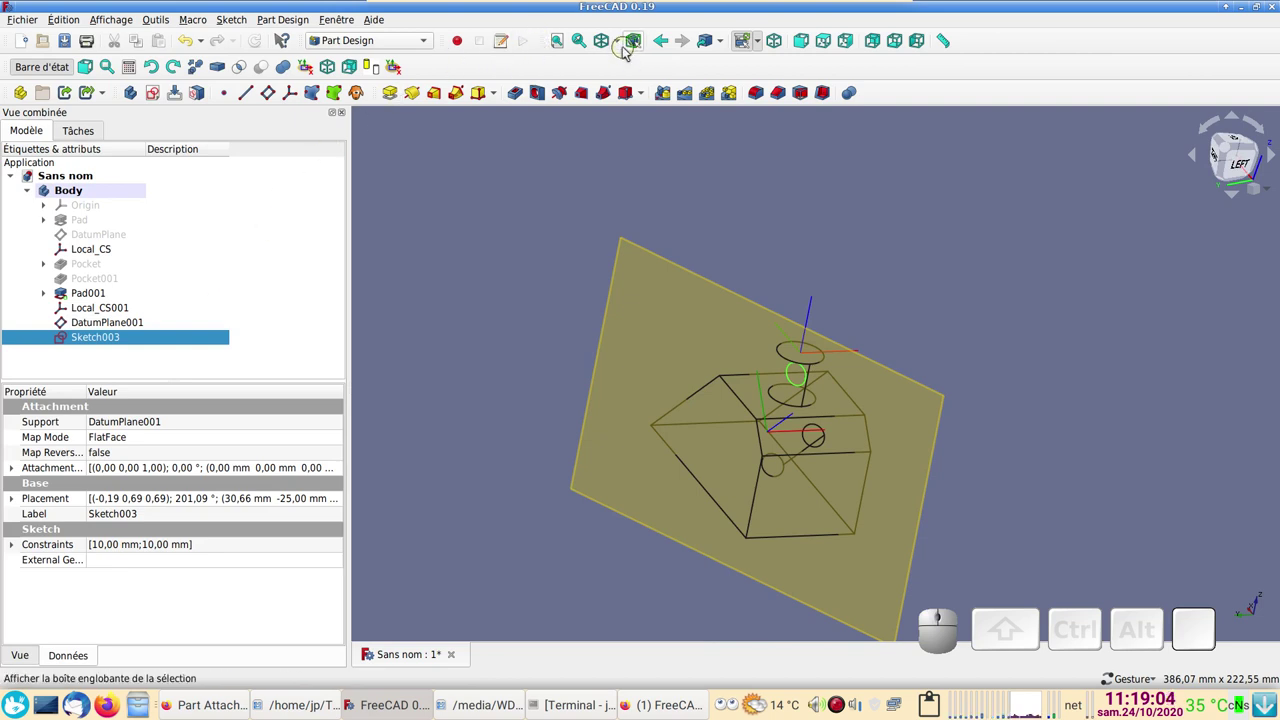
{"action": "left_click", "coordinate": [627, 52]}
{"action": "left_click", "coordinate": [623, 49]}
{"action": "left_click", "coordinate": [495, 176]}
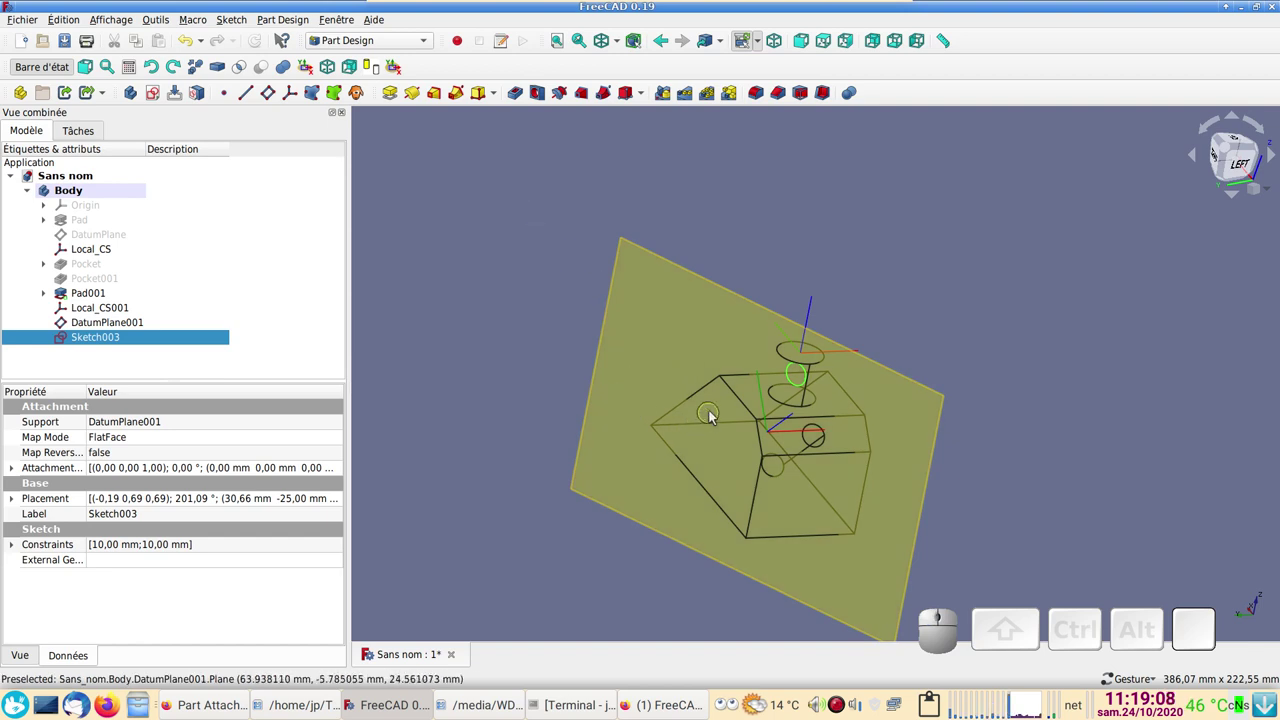
{"action": "left_click", "coordinate": [179, 339]}
{"action": "left_click_drag", "start_coordinate": [832, 269], "coordinate": [628, 245]}
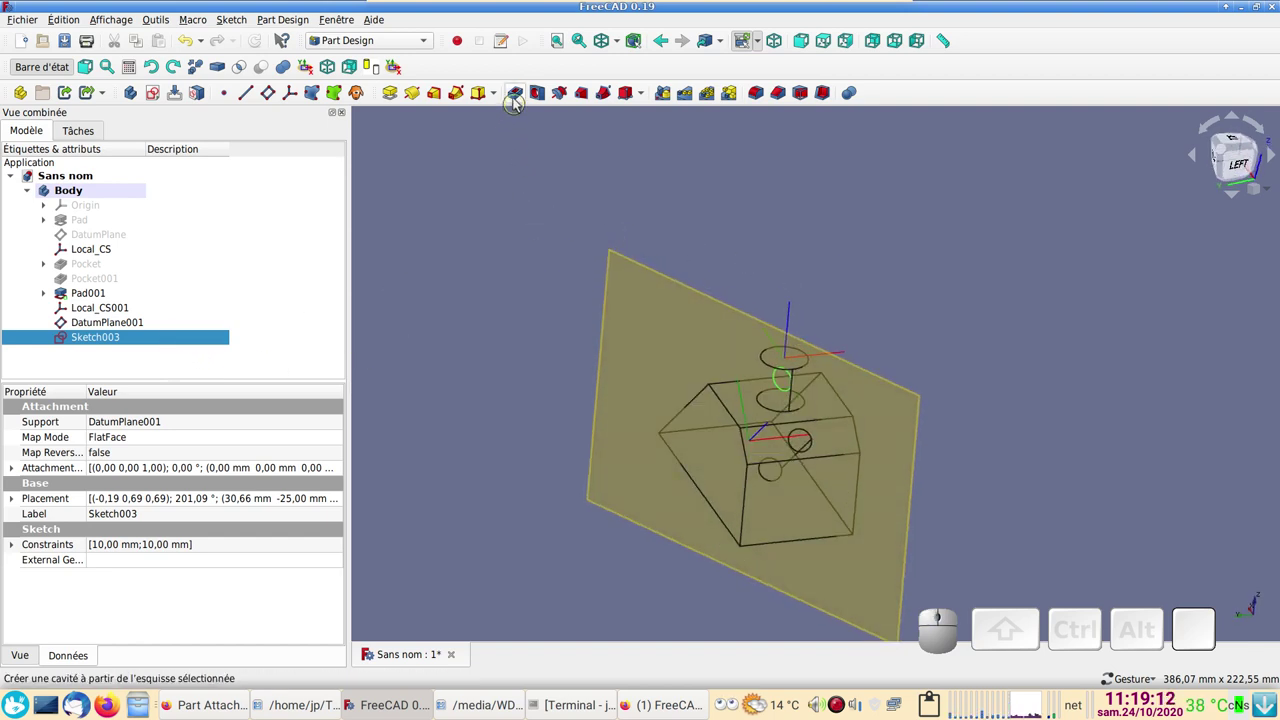
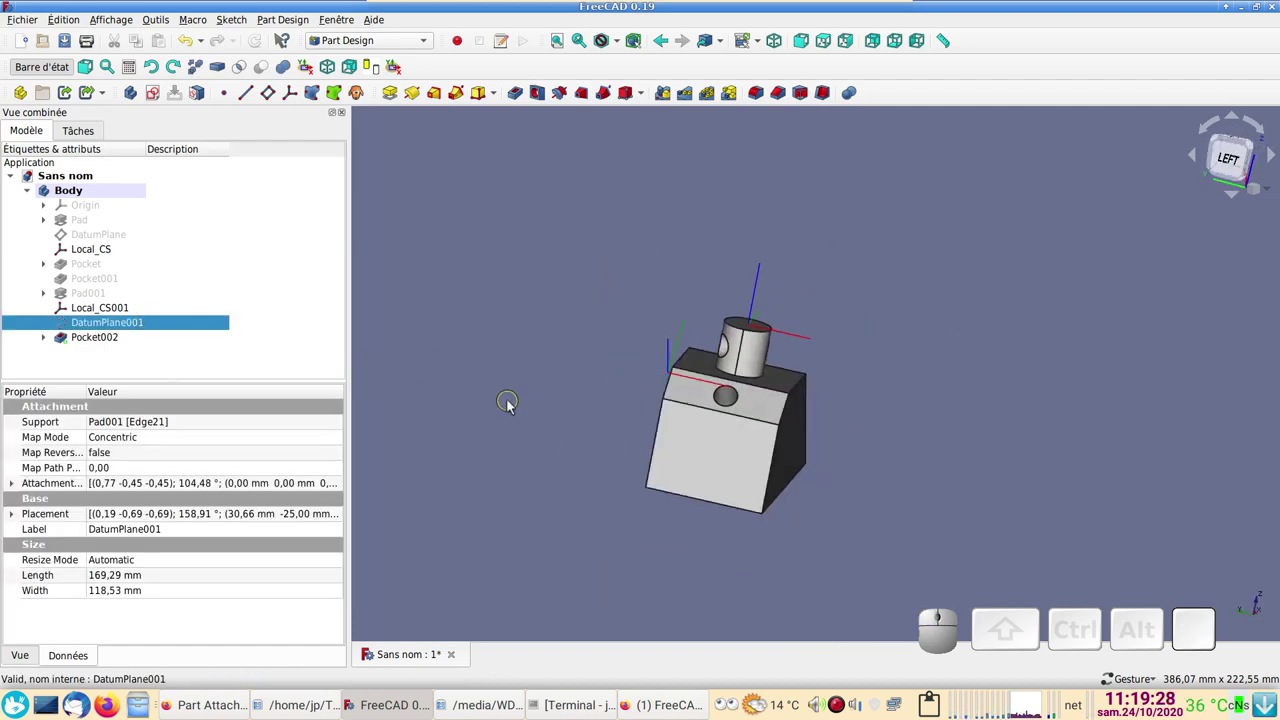
- Inspect the through-all cross hole in the cylinder and select the Pocket002 feature
{"action": "left_click_drag", "start_coordinate": [920, 352], "coordinate": [919, 477]}
{"action": "scroll", "scroll_direction": "up", "scroll_amount": 3}
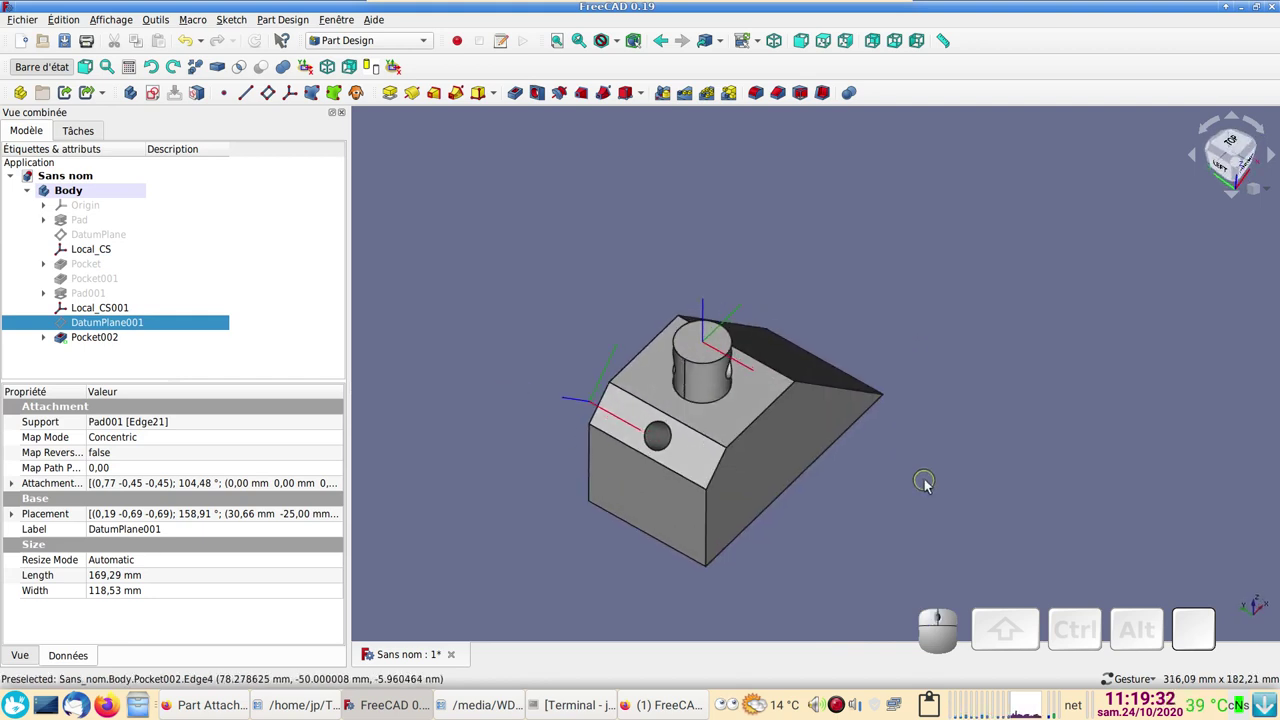
{"action": "left_click_drag", "start_coordinate": [980, 466], "coordinate": [942, 500]}
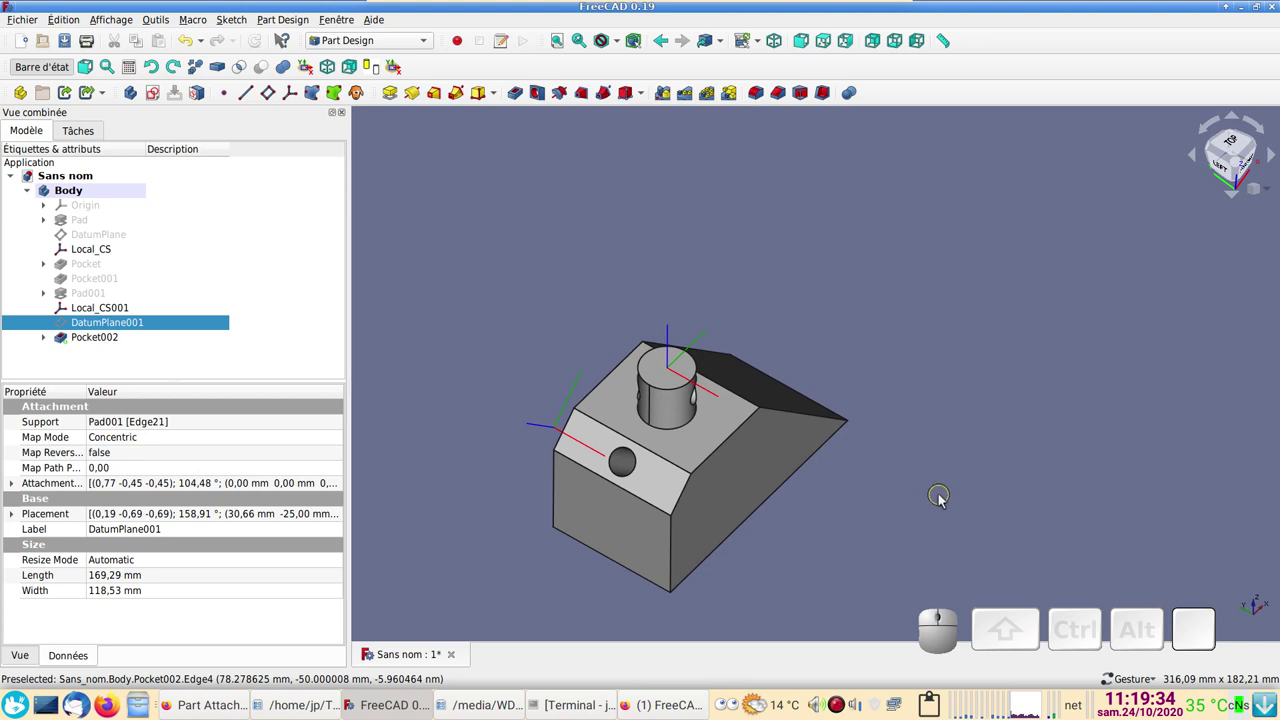
{"action": "left_click_drag", "start_coordinate": [849, 300], "coordinate": [918, 328]}
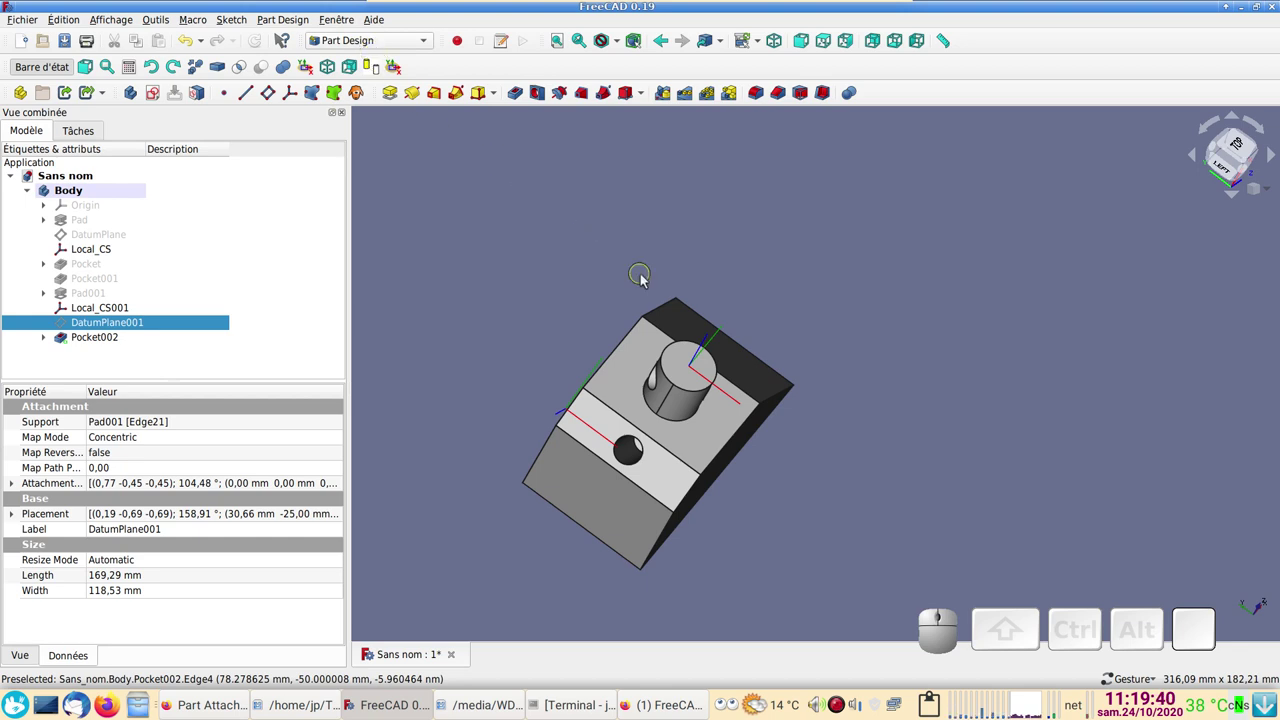
{"action": "left_click_drag", "start_coordinate": [1064, 451], "coordinate": [1008, 444]}
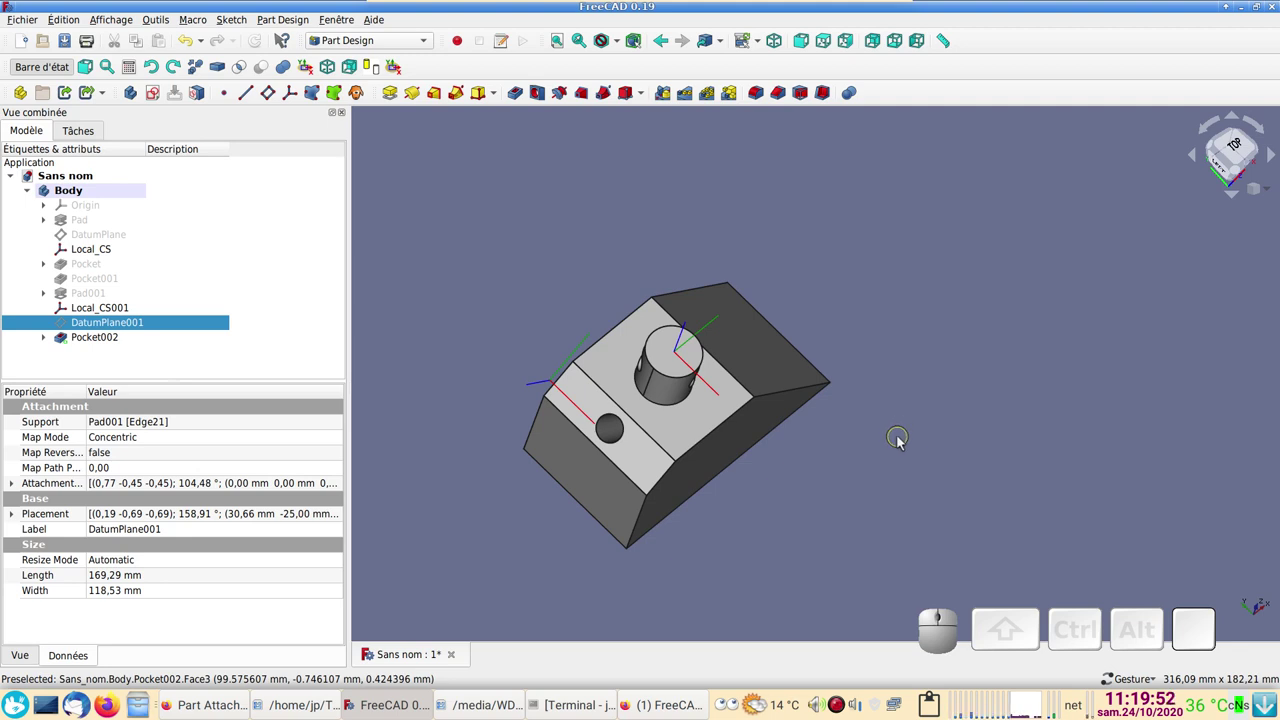
{"action": "scroll", "scroll_direction": "up", "scroll_amount": 3}
{"action": "left_click_drag", "start_coordinate": [902, 470], "coordinate": [843, 393]}
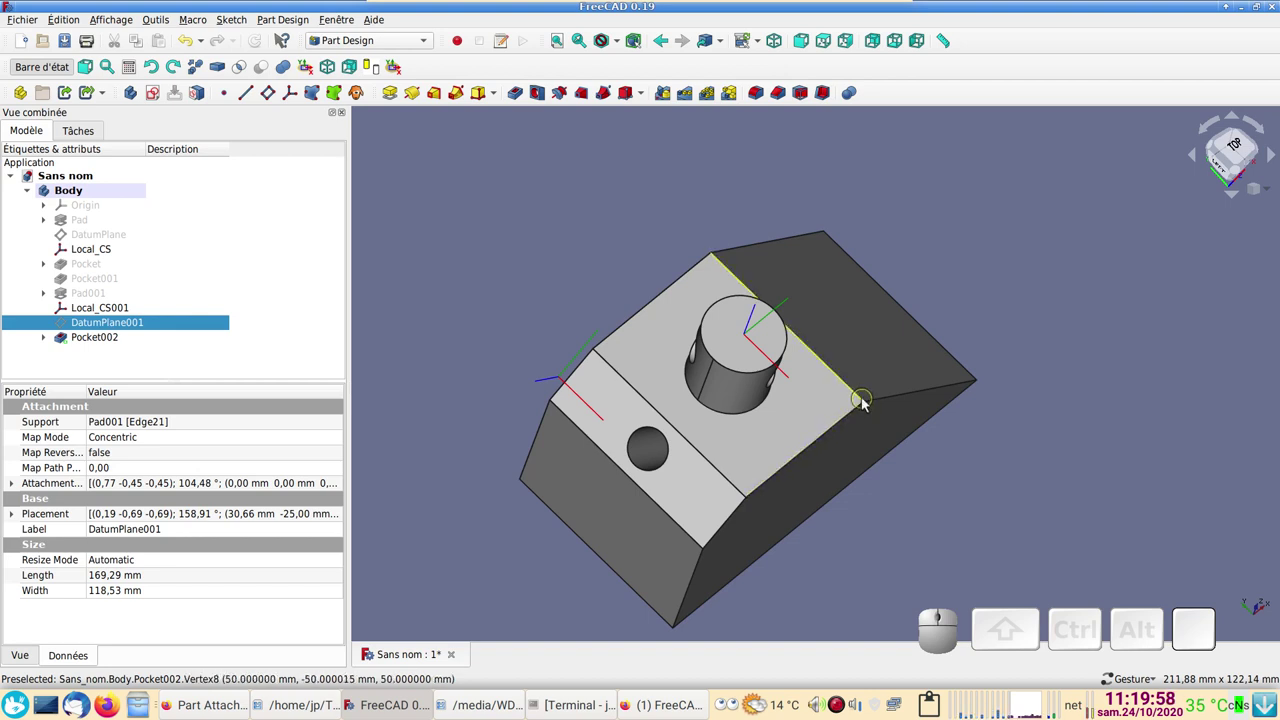
{"action": "left_click", "coordinate": [867, 404]}
- Zoom onto the wedge corner and pick the two vertices of its sloped edge
{"action": "scroll", "scroll_direction": "up", "scroll_amount": 3}
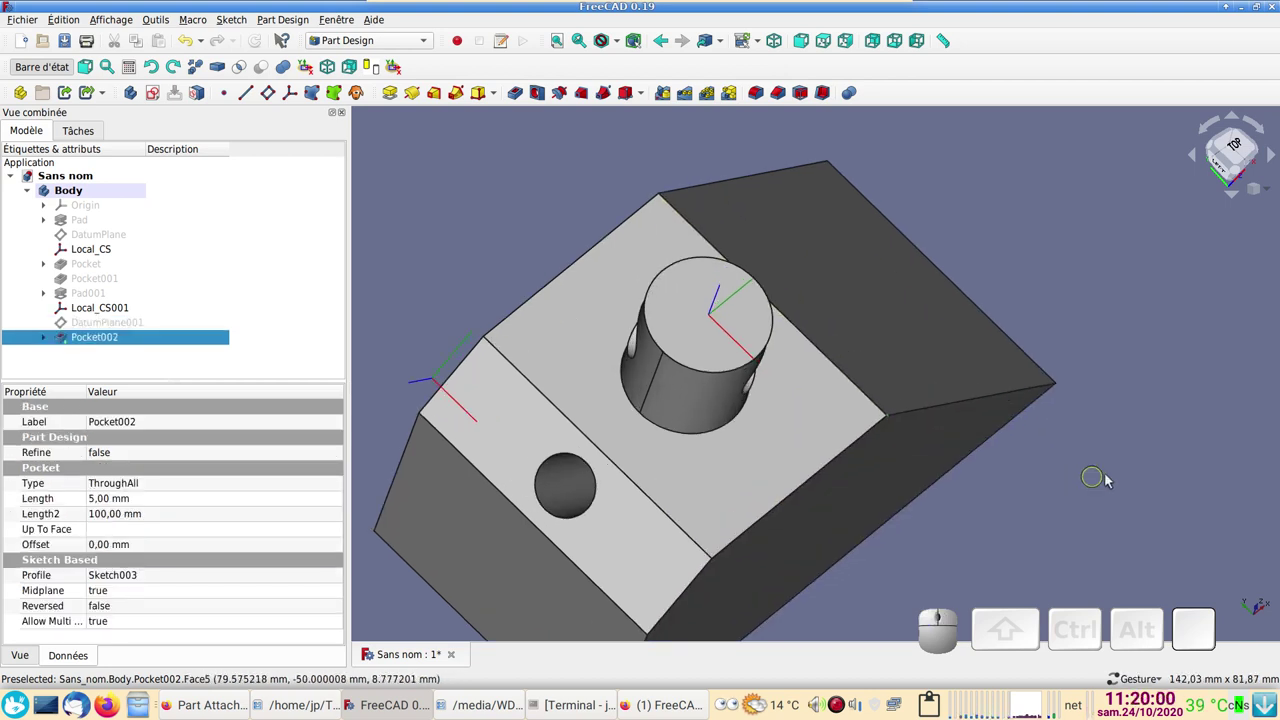
{"action": "left_click_drag", "start_coordinate": [1115, 479], "coordinate": [957, 404]}
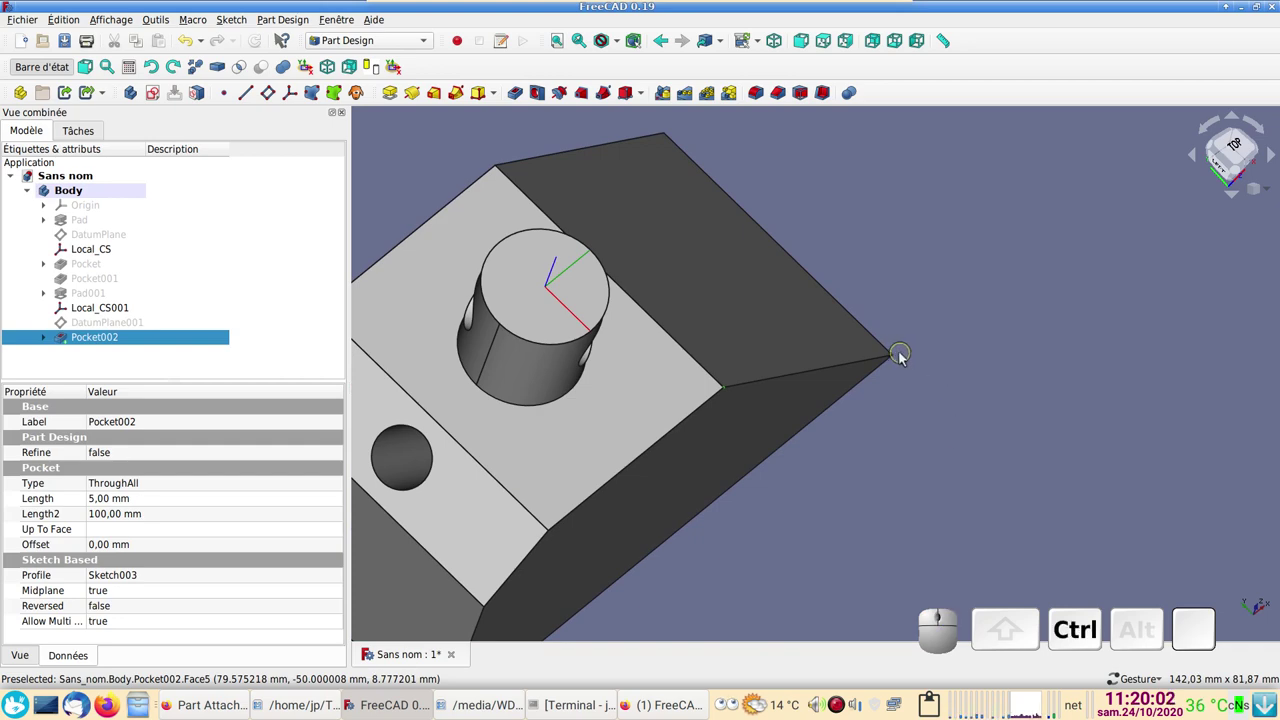
{"action": "left_click", "coordinate": [899, 359]}
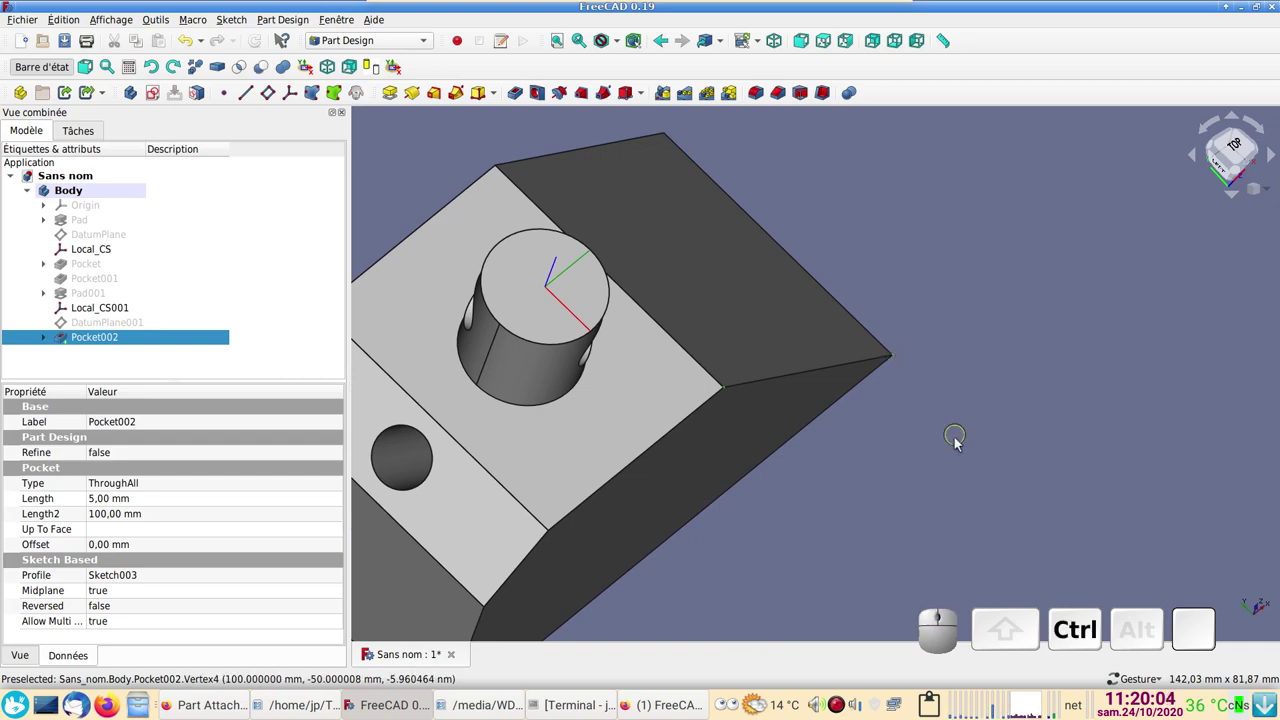
{"action": "scroll", "scroll_direction": "up", "scroll_amount": 3}
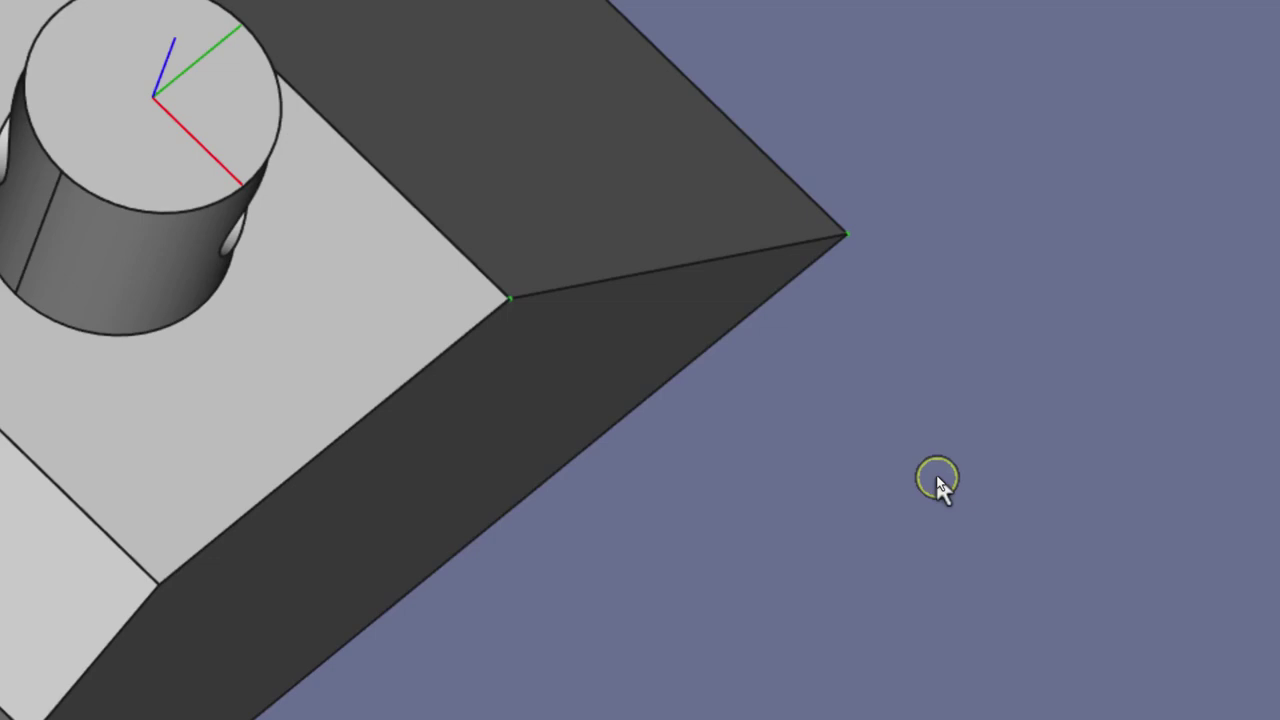
{"action": "middle_click", "coordinate": [940, 478]}
{"action": "scroll", "scroll_direction": "down", "scroll_amount": 3}
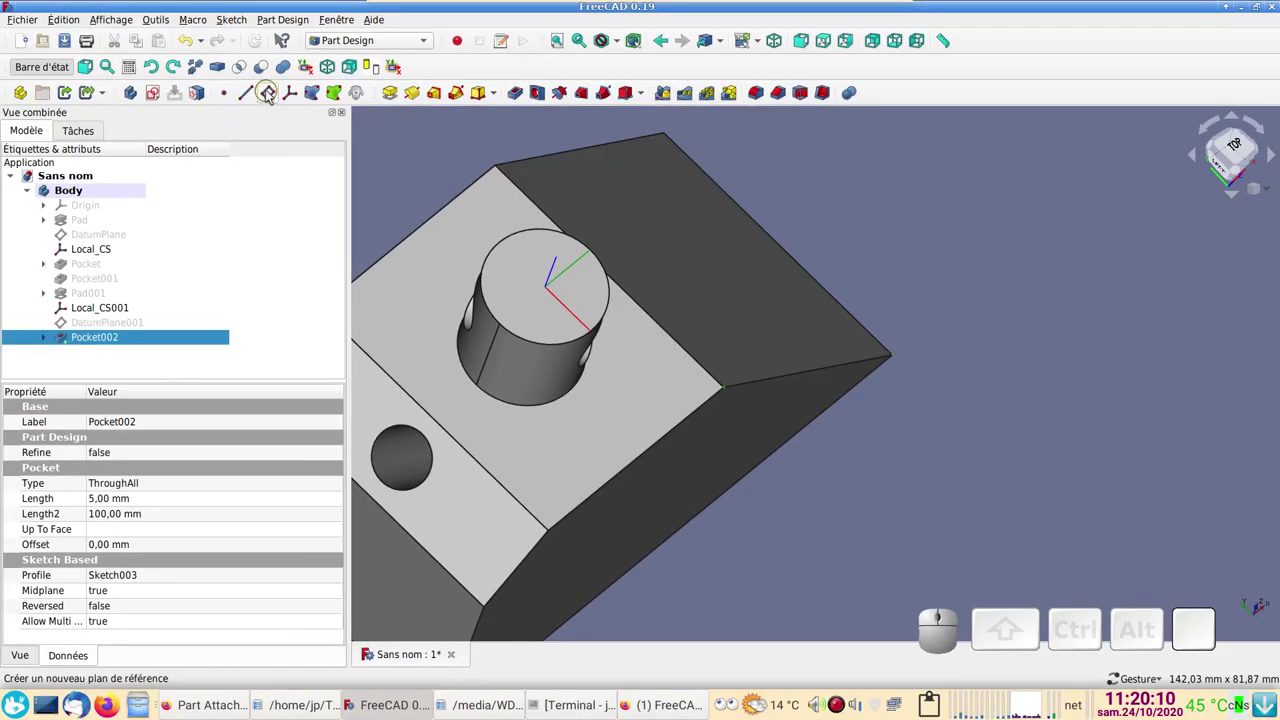
- Create DatumPlane002 on the two wedge vertices with O-X-Y alignment mode
{"action": "left_click", "coordinate": [271, 96]}
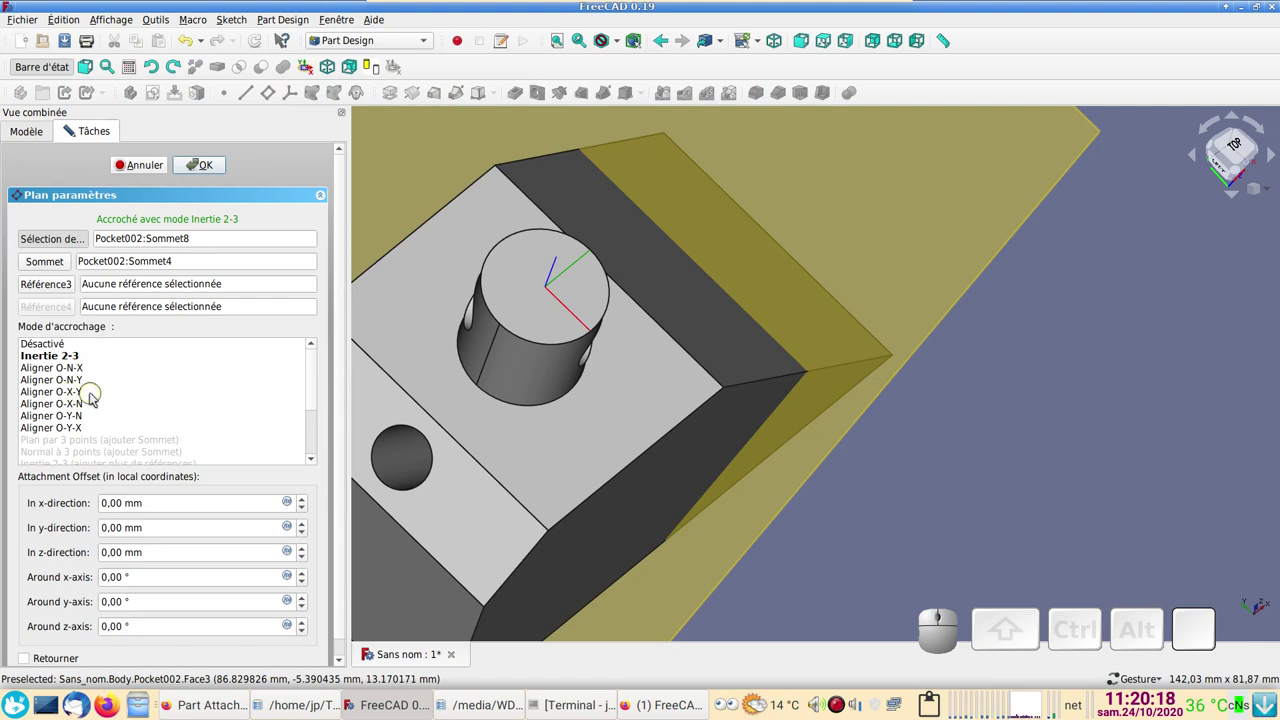
{"action": "left_click", "coordinate": [95, 398]}
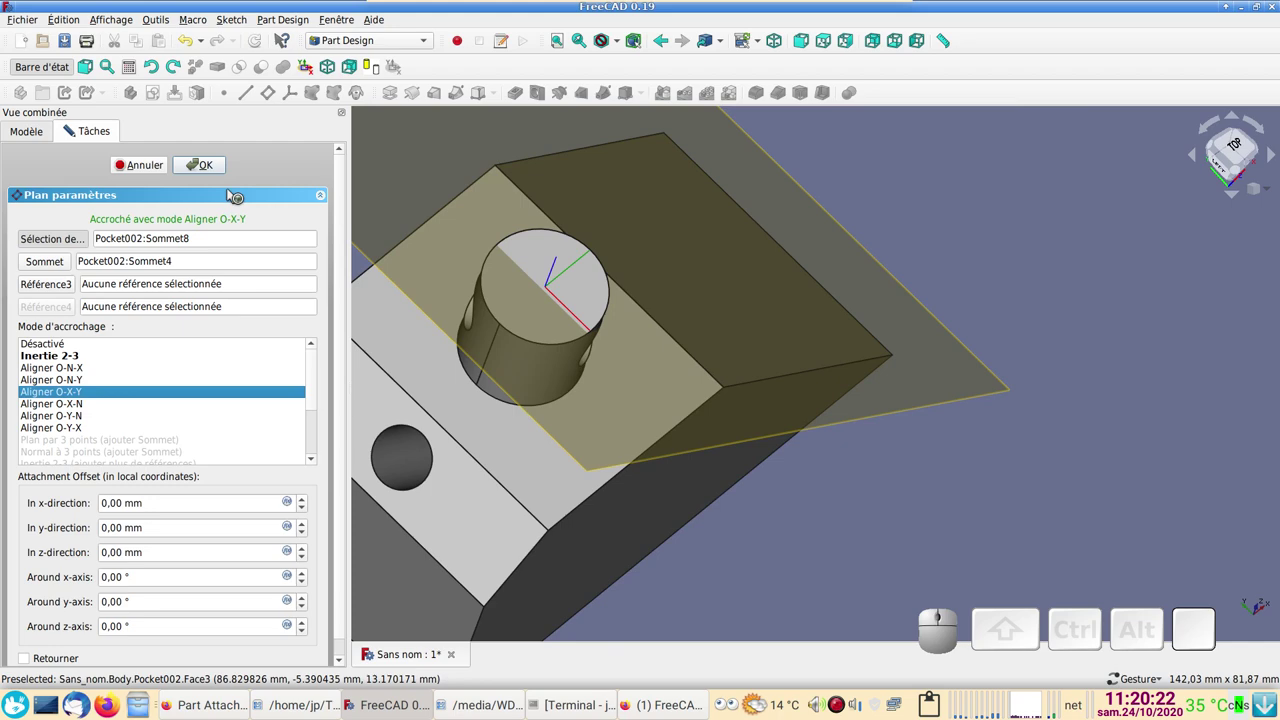
{"action": "left_click", "coordinate": [210, 163]}
{"action": "scroll", "scroll_direction": "down", "scroll_amount": 3}
{"action": "scroll", "scroll_direction": "up", "scroll_amount": 3}
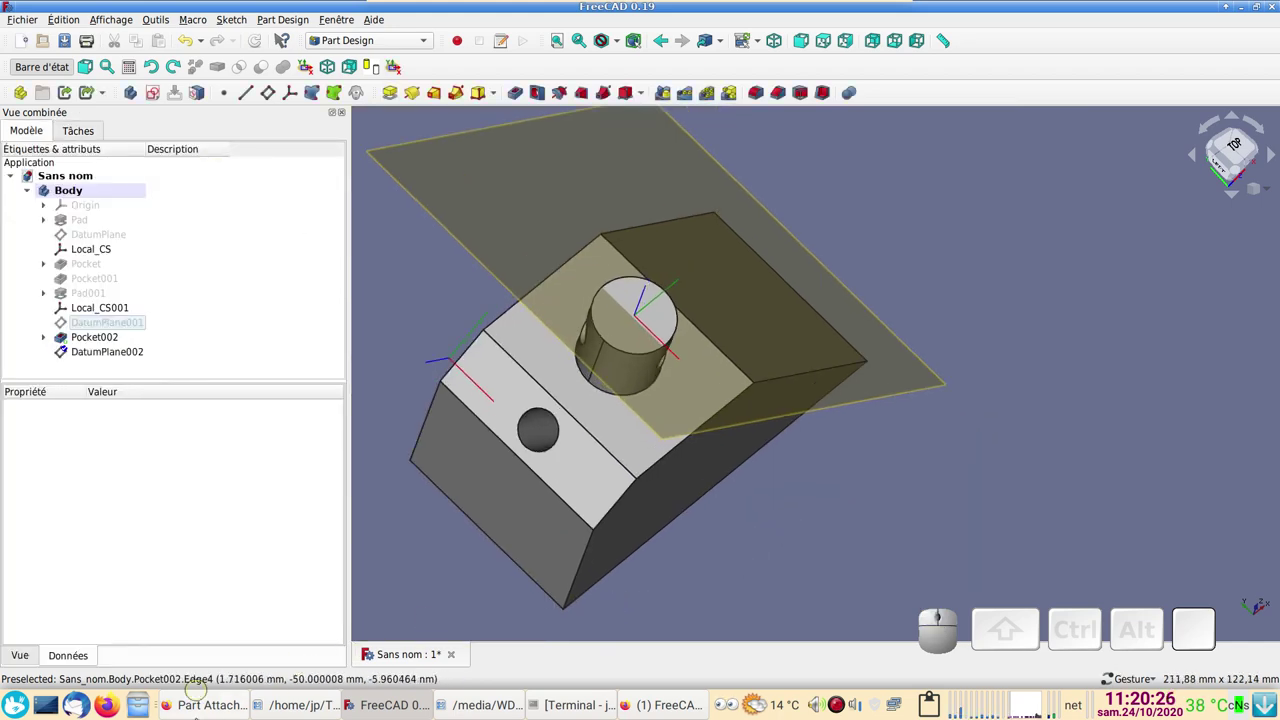
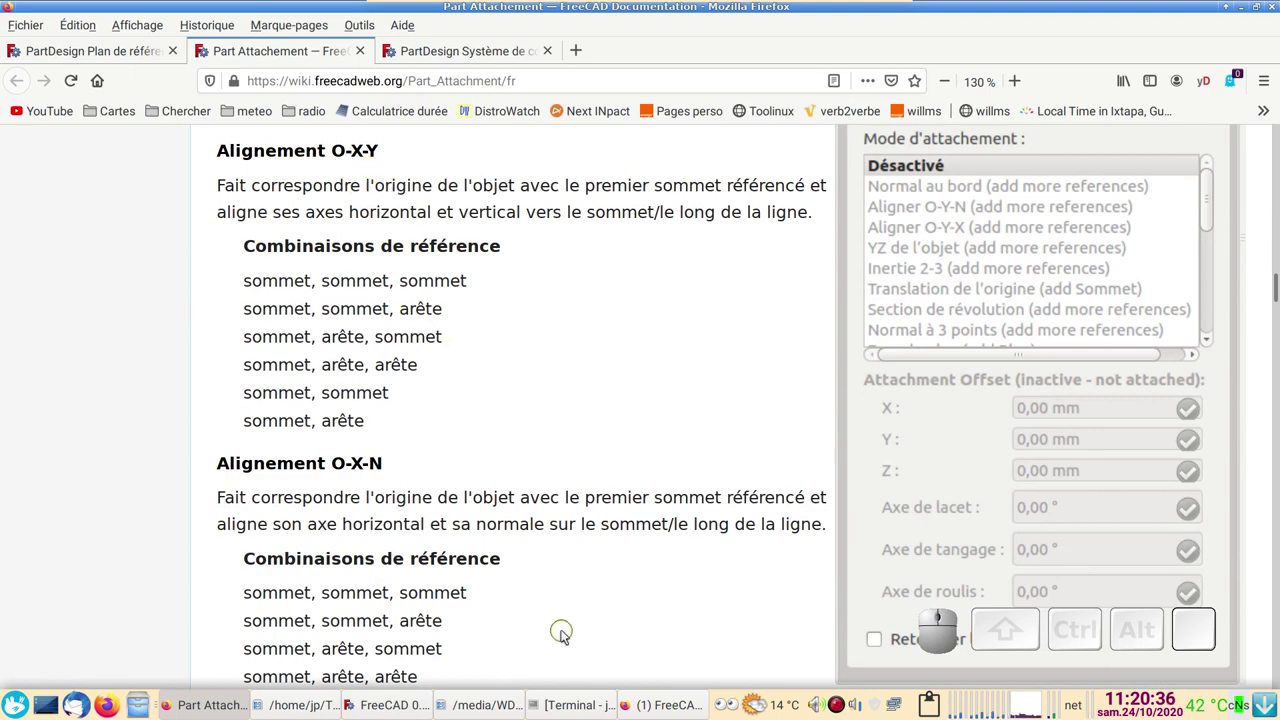
{"action": "left_click", "coordinate": [389, 709]}
{"action": "left_click_drag", "start_coordinate": [890, 544], "coordinate": [839, 551]}
{"action": "scroll", "scroll_direction": "down", "scroll_amount": 3}
{"action": "right_click", "coordinate": [833, 553]}
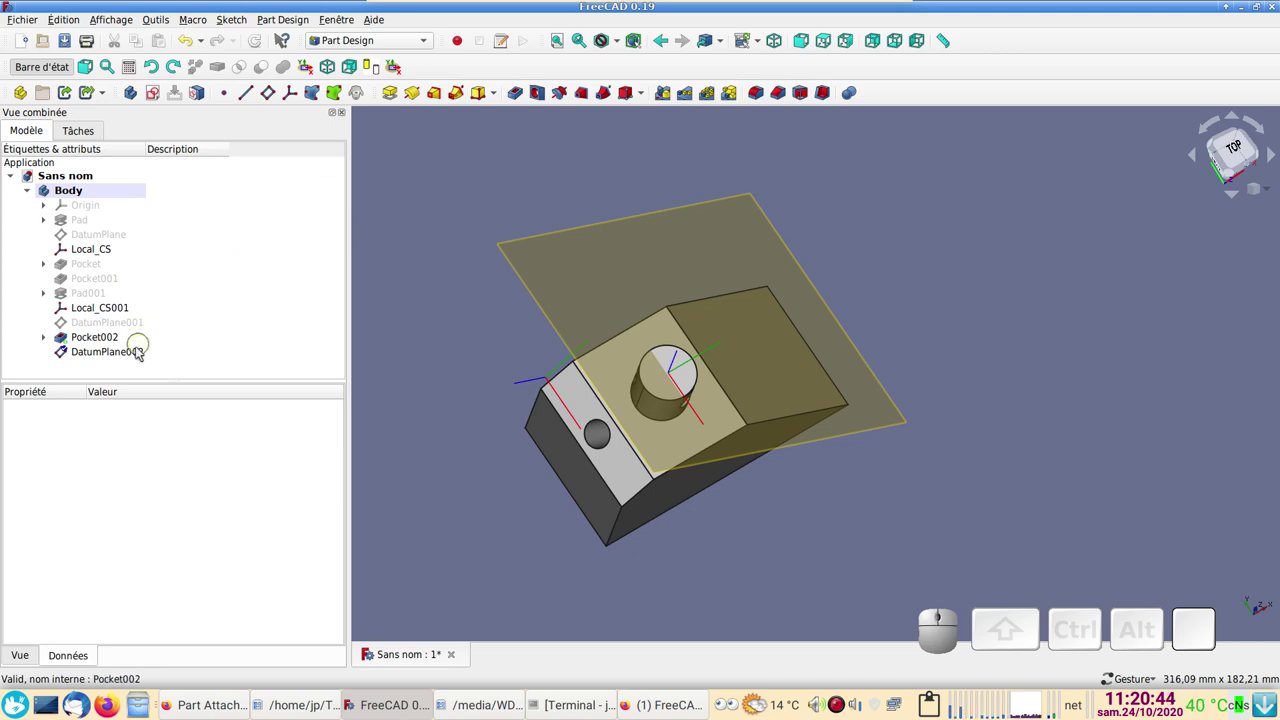
- Create Local_CS002 attached XY onto DatumPlane002
{"action": "left_click", "coordinate": [135, 350]}
{"action": "left_click", "coordinate": [294, 98]}
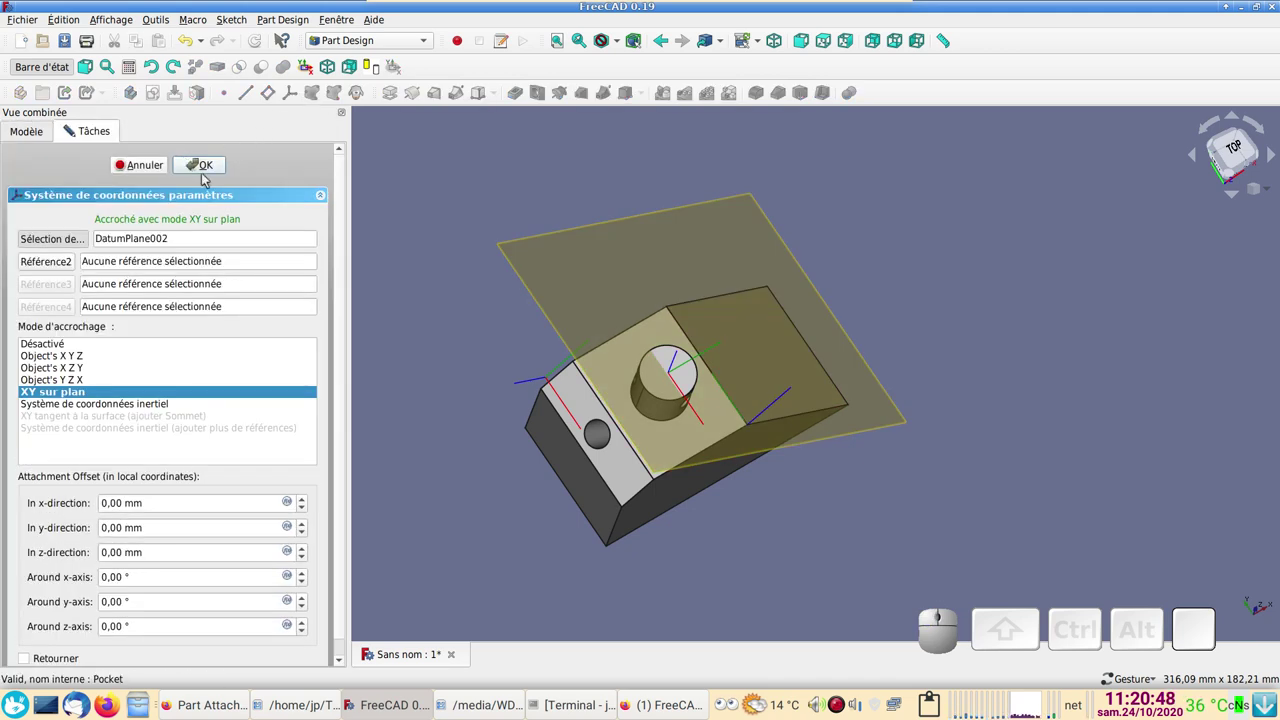
{"action": "left_click", "coordinate": [207, 179]}
{"action": "left_click_drag", "start_coordinate": [980, 496], "coordinate": [170, 288]}
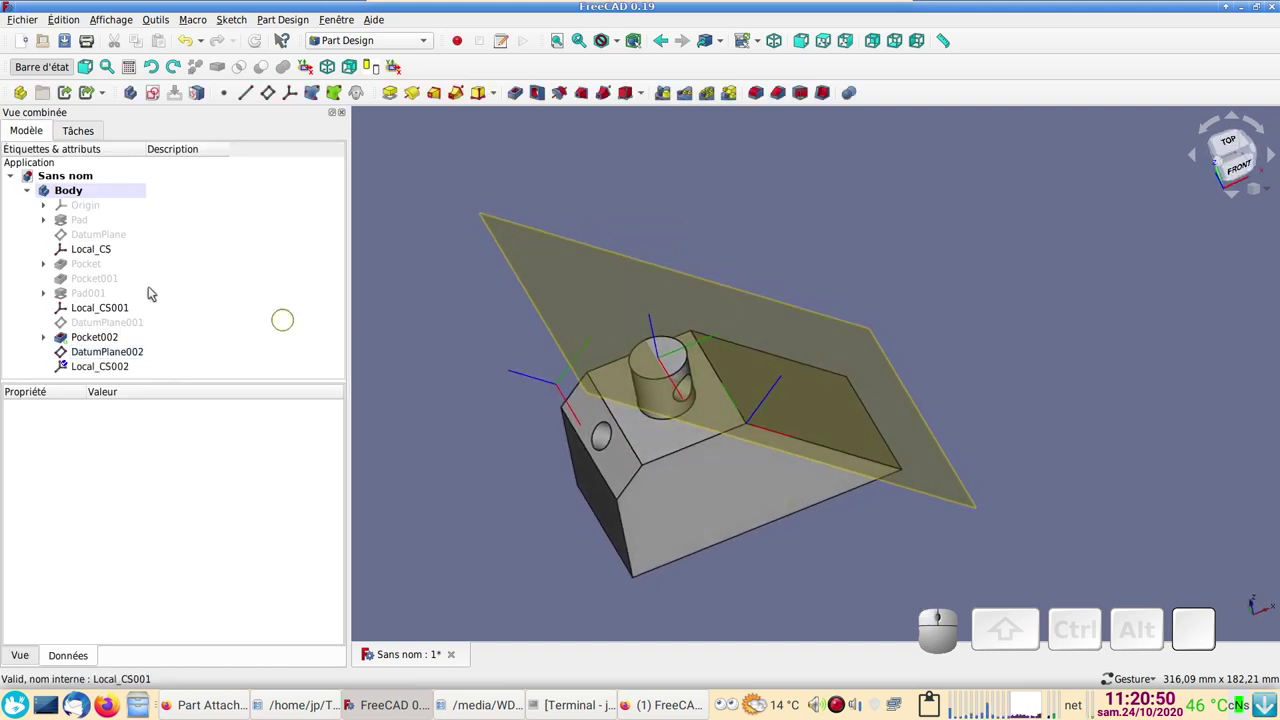
- Hide the earlier Local_CS and Local_CS001 coordinate systems
{"action": "left_click", "coordinate": [115, 251]}
{"action": "key", "text": "space"}
{"action": "left_click", "coordinate": [115, 309]}
{"action": "key", "text": "space"}
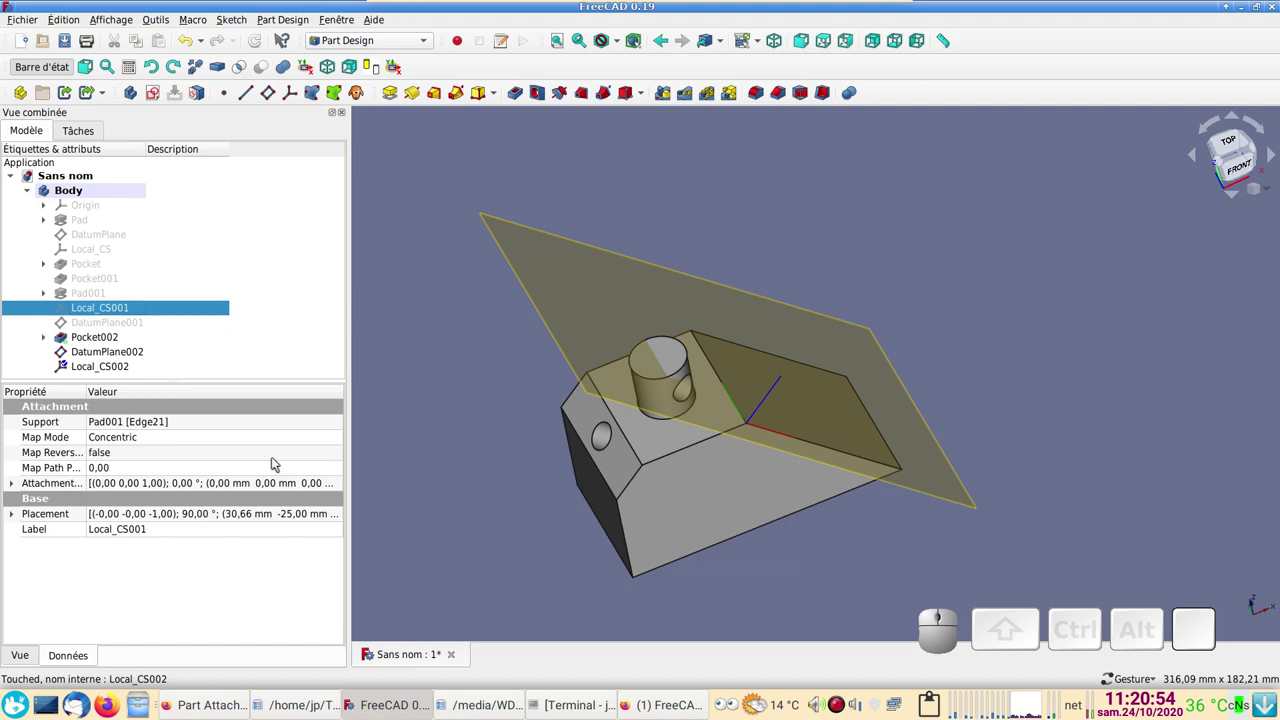
{"action": "left_click_drag", "start_coordinate": [373, 441], "coordinate": [157, 401]}
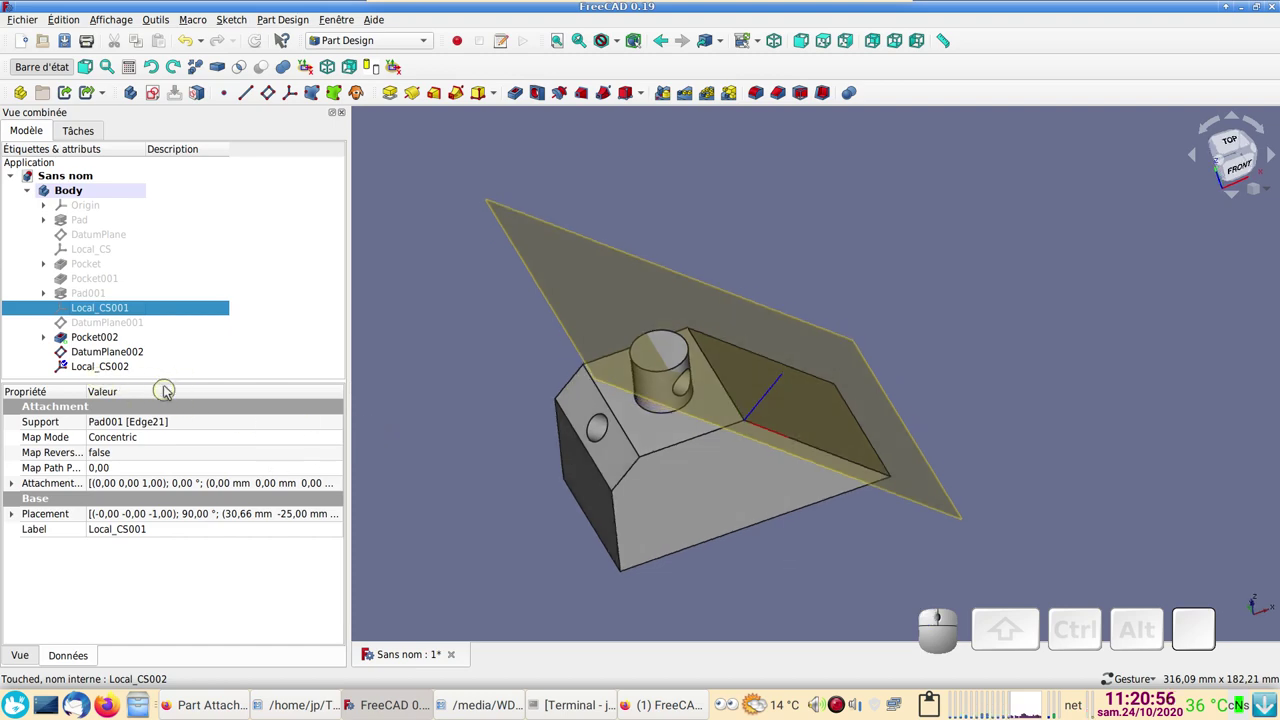
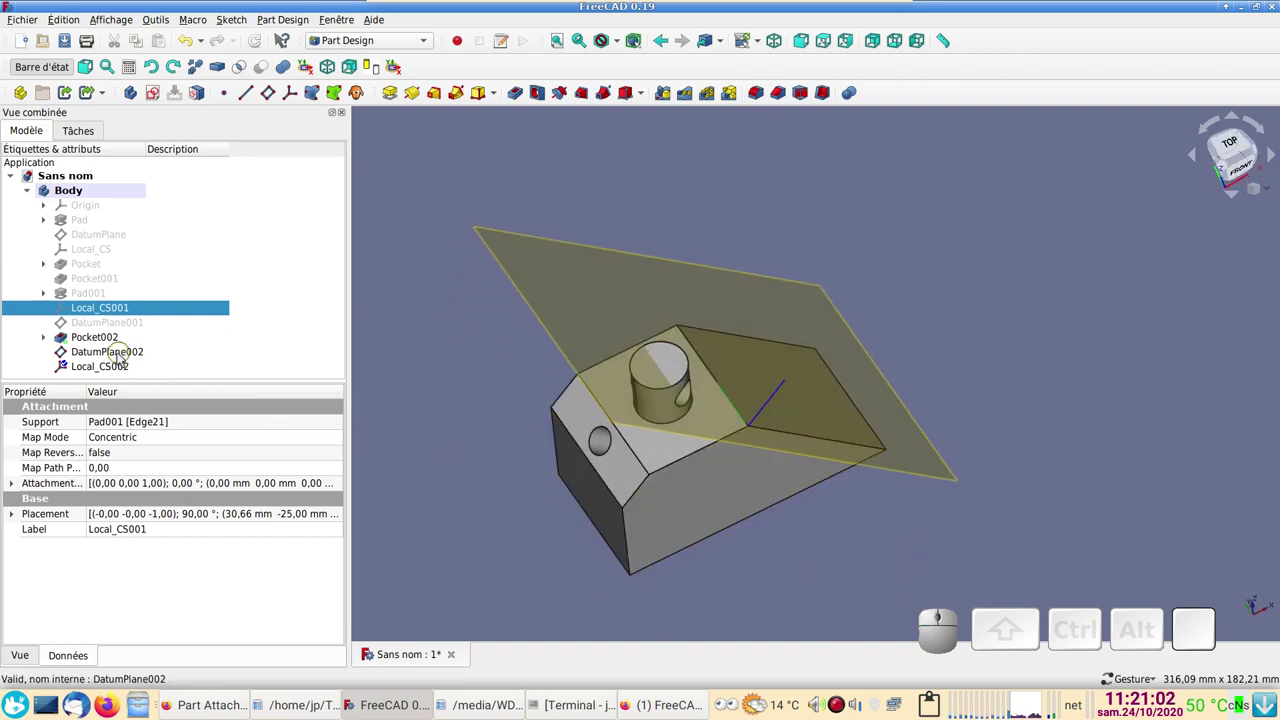
- Reopen DatumPlane002's attachment and enter a 75° rotation around its x-axis
{"action": "left_click", "coordinate": [117, 358]}
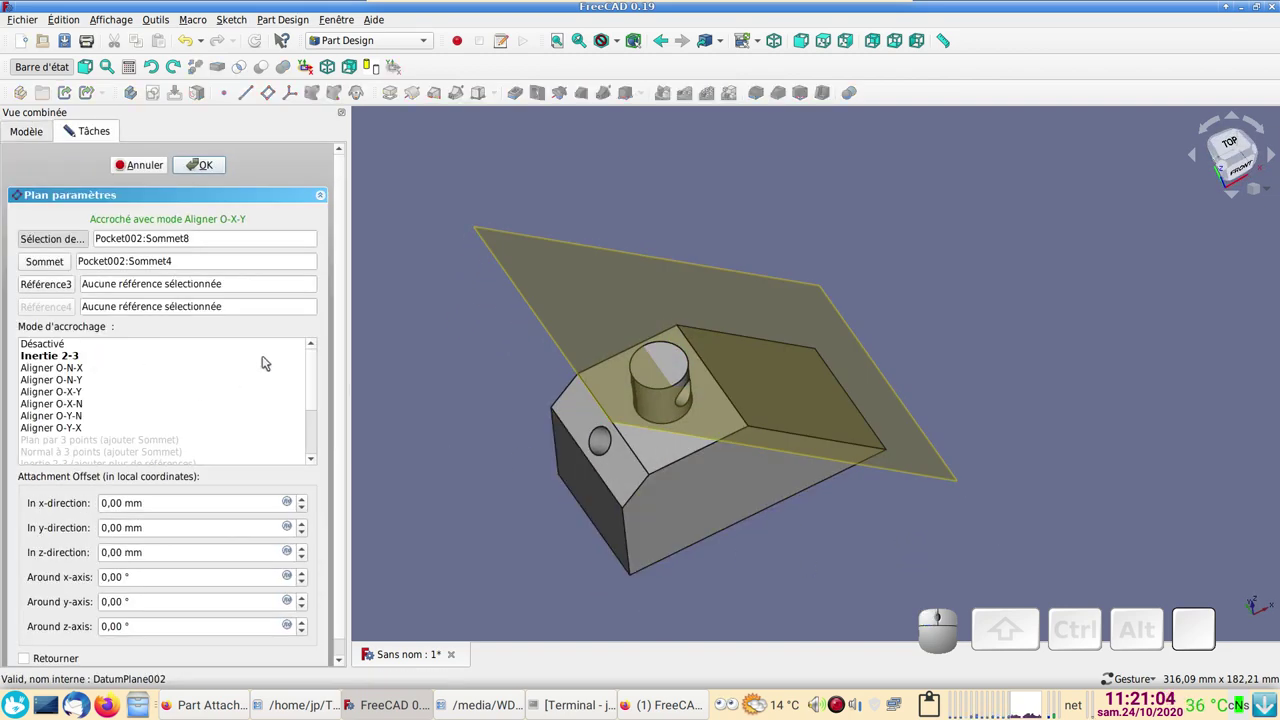
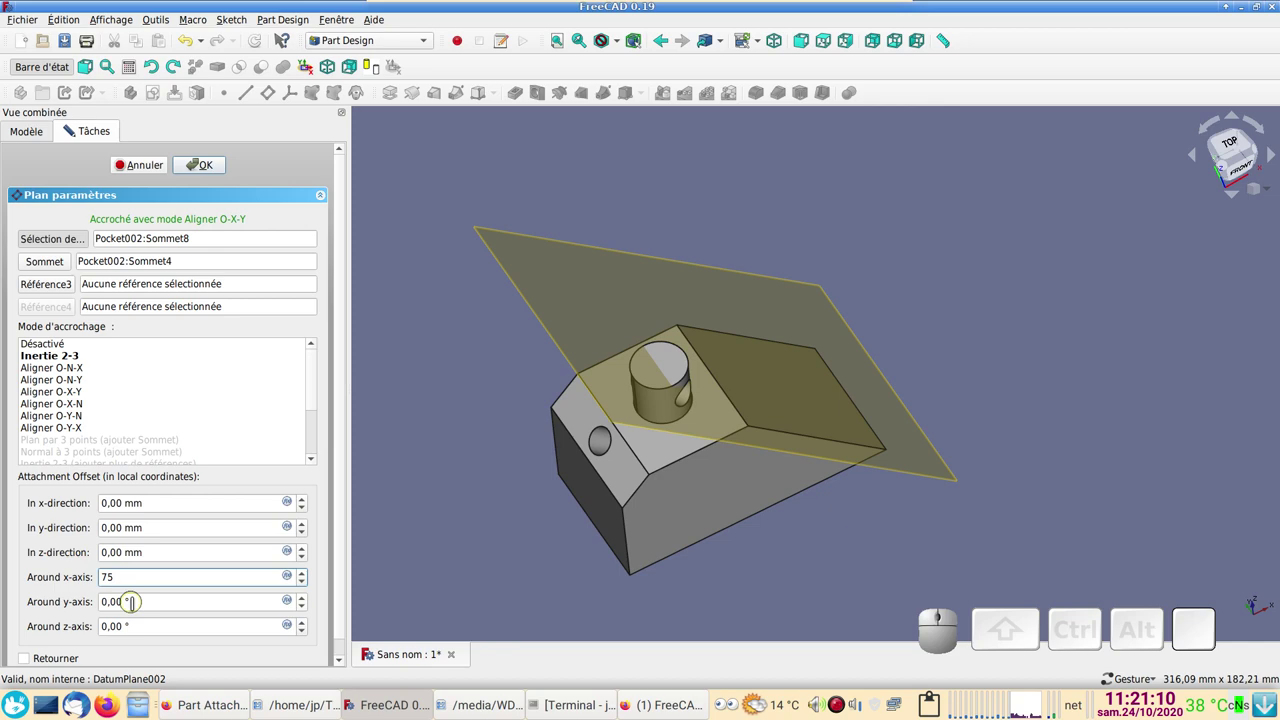
{"action": "scroll", "scroll_direction": "down", "scroll_amount": 3}
{"action": "scroll", "scroll_direction": "up", "scroll_amount": 3}
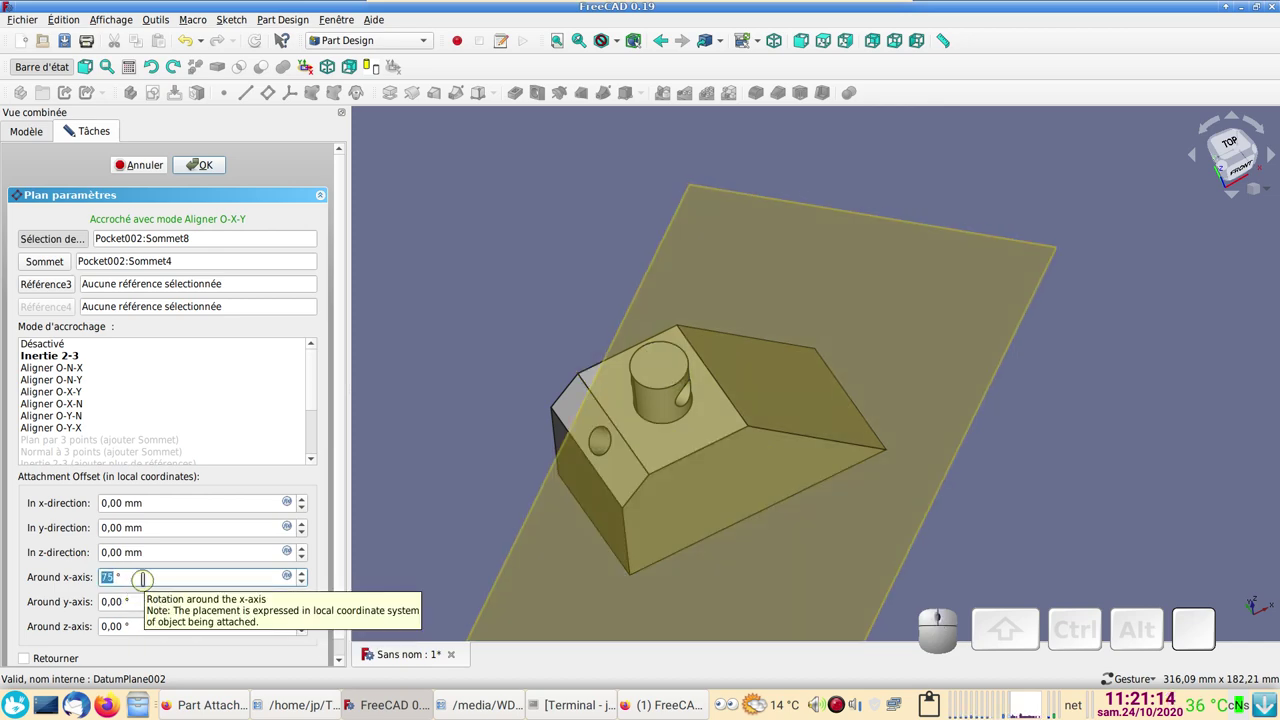
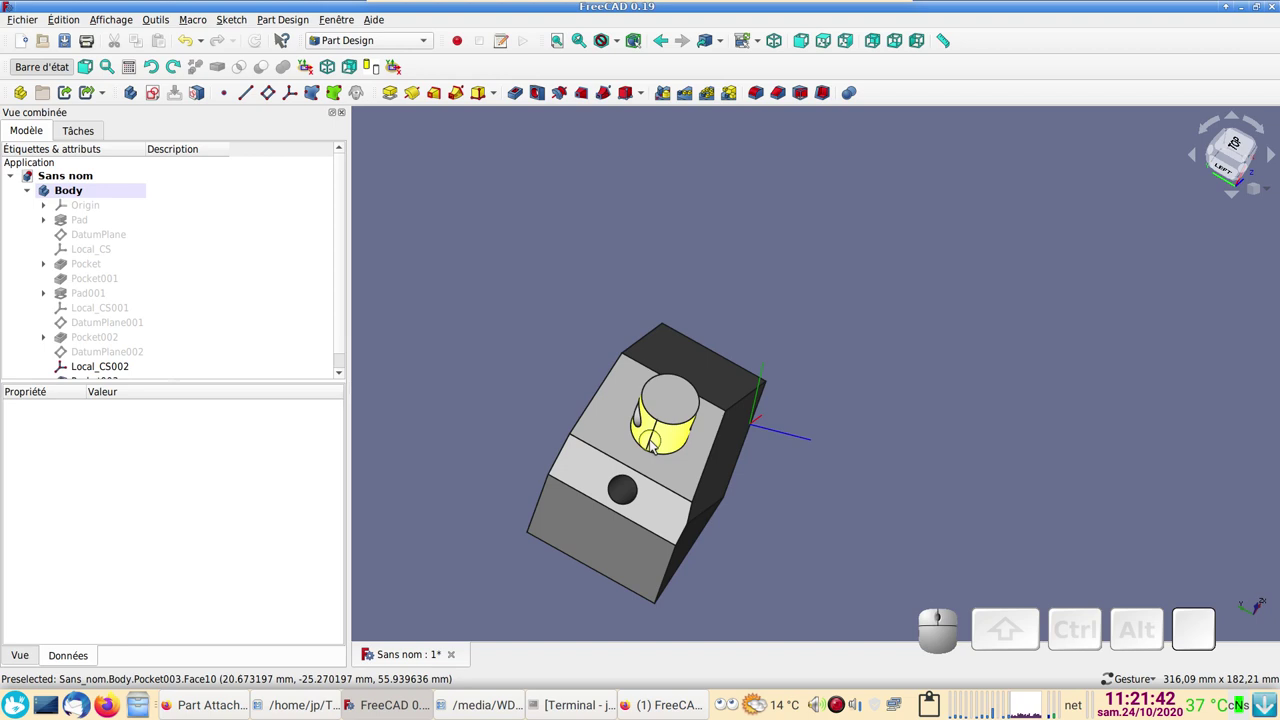
- Create DatumPlane003 attached normal to Edge23 of the pocketed cylinder
{"action": "left_click", "coordinate": [656, 440]}
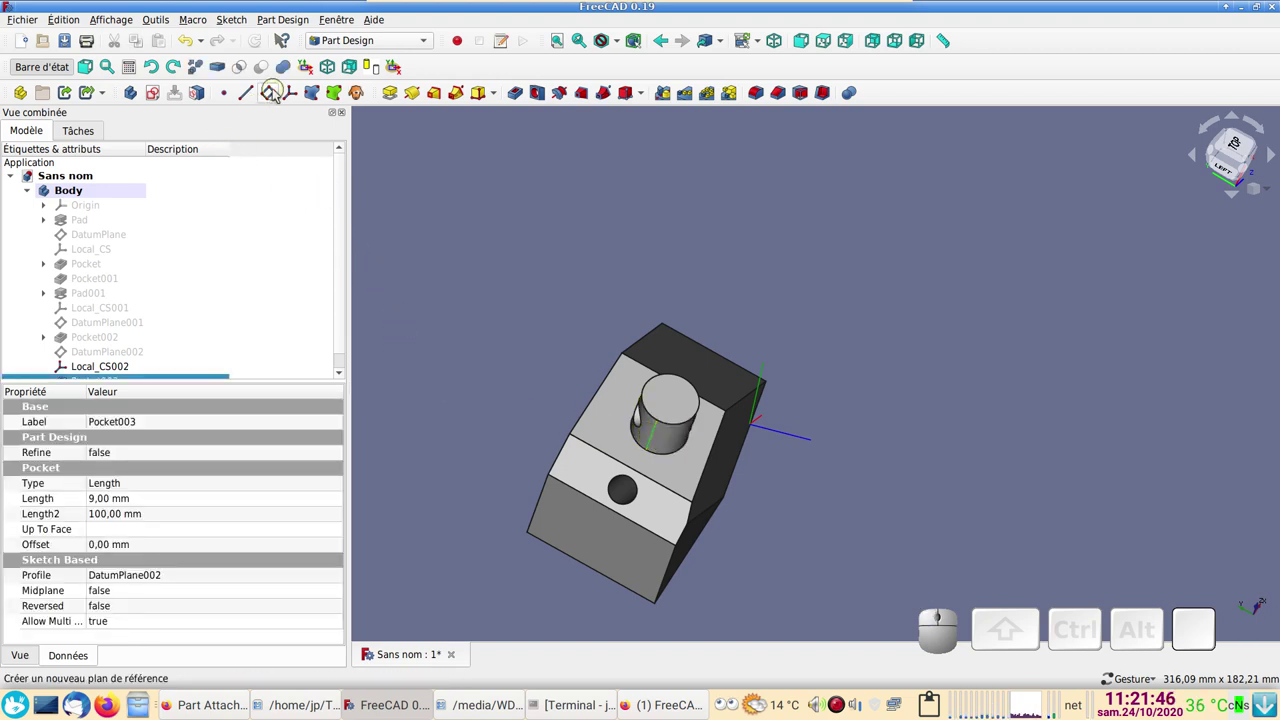
{"action": "left_click", "coordinate": [276, 95]}
{"action": "left_click", "coordinate": [836, 555]}
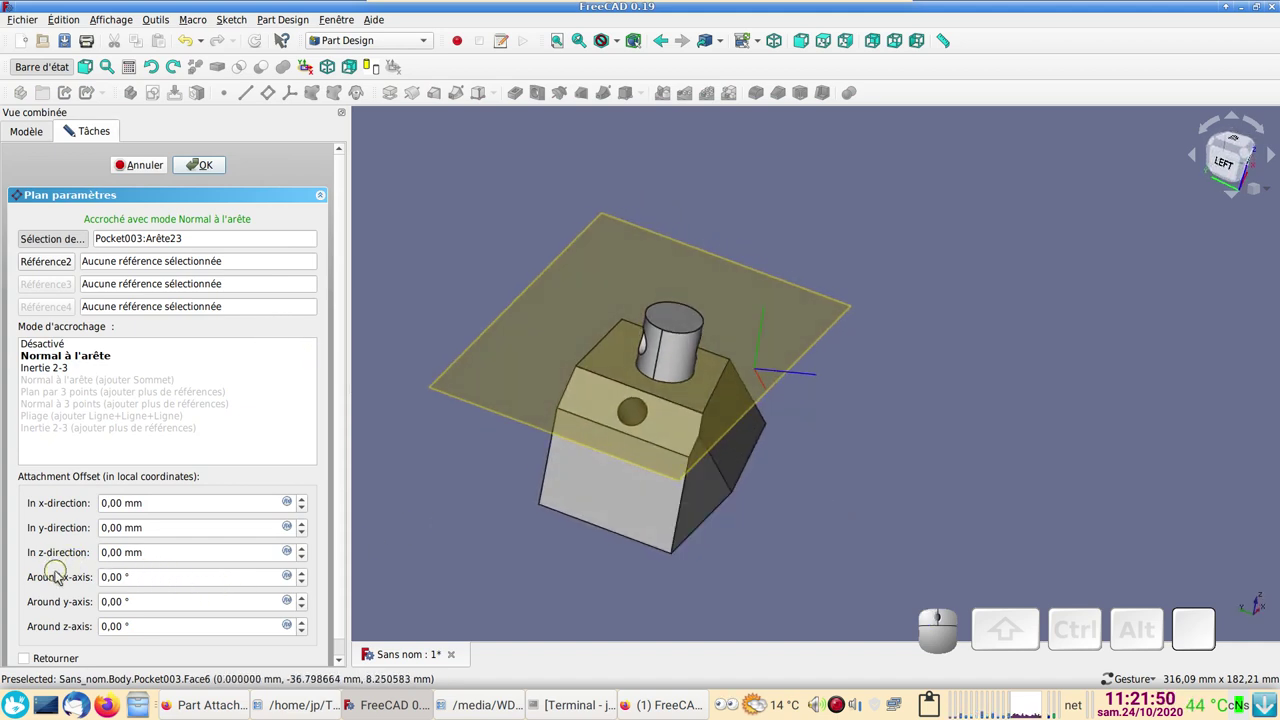
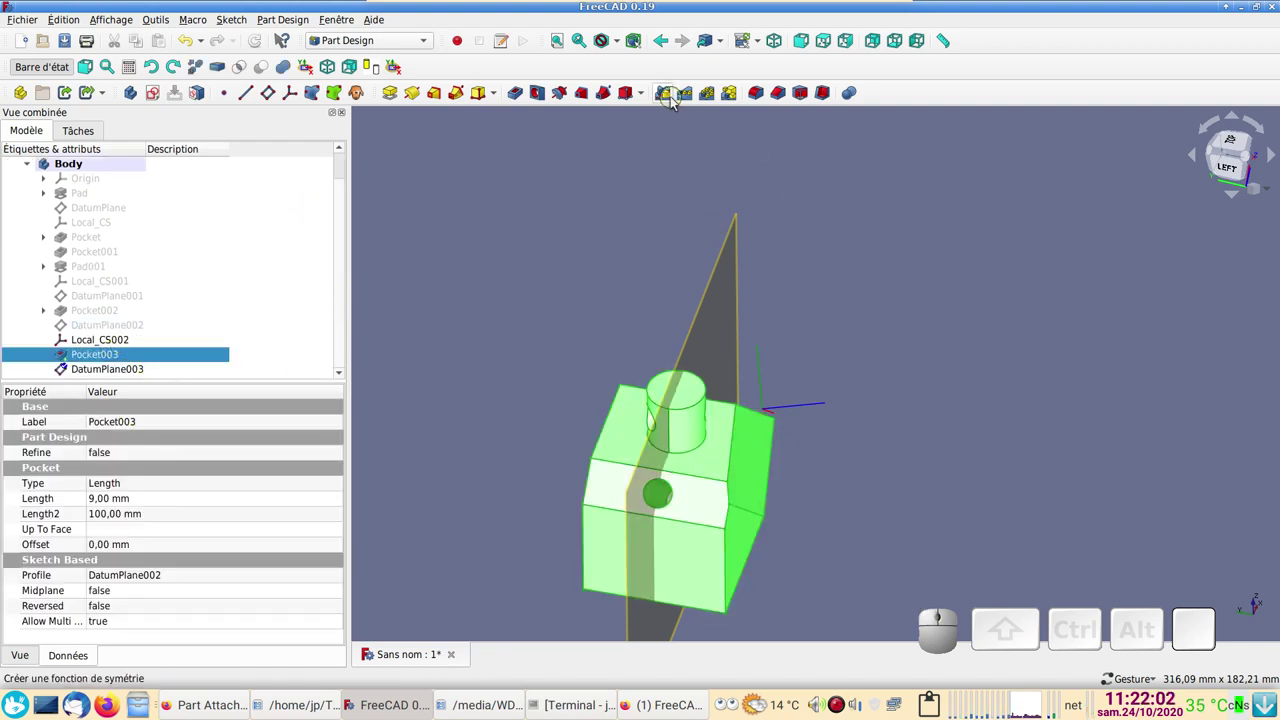
- Mirror Pocket003 across DatumPlane003 chosen as a custom reference plane and confirm
{"action": "left_click", "coordinate": [675, 102]}
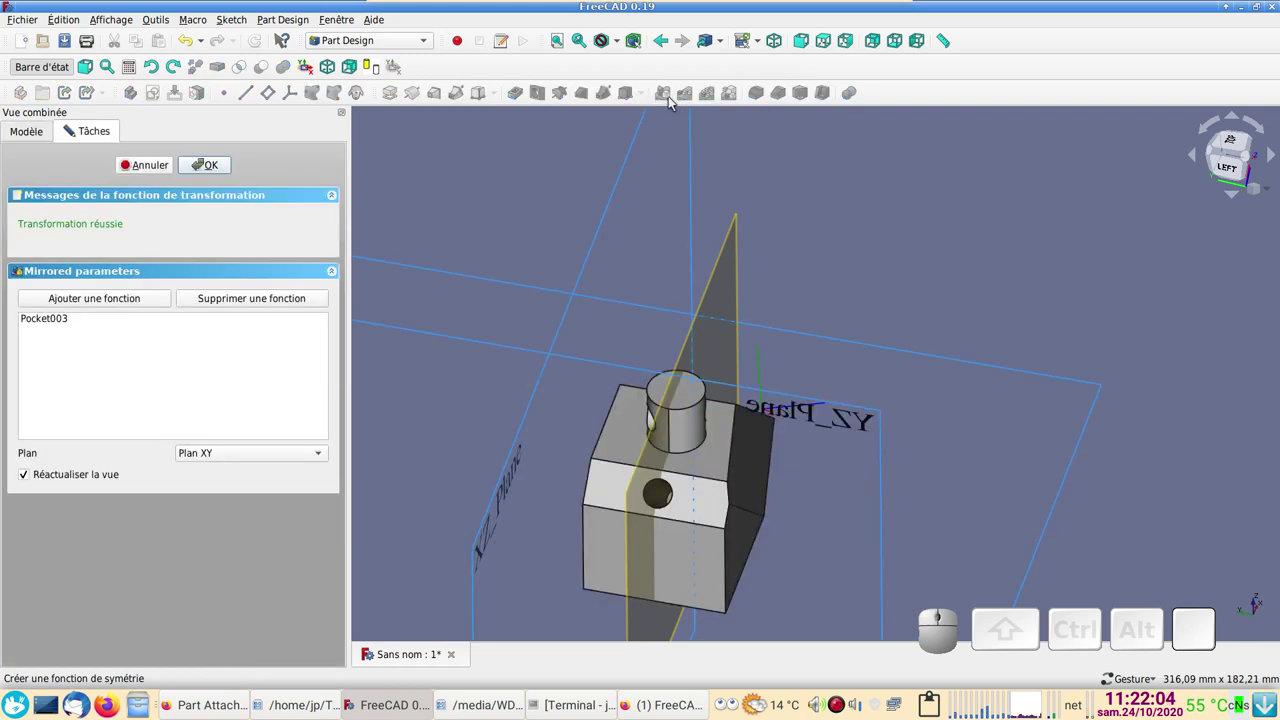
{"action": "left_click", "coordinate": [957, 215]}
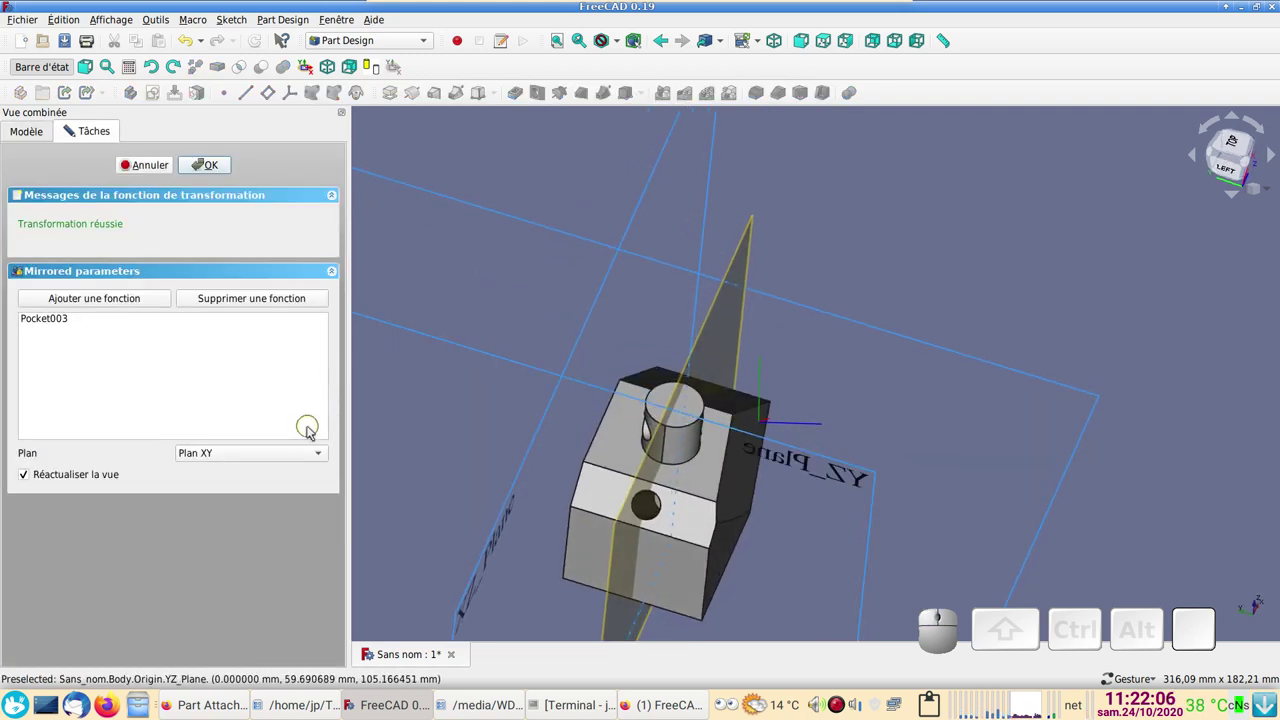
{"action": "left_click", "coordinate": [319, 451]}
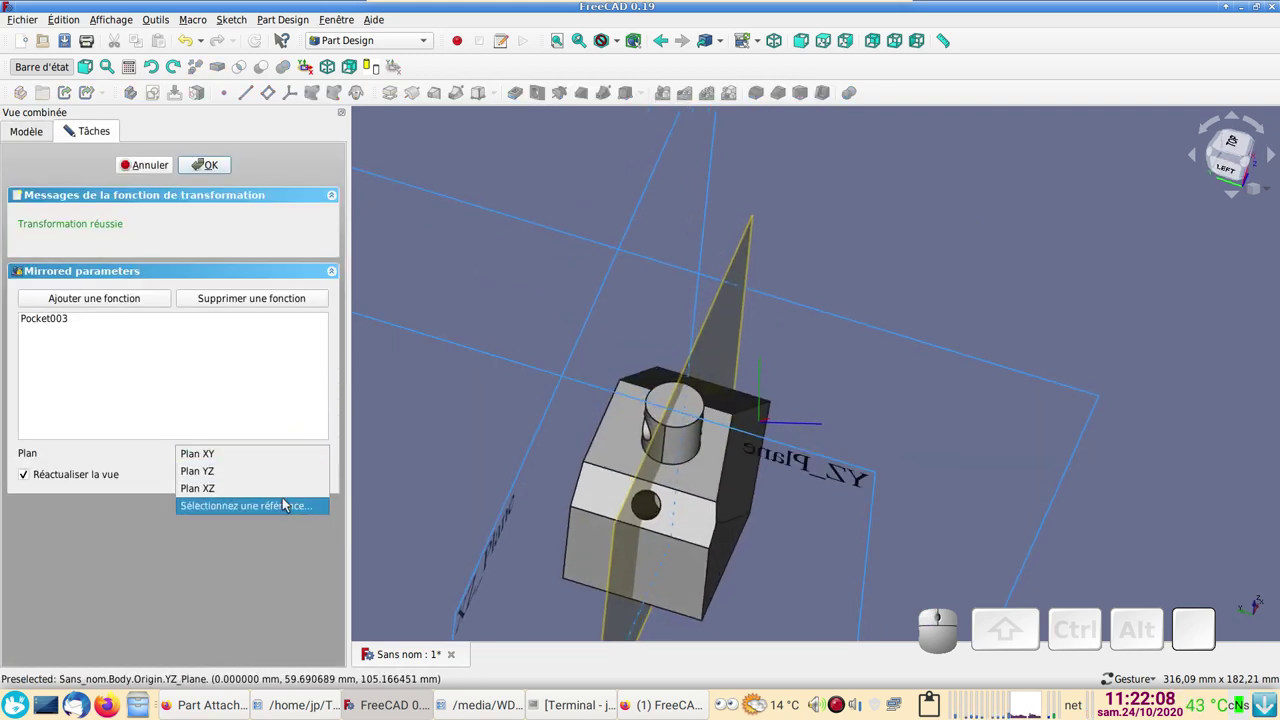
{"action": "left_click", "coordinate": [288, 504]}
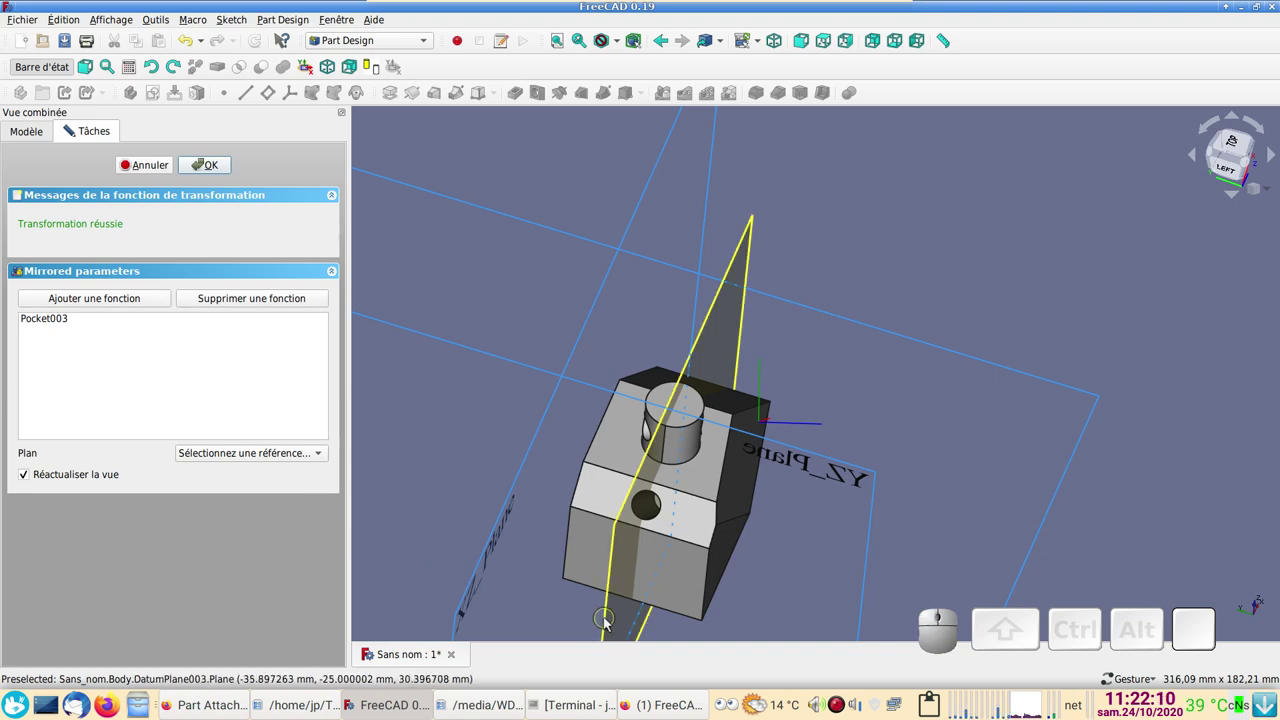
{"action": "left_click", "coordinate": [609, 624]}
{"action": "left_click_drag", "start_coordinate": [964, 348], "coordinate": [286, 180]}
{"action": "left_click", "coordinate": [216, 170]}
{"action": "left_click_drag", "start_coordinate": [950, 503], "coordinate": [218, 370]}
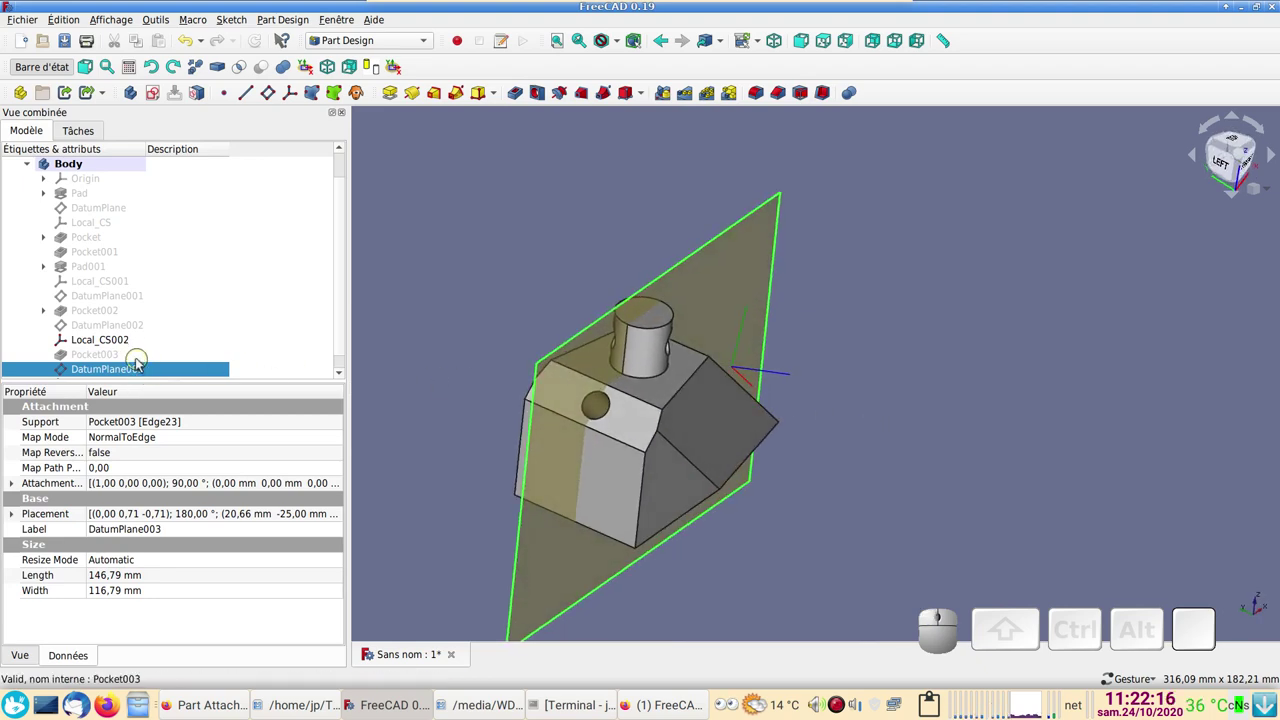